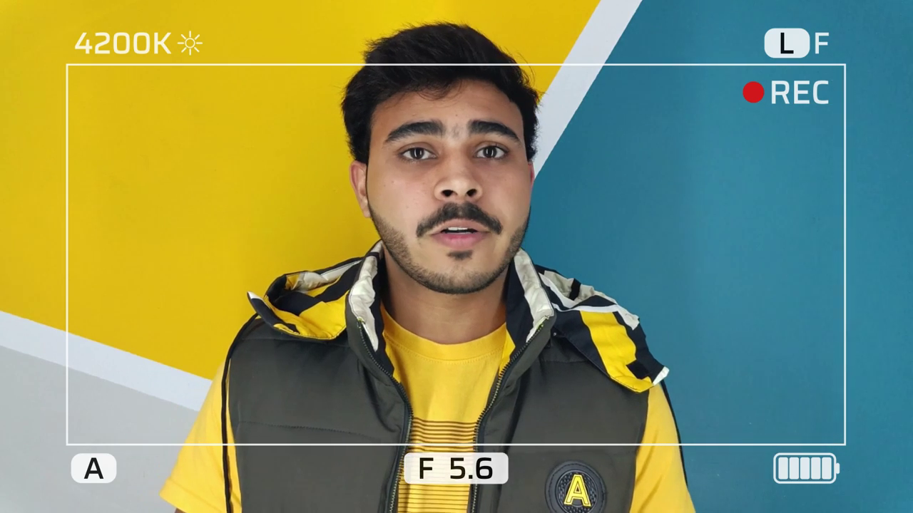
Step: Load the spray bottle photo as a reference empty and push it upright behind the origin
{"action": "key", "text": "a"}
{"action": "double_click", "coordinate": [452, 240]}
{"action": "type", "text": "gz"}
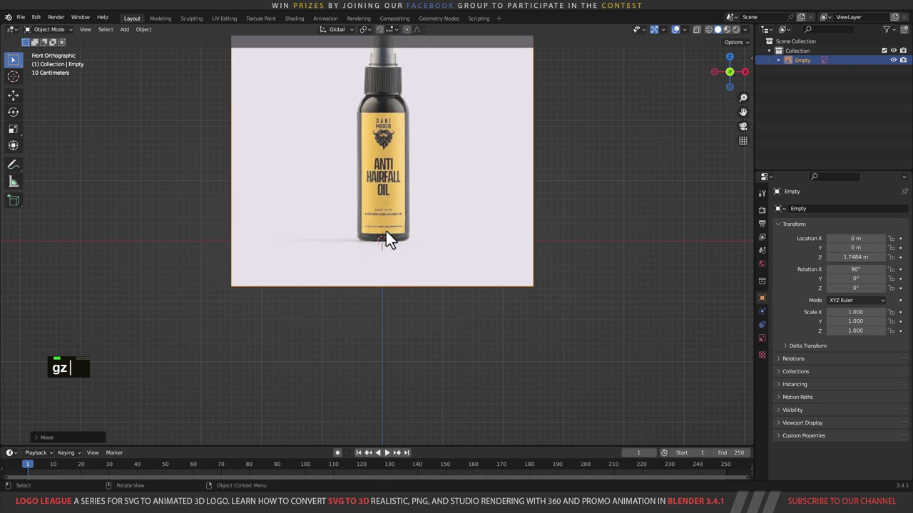
{"action": "scroll", "scroll_direction": "up", "scroll_amount": 3}
{"action": "type", "text": "gz"}
{"action": "middle_click", "coordinate": [418, 288]}
{"action": "scroll", "scroll_direction": "down", "scroll_amount": 3}
{"action": "middle_click", "coordinate": [444, 264]}
{"action": "scroll", "scroll_direction": "down", "scroll_amount": 3}
{"action": "type", "text": "gy"}
{"action": "middle_click", "coordinate": [500, 227]}
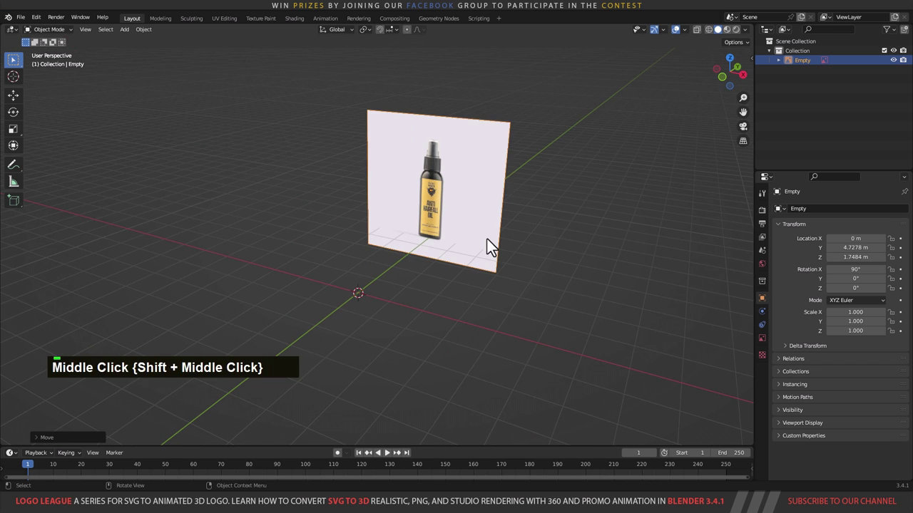
Step: View the half-opacity reference straight from the front, zoomed onto the bottle
{"action": "key", "text": "1"}
{"action": "scroll", "scroll_direction": "up", "scroll_amount": 3}
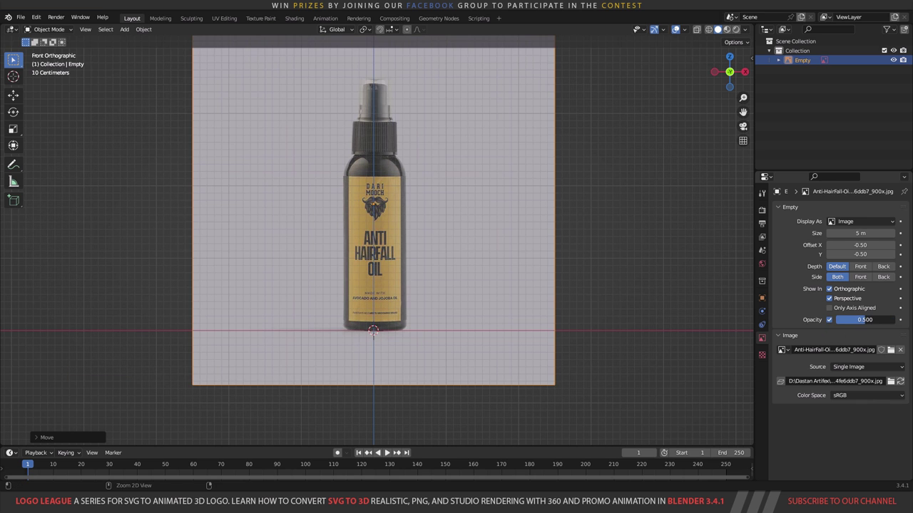
{"action": "scroll", "scroll_direction": "up", "scroll_amount": 3}
Step: Add a cylinder scaled to the label area and shift the reference photo sideways along X to match
{"action": "middle_click", "coordinate": [460, 270]}
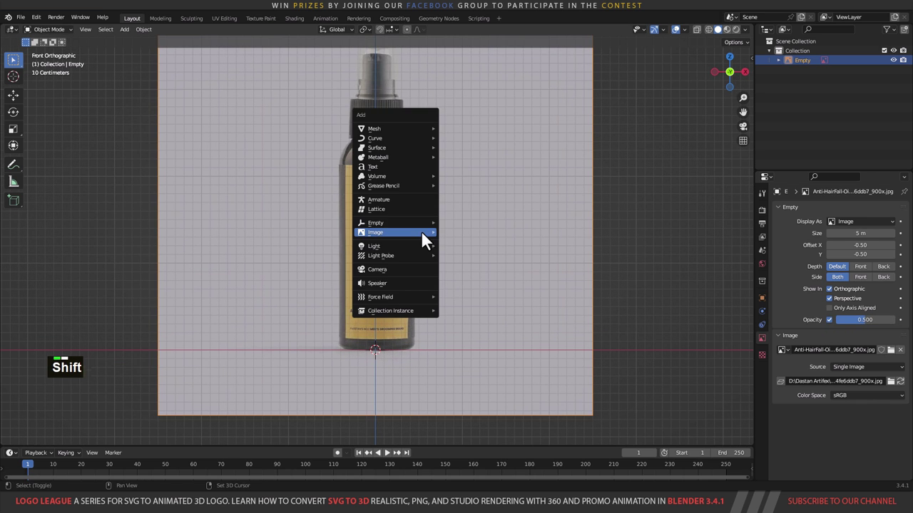
{"action": "key", "text": "a"}
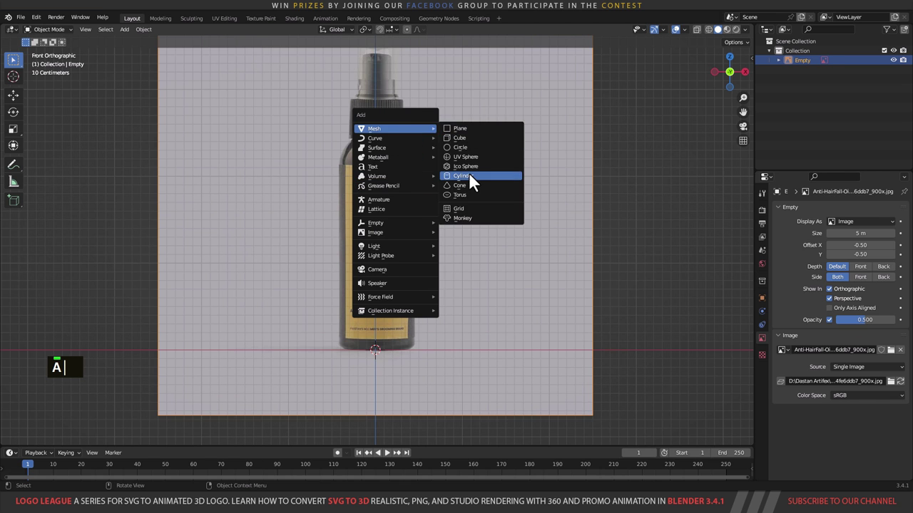
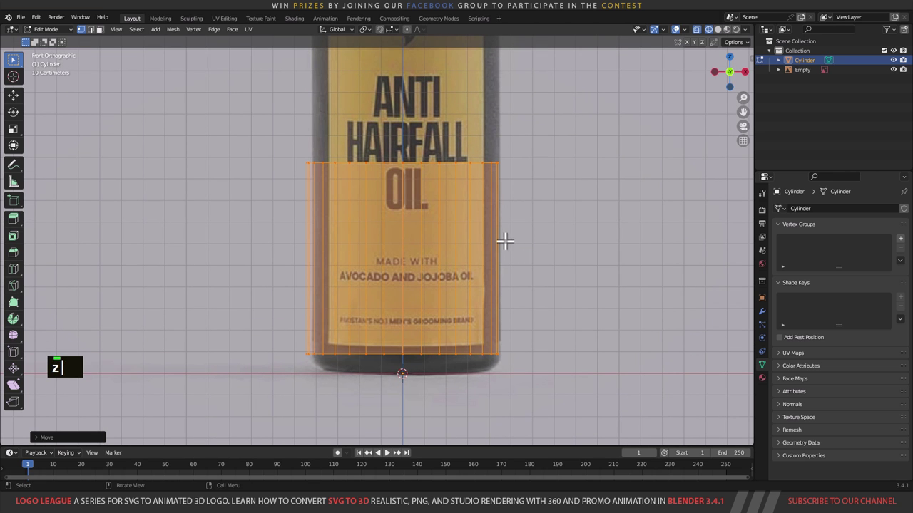
{"action": "key", "text": "Tab"}
{"action": "type", "text": "z"}
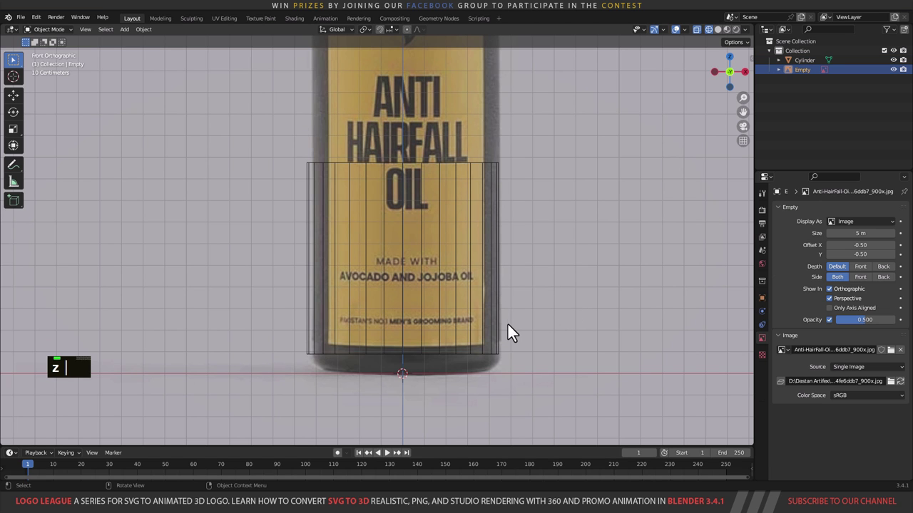
{"action": "type", "text": "x"}
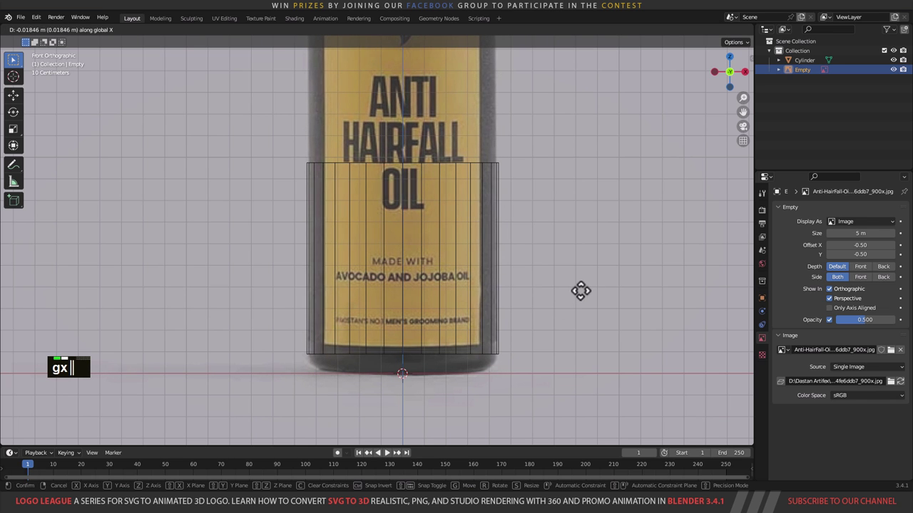
{"action": "left_click", "coordinate": [590, 290]}
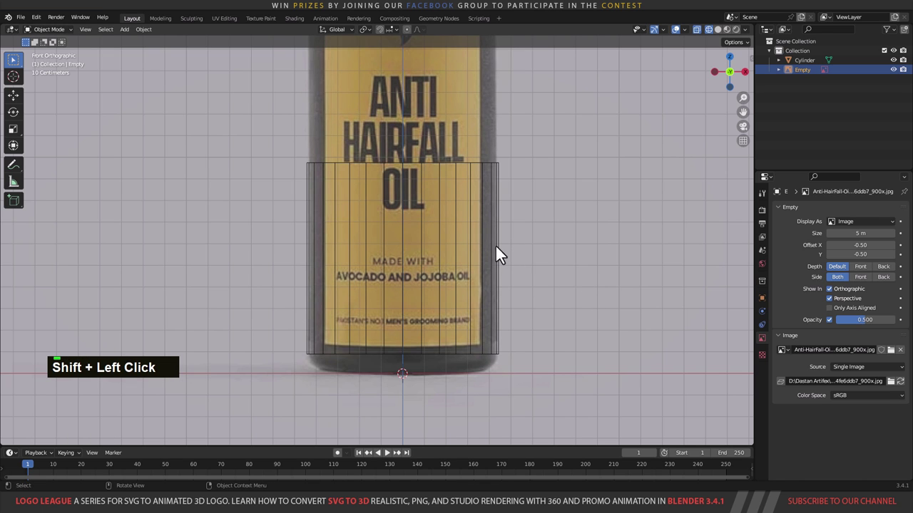
Step: Stretch the cylinder along Z to the bottle's height in the reference
{"action": "key", "text": "Tab"}
{"action": "type", "text": "sz"}
{"action": "middle_click", "coordinate": [547, 277]}
{"action": "type", "text": "s"}
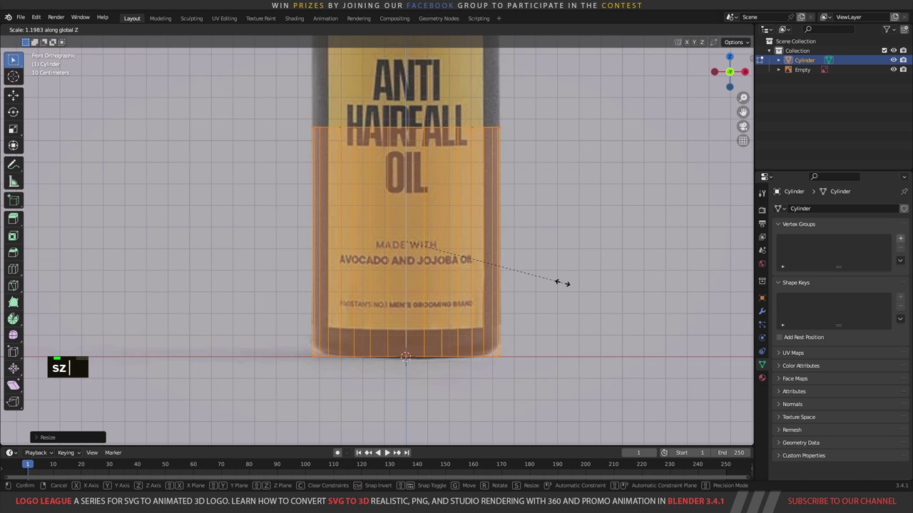
{"action": "type", "text": "z"}
{"action": "middle_click", "coordinate": [512, 206]}
{"action": "middle_click", "coordinate": [343, 267]}
{"action": "middle_click", "coordinate": [428, 247]}
{"action": "scroll", "scroll_direction": "up", "scroll_amount": 3}
{"action": "scroll", "scroll_direction": "down", "scroll_amount": 3}
{"action": "middle_click", "coordinate": [427, 290]}
Step: Raise the cylinder's top to the shoulder and select its bottom edge ring for bevelling
{"action": "type", "text": "gz"}
{"action": "middle_click", "coordinate": [446, 130]}
{"action": "scroll", "scroll_direction": "up", "scroll_amount": 3}
{"action": "type", "text": "g"}
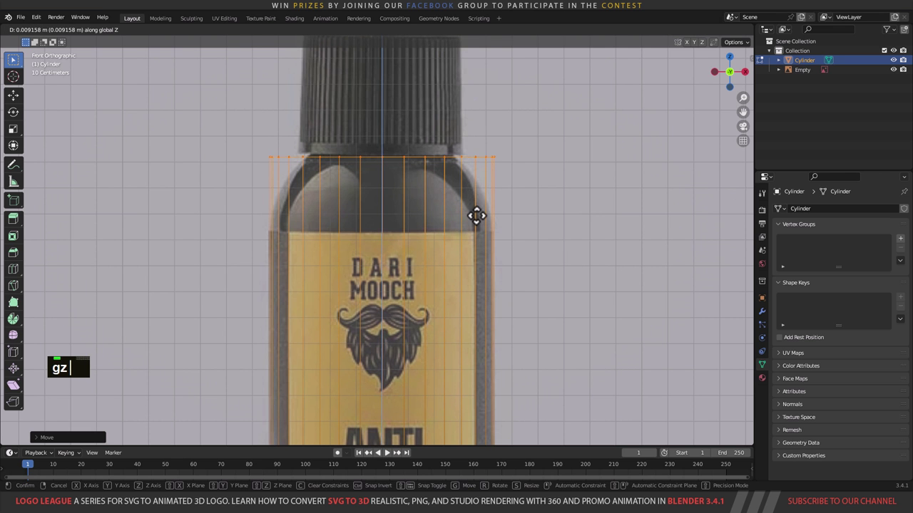
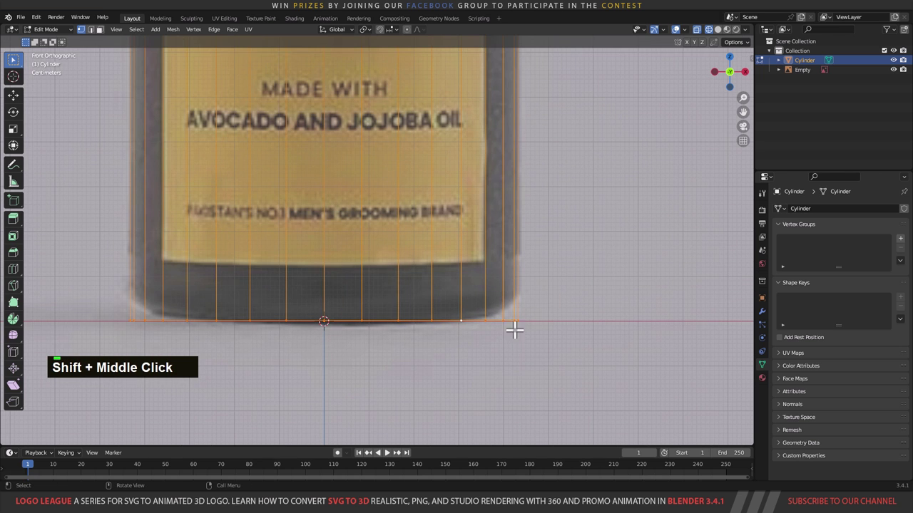
{"action": "middle_click", "coordinate": [470, 317]}
{"action": "left_click", "coordinate": [505, 311]}
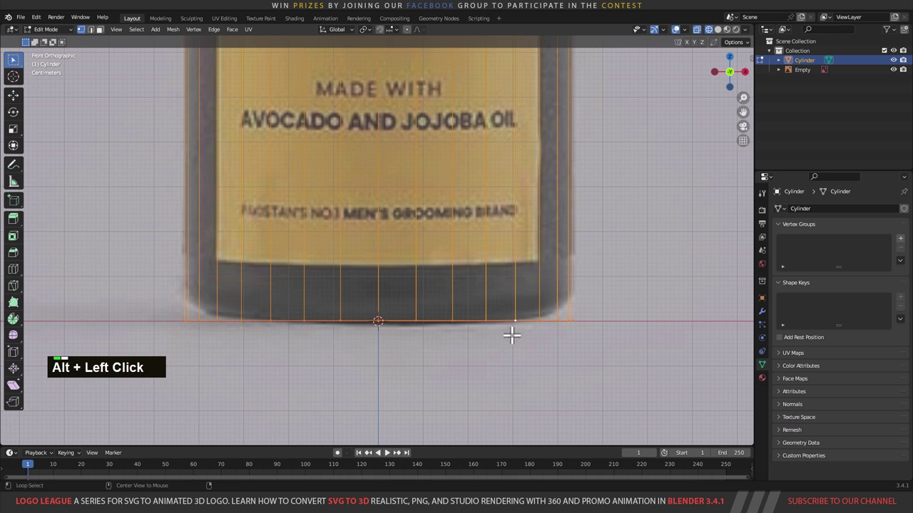
{"action": "left_click", "coordinate": [506, 311]}
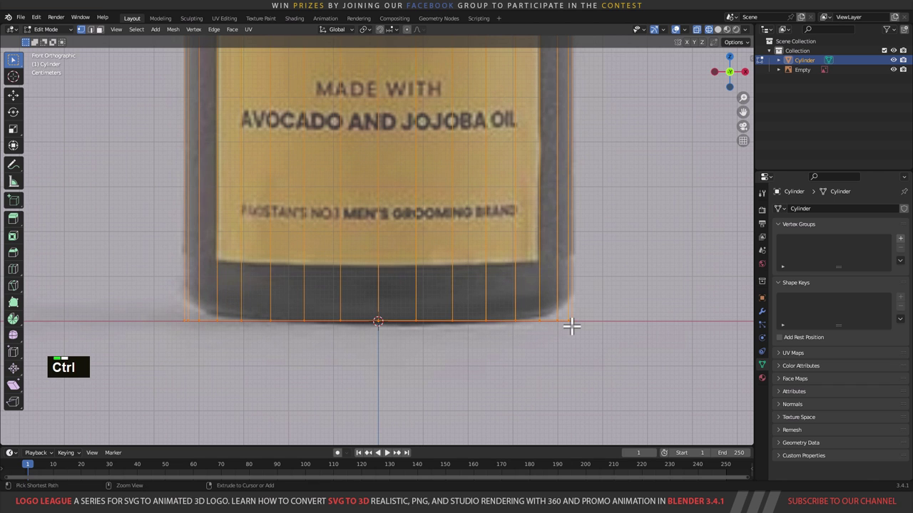
Step: Bevel the cylinder's bottom edge ring into a rounded base
{"action": "key", "text": "ctrl+b"}
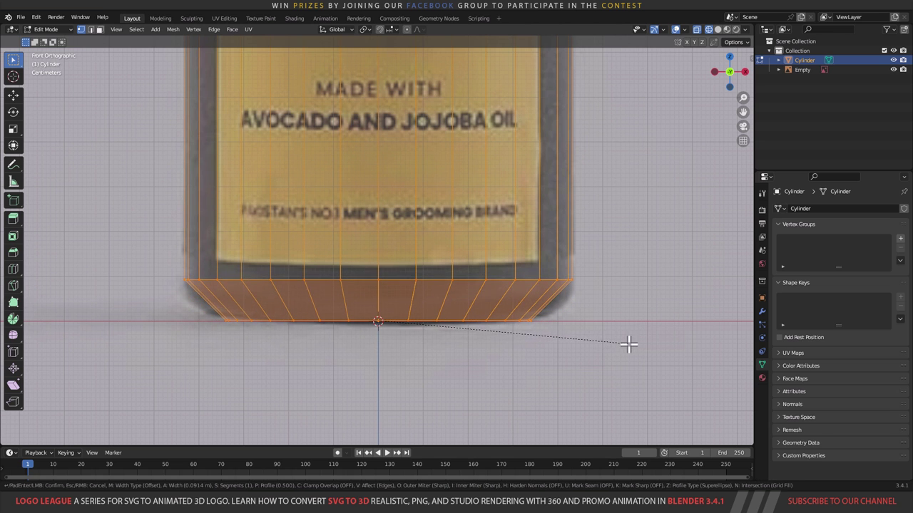
{"action": "scroll", "scroll_direction": "up", "scroll_amount": 3}
{"action": "scroll", "scroll_direction": "down", "scroll_amount": 3}
{"action": "middle_click", "coordinate": [458, 221]}
{"action": "middle_click", "coordinate": [473, 244]}
{"action": "scroll", "scroll_direction": "down", "scroll_amount": 3}
{"action": "middle_click", "coordinate": [469, 250]}
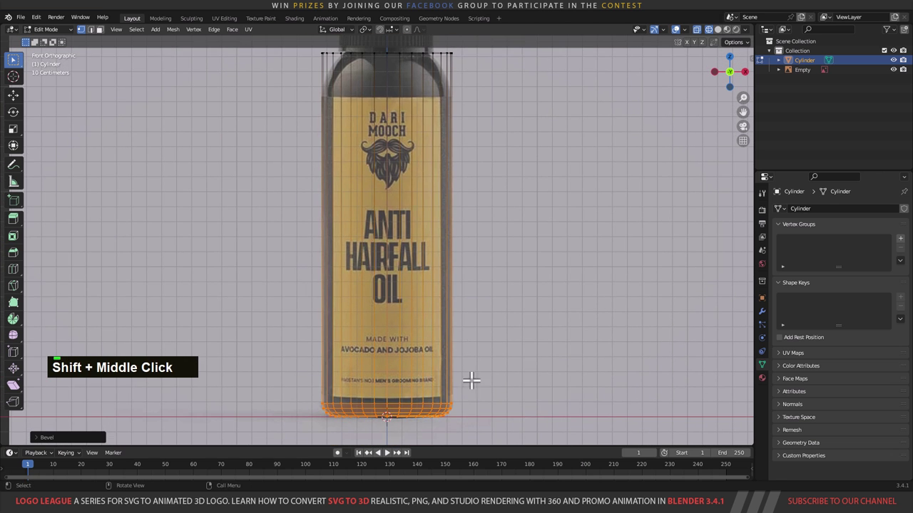
Step: Select the top edge ring and bevel it into a wide curved shoulder
{"action": "middle_click", "coordinate": [452, 312]}
{"action": "middle_click", "coordinate": [456, 154]}
{"action": "scroll", "scroll_direction": "up", "scroll_amount": 3}
{"action": "left_click", "coordinate": [450, 187]}
{"action": "middle_click", "coordinate": [498, 216]}
{"action": "key", "text": "ctrl+b"}
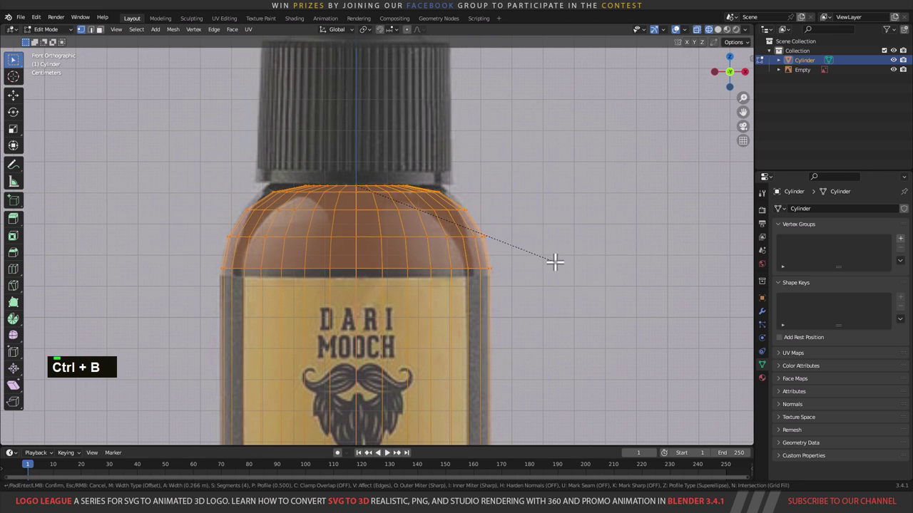
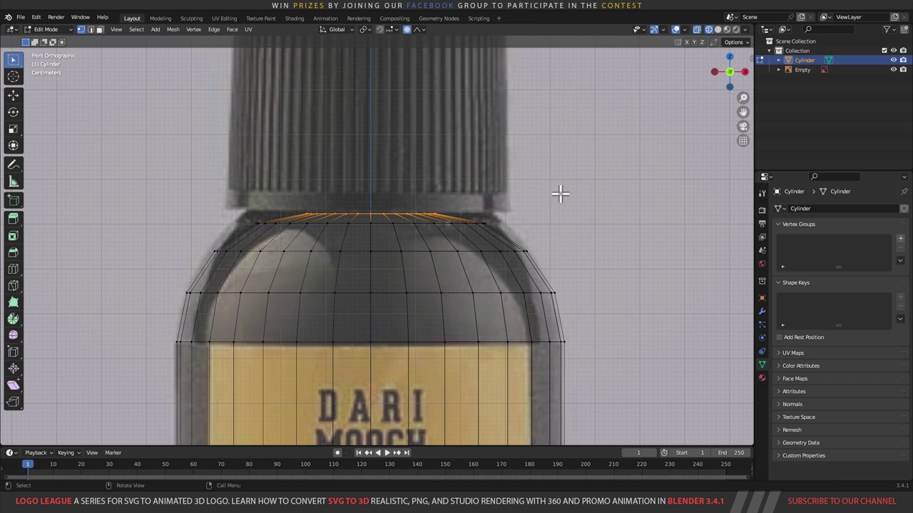
Step: Scale the top ring inward with proportional editing, tuning the radius, then undo the overly wide result
{"action": "type", "text": "ss"}
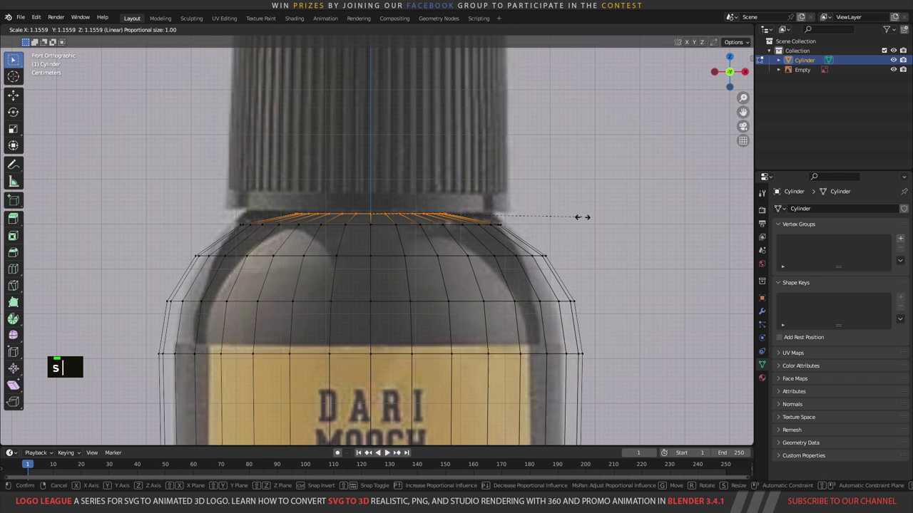
{"action": "type", "text": "z"}
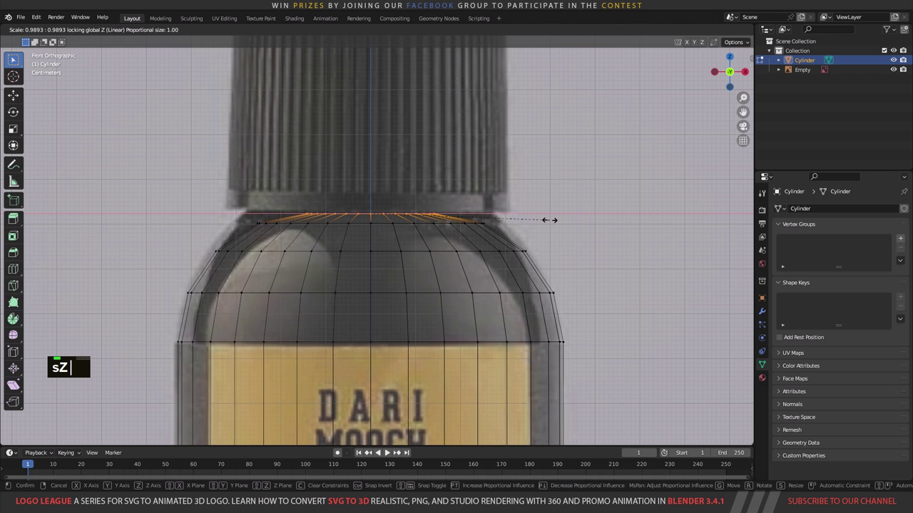
{"action": "scroll", "scroll_direction": "up", "scroll_amount": 3}
{"action": "scroll", "scroll_direction": "down", "scroll_amount": 3}
{"action": "scroll", "scroll_direction": "up", "scroll_amount": 3}
{"action": "scroll", "scroll_direction": "down", "scroll_amount": 3}
{"action": "scroll", "scroll_direction": "up", "scroll_amount": 3}
{"action": "scroll", "scroll_direction": "down", "scroll_amount": 3}
{"action": "scroll", "scroll_direction": "up", "scroll_amount": 3}
{"action": "scroll", "scroll_direction": "down", "scroll_amount": 3}
{"action": "scroll", "scroll_direction": "up", "scroll_amount": 3}
{"action": "scroll", "scroll_direction": "down", "scroll_amount": 3}
{"action": "scroll", "scroll_direction": "up", "scroll_amount": 3}
{"action": "key", "text": "shift+z"}
{"action": "scroll", "scroll_direction": "down", "scroll_amount": 3}
{"action": "key", "text": "shift+z"}
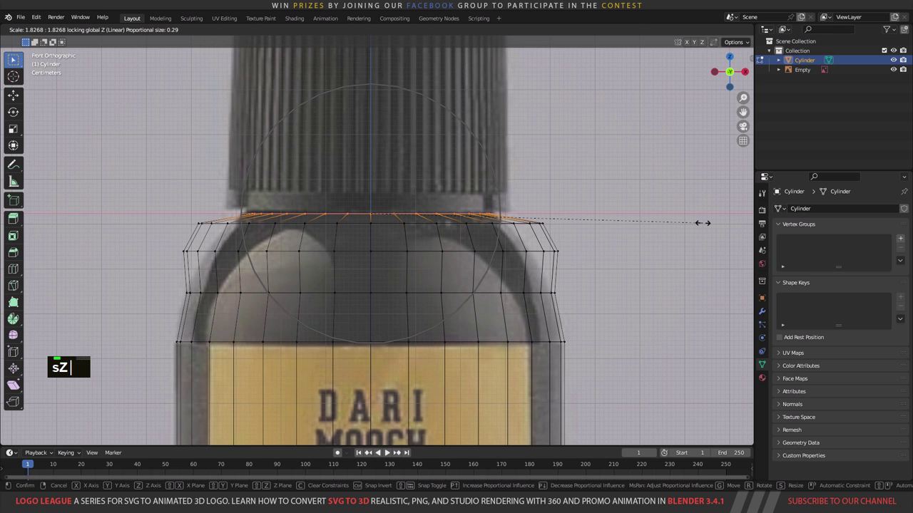
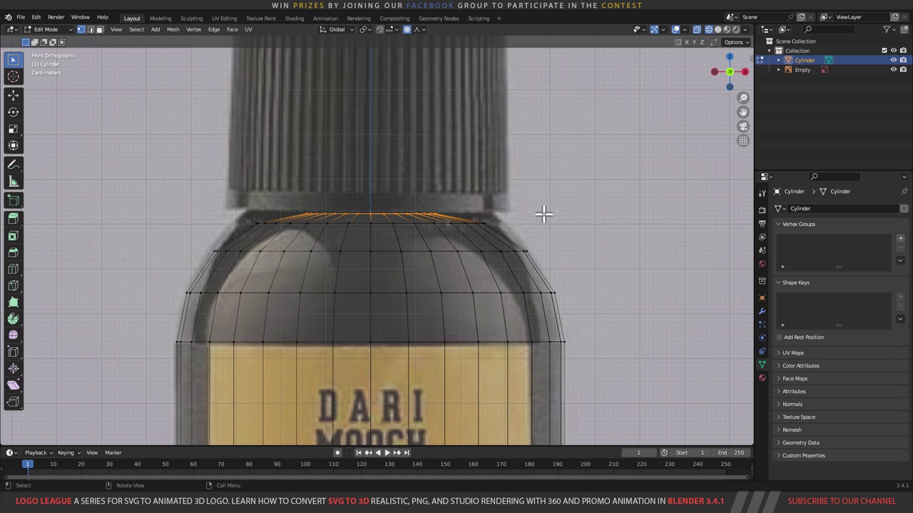
Step: Rescale the top ring to the cap's neck width and flatten it along Z
{"action": "key", "text": "shift+z"}
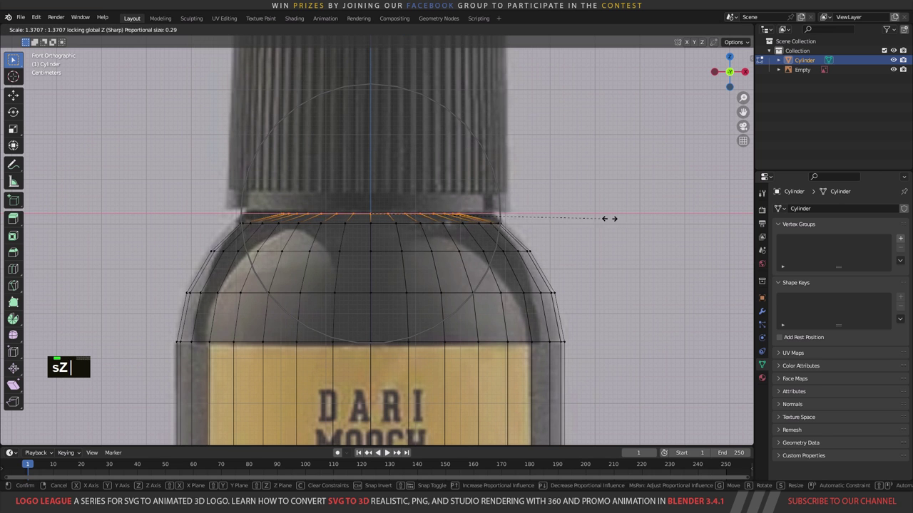
{"action": "scroll", "scroll_direction": "down", "scroll_amount": 3}
{"action": "scroll", "scroll_direction": "up", "scroll_amount": 3}
{"action": "scroll", "scroll_direction": "down", "scroll_amount": 3}
{"action": "scroll", "scroll_direction": "up", "scroll_amount": 3}
{"action": "scroll", "scroll_direction": "down", "scroll_amount": 3}
{"action": "scroll", "scroll_direction": "up", "scroll_amount": 3}
{"action": "type", "text": "sz"}
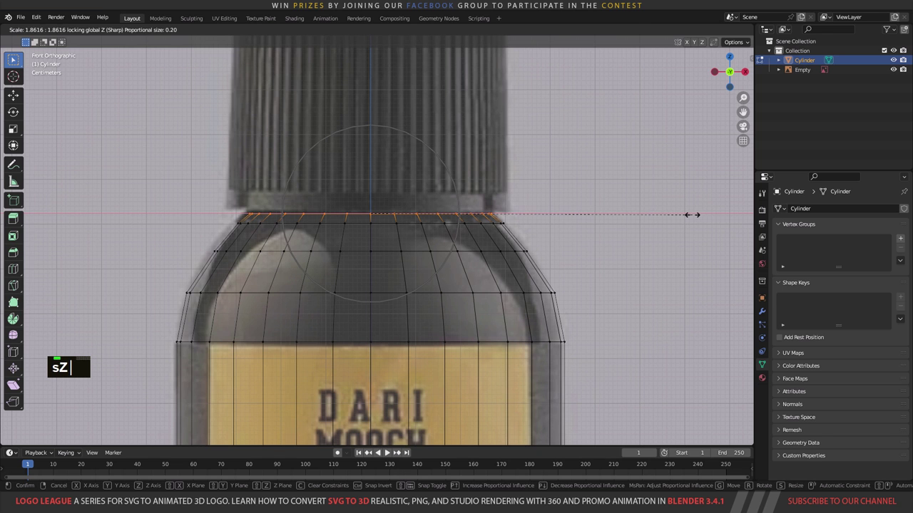
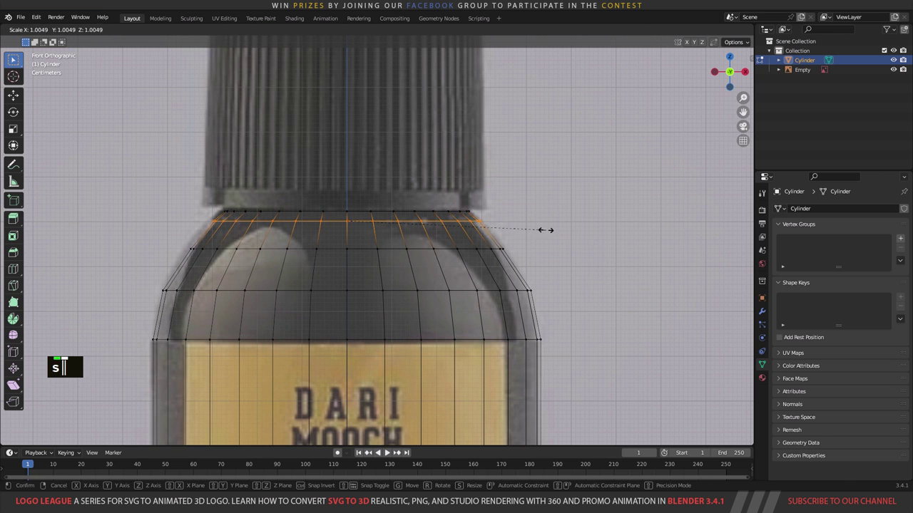
{"action": "left_click", "coordinate": [481, 236]}
{"action": "type", "text": "s"}
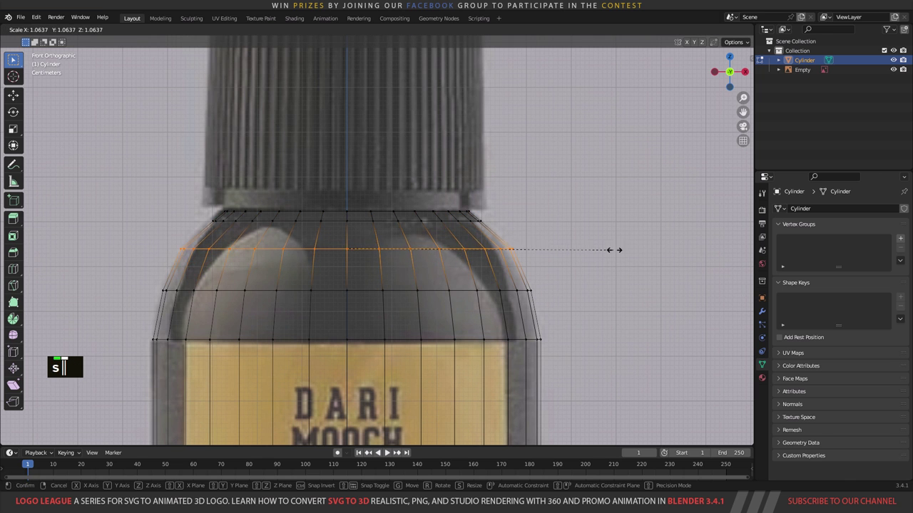
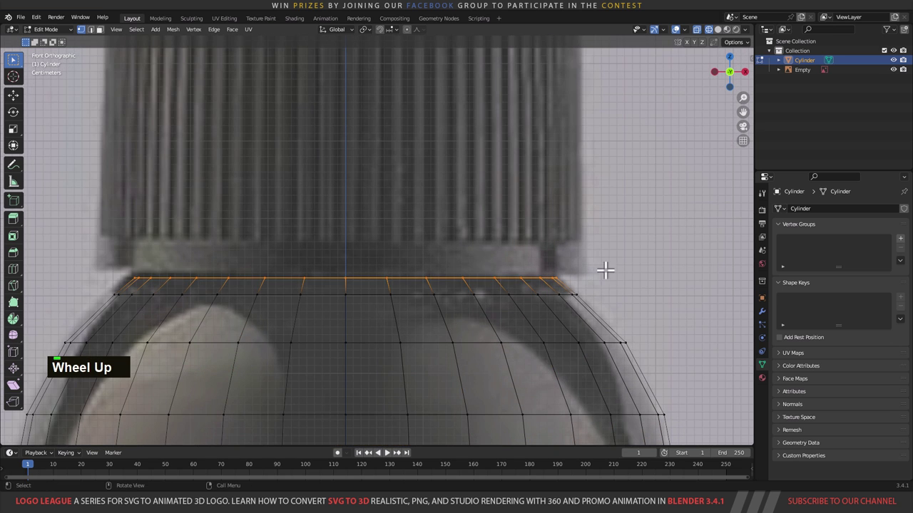
Step: Extrude the neck ring inward and upward to the top of the cap in the reference
{"action": "type", "text": "es |"}
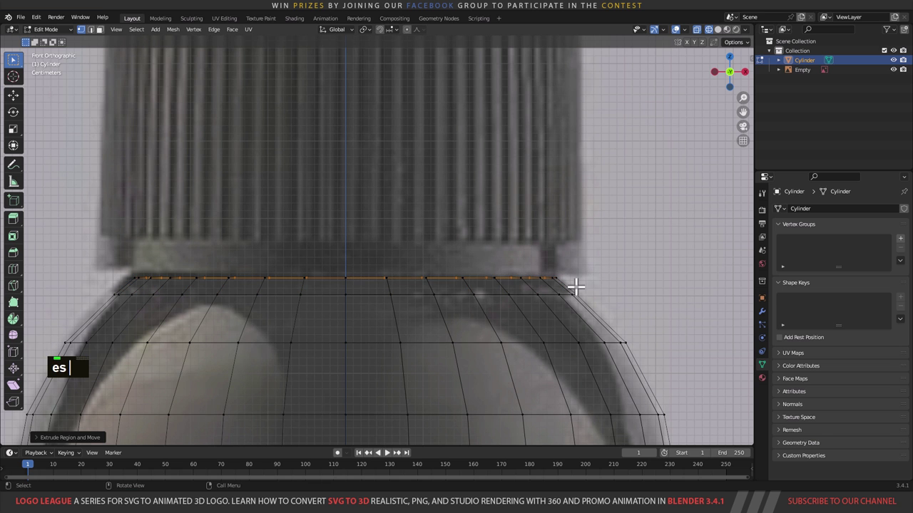
{"action": "type", "text": "|"}
{"action": "middle_click", "coordinate": [560, 242]}
{"action": "scroll", "scroll_direction": "down", "scroll_amount": 3}
{"action": "middle_click", "coordinate": [555, 271]}
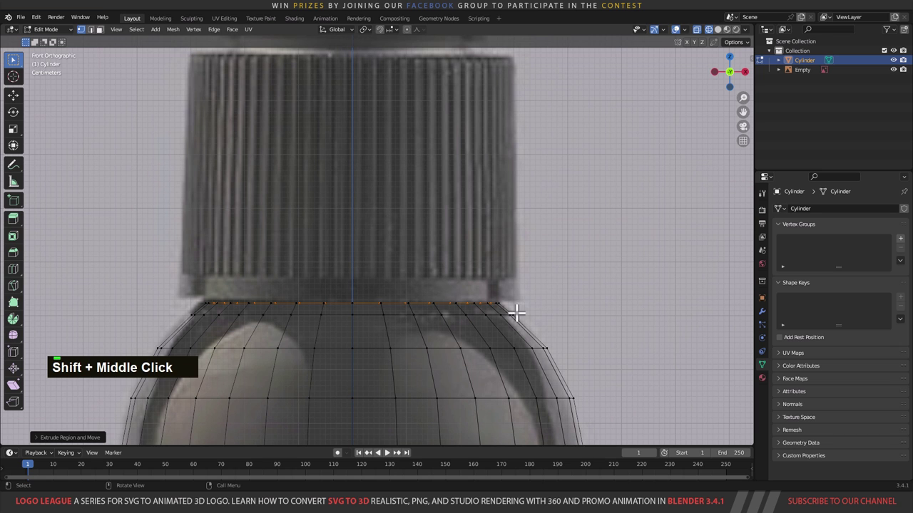
{"action": "type", "text": "ez"}
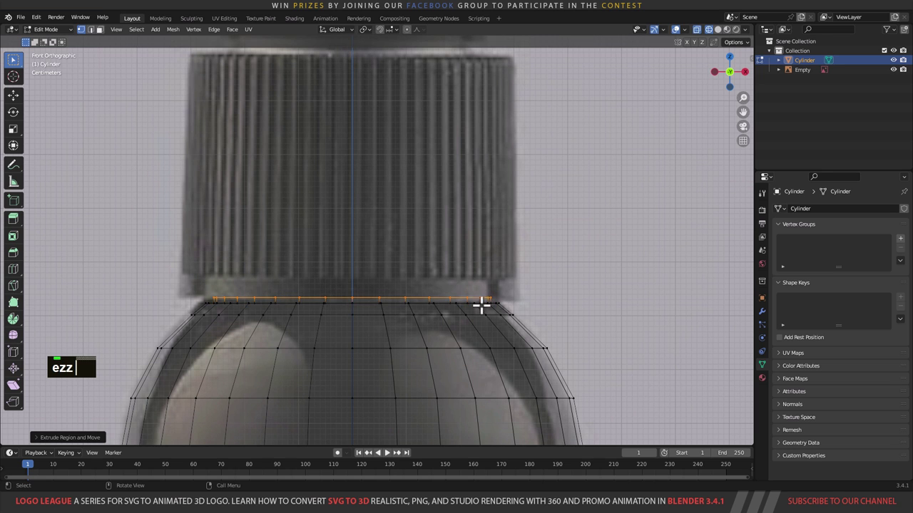
{"action": "type", "text": "ze"}
{"action": "type", "text": "zz"}
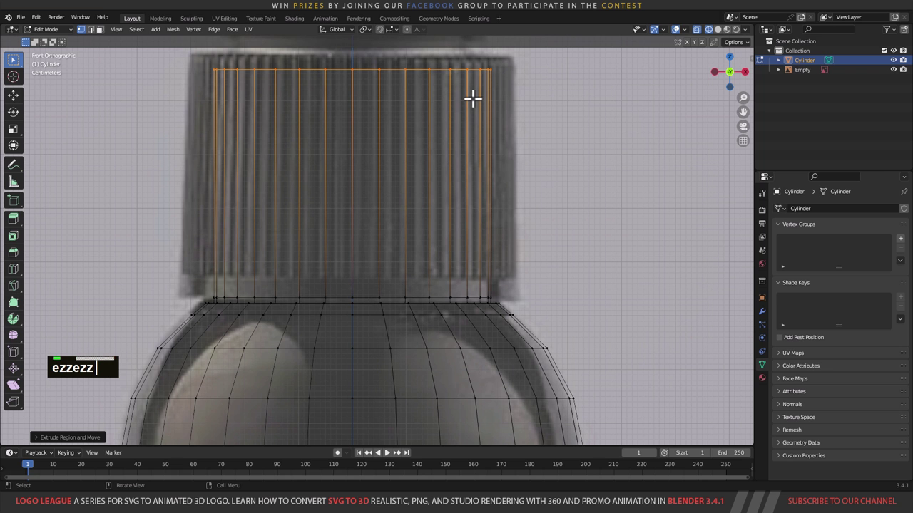
Step: Add a loop cut across the neck aligned with the cap and check it in perspective
{"action": "key", "text": "ctrl+r"}
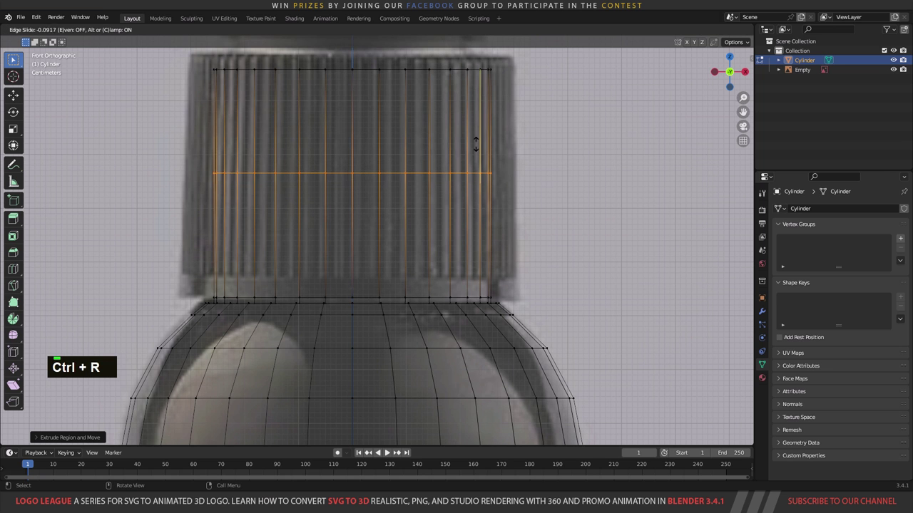
{"action": "scroll", "scroll_direction": "down", "scroll_amount": 3}
{"action": "middle_click", "coordinate": [375, 187]}
{"action": "key", "text": "Tab"}
{"action": "middle_click", "coordinate": [325, 338]}
{"action": "key", "text": "Tab"}
{"action": "key", "text": "z"}
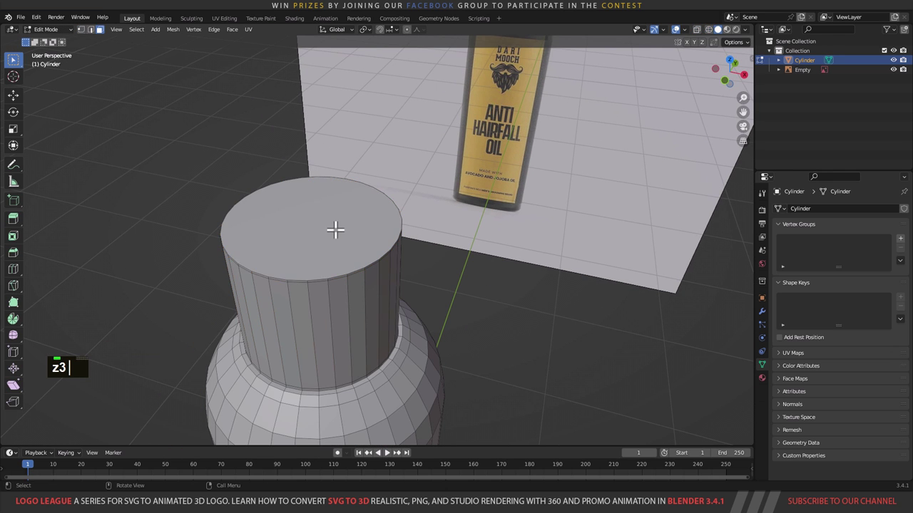
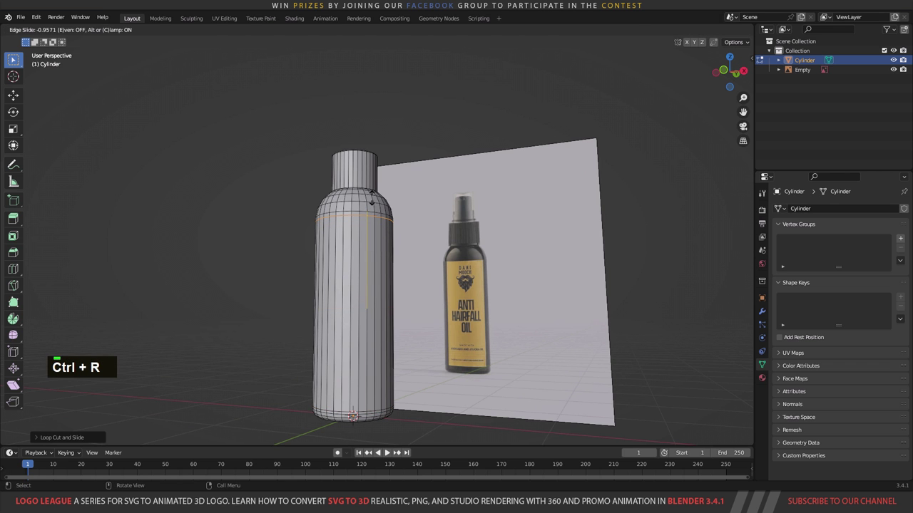
Step: Add an edge loop just below the bottle's shoulder
{"action": "key", "text": "ctrl+r"}
{"action": "middle_click", "coordinate": [379, 220]}
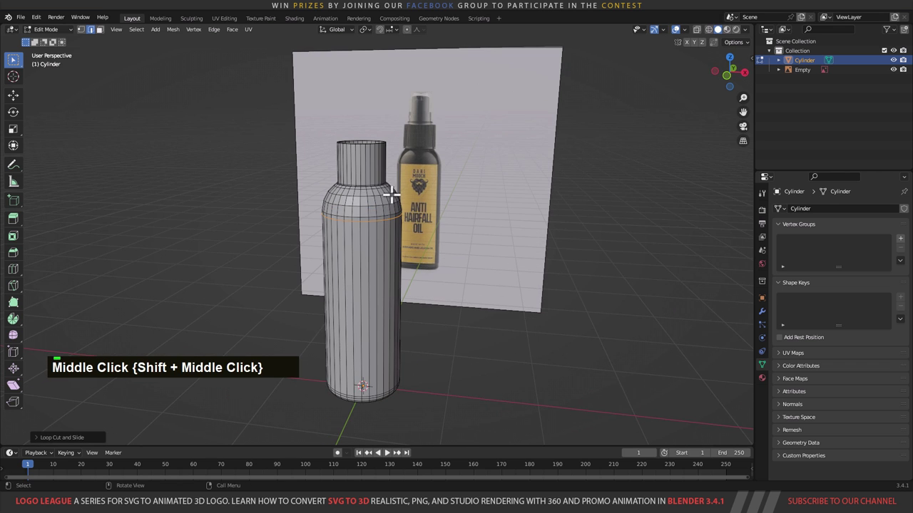
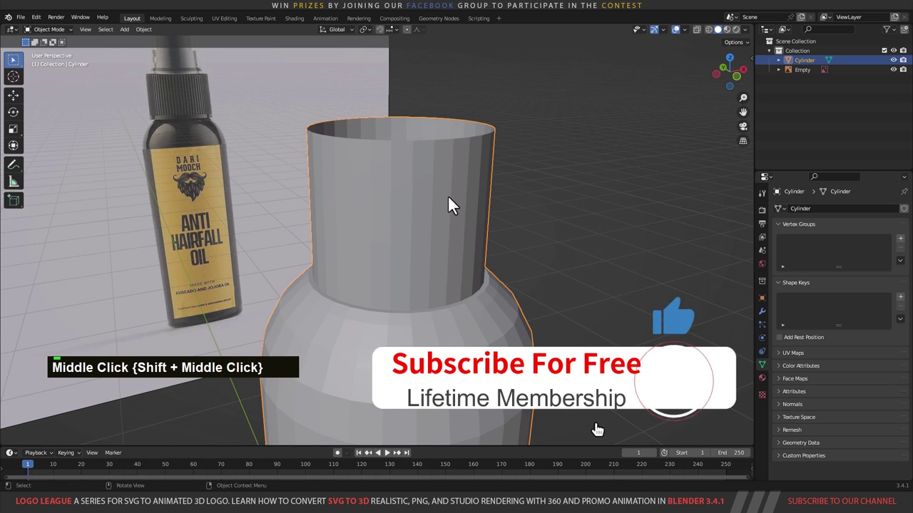
Step: Shade the bottle smooth with a level-2 Subdivision Surface modifier and inspect it
{"action": "right_click", "coordinate": [454, 204]}
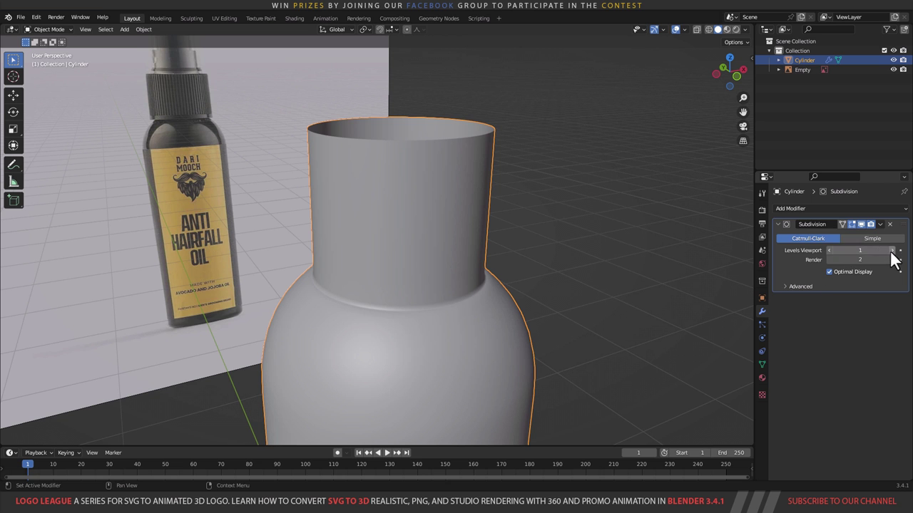
{"action": "scroll", "scroll_direction": "down", "scroll_amount": 3}
{"action": "middle_click", "coordinate": [570, 300]}
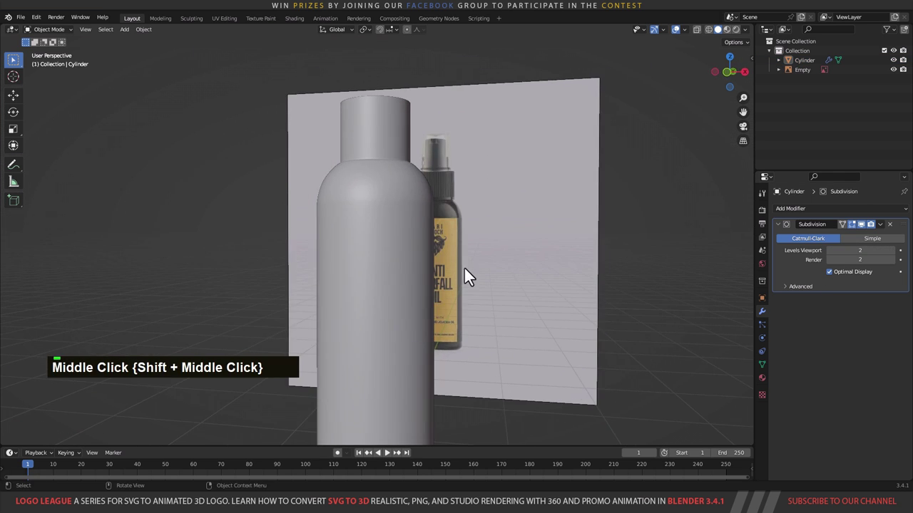
{"action": "middle_click", "coordinate": [470, 277]}
Step: Return to front view and zoom in on the cap in the reference photo
{"action": "key", "text": "1"}
{"action": "middle_click", "coordinate": [472, 297]}
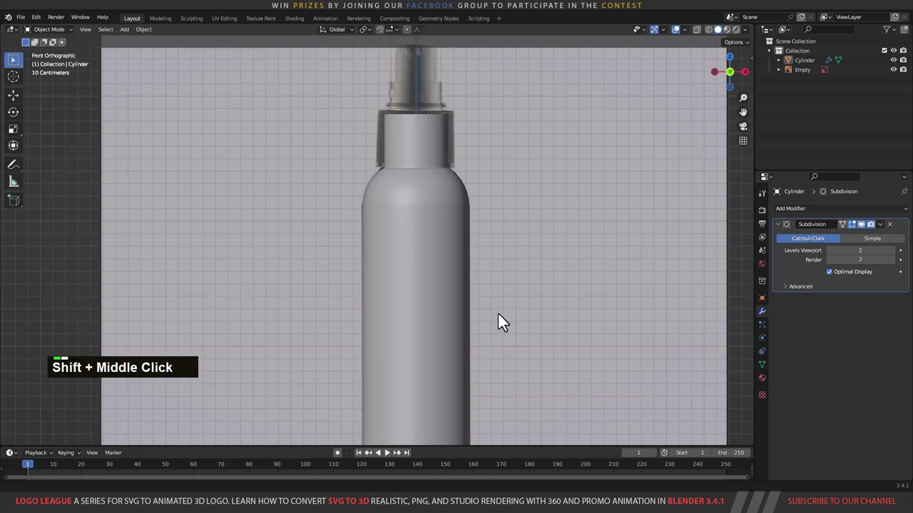
{"action": "middle_click", "coordinate": [482, 223]}
{"action": "scroll", "scroll_direction": "up", "scroll_amount": 3}
{"action": "middle_click", "coordinate": [480, 252]}
{"action": "scroll", "scroll_direction": "up", "scroll_amount": 3}
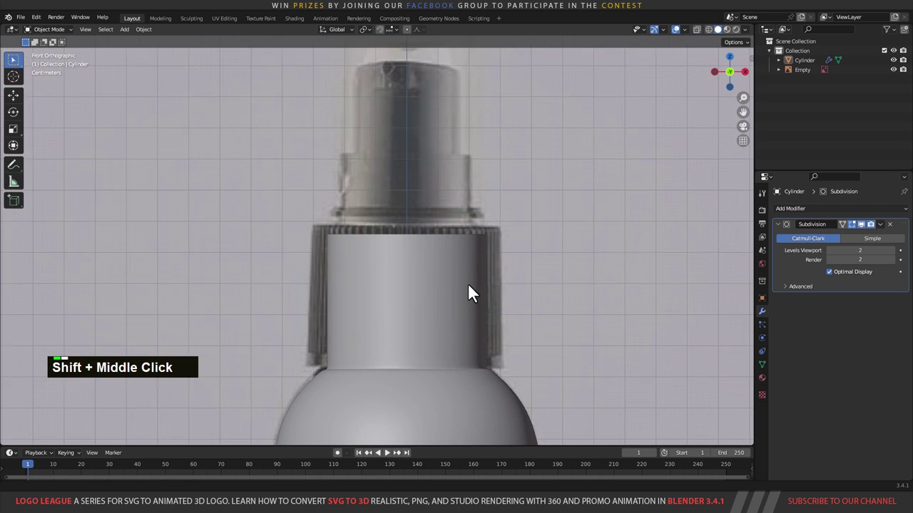
{"action": "middle_click", "coordinate": [485, 274]}
{"action": "middle_click", "coordinate": [464, 323]}
Step: Add a second cylinder and move it up along Z onto the ribbed cap
{"action": "key", "text": "a"}
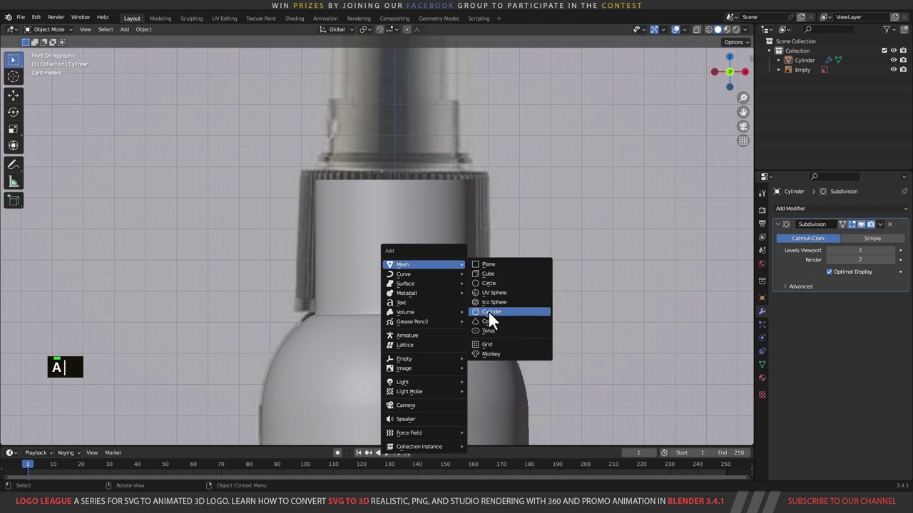
{"action": "scroll", "scroll_direction": "down", "scroll_amount": 3}
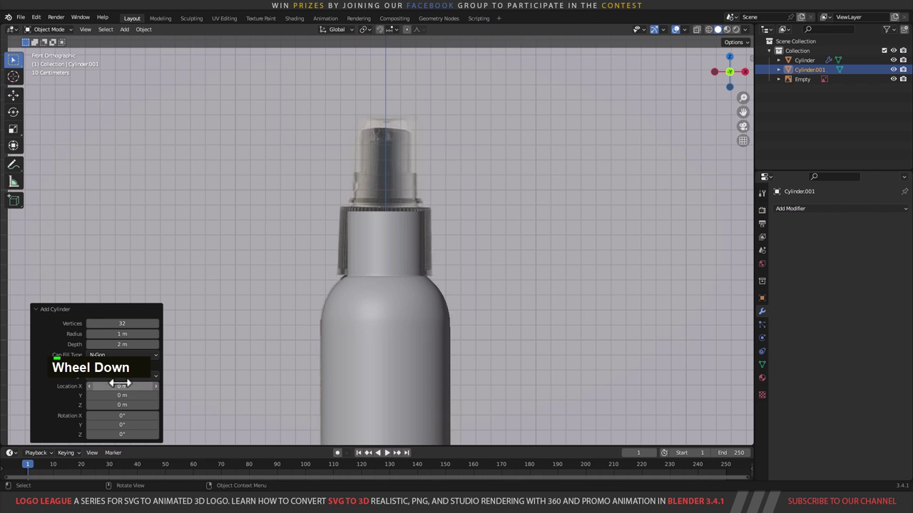
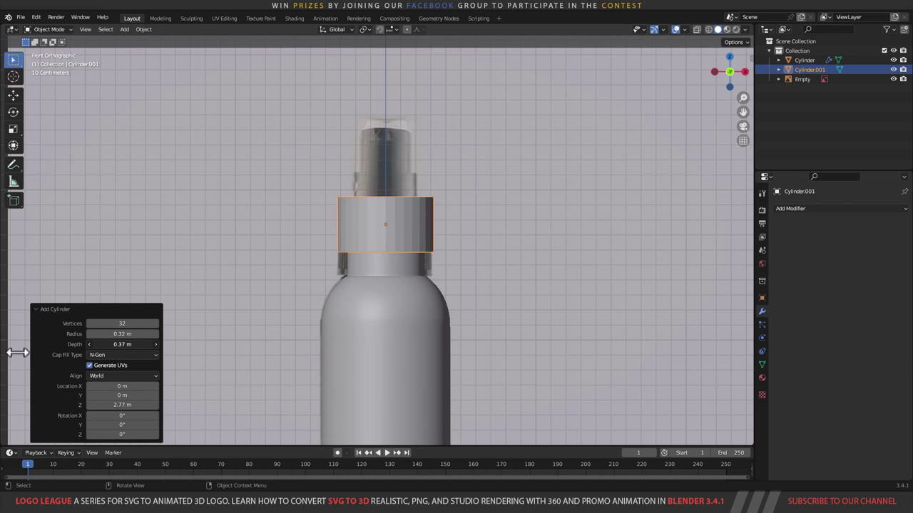
{"action": "scroll", "scroll_direction": "up", "scroll_amount": 3}
{"action": "middle_click", "coordinate": [469, 275]}
{"action": "type", "text": "g"}
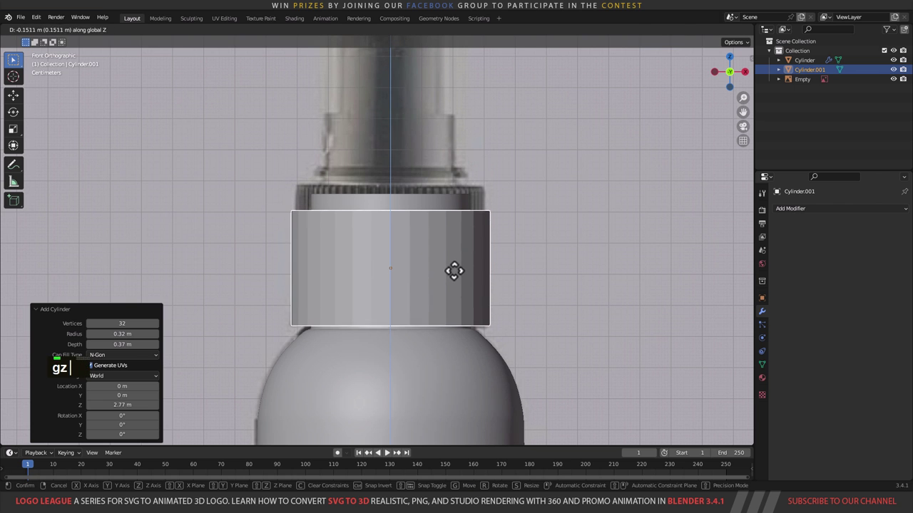
{"action": "type", "text": "z"}
{"action": "scroll", "scroll_direction": "up", "scroll_amount": 3}
{"action": "key", "text": "Tab"}
{"action": "type", "text": "gz"}
{"action": "middle_click", "coordinate": [506, 239]}
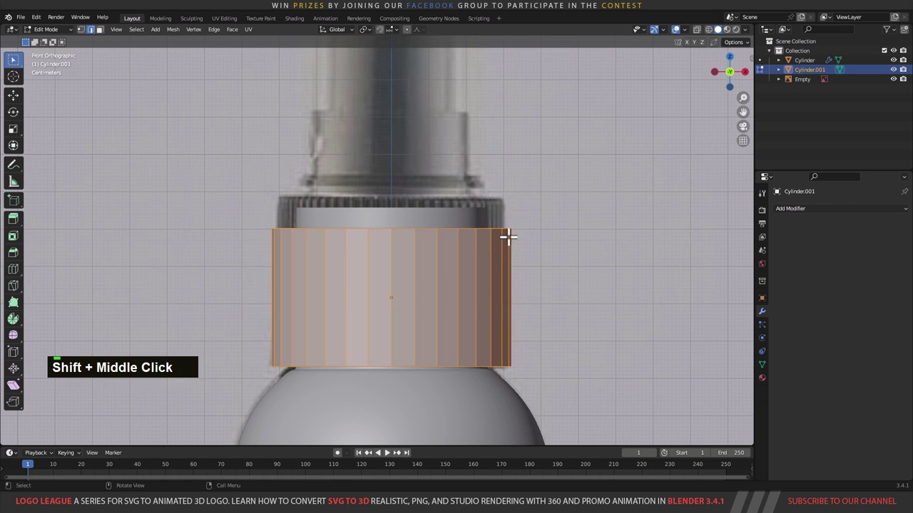
{"action": "type", "text": "1z"}
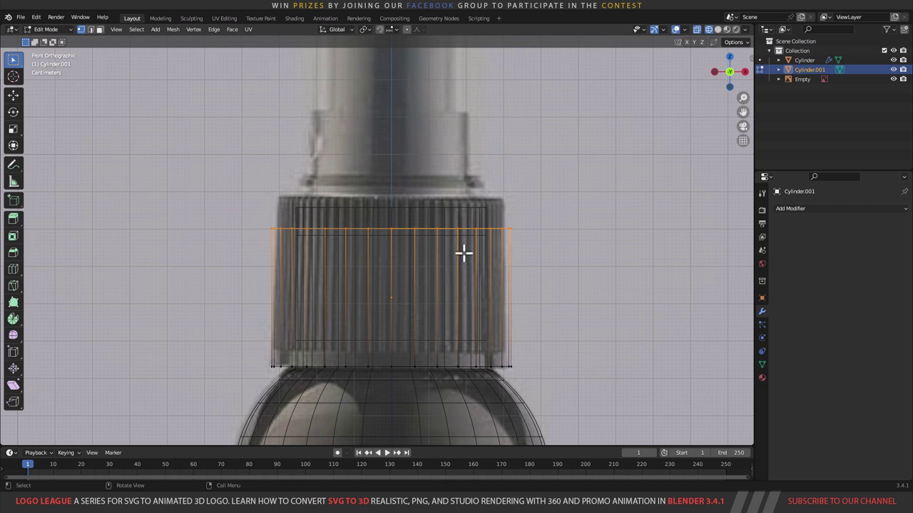
{"action": "type", "text": "gz"}
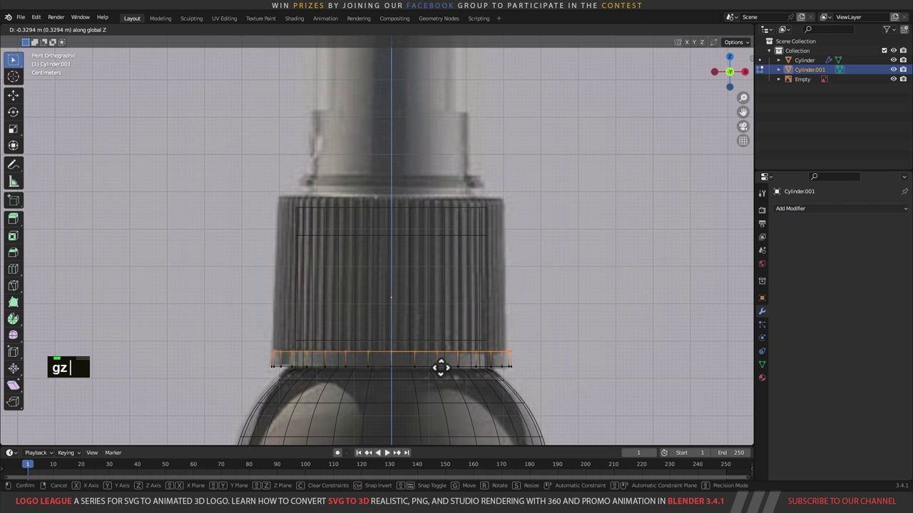
Step: Drop the cap's bottom edge ring to the cap base and size it to the cap's width
{"action": "middle_click", "coordinate": [542, 350]}
{"action": "scroll", "scroll_direction": "up", "scroll_amount": 3}
{"action": "middle_click", "coordinate": [545, 293]}
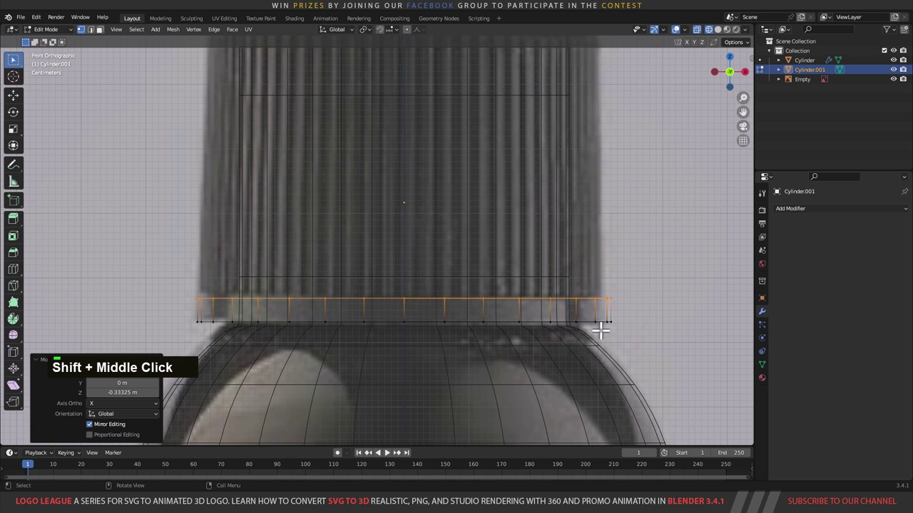
{"action": "left_click", "coordinate": [607, 312]}
{"action": "type", "text": "g"}
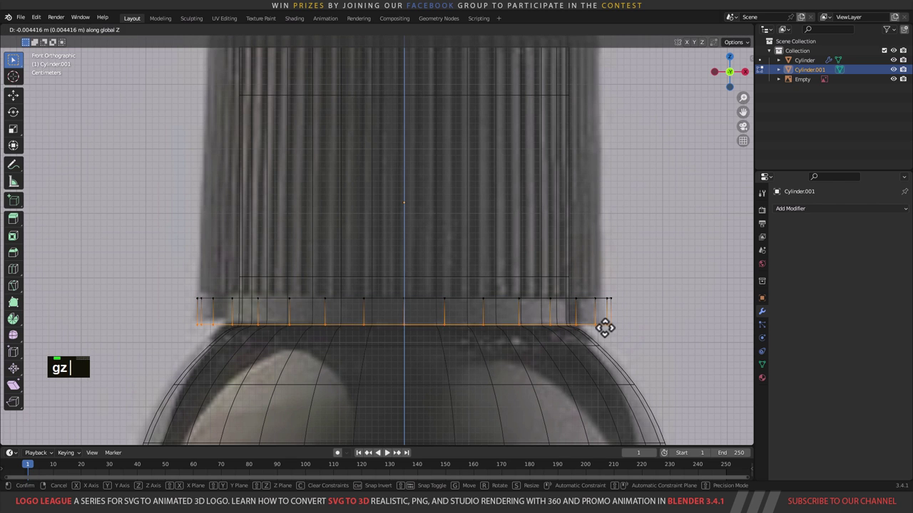
{"action": "type", "text": "z"}
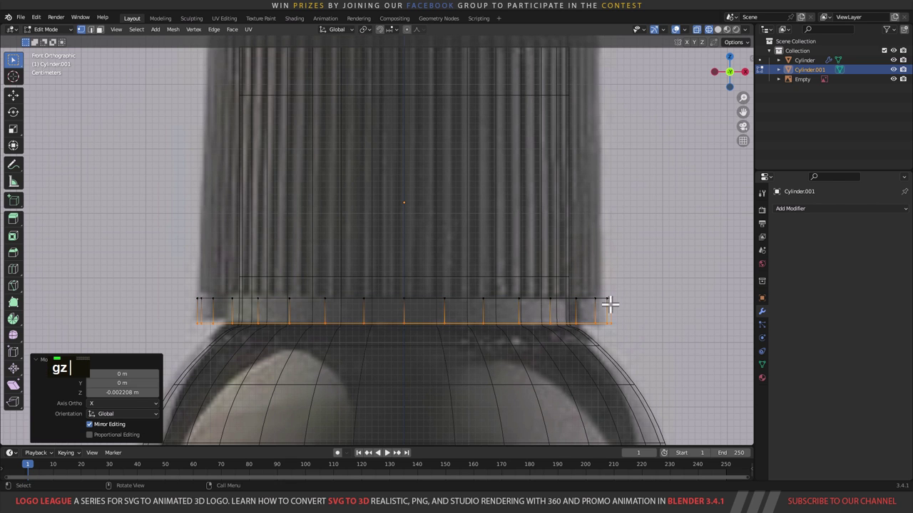
{"action": "type", "text": "l"}
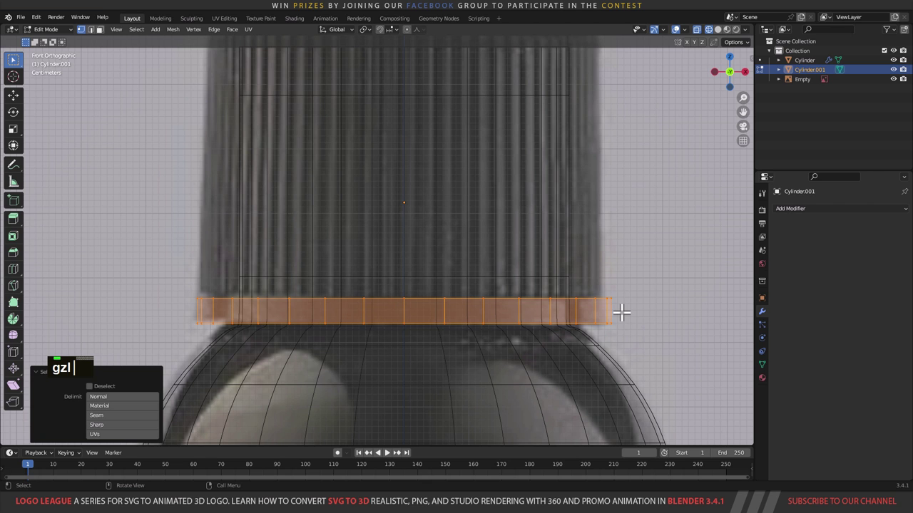
{"action": "type", "text": "z"}
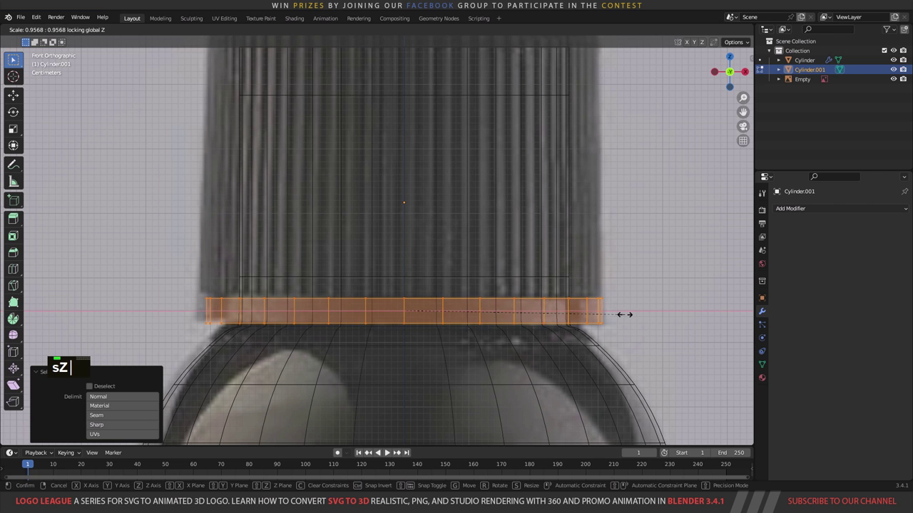
{"action": "middle_click", "coordinate": [597, 305]}
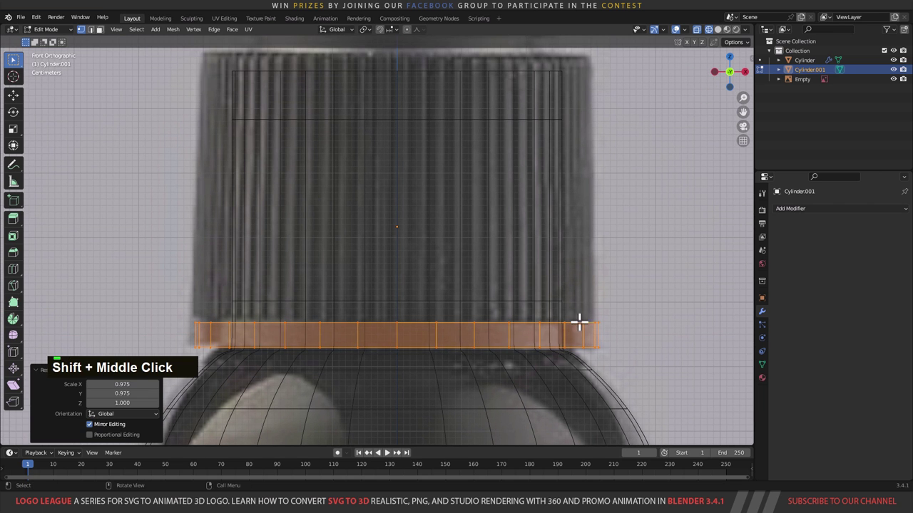
Step: Inset the cap's bottom rim to start a raised inner ring
{"action": "type", "text": "3"}
{"action": "type", "text": "1"}
{"action": "left_click", "coordinate": [577, 313]}
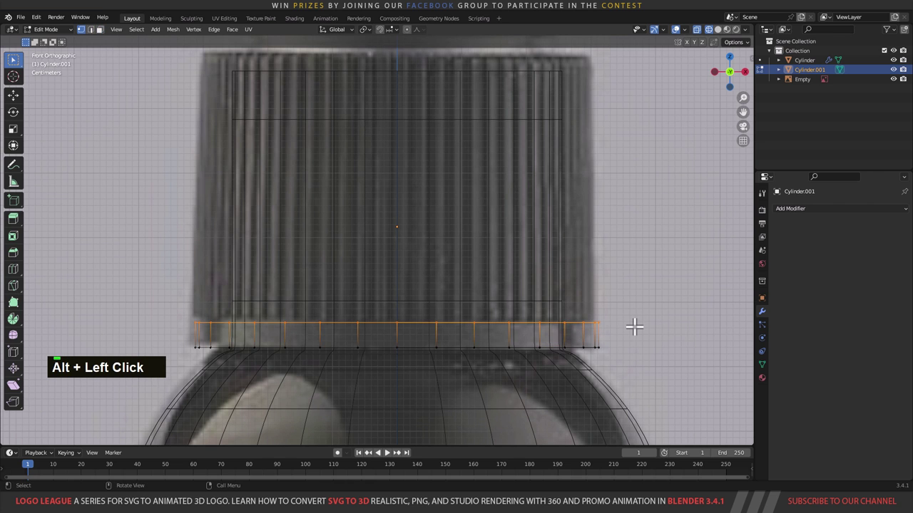
{"action": "type", "text": "i"}
{"action": "scroll", "scroll_direction": "down", "scroll_amount": 3}
Step: Inset and extrude the cap's top repeatedly along Z, scaling it into a widened stepped upper section
{"action": "type", "text": "ie"}
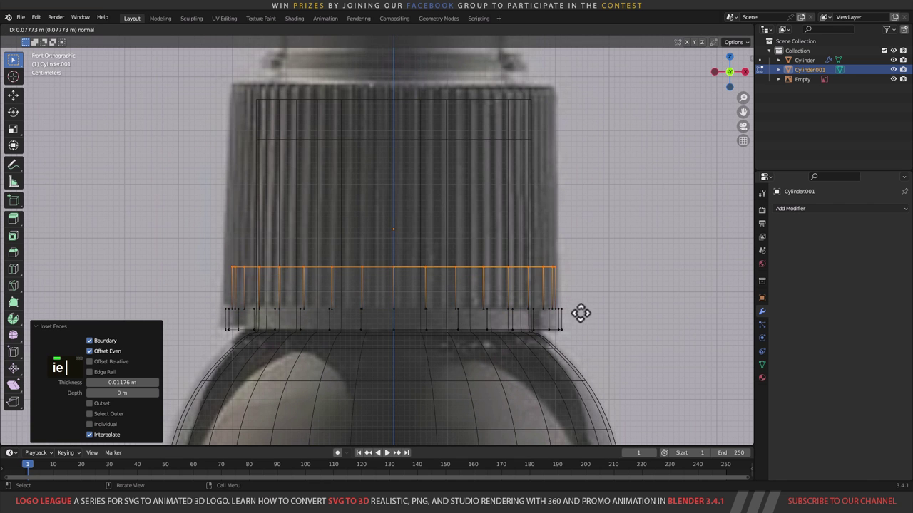
{"action": "middle_click", "coordinate": [485, 101]}
{"action": "scroll", "scroll_direction": "up", "scroll_amount": 3}
{"action": "type", "text": "gz"}
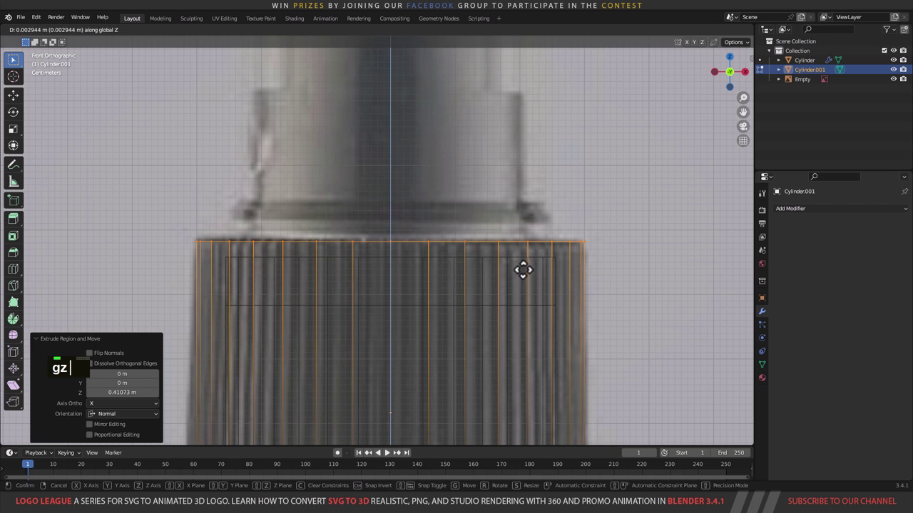
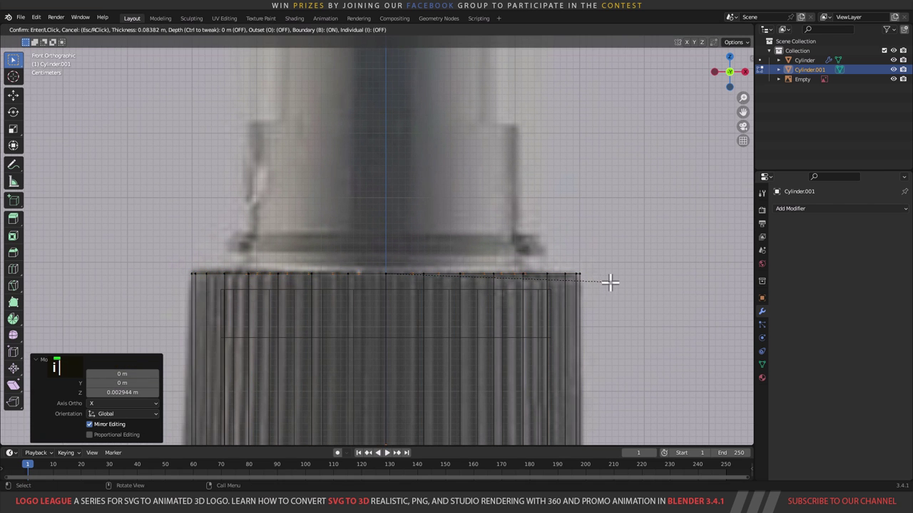
{"action": "type", "text": "ie"}
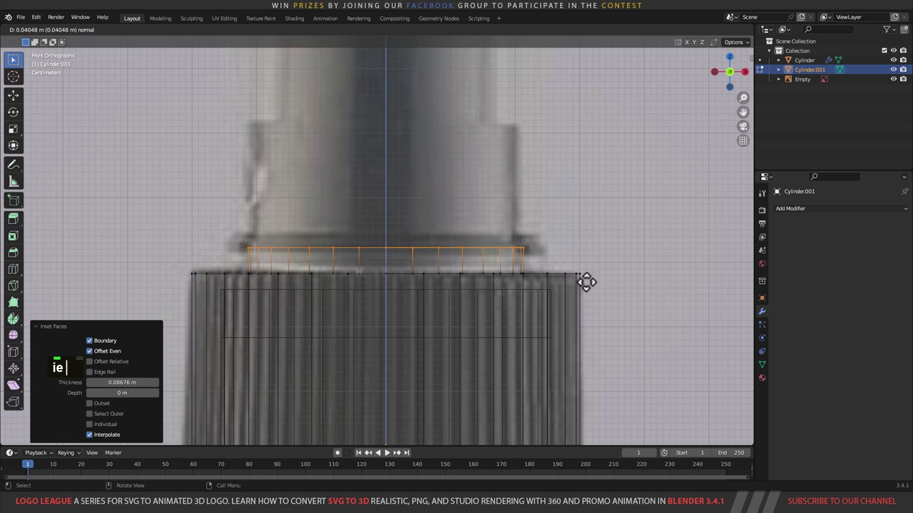
{"action": "middle_click", "coordinate": [559, 264]}
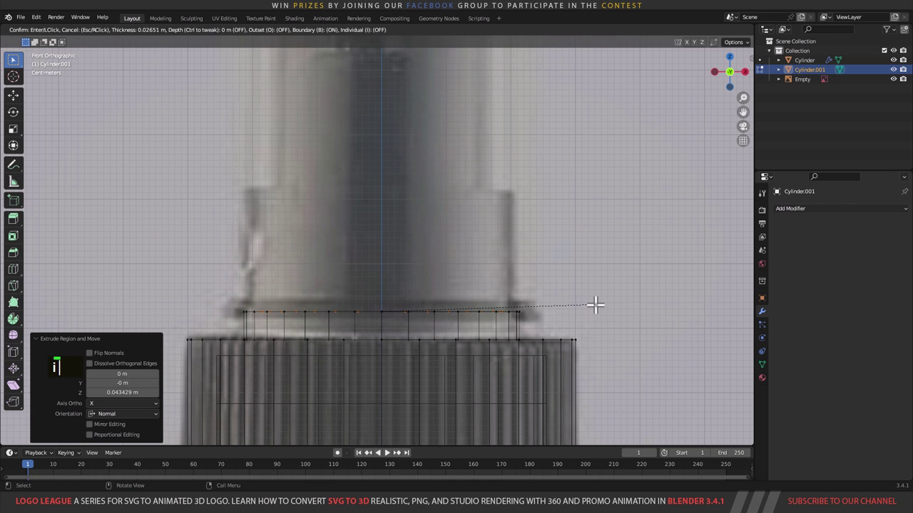
{"action": "type", "text": "ie"}
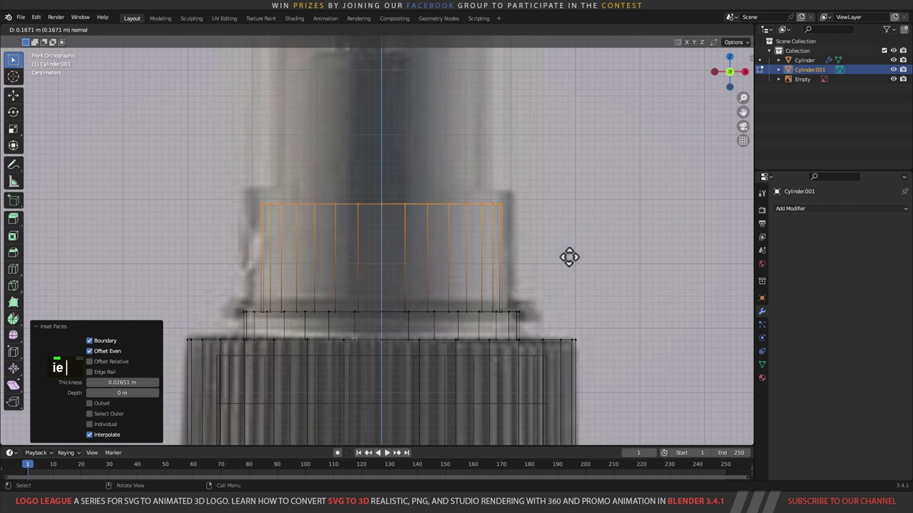
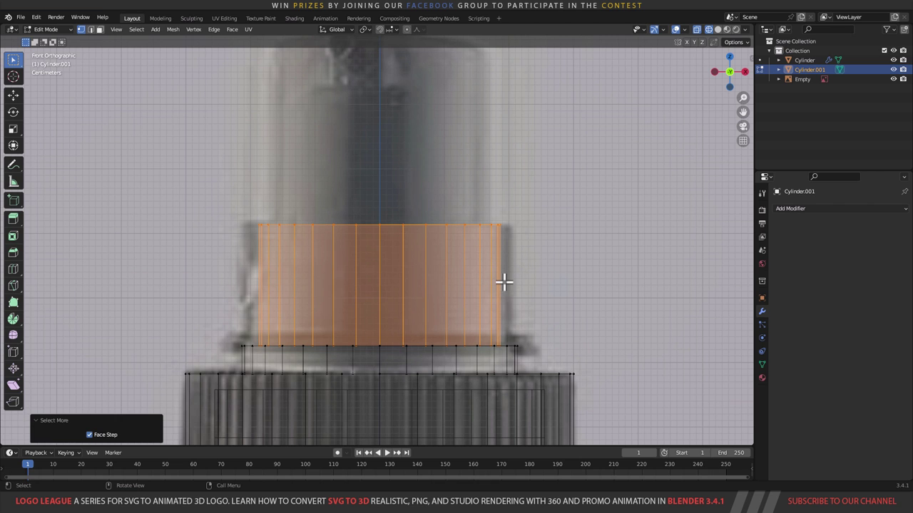
{"action": "type", "text": "s"}
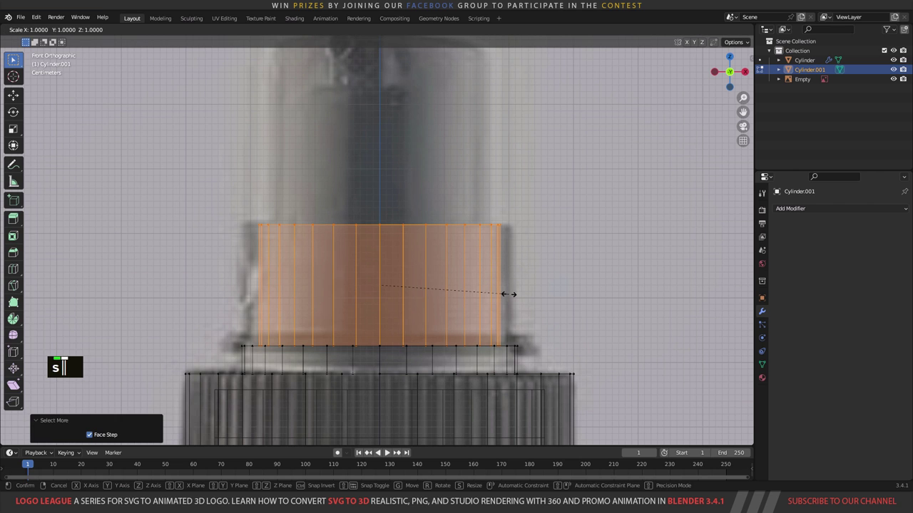
{"action": "type", "text": "z"}
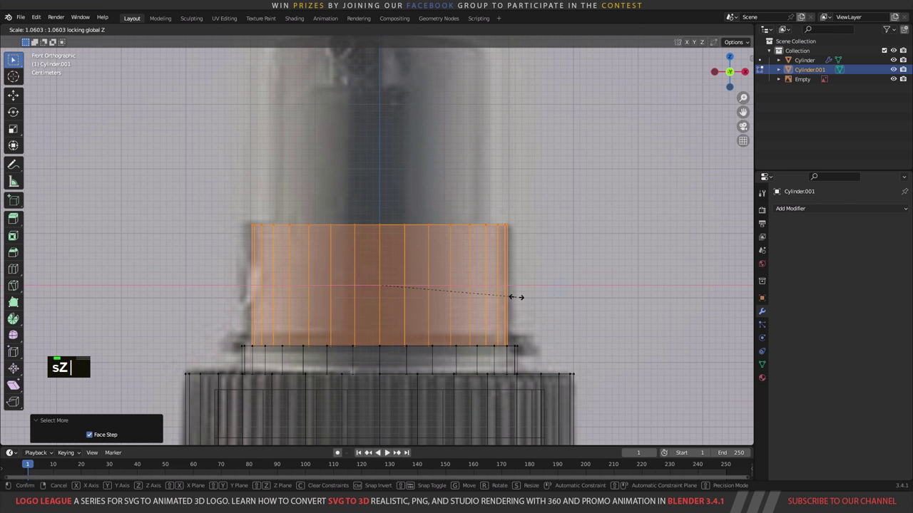
{"action": "middle_click", "coordinate": [494, 257]}
{"action": "left_click", "coordinate": [473, 283]}
Step: Inset the cap's top face once more, then leave Edit Mode and view it in perspective
{"action": "middle_click", "coordinate": [502, 276]}
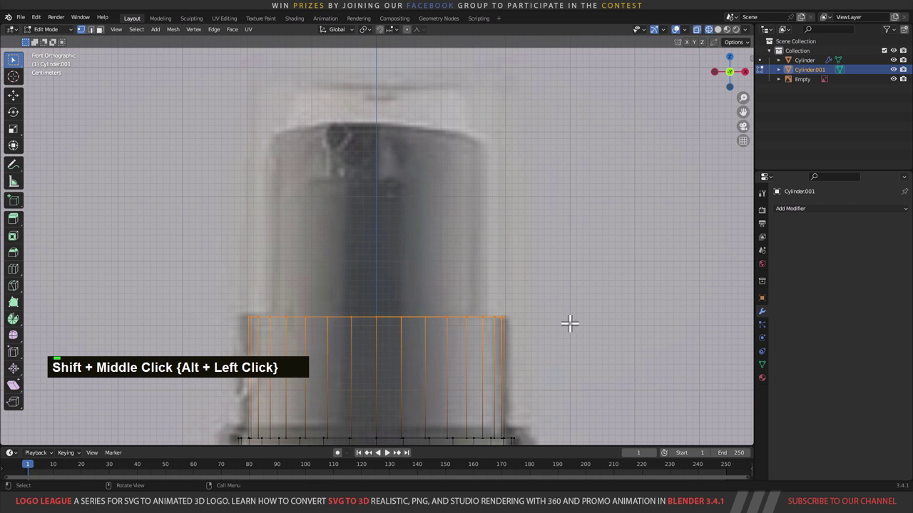
{"action": "key", "text": "i"}
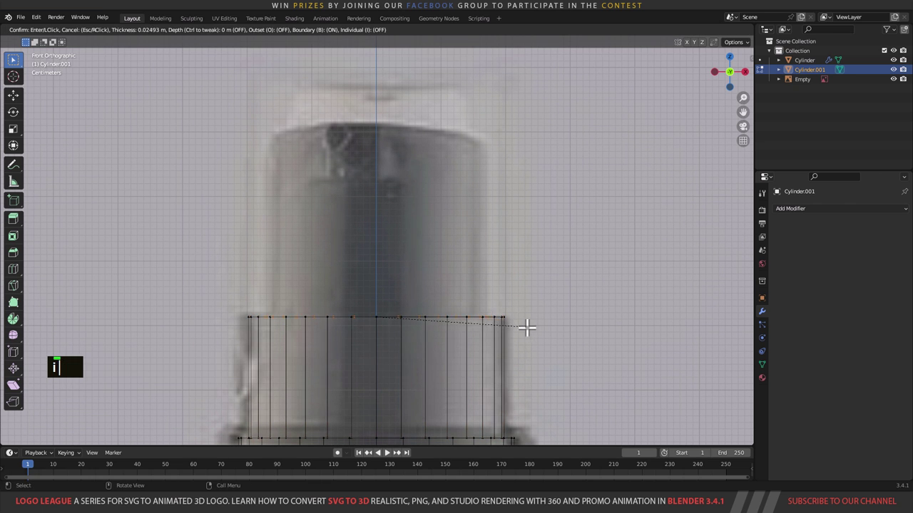
{"action": "type", "text": "it"}
{"action": "middle_click", "coordinate": [511, 308]}
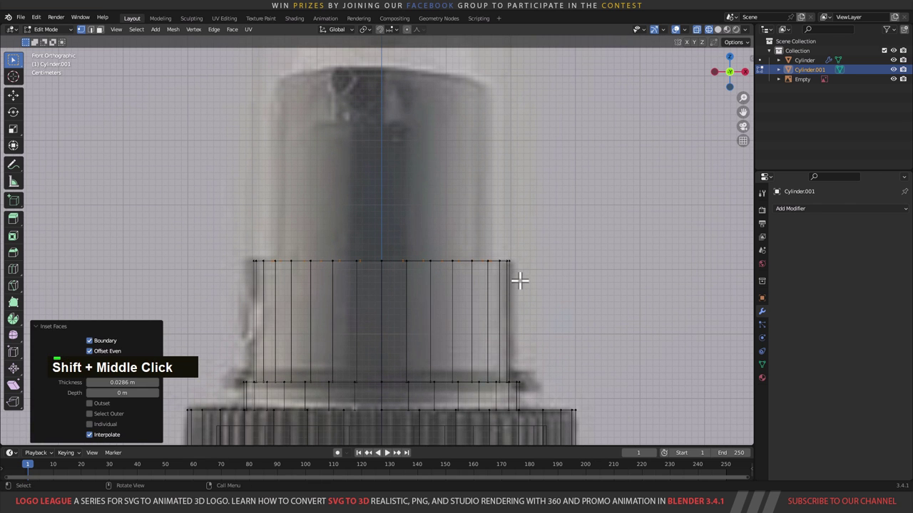
{"action": "key", "text": "Tab"}
{"action": "scroll", "scroll_direction": "down", "scroll_amount": 3}
{"action": "middle_click", "coordinate": [444, 283]}
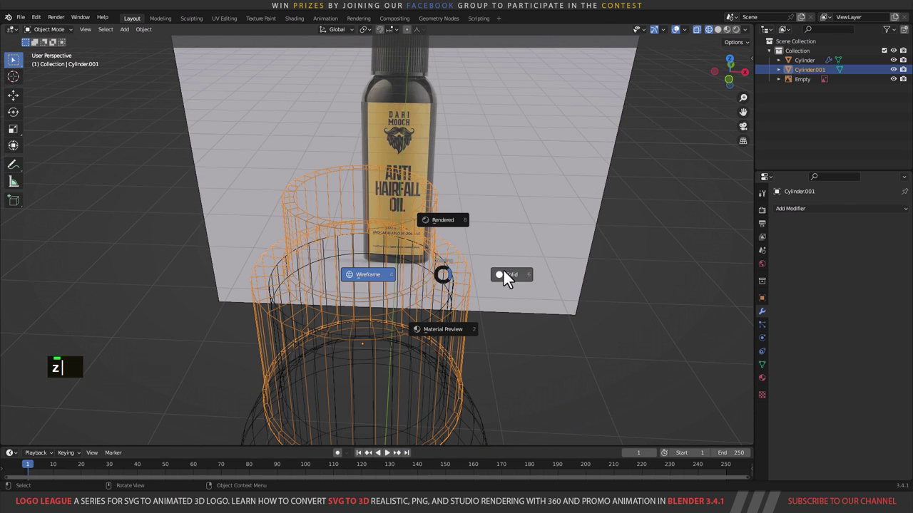
Step: Shade the cap smooth from the object context menu and inspect it all round before editing again
{"action": "middle_click", "coordinate": [462, 315]}
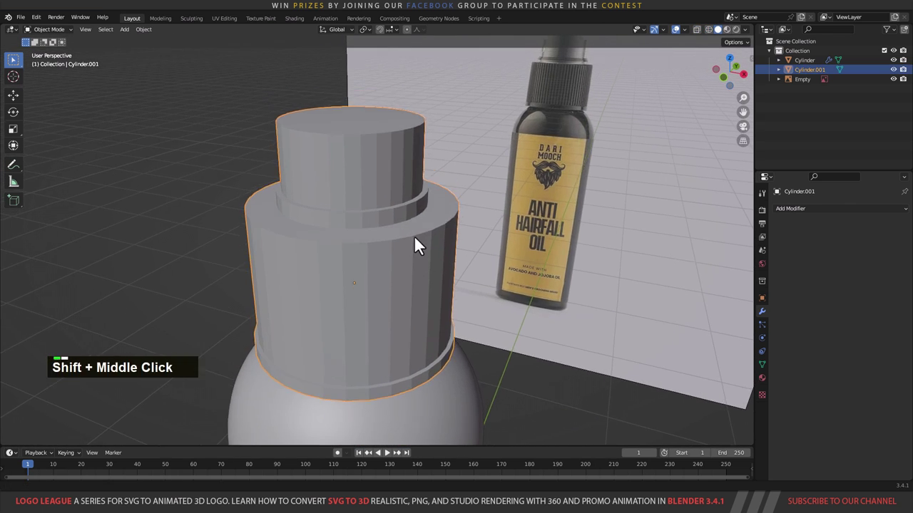
{"action": "right_click", "coordinate": [420, 239]}
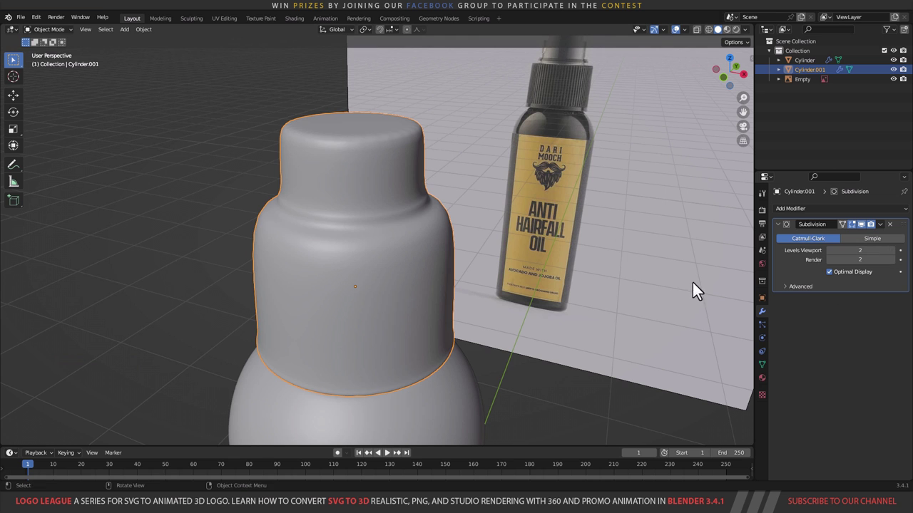
{"action": "middle_click", "coordinate": [406, 246]}
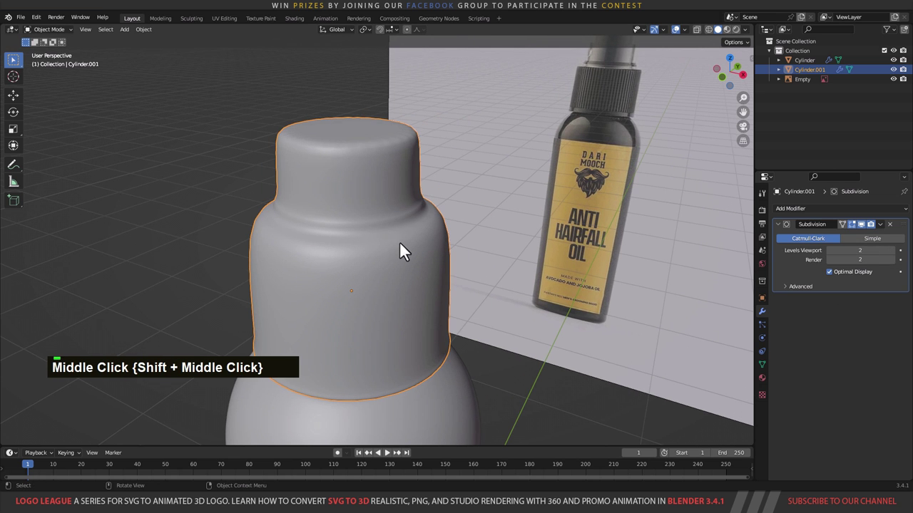
{"action": "middle_click", "coordinate": [414, 300]}
{"action": "middle_click", "coordinate": [404, 282]}
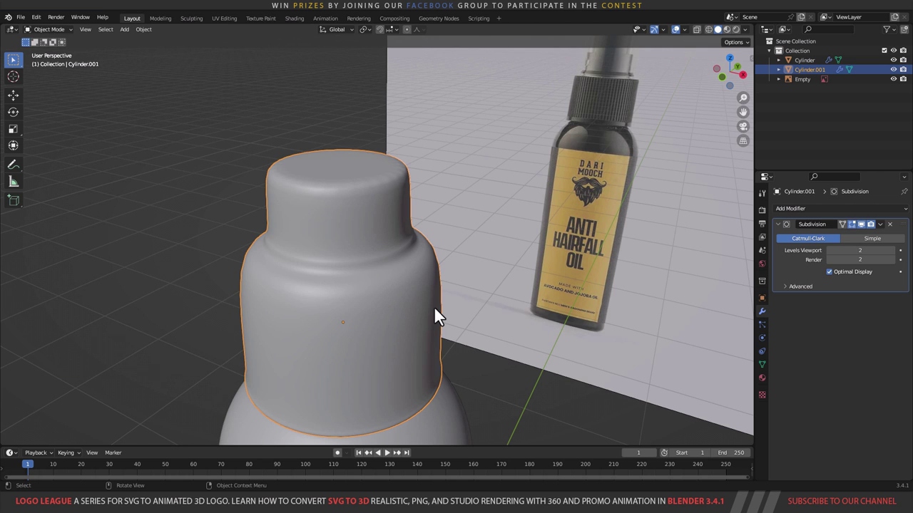
{"action": "key", "text": "Tab"}
Step: In edge select mode pick the edge loops around the cap's neck and its base
{"action": "scroll", "scroll_direction": "up", "scroll_amount": 3}
{"action": "middle_click", "coordinate": [400, 178]}
{"action": "key", "text": "x"}
{"action": "middle_click", "coordinate": [398, 174]}
{"action": "scroll", "scroll_direction": "up", "scroll_amount": 3}
{"action": "scroll", "scroll_direction": "up", "scroll_amount": 3}
{"action": "key", "text": "2"}
{"action": "left_click", "coordinate": [408, 241]}
{"action": "middle_click", "coordinate": [430, 309]}
{"action": "middle_click", "coordinate": [437, 296]}
{"action": "scroll", "scroll_direction": "down", "scroll_amount": 3}
{"action": "middle_click", "coordinate": [429, 346]}
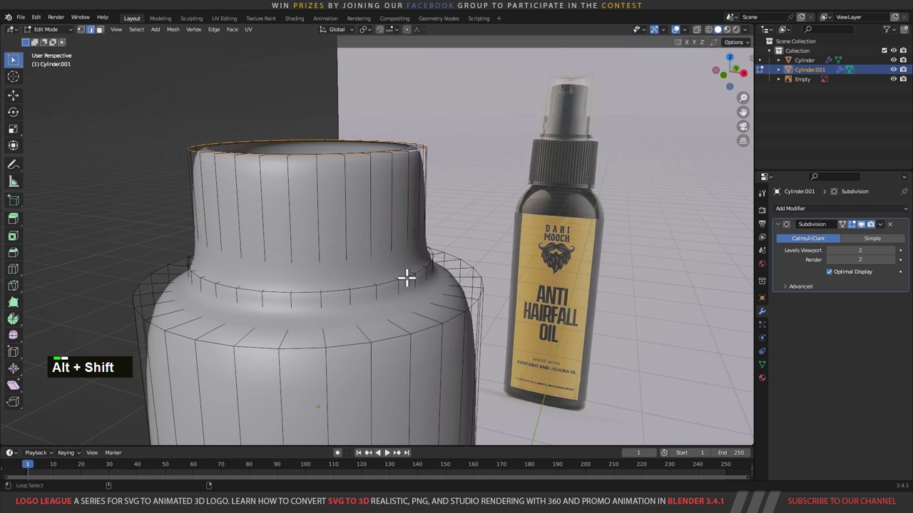
{"action": "left_click", "coordinate": [410, 269]}
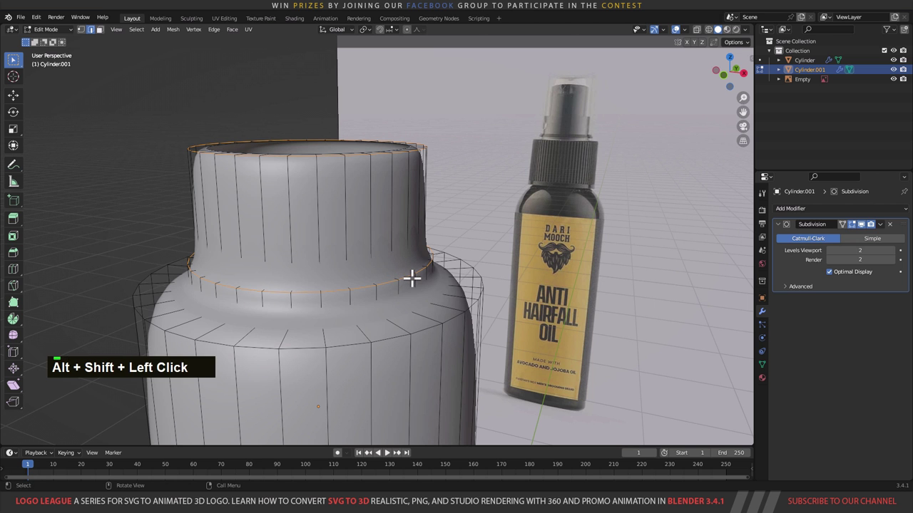
Step: With X-ray on add the lower cap and bottom rim loops, then bevel them with Ctrl+B
{"action": "key", "text": "z"}
{"action": "left_click", "coordinate": [395, 299]}
{"action": "middle_click", "coordinate": [407, 310]}
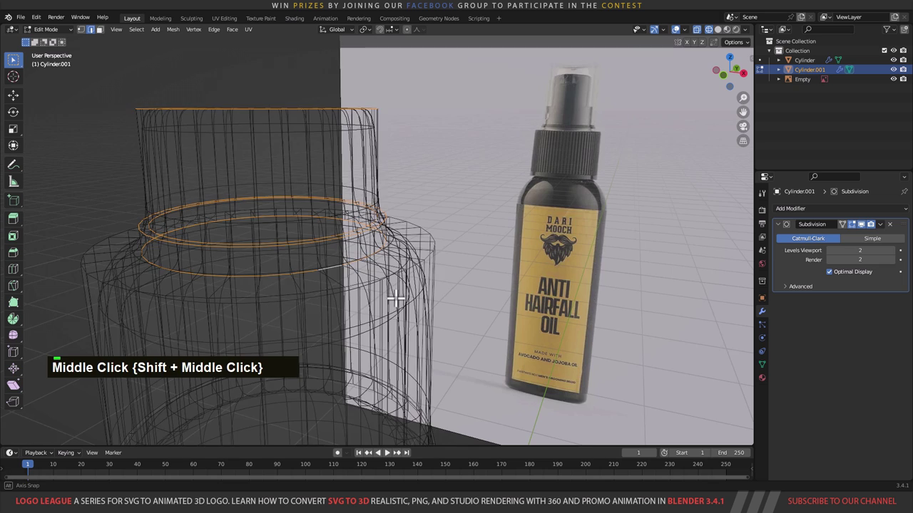
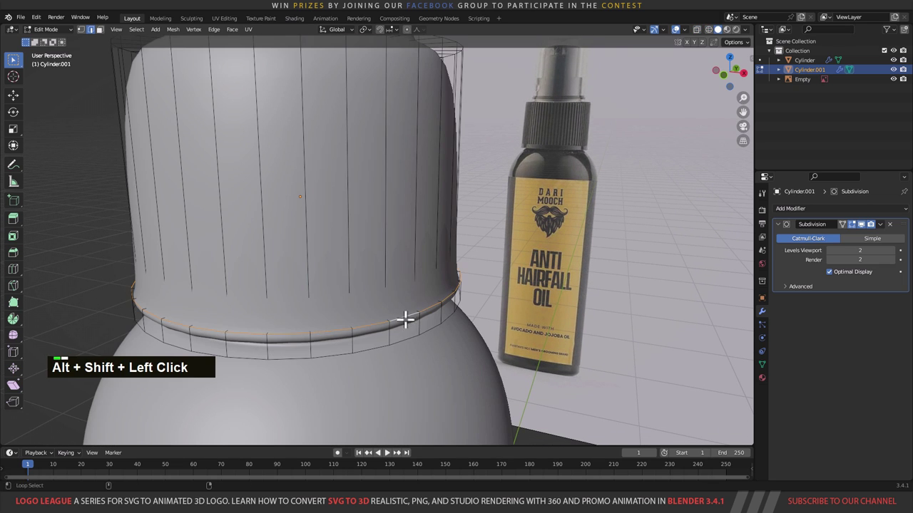
{"action": "type", "text": "z"}
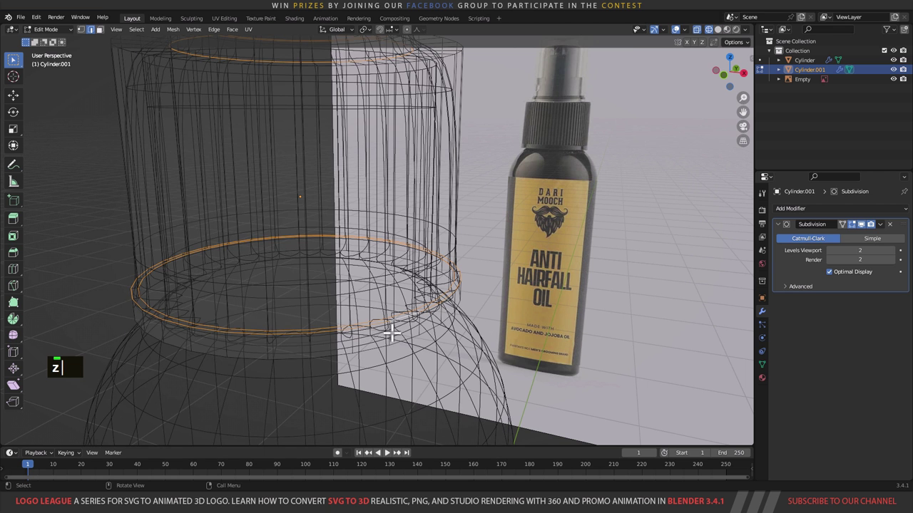
{"action": "type", "text": "z"}
{"action": "left_click", "coordinate": [405, 332]}
{"action": "scroll", "scroll_direction": "up", "scroll_amount": 3}
{"action": "middle_click", "coordinate": [439, 315]}
{"action": "scroll", "scroll_direction": "up", "scroll_amount": 3}
{"action": "scroll", "scroll_direction": "up", "scroll_amount": 3}
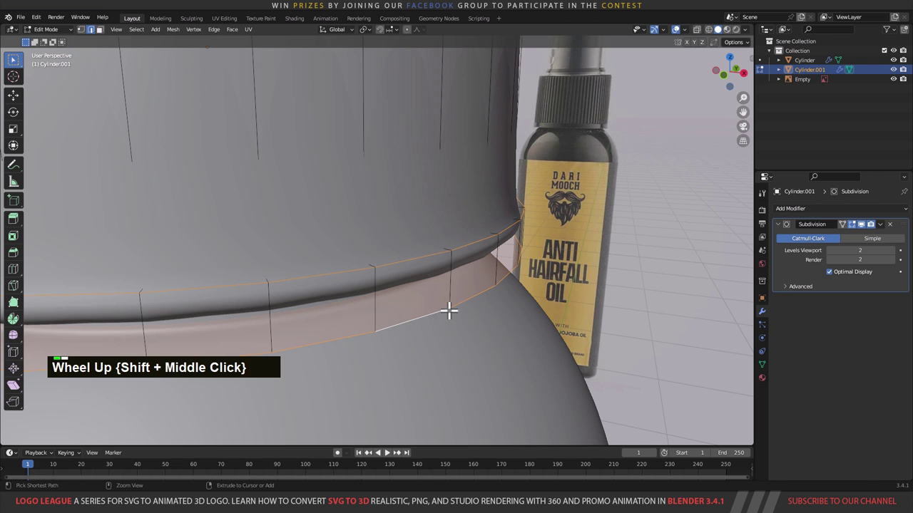
{"action": "key", "text": "ctrl+b"}
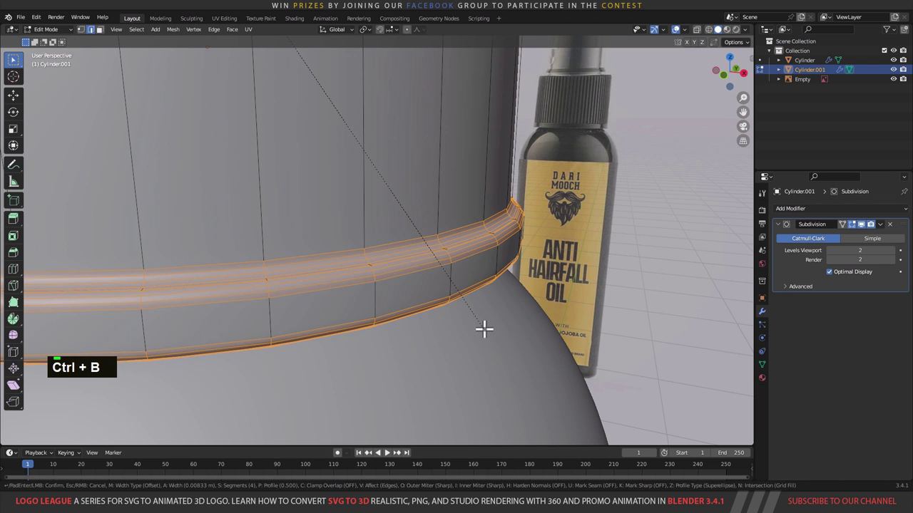
{"action": "scroll", "scroll_direction": "down", "scroll_amount": 3}
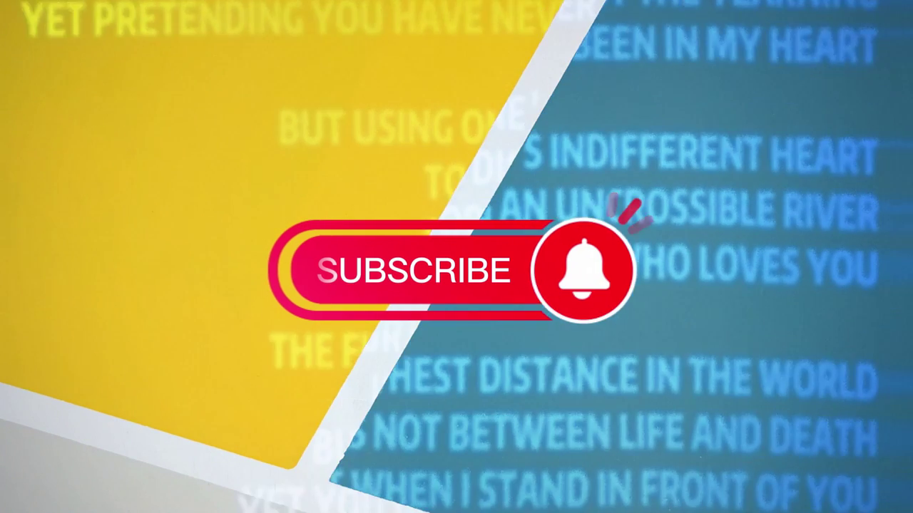
{"action": "scroll", "scroll_direction": "down", "scroll_amount": 3}
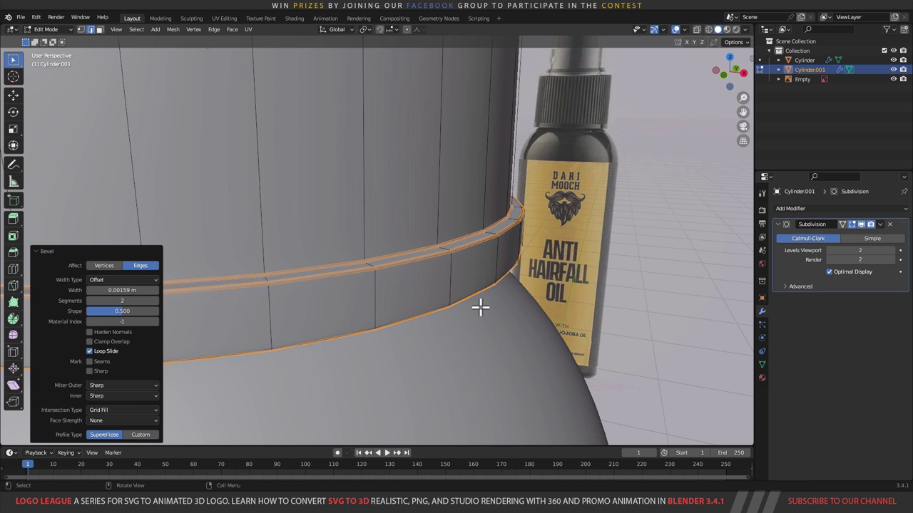
Step: Check the bevelled ring in and out of Edit Mode and switch to a straight front view
{"action": "scroll", "scroll_direction": "up", "scroll_amount": 3}
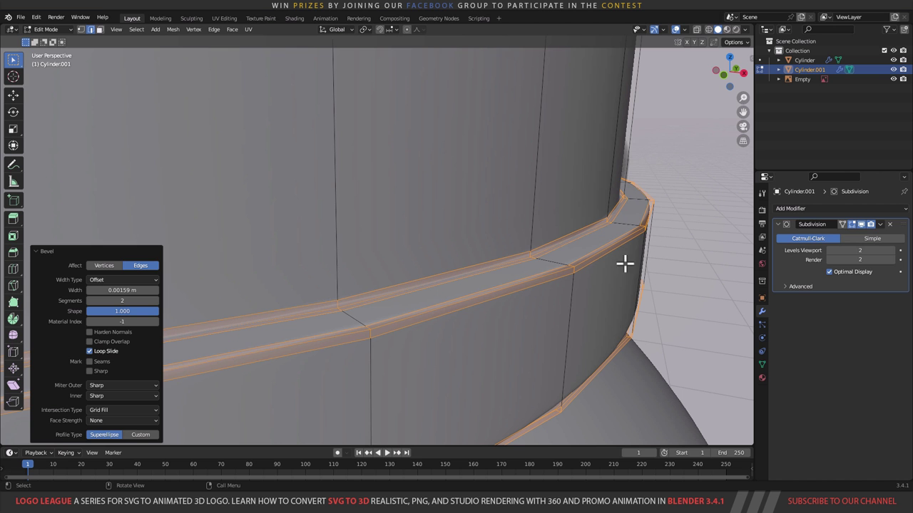
{"action": "scroll", "scroll_direction": "down", "scroll_amount": 3}
{"action": "key", "text": "Tab"}
{"action": "scroll", "scroll_direction": "down", "scroll_amount": 3}
{"action": "middle_click", "coordinate": [433, 183]}
{"action": "scroll", "scroll_direction": "down", "scroll_amount": 3}
{"action": "middle_click", "coordinate": [442, 264]}
{"action": "scroll", "scroll_direction": "up", "scroll_amount": 3}
{"action": "key", "text": "Tab"}
Step: Select the ring band at the cap base in front view and bevel it again into a wider bevel
{"action": "middle_click", "coordinate": [478, 202]}
{"action": "left_click", "coordinate": [475, 204]}
{"action": "type", "text": "1|"}
{"action": "scroll", "scroll_direction": "up", "scroll_amount": 3}
{"action": "type", "text": "1||"}
{"action": "middle_click", "coordinate": [526, 206]}
{"action": "scroll", "scroll_direction": "up", "scroll_amount": 3}
{"action": "key", "text": "ctrl+b"}
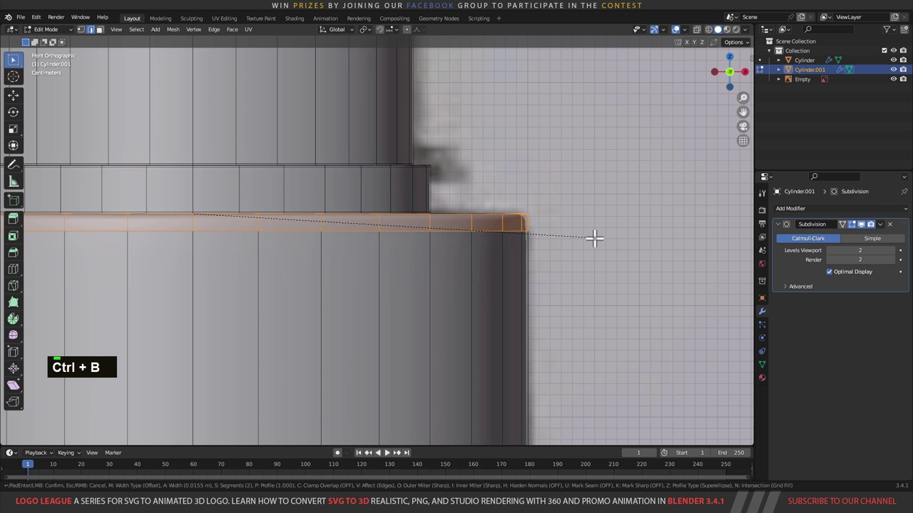
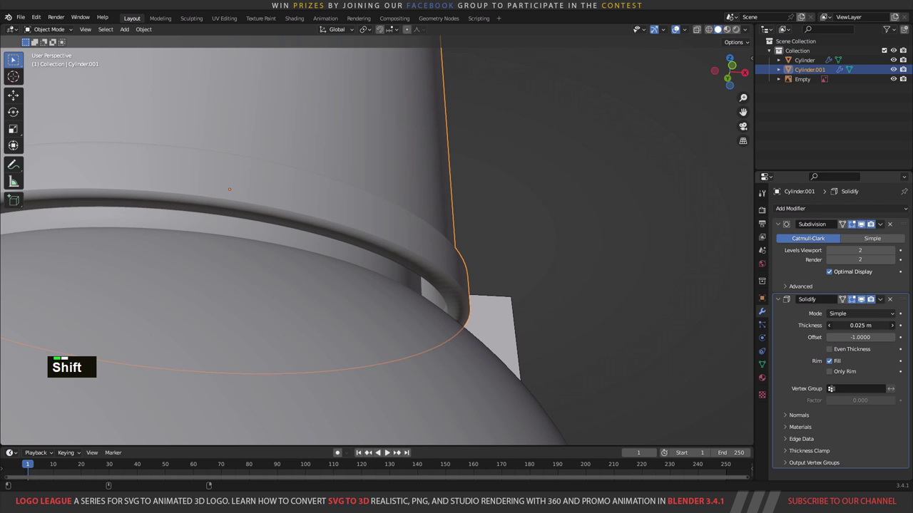
Step: Orbit out to check the whole cap after thickening its Solidify walls
{"action": "scroll", "scroll_direction": "down", "scroll_amount": 3}
{"action": "middle_click", "coordinate": [437, 255]}
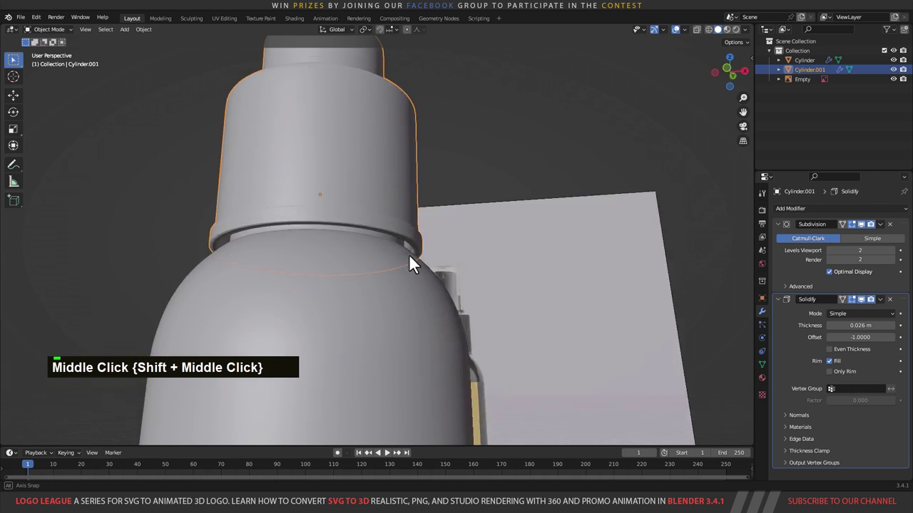
{"action": "scroll", "scroll_direction": "down", "scroll_amount": 3}
{"action": "middle_click", "coordinate": [401, 289]}
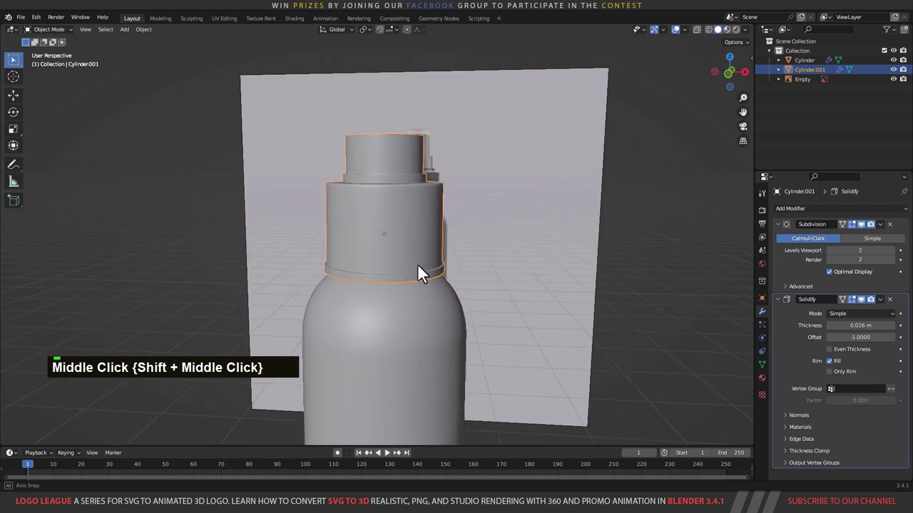
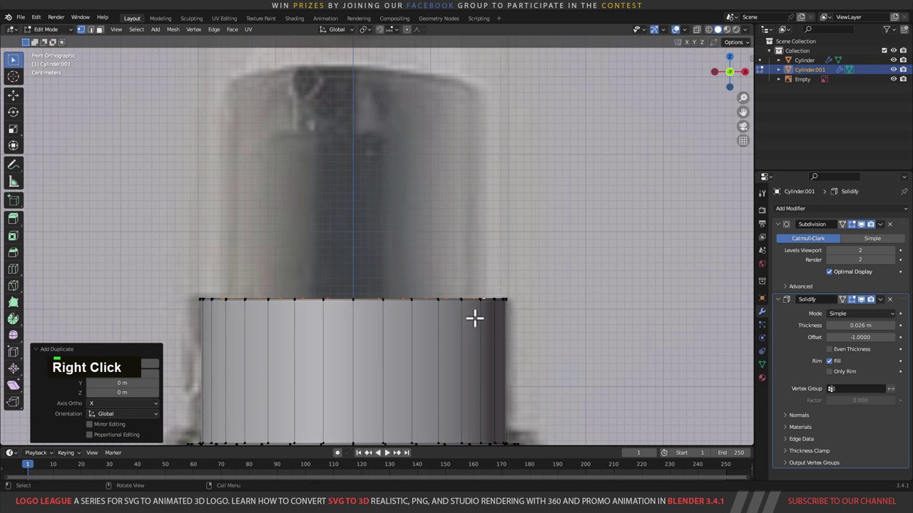
Step: Scale the cap's top rim, extrude it up along Z into a tall tube and adjust its height
{"action": "middle_click", "coordinate": [525, 287]}
{"action": "scroll", "scroll_direction": "up", "scroll_amount": 3}
{"action": "type", "text": "s"}
{"action": "type", "text": "gzz"}
{"action": "middle_click", "coordinate": [546, 345]}
{"action": "left_click", "coordinate": [480, 313]}
{"action": "middle_click", "coordinate": [496, 309]}
{"action": "left_click", "coordinate": [497, 317]}
{"action": "type", "text": "e"}
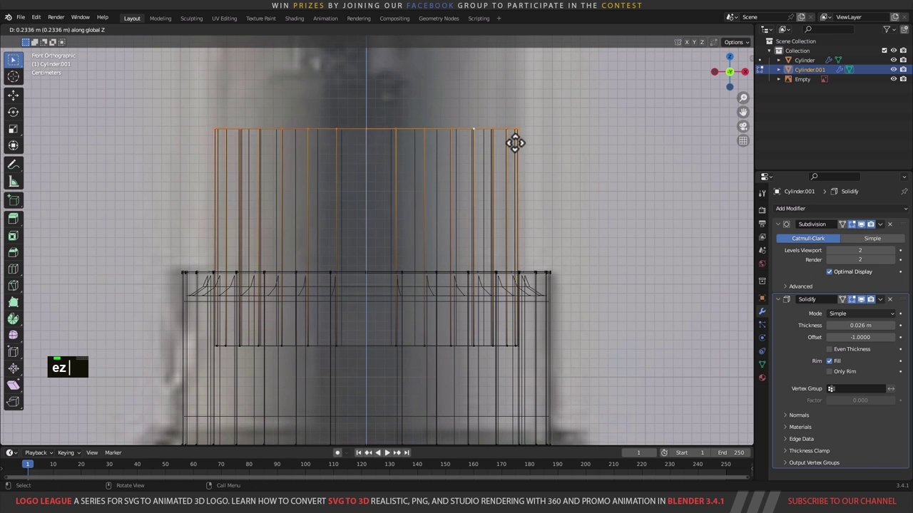
{"action": "type", "text": "z"}
{"action": "scroll", "scroll_direction": "down", "scroll_amount": 3}
{"action": "middle_click", "coordinate": [472, 214]}
{"action": "type", "text": "g"}
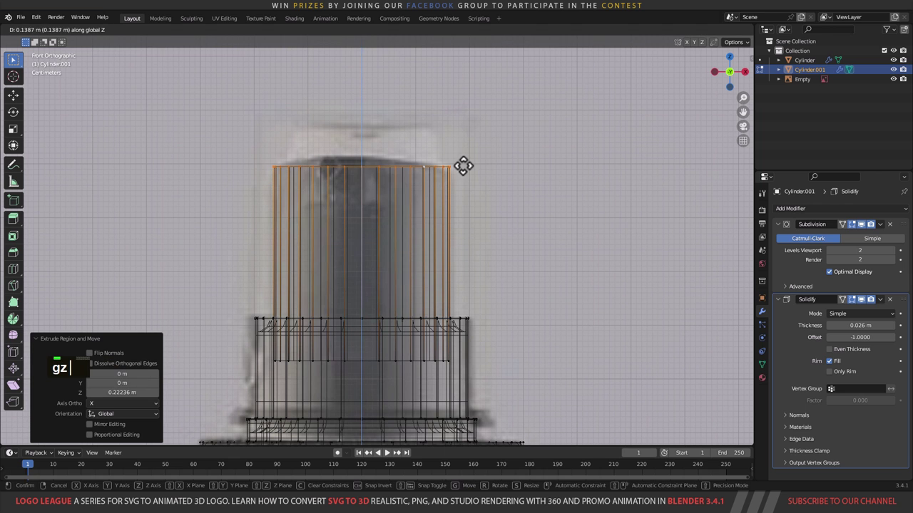
{"action": "type", "text": "z"}
Step: Turn off X-ray, inspect the tube's inner wall and slide an edge loop along it with Ctrl+R
{"action": "middle_click", "coordinate": [461, 235]}
{"action": "key", "text": "z"}
{"action": "middle_click", "coordinate": [490, 279]}
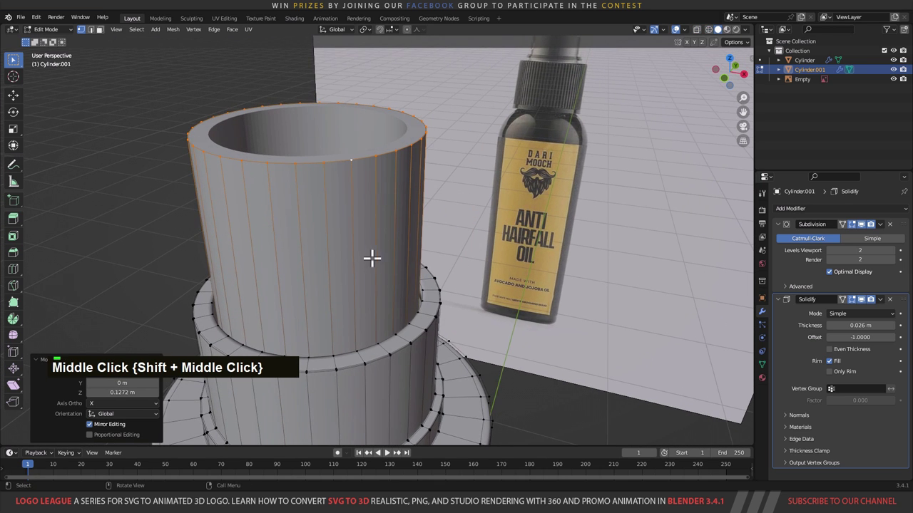
{"action": "middle_click", "coordinate": [393, 229]}
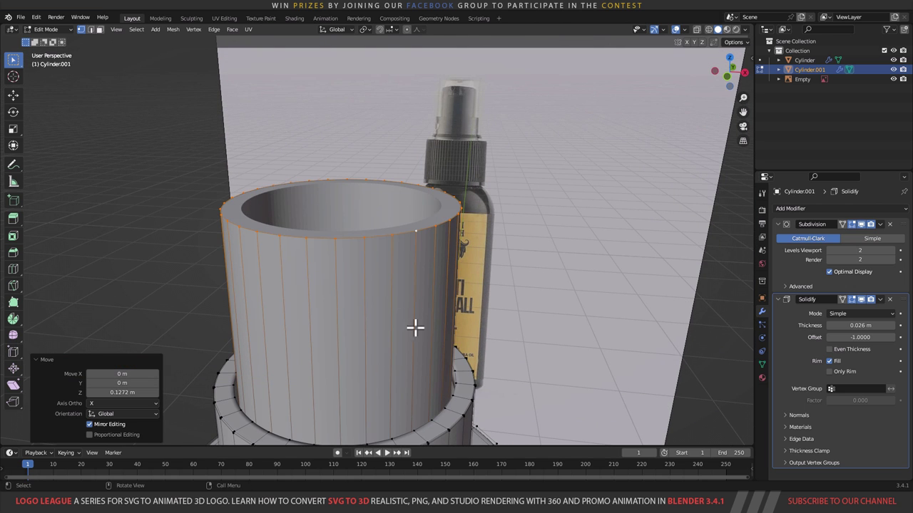
{"action": "middle_click", "coordinate": [420, 271]}
{"action": "middle_click", "coordinate": [412, 274]}
{"action": "middle_click", "coordinate": [467, 253]}
{"action": "scroll", "scroll_direction": "up", "scroll_amount": 3}
{"action": "key", "text": "ctrl+r"}
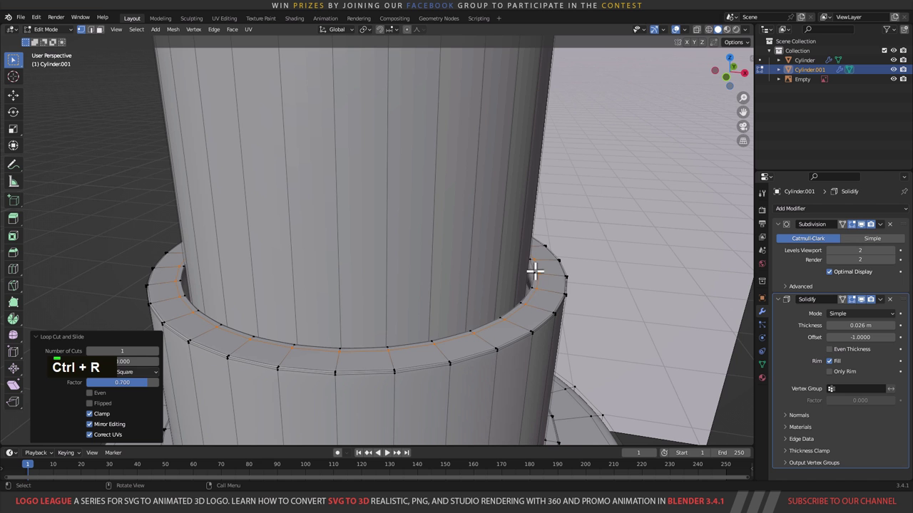
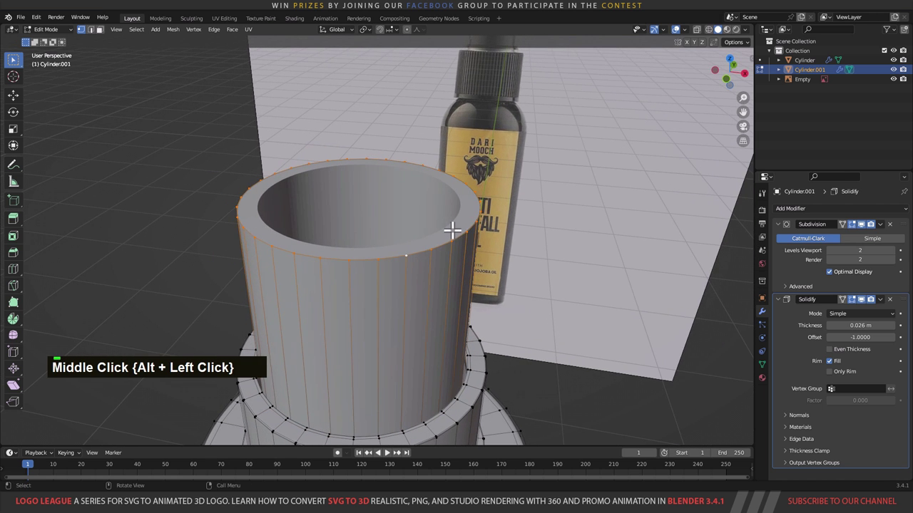
Step: Close the tube's top opening with a face and inset it into a smaller centre circle, viewed from above
{"action": "key", "text": "f"}
{"action": "middle_click", "coordinate": [454, 240]}
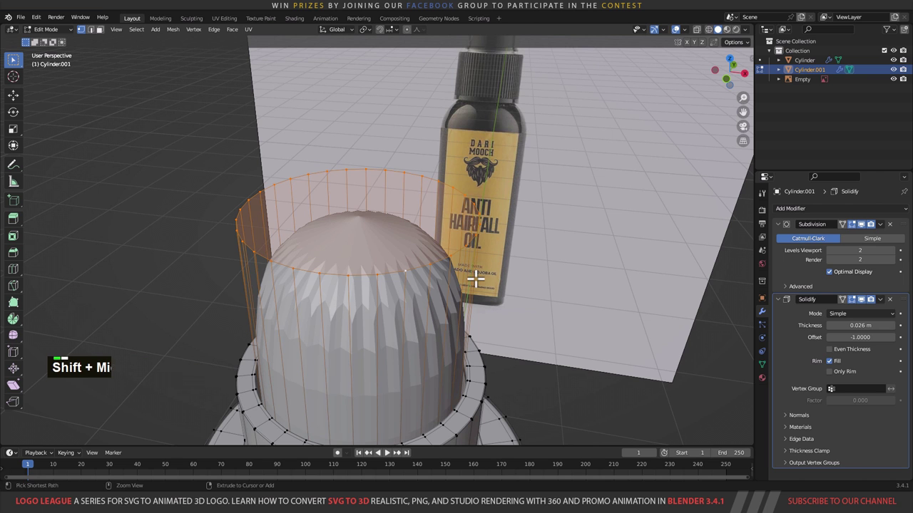
{"action": "key", "text": "ctrl+b"}
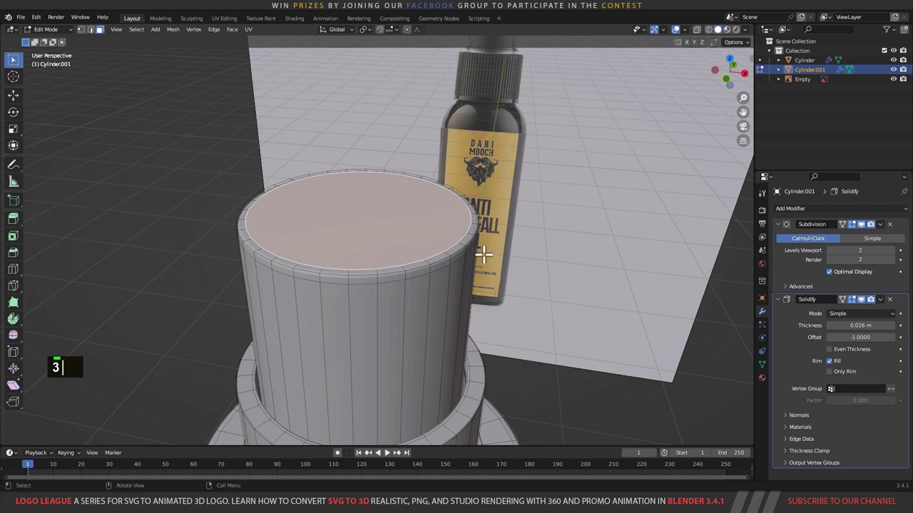
{"action": "middle_click", "coordinate": [435, 252]}
{"action": "key", "text": "i"}
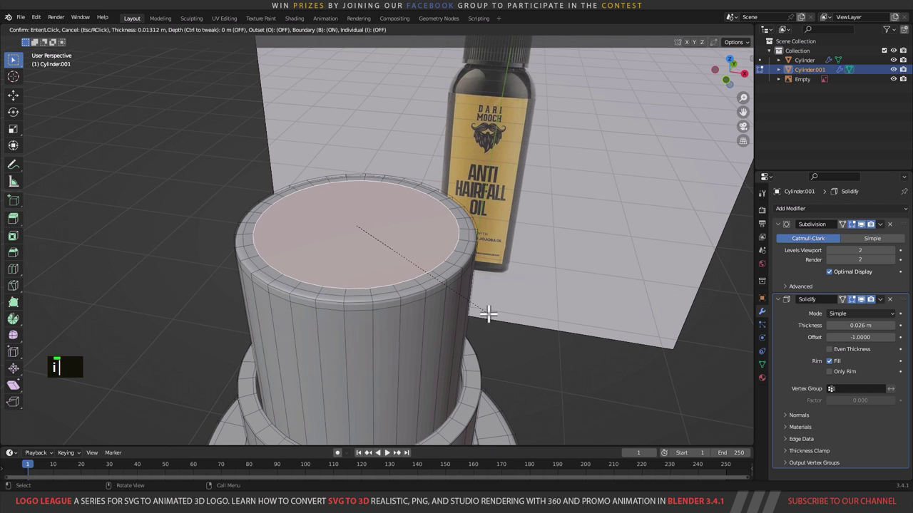
{"action": "middle_click", "coordinate": [469, 267]}
{"action": "key", "text": "7"}
{"action": "middle_click", "coordinate": [453, 312]}
{"action": "scroll", "scroll_direction": "up", "scroll_amount": 3}
{"action": "middle_click", "coordinate": [450, 194]}
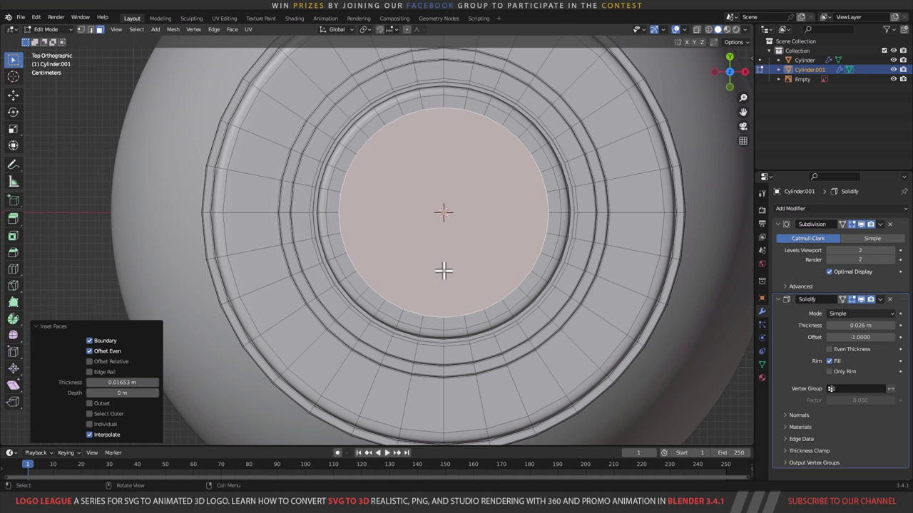
Step: In vertex select join successive pairs of opposite rim vertices, cutting parallel edges across the top face
{"action": "key", "text": "1"}
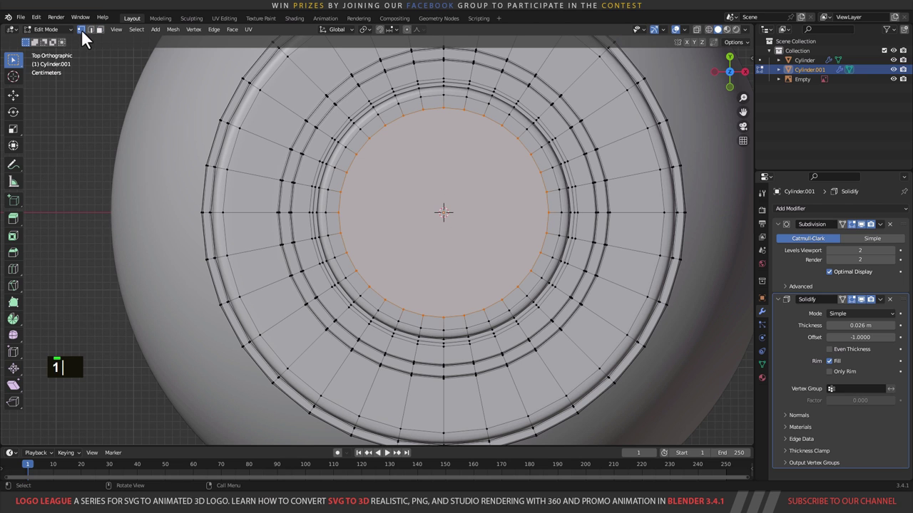
{"action": "left_click", "coordinate": [445, 302]}
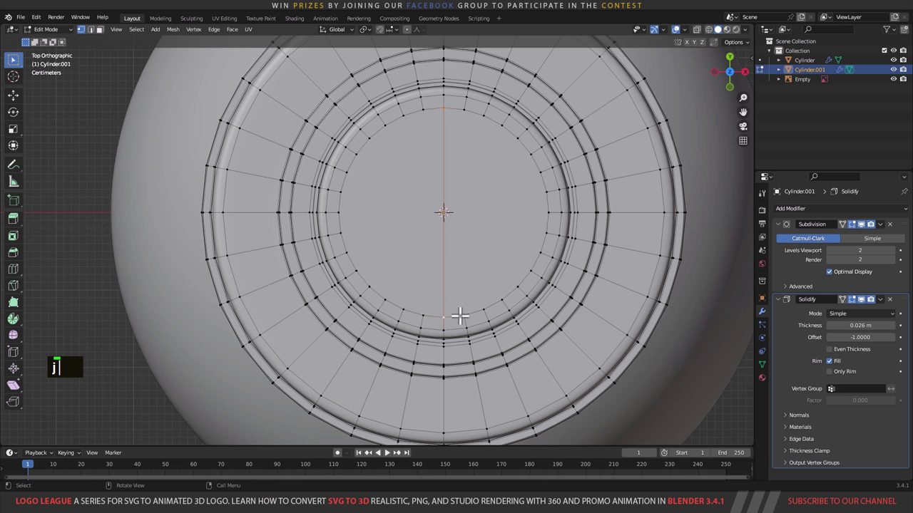
{"action": "key", "text": "j"}
{"action": "left_click", "coordinate": [467, 104]}
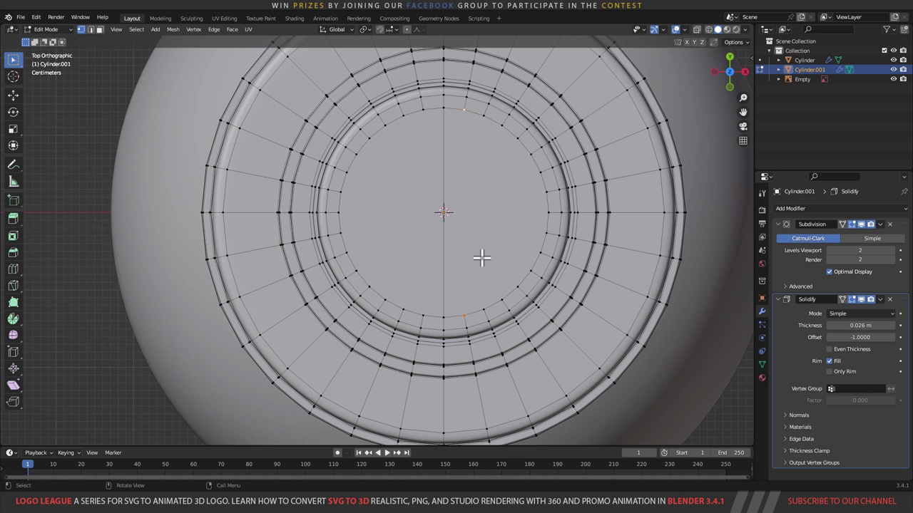
{"action": "key", "text": "r"}
{"action": "left_click", "coordinate": [485, 298]}
{"action": "key", "text": "r"}
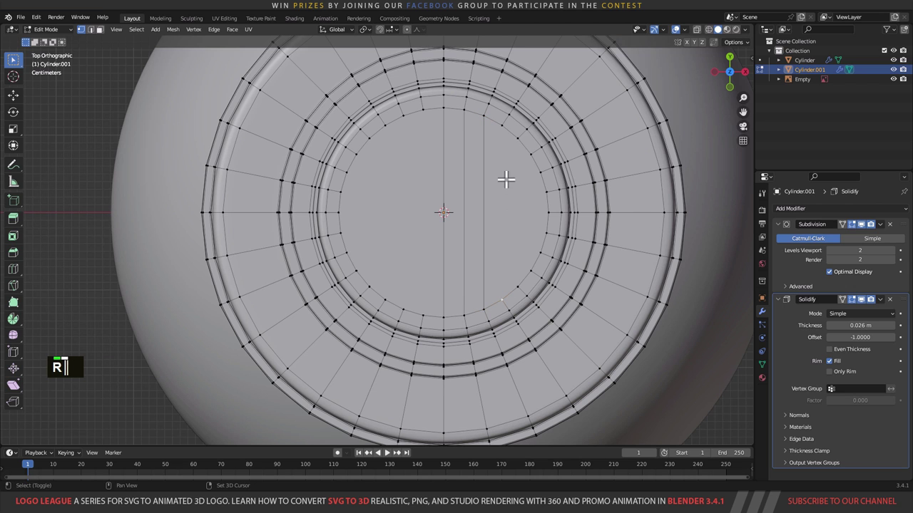
{"action": "left_click", "coordinate": [505, 122]}
{"action": "key", "text": "r"}
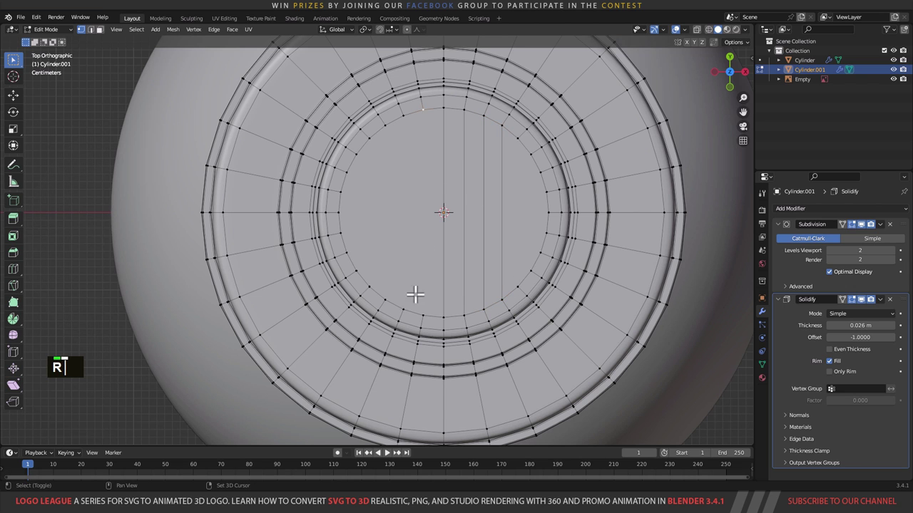
{"action": "left_click", "coordinate": [422, 304]}
{"action": "key", "text": "r"}
{"action": "left_click", "coordinate": [406, 114]}
{"action": "key", "text": "r"}
{"action": "left_click", "coordinate": [388, 288]}
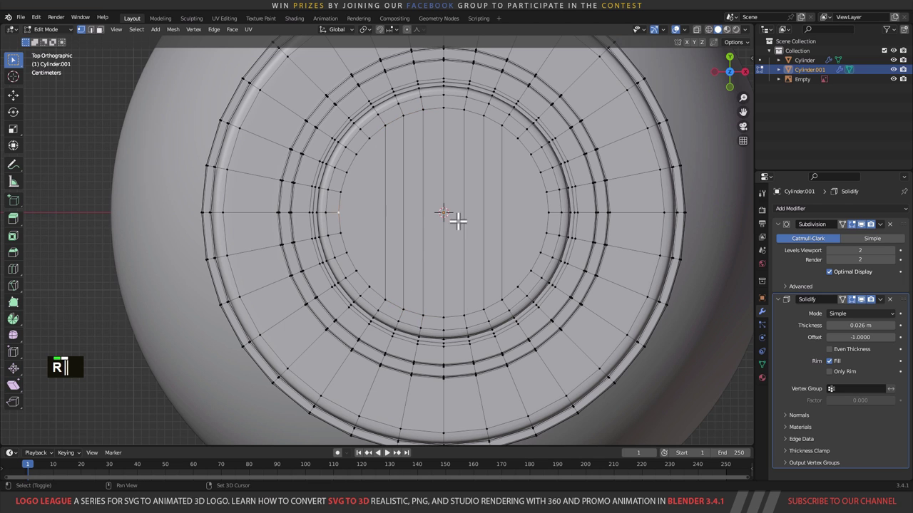
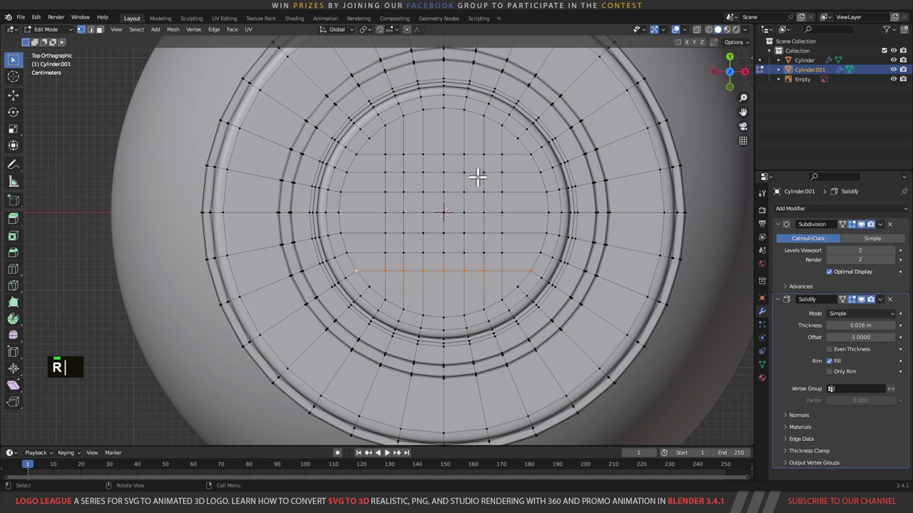
Step: Smooth the top grid's vertices from the context menu and scale them slightly outward toward the rim
{"action": "middle_click", "coordinate": [483, 250]}
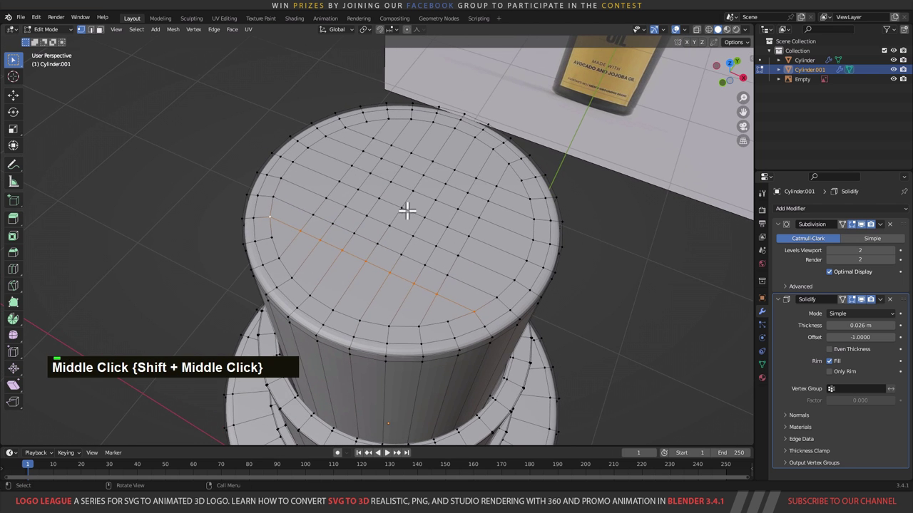
{"action": "middle_click", "coordinate": [463, 221]}
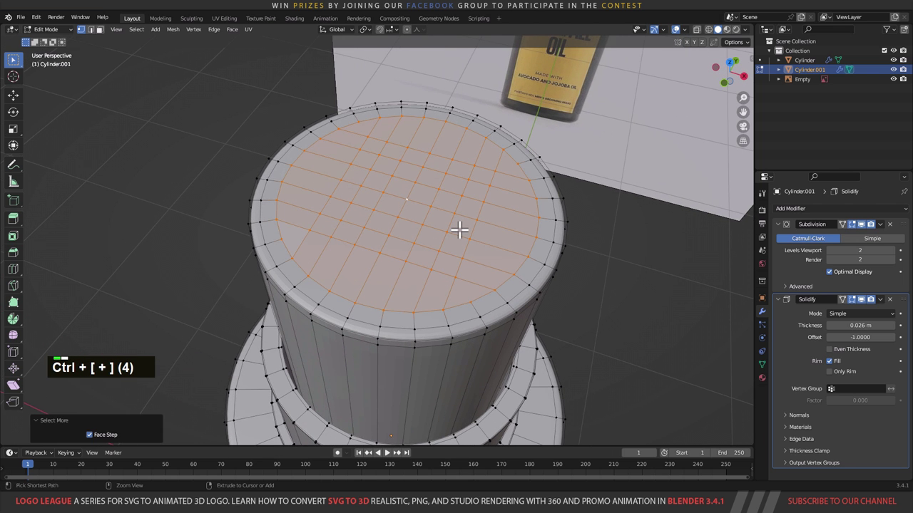
{"action": "right_click", "coordinate": [472, 220]}
{"action": "key", "text": "1"}
{"action": "right_click", "coordinate": [467, 201]}
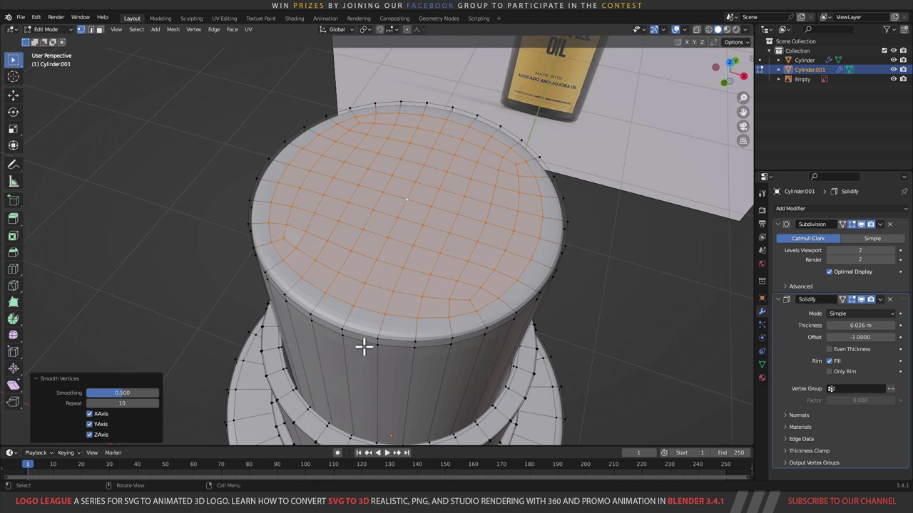
{"action": "key", "text": "s"}
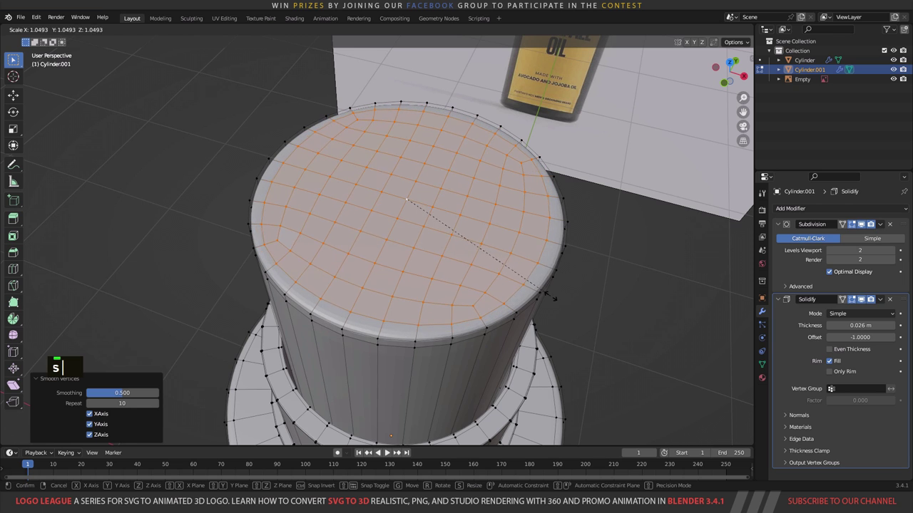
{"action": "middle_click", "coordinate": [463, 291]}
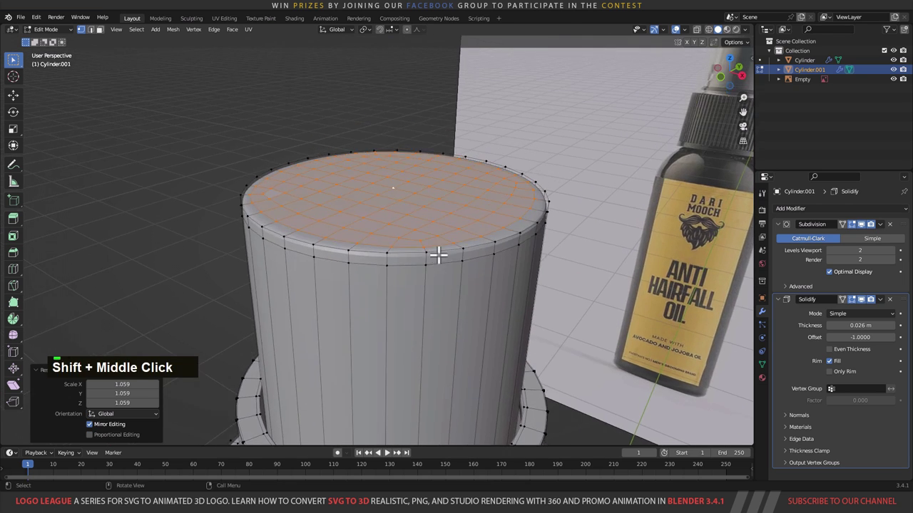
{"action": "key", "text": "Tab"}
{"action": "middle_click", "coordinate": [451, 229]}
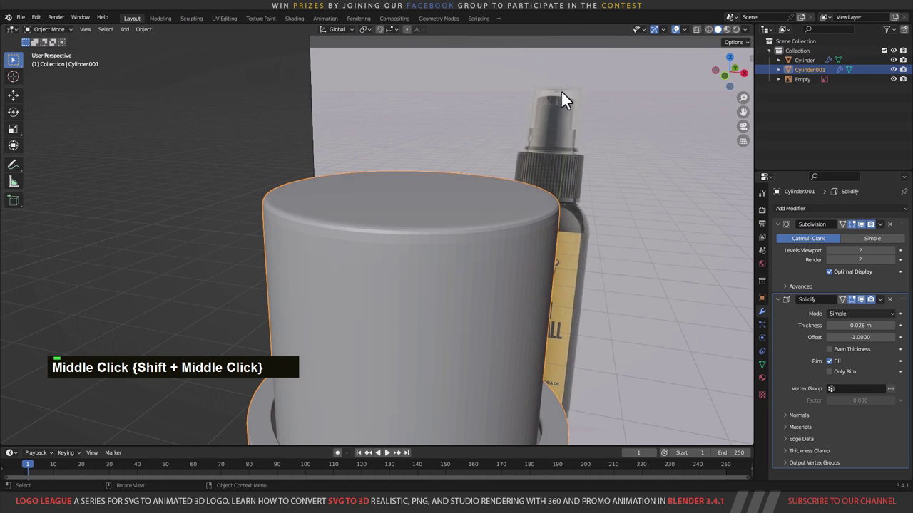
{"action": "scroll", "scroll_direction": "down", "scroll_amount": 3}
{"action": "middle_click", "coordinate": [461, 280]}
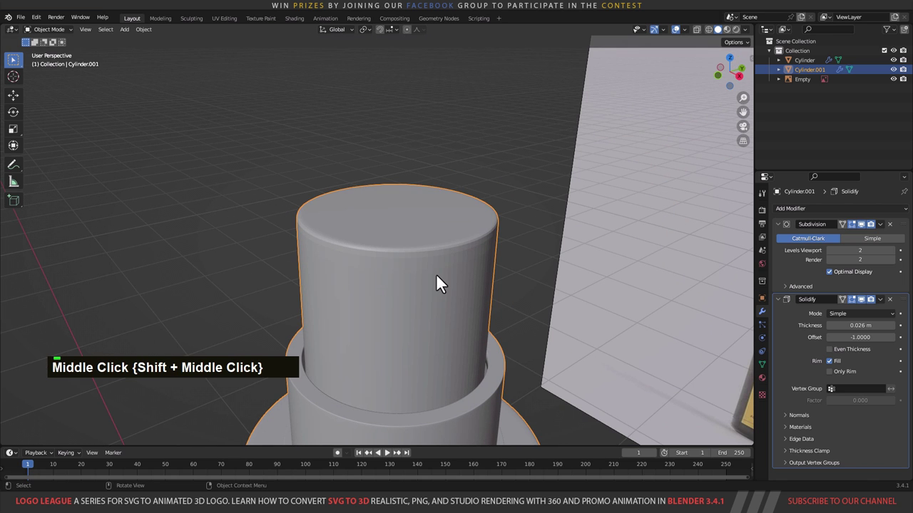
{"action": "key", "text": "Tab"}
{"action": "middle_click", "coordinate": [365, 246]}
{"action": "middle_click", "coordinate": [420, 219]}
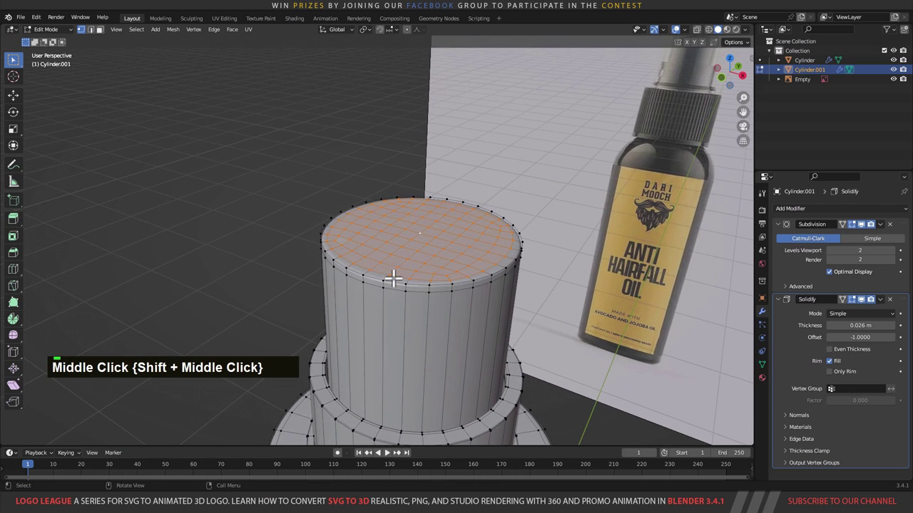
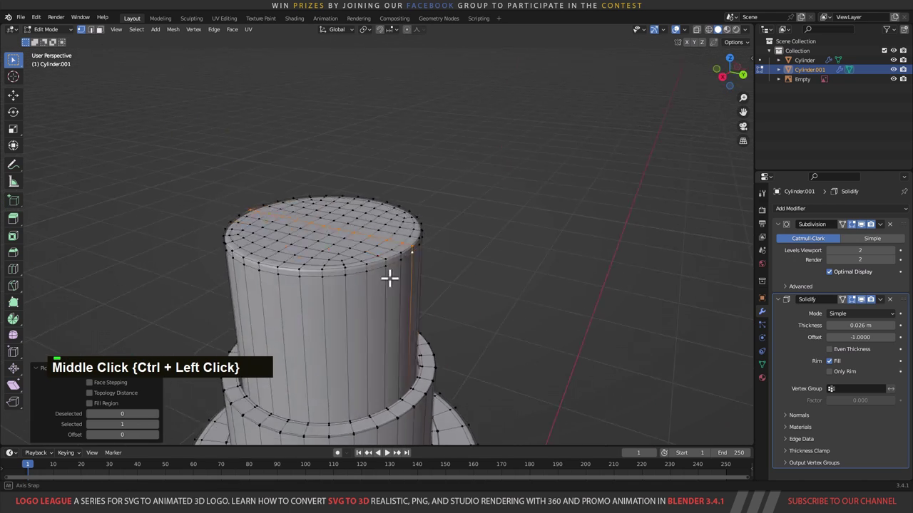
Step: Select the middle front rim vertex and line up a straight-on front view of the cylinder top
{"action": "left_click", "coordinate": [369, 261]}
{"action": "middle_click", "coordinate": [403, 272]}
{"action": "middle_click", "coordinate": [417, 260]}
{"action": "scroll", "scroll_direction": "up", "scroll_amount": 3}
{"action": "middle_click", "coordinate": [461, 254]}
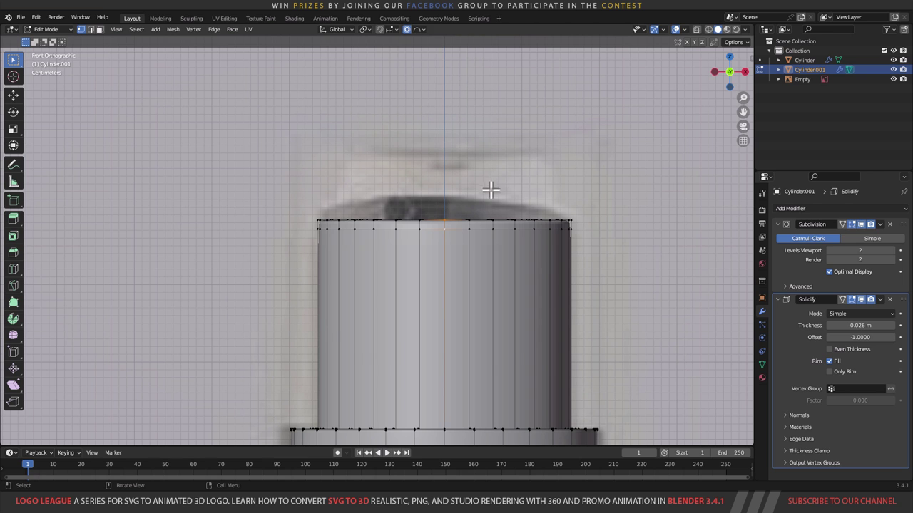
Step: Pull the middle rim vertex down along Z with proportional editing, cancelling a first trial dip
{"action": "type", "text": "g"}
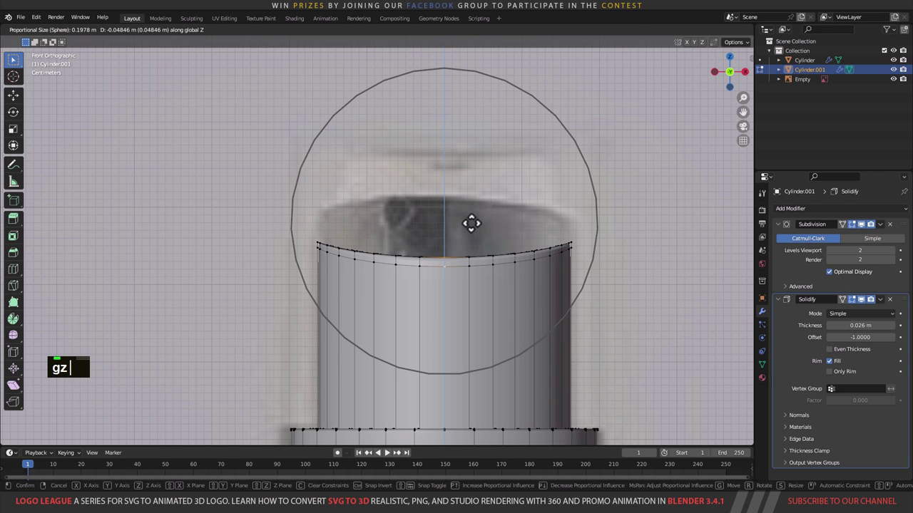
{"action": "type", "text": "z"}
{"action": "type", "text": "gz"}
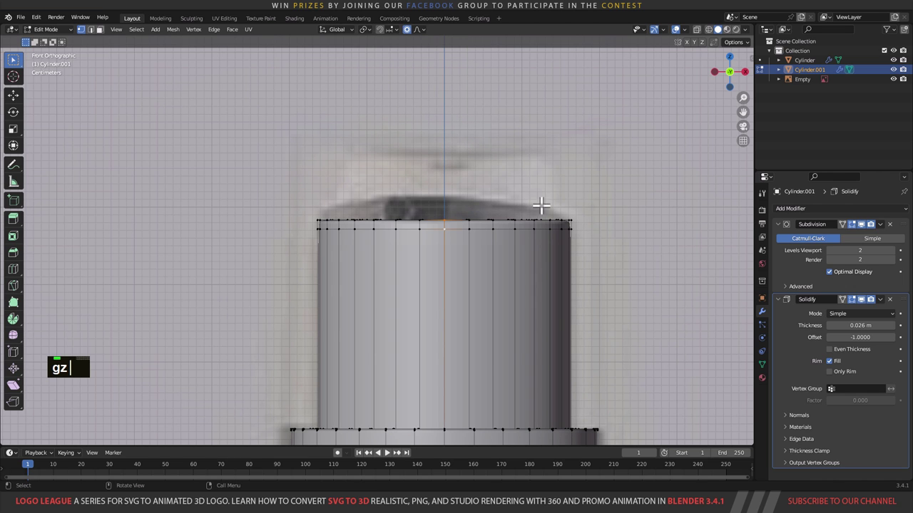
{"action": "type", "text": "g"}
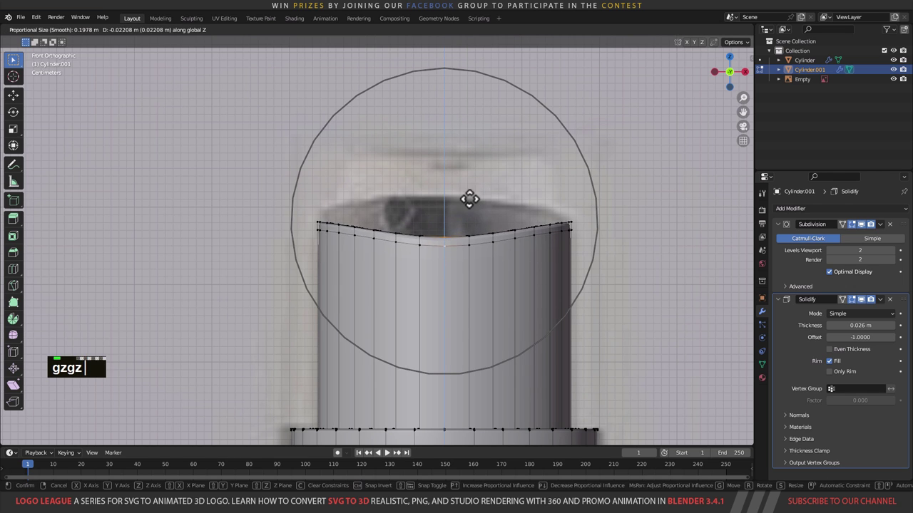
{"action": "type", "text": "z"}
{"action": "right_click", "coordinate": [474, 203]}
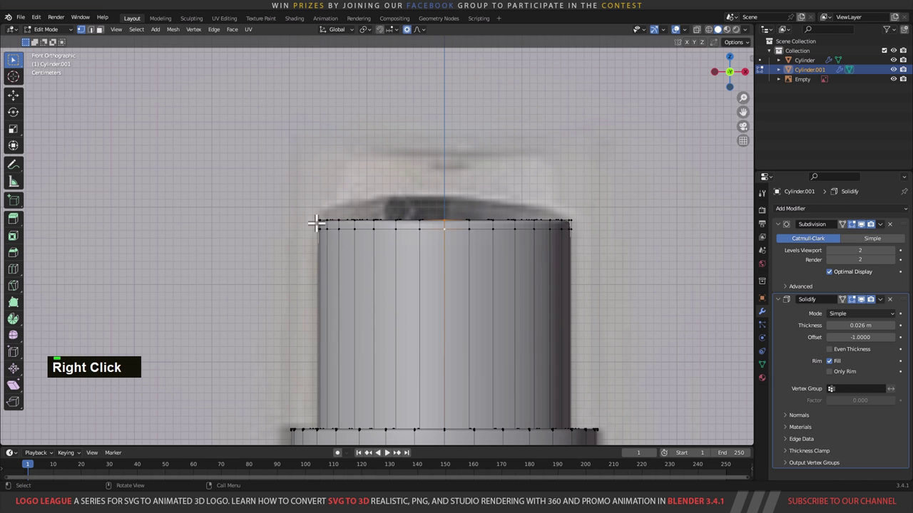
{"action": "type", "text": "gz"}
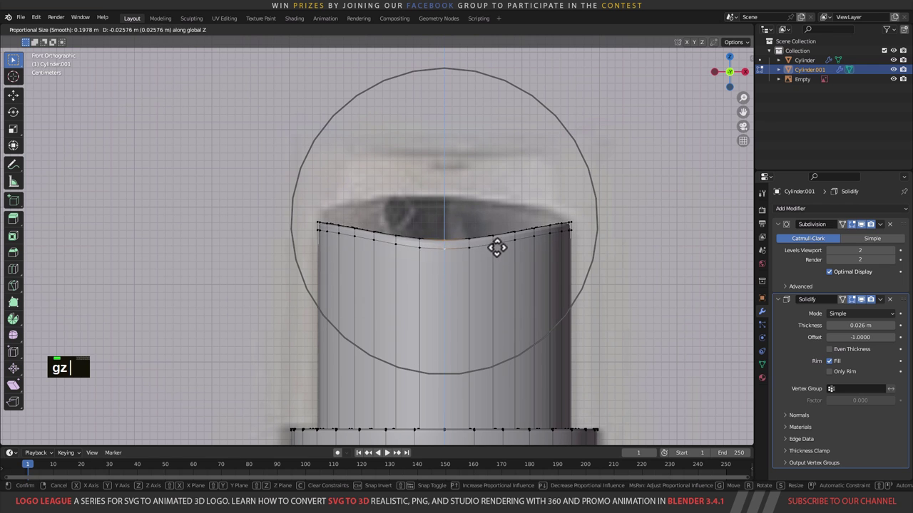
{"action": "scroll", "scroll_direction": "down", "scroll_amount": 3}
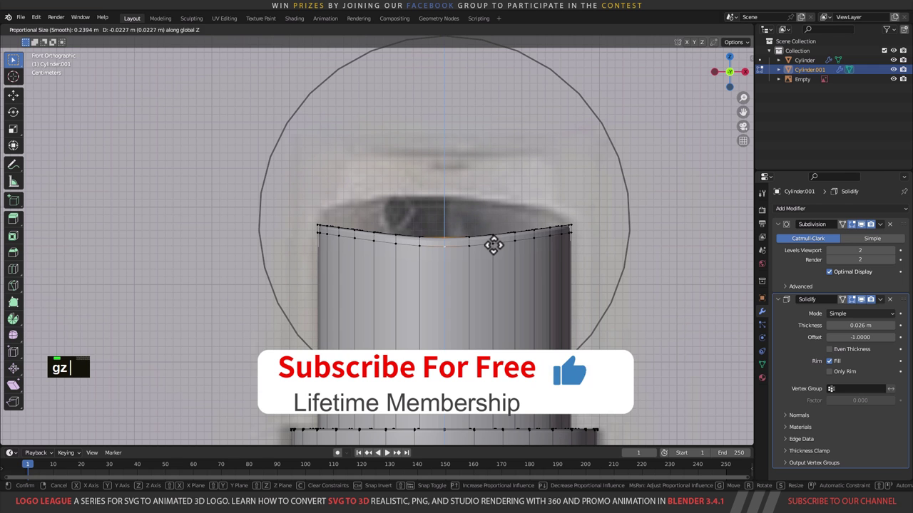
{"action": "scroll", "scroll_direction": "up", "scroll_amount": 3}
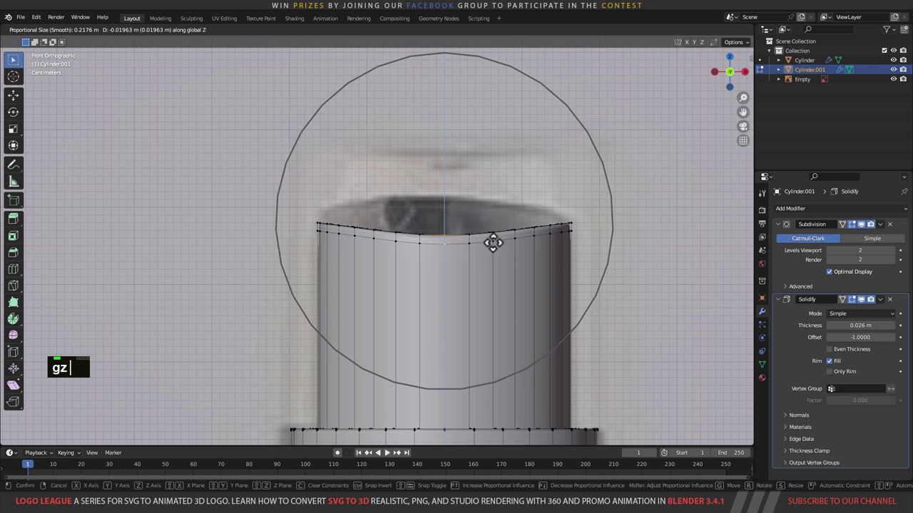
{"action": "type", "text": "gz"}
Step: Refine the dip from the front view, adjusting the proportional falloff size until the rim reads as a teardrop outline
{"action": "middle_click", "coordinate": [529, 246]}
{"action": "type", "text": "13"}
{"action": "middle_click", "coordinate": [406, 233]}
{"action": "left_click", "coordinate": [469, 275]}
{"action": "scroll", "scroll_direction": "down", "scroll_amount": 3}
{"action": "right_click", "coordinate": [315, 230]}
{"action": "middle_click", "coordinate": [296, 252]}
{"action": "key", "text": "c"}
{"action": "right_click", "coordinate": [322, 182]}
{"action": "middle_click", "coordinate": [334, 228]}
{"action": "key", "text": "c"}
{"action": "scroll", "scroll_direction": "down", "scroll_amount": 3}
{"action": "scroll", "scroll_direction": "up", "scroll_amount": 3}
{"action": "scroll", "scroll_direction": "down", "scroll_amount": 3}
{"action": "scroll", "scroll_direction": "up", "scroll_amount": 3}
{"action": "scroll", "scroll_direction": "down", "scroll_amount": 3}
{"action": "scroll", "scroll_direction": "up", "scroll_amount": 3}
{"action": "scroll", "scroll_direction": "down", "scroll_amount": 3}
{"action": "scroll", "scroll_direction": "up", "scroll_amount": 3}
{"action": "scroll", "scroll_direction": "down", "scroll_amount": 3}
{"action": "right_click", "coordinate": [353, 206]}
Step: From the right view, rotate the top loop with proportional editing so the rim slopes down to one side
{"action": "middle_click", "coordinate": [425, 227]}
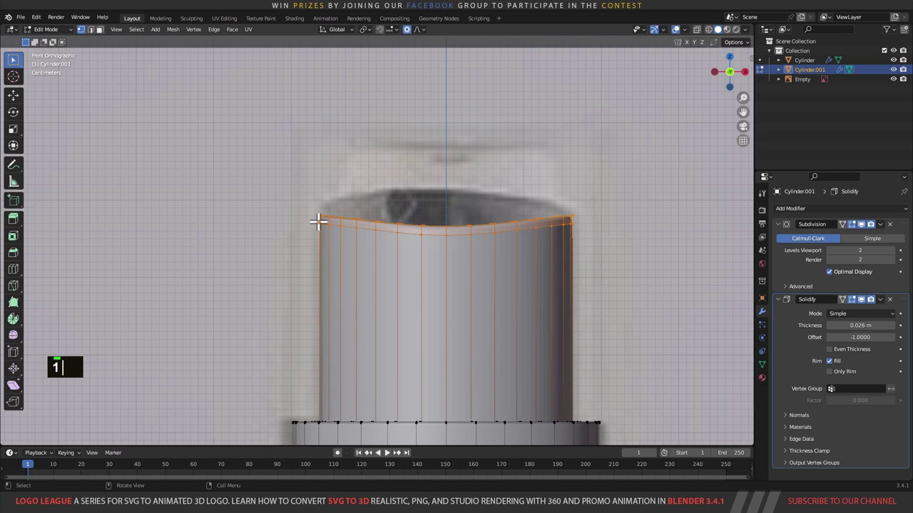
{"action": "type", "text": "13"}
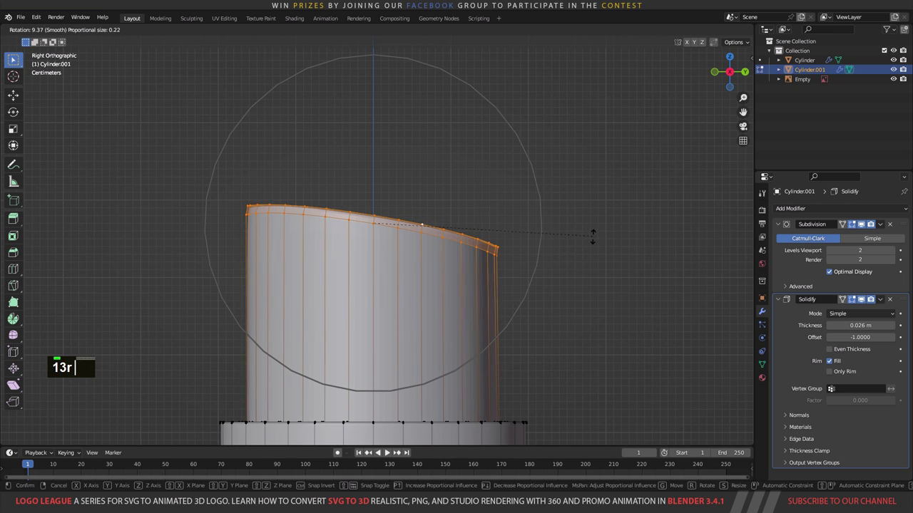
{"action": "type", "text": "r"}
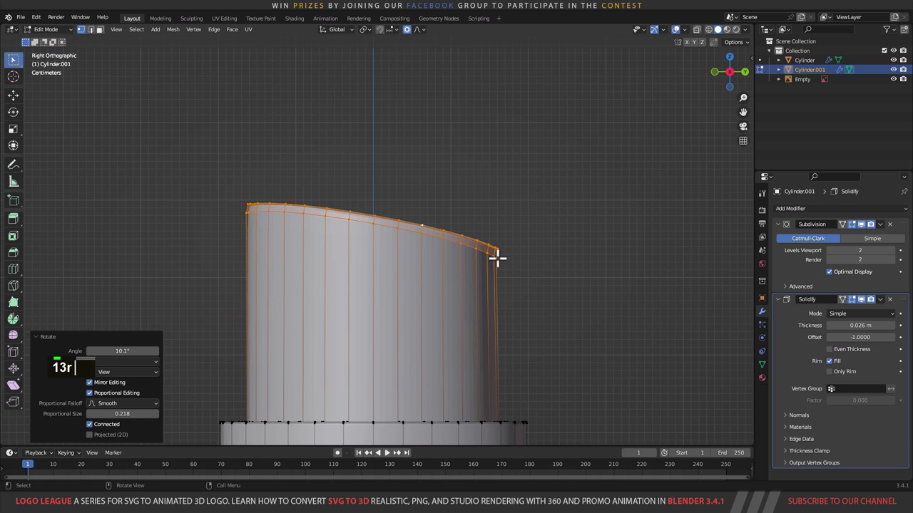
{"action": "type", "text": "gz"}
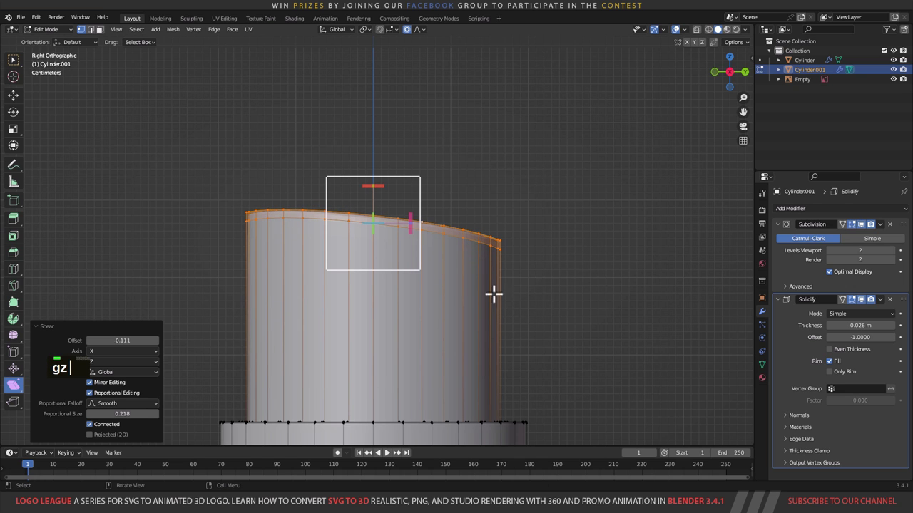
Step: Shear the sloped top in front view and nudge it along Z so the middle keeps its shallow dip
{"action": "type", "text": "1"}
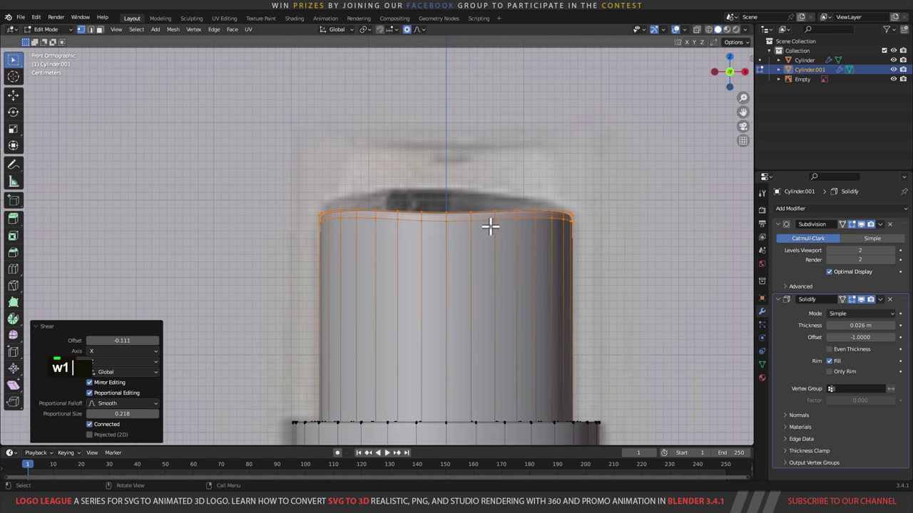
{"action": "type", "text": "w"}
{"action": "right_click", "coordinate": [490, 205]}
{"action": "type", "text": "www"}
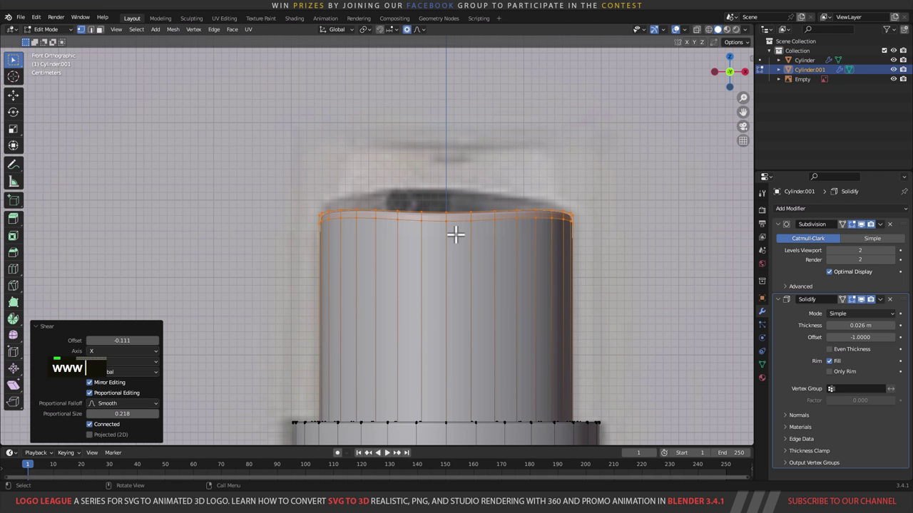
{"action": "type", "text": "g"}
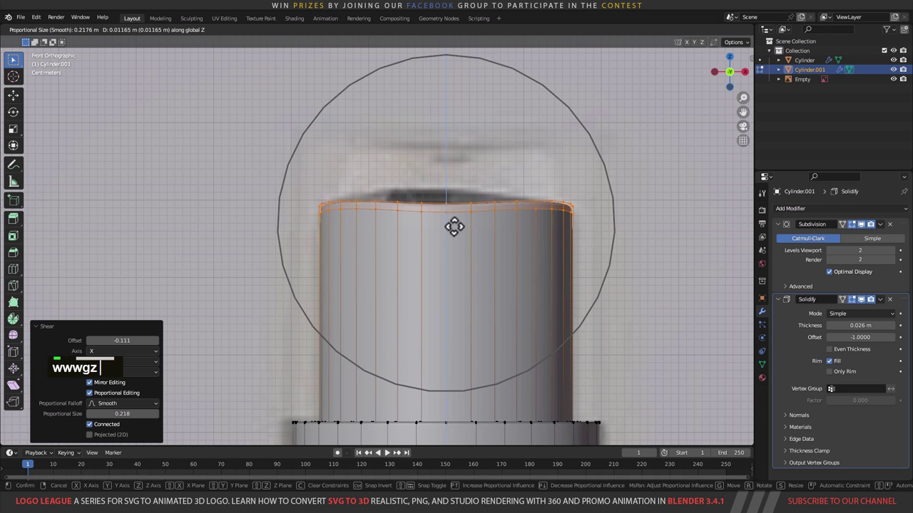
{"action": "type", "text": "z"}
{"action": "middle_click", "coordinate": [456, 223]}
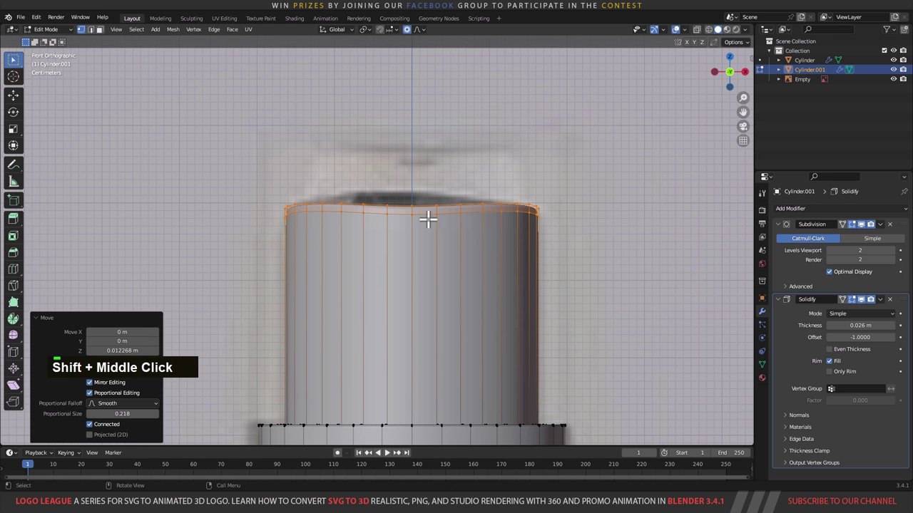
Step: Add horizontal loop cuts on the body and slide them down just below the sloping top rim
{"action": "middle_click", "coordinate": [428, 218]}
{"action": "scroll", "scroll_direction": "up", "scroll_amount": 3}
{"action": "middle_click", "coordinate": [454, 241]}
{"action": "key", "text": "ctrl+r"}
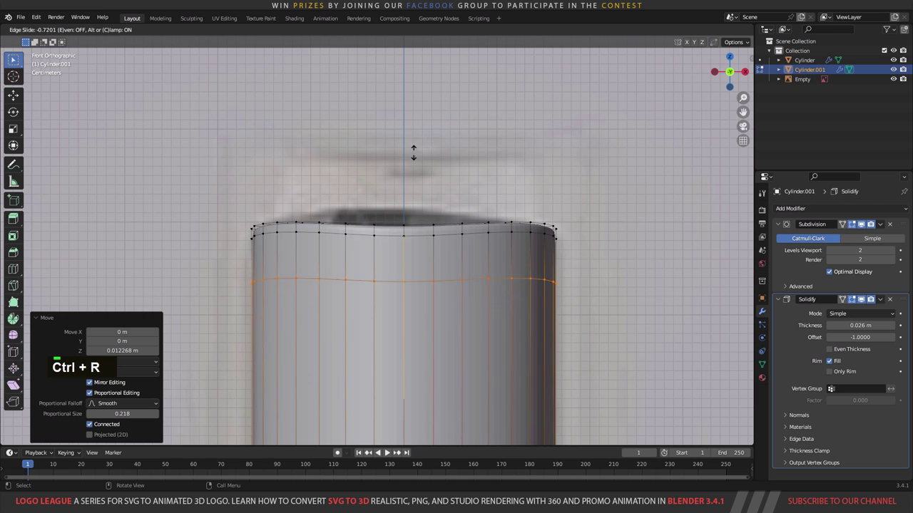
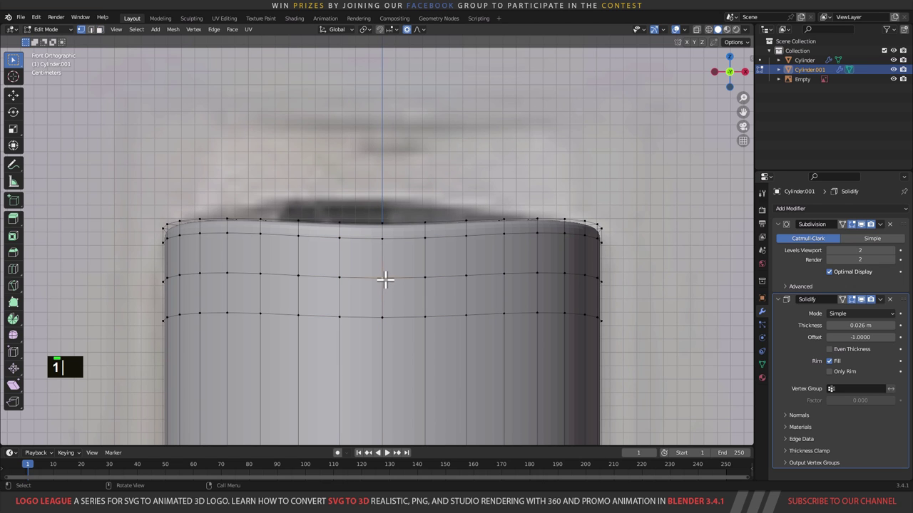
Step: Snap the cursor to the front vertex and add an 8-vertex circle mesh there
{"action": "key", "text": "1"}
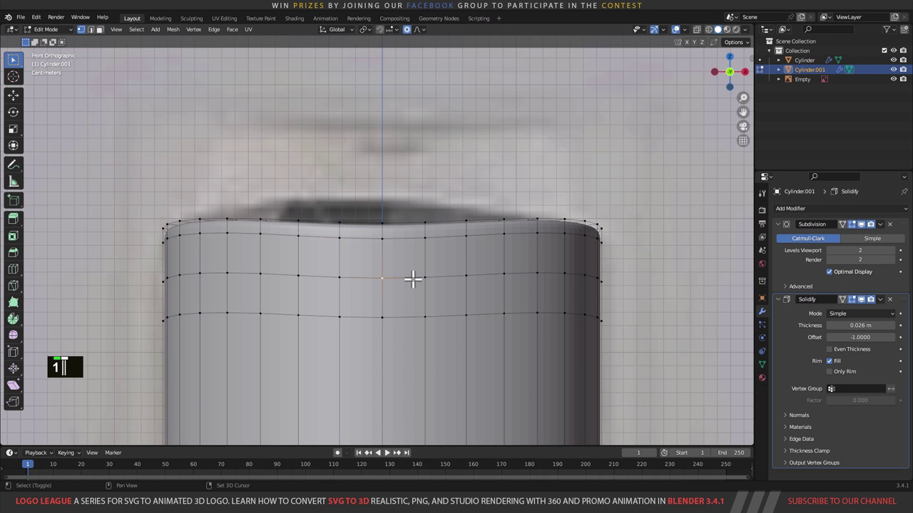
{"action": "type", "text": "s|"}
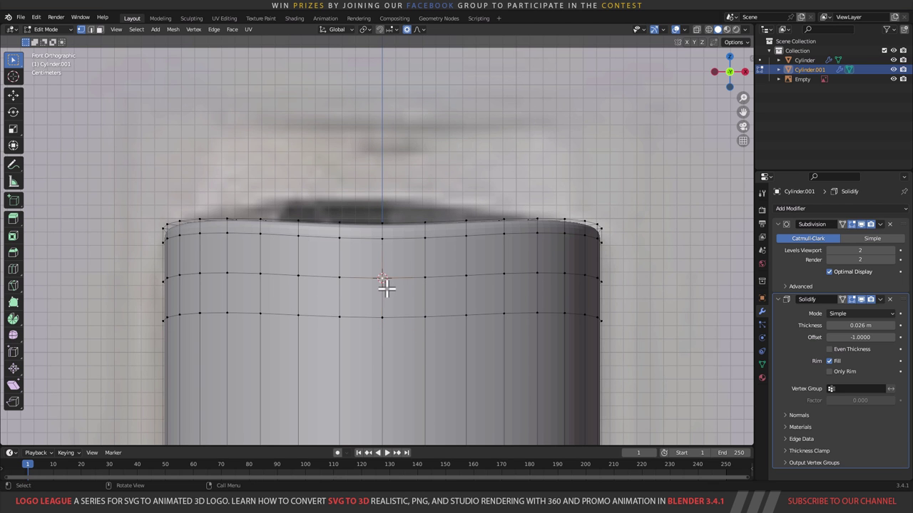
{"action": "scroll", "scroll_direction": "down", "scroll_amount": 3}
{"action": "type", "text": "s|"}
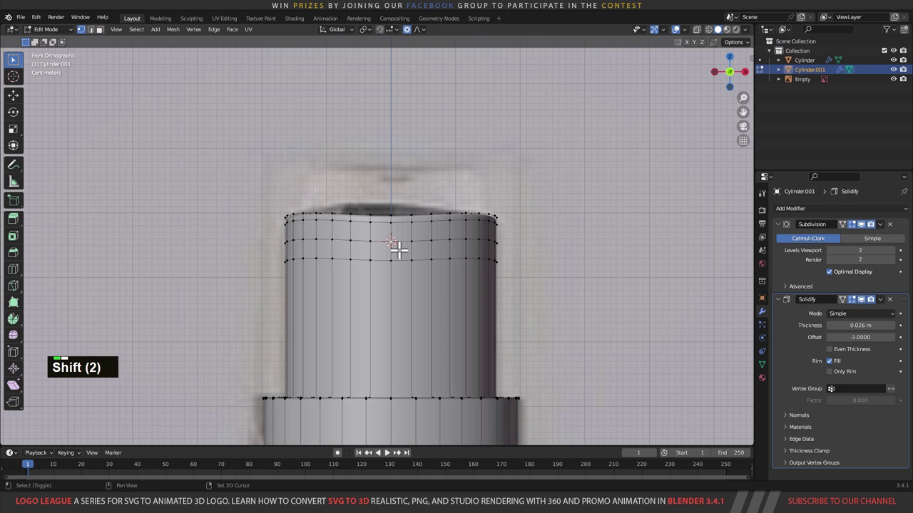
{"action": "type", "text": "a|"}
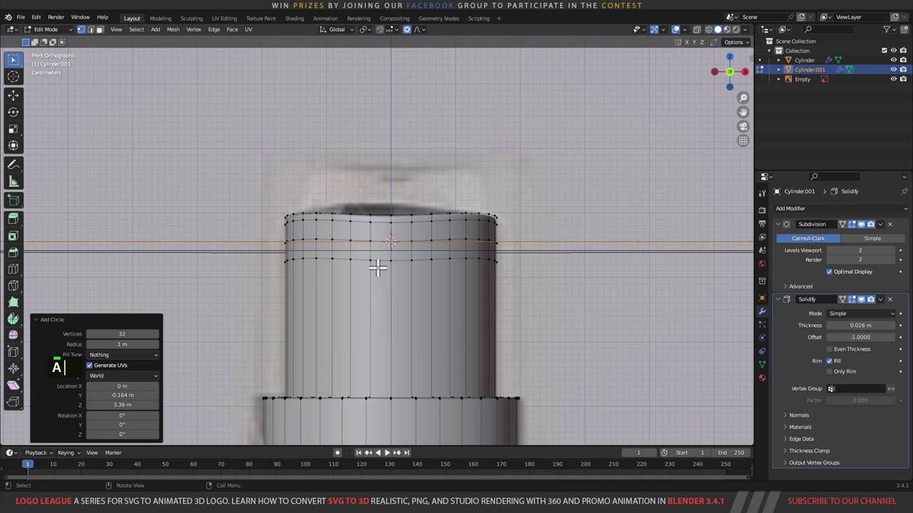
{"action": "key", "text": "BackSpace"}
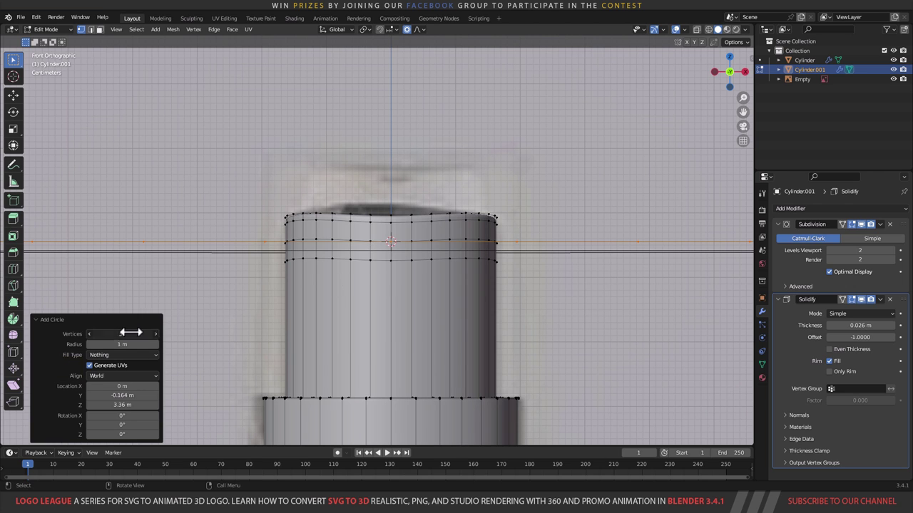
{"action": "type", "text": "8"}
{"action": "key", "text": "Return"}
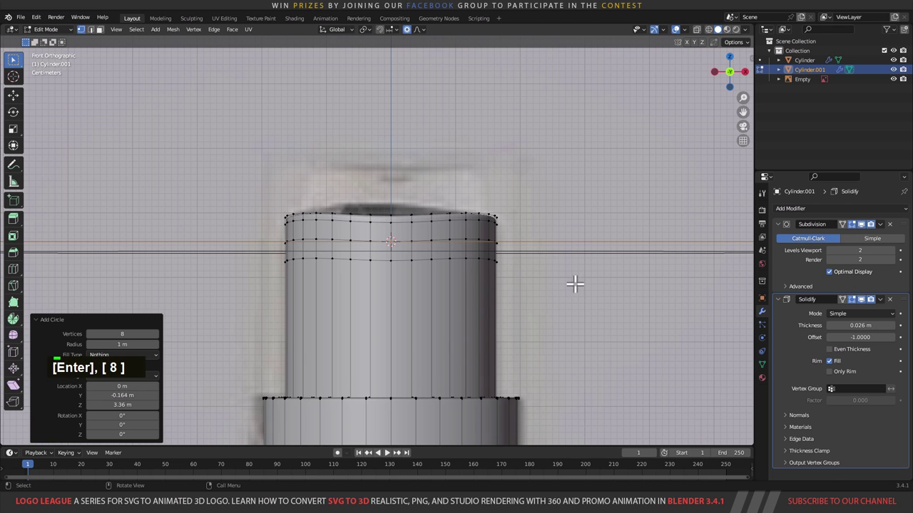
Step: Scale the circle down and rotate it 90 degrees on X so it faces the front wall
{"action": "type", "text": "ss"}
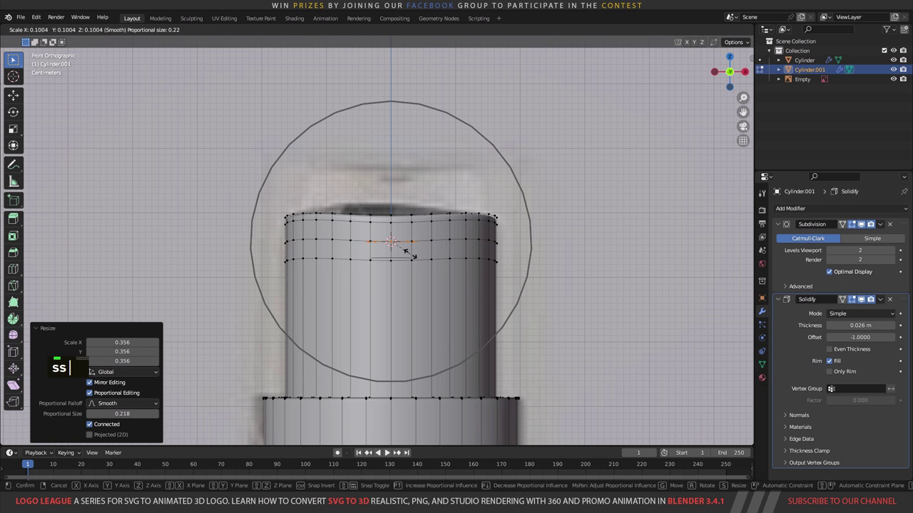
{"action": "scroll", "scroll_direction": "up", "scroll_amount": 3}
{"action": "type", "text": "ssrx90"}
{"action": "key", "text": "Return"}
{"action": "scroll", "scroll_direction": "up", "scroll_amount": 3}
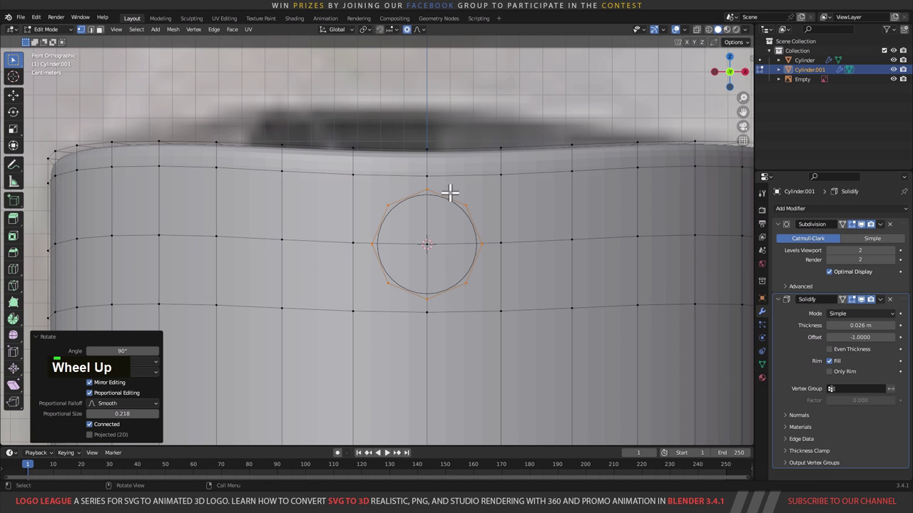
Step: Delete the faces behind the circle and bridge its outline to the square opening, forming a round hole
{"action": "key", "text": "3"}
{"action": "left_click", "coordinate": [405, 218]}
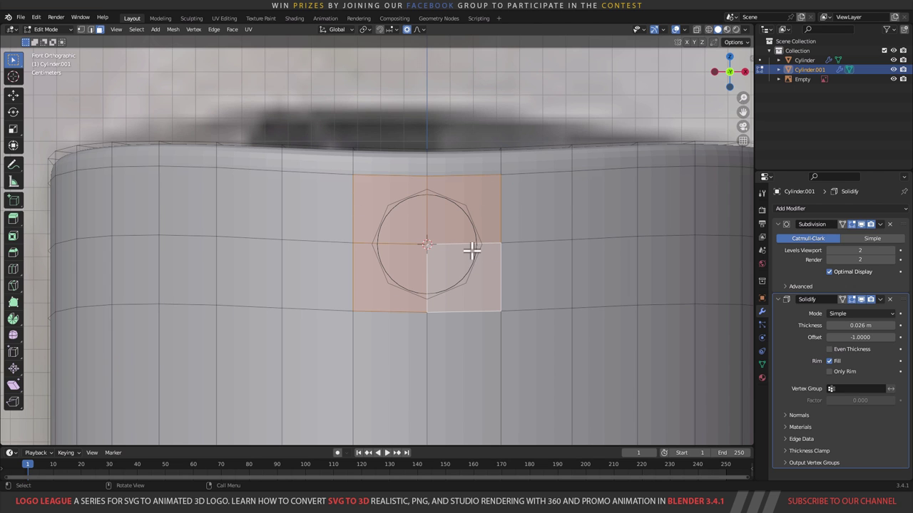
{"action": "key", "text": "Delete"}
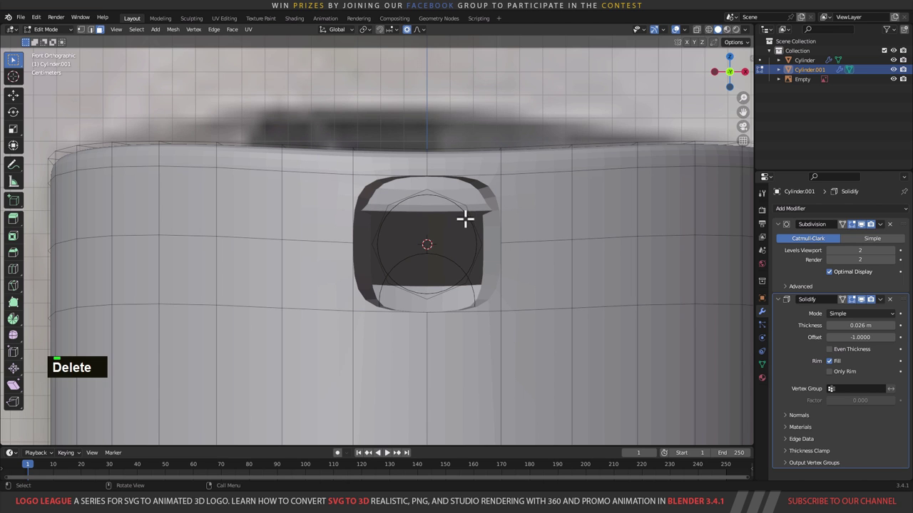
{"action": "key", "text": "1"}
{"action": "left_click", "coordinate": [507, 179]}
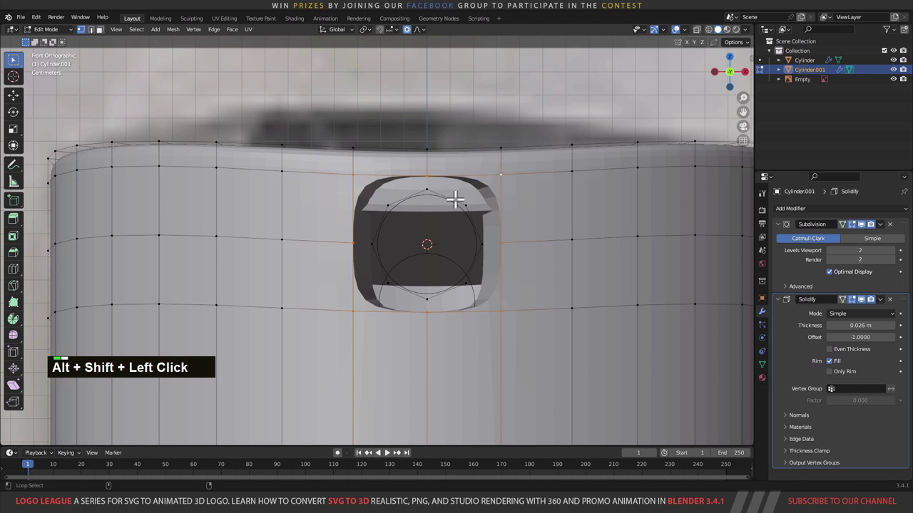
{"action": "key", "text": "ctrl+z"}
{"action": "left_click", "coordinate": [461, 192]}
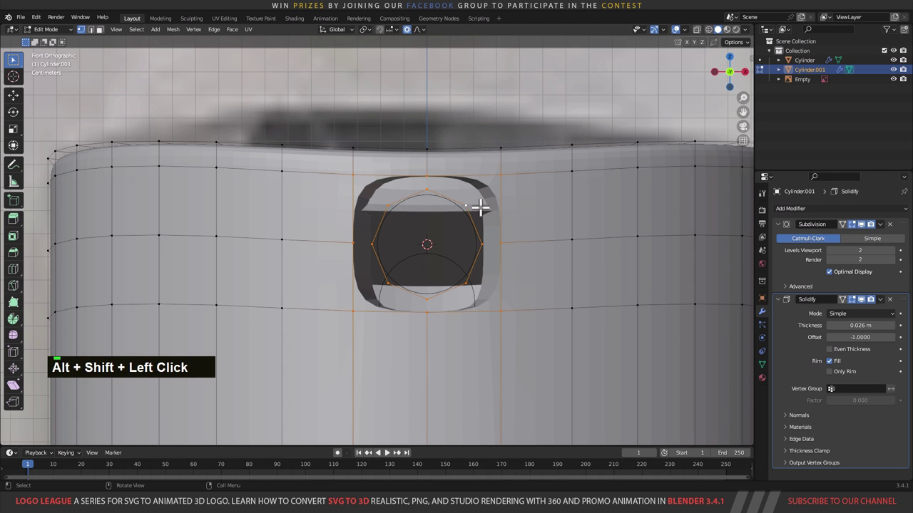
{"action": "right_click", "coordinate": [470, 197]}
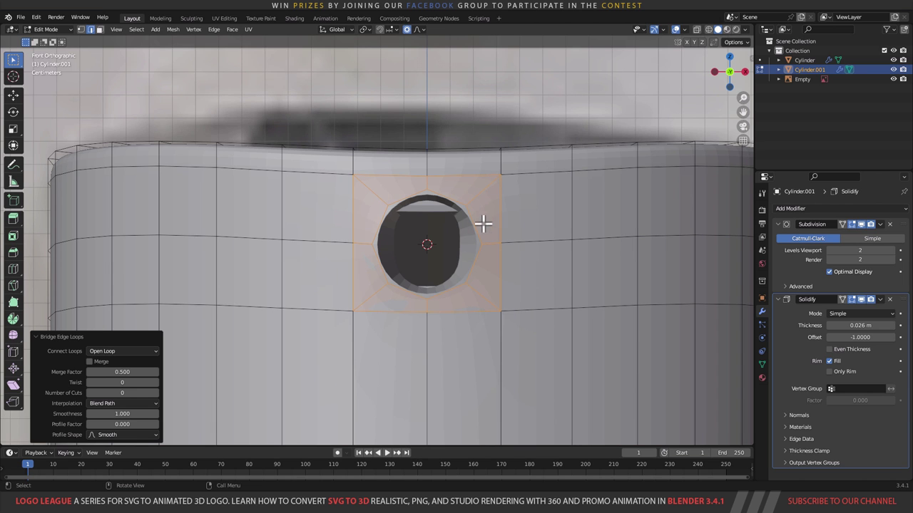
Step: Select the edge ring around the hole and orbit out to see the whole bottle body
{"action": "scroll", "scroll_direction": "down", "scroll_amount": 3}
{"action": "middle_click", "coordinate": [478, 236]}
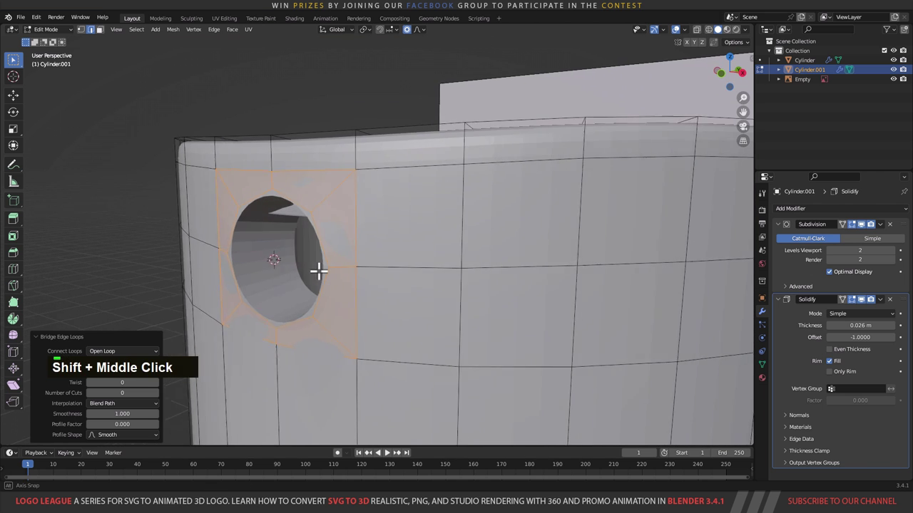
{"action": "key", "text": "1"}
{"action": "left_click", "coordinate": [435, 217]}
{"action": "scroll", "scroll_direction": "down", "scroll_amount": 3}
{"action": "middle_click", "coordinate": [449, 244]}
{"action": "scroll", "scroll_direction": "up", "scroll_amount": 3}
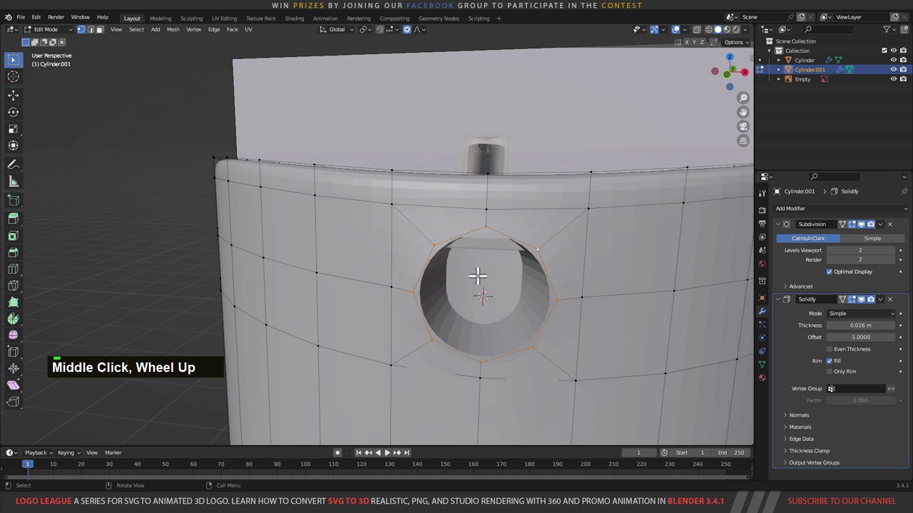
{"action": "scroll", "scroll_direction": "down", "scroll_amount": 3}
{"action": "middle_click", "coordinate": [493, 269]}
{"action": "scroll", "scroll_direction": "down", "scroll_amount": 3}
{"action": "middle_click", "coordinate": [340, 277]}
{"action": "scroll", "scroll_direction": "down", "scroll_amount": 3}
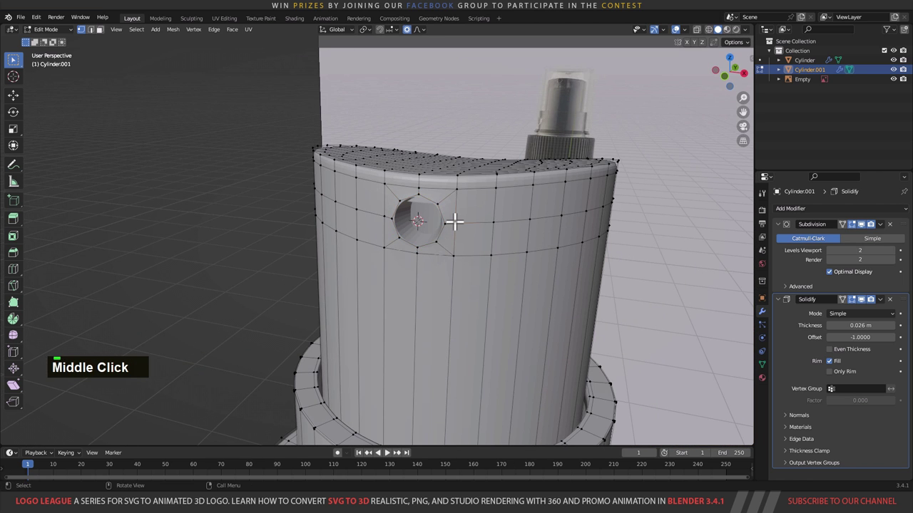
Step: Select the linked upper body and separate it by Selection into its own object, Cylinder.002, after a few undone tries
{"action": "type", "text": "lp |"}
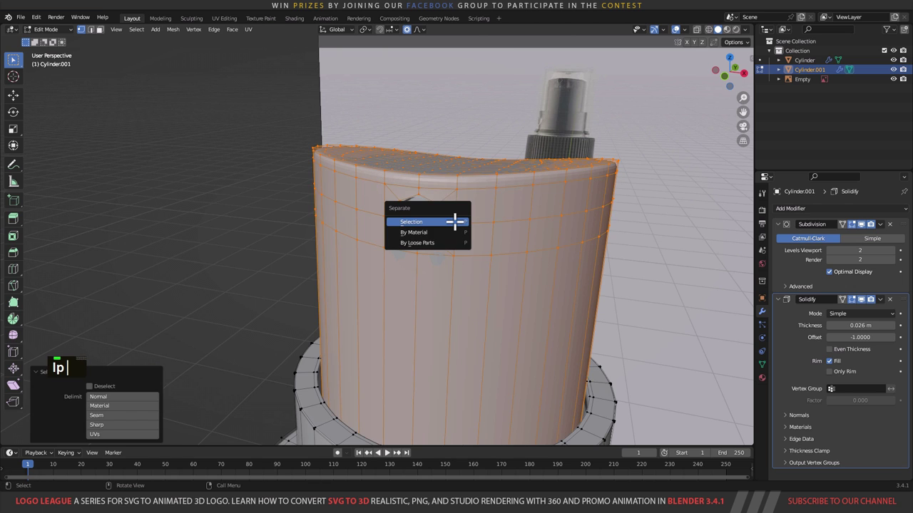
{"action": "key", "text": "Tab"}
{"action": "type", "text": "lp |"}
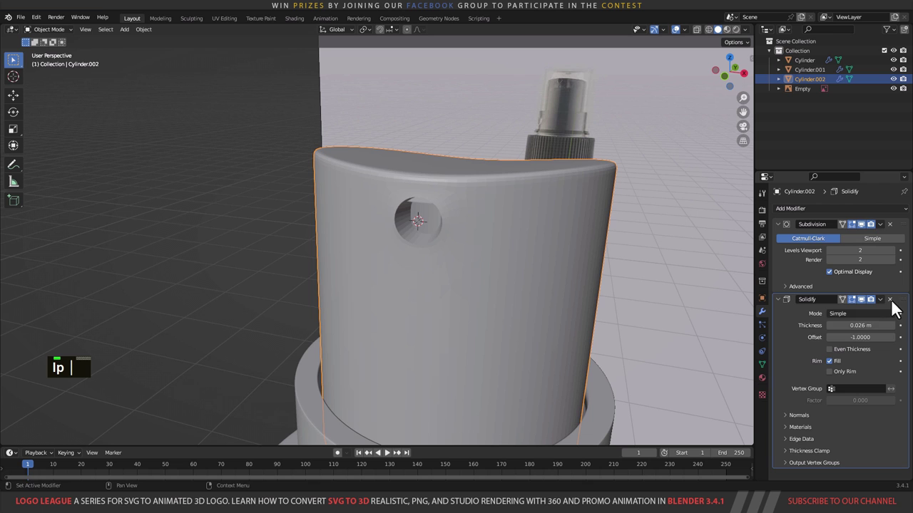
{"action": "key", "text": "Tab"}
{"action": "type", "text": "lp a"}
{"action": "key", "text": "Tab"}
{"action": "type", "text": "lp a"}
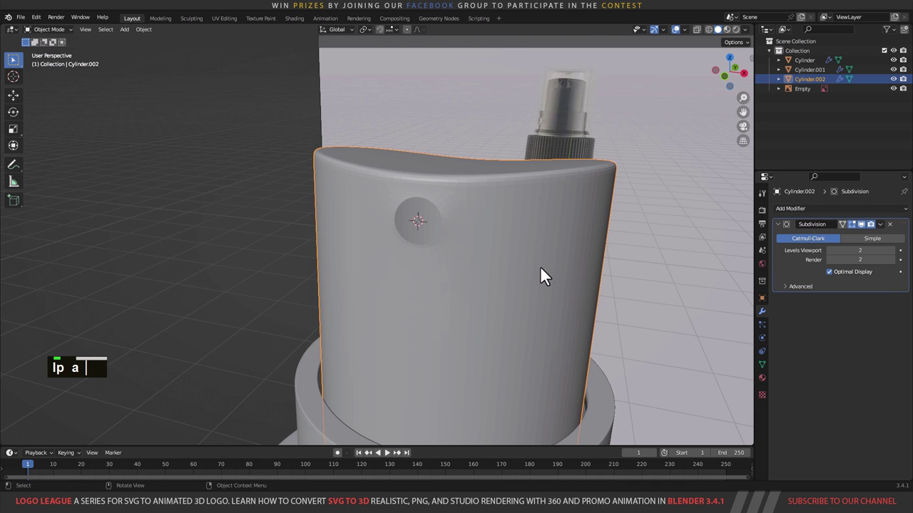
{"action": "type", "text": "ssrx90"}
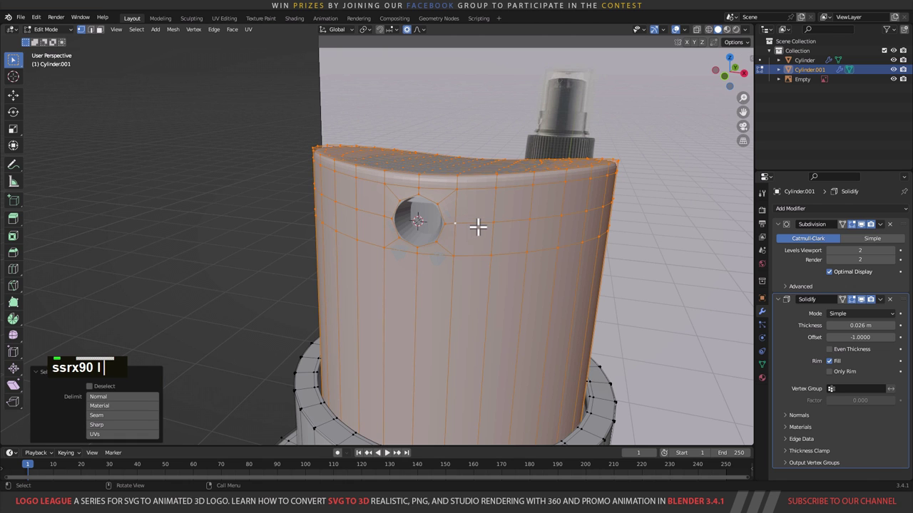
{"action": "type", "text": "lp"}
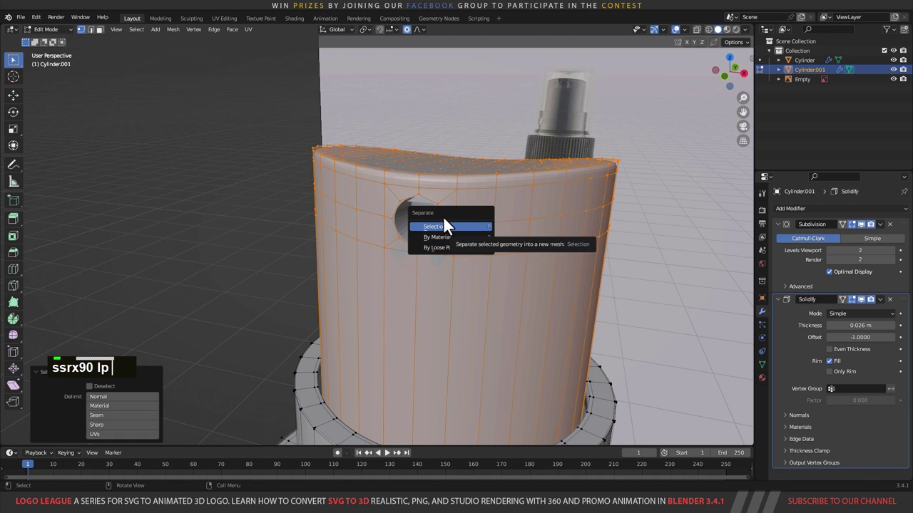
{"action": "key", "text": "Tab"}
{"action": "type", "text": "ssrx90 lp"}
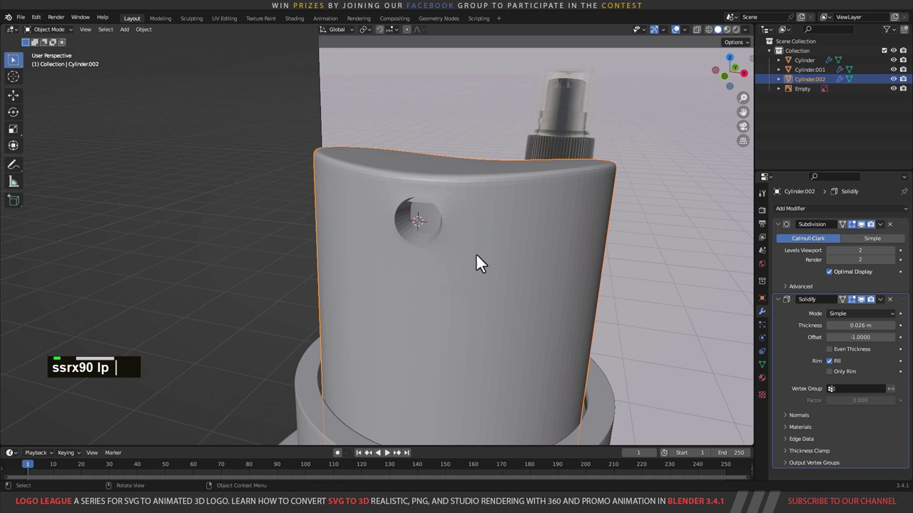
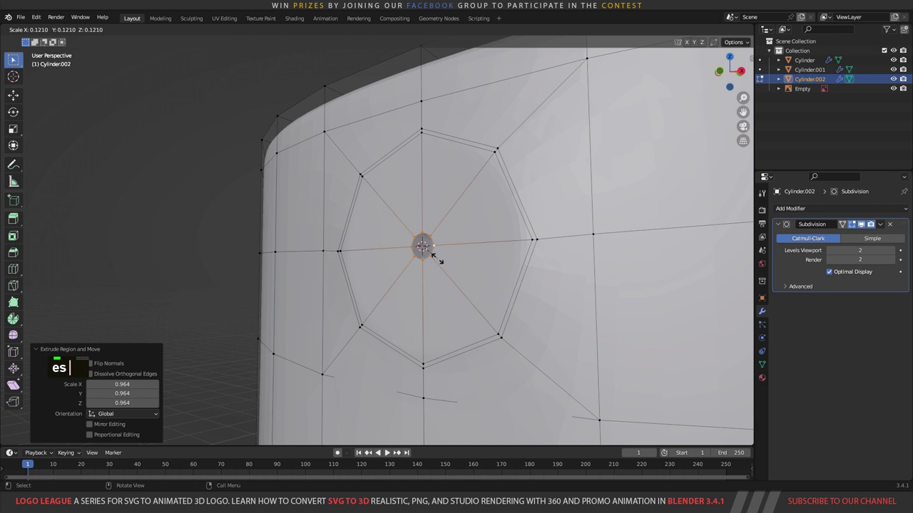
Step: Extrude and scale the hole rim inward along Y, then push its outer ring in along the normal to form a recessed disc
{"action": "type", "text": "es"}
{"action": "middle_click", "coordinate": [454, 241]}
{"action": "type", "text": "e"}
{"action": "type", "text": "y"}
{"action": "type", "text": "ey"}
{"action": "middle_click", "coordinate": [467, 284]}
{"action": "key", "text": "3"}
{"action": "left_click", "coordinate": [494, 242]}
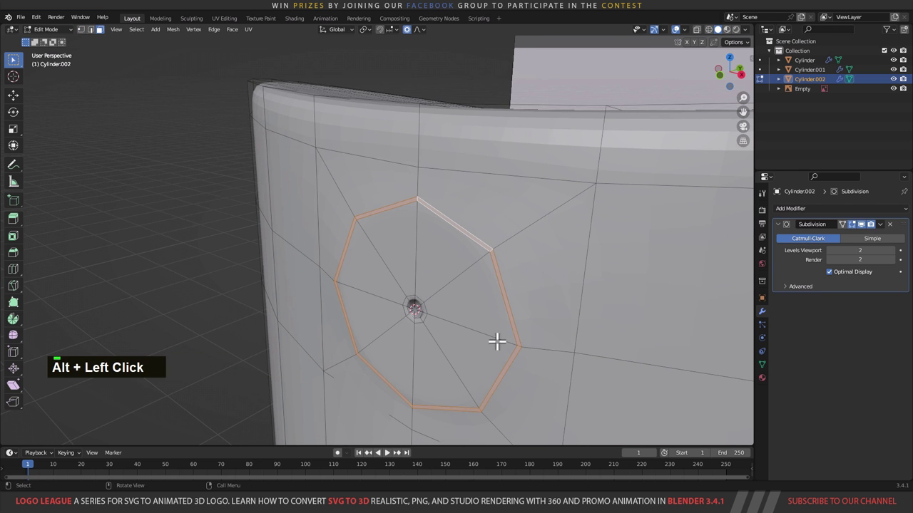
{"action": "middle_click", "coordinate": [509, 291]}
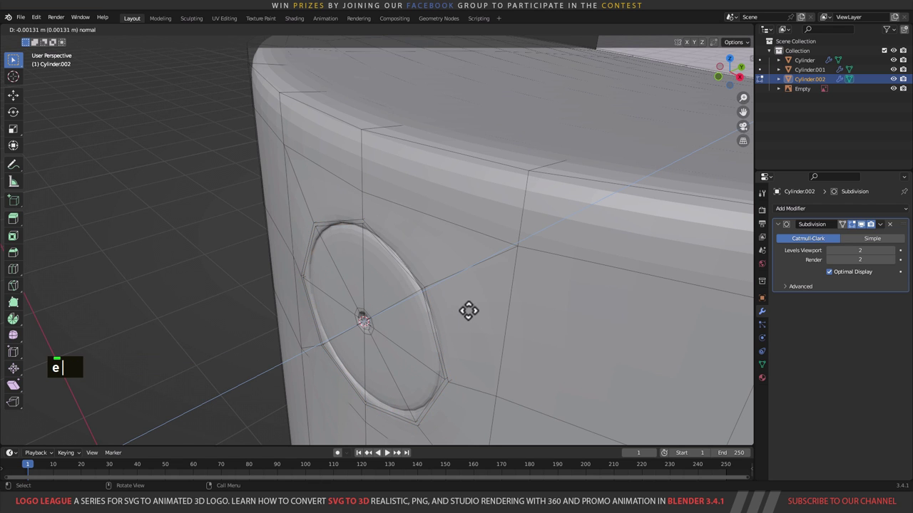
{"action": "key", "text": "e"}
{"action": "key", "text": "|"}
Step: Slide tighter support rings toward the hole centre and orbit around to inspect the recess
{"action": "key", "text": "ctrl+r"}
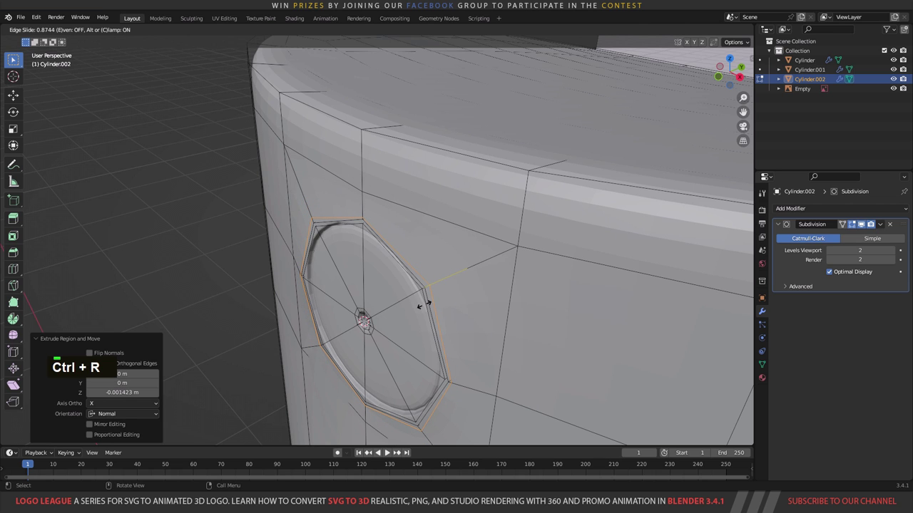
{"action": "key", "text": "ctrl+r"}
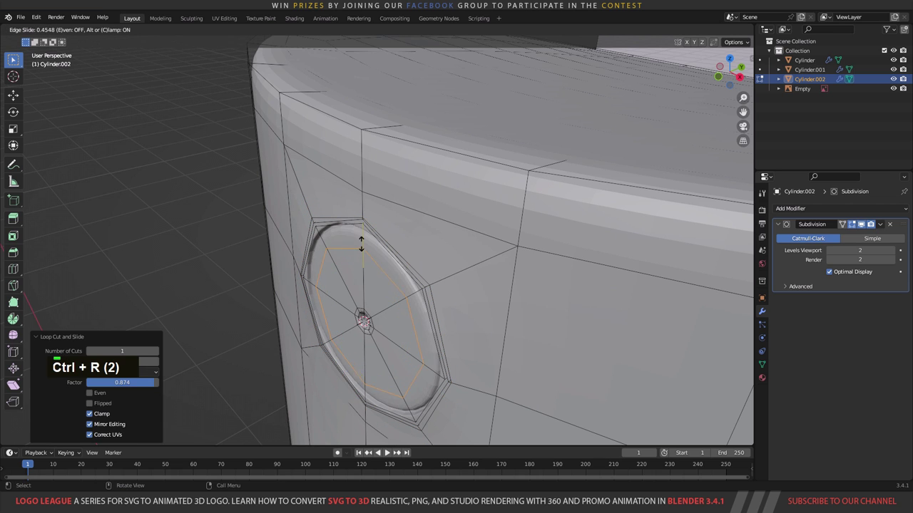
{"action": "key", "text": "Tab"}
{"action": "scroll", "scroll_direction": "down", "scroll_amount": 3}
{"action": "middle_click", "coordinate": [398, 293]}
{"action": "right_click", "coordinate": [507, 235]}
{"action": "scroll", "scroll_direction": "down", "scroll_amount": 3}
{"action": "middle_click", "coordinate": [545, 275]}
{"action": "scroll", "scroll_direction": "down", "scroll_amount": 3}
{"action": "middle_click", "coordinate": [445, 263]}
{"action": "scroll", "scroll_direction": "up", "scroll_amount": 3}
{"action": "middle_click", "coordinate": [408, 216]}
{"action": "scroll", "scroll_direction": "up", "scroll_amount": 3}
{"action": "middle_click", "coordinate": [428, 251]}
{"action": "middle_click", "coordinate": [403, 222]}
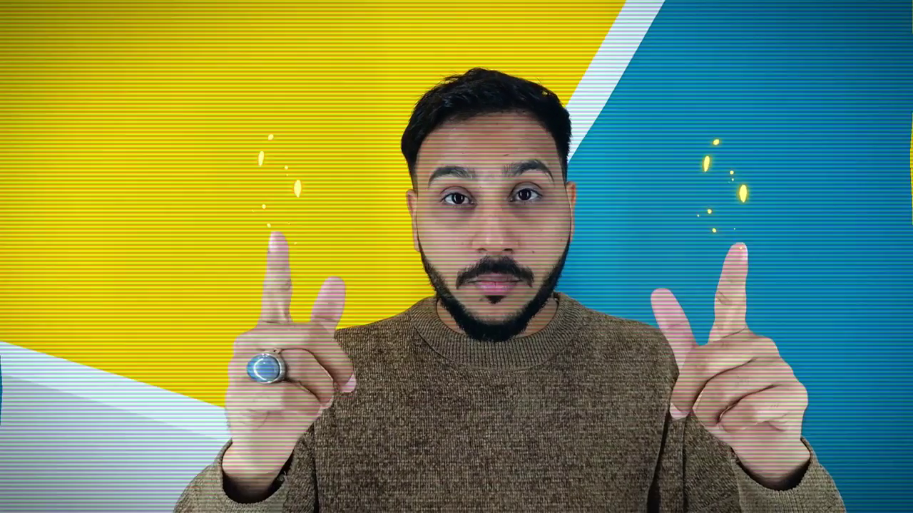
Step: Return to a straight-on front view of the bottle with the mesh reopened for editing
{"action": "key", "text": "1"}
{"action": "key", "text": "Tab"}
{"action": "scroll", "scroll_direction": "up", "scroll_amount": 3}
{"action": "key", "text": "1"}
{"action": "middle_click", "coordinate": [433, 202]}
{"action": "scroll", "scroll_direction": "up", "scroll_amount": 3}
Step: Select the central disc of the nozzle recess, then leave Edit Mode back to object mode
{"action": "key", "text": "1"}
{"action": "left_click", "coordinate": [443, 213]}
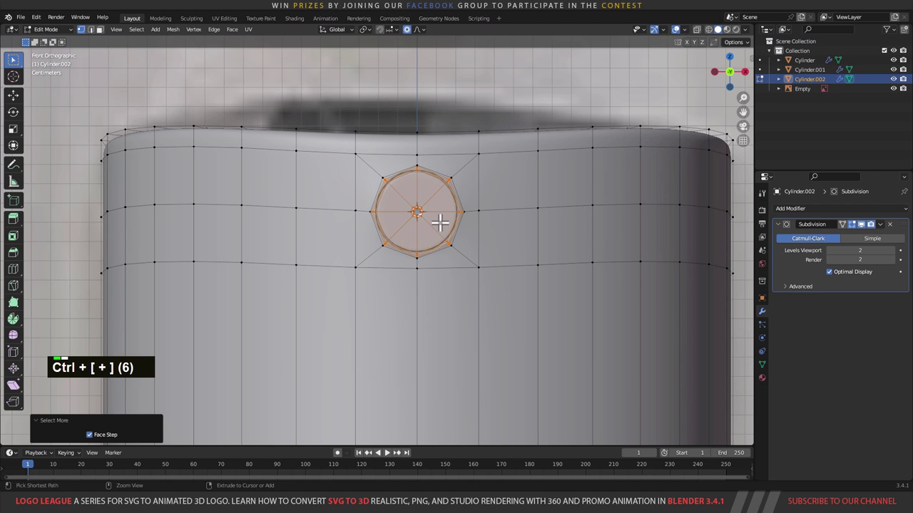
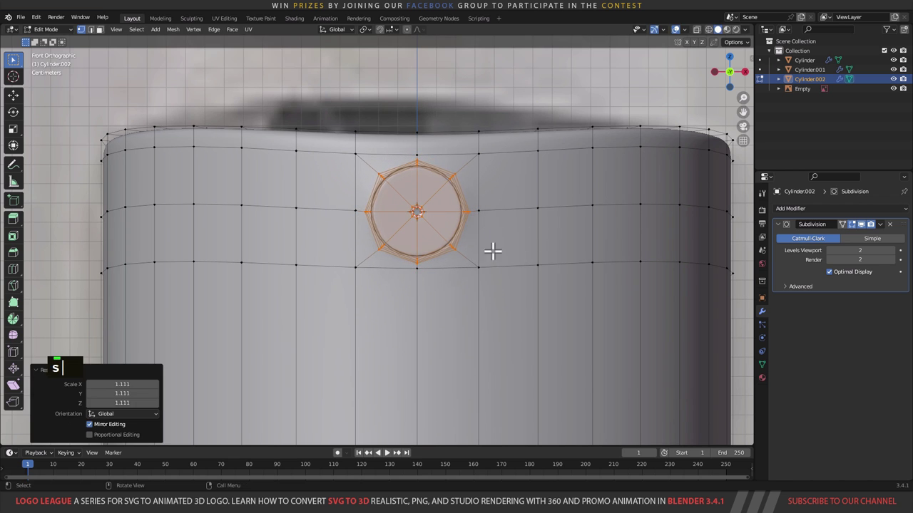
{"action": "scroll", "scroll_direction": "down", "scroll_amount": 3}
{"action": "middle_click", "coordinate": [468, 241]}
{"action": "key", "text": "Tab"}
Step: Orbit around the finished spray head and settle on a front orthographic view with the cap active
{"action": "scroll", "scroll_direction": "down", "scroll_amount": 3}
{"action": "middle_click", "coordinate": [417, 274]}
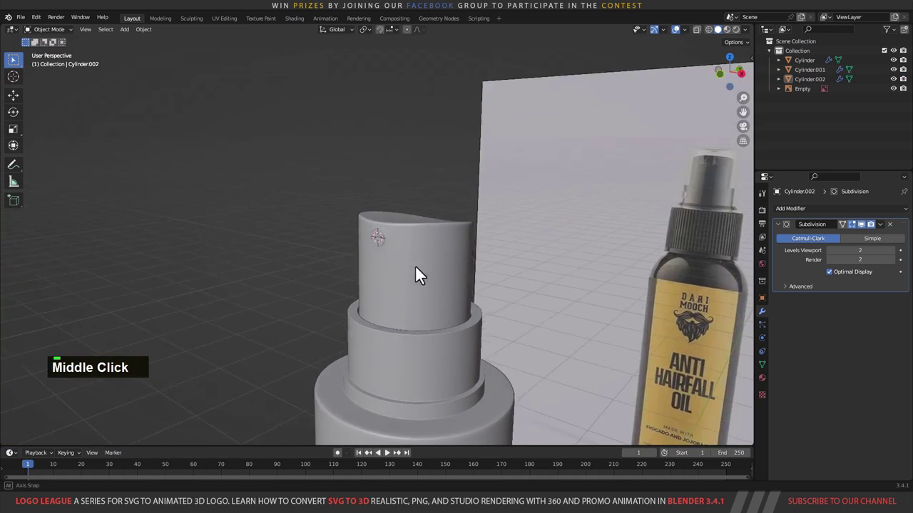
{"action": "scroll", "scroll_direction": "down", "scroll_amount": 3}
{"action": "middle_click", "coordinate": [420, 279]}
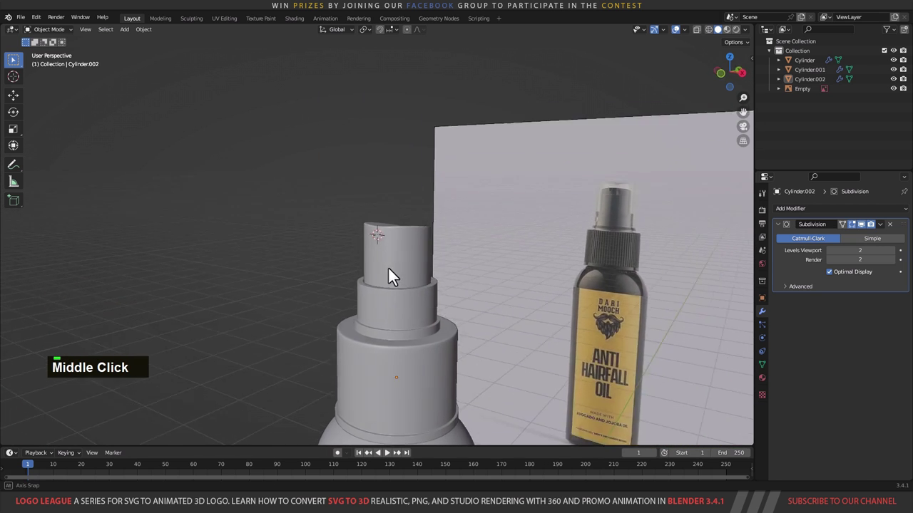
{"action": "scroll", "scroll_direction": "down", "scroll_amount": 3}
{"action": "middle_click", "coordinate": [398, 271]}
{"action": "key", "text": "1"}
{"action": "scroll", "scroll_direction": "up", "scroll_amount": 3}
Step: Add a new cylinder mesh to the scene from the front view of the spray head
{"action": "key", "text": "1"}
{"action": "middle_click", "coordinate": [421, 265]}
{"action": "scroll", "scroll_direction": "up", "scroll_amount": 3}
{"action": "middle_click", "coordinate": [420, 240]}
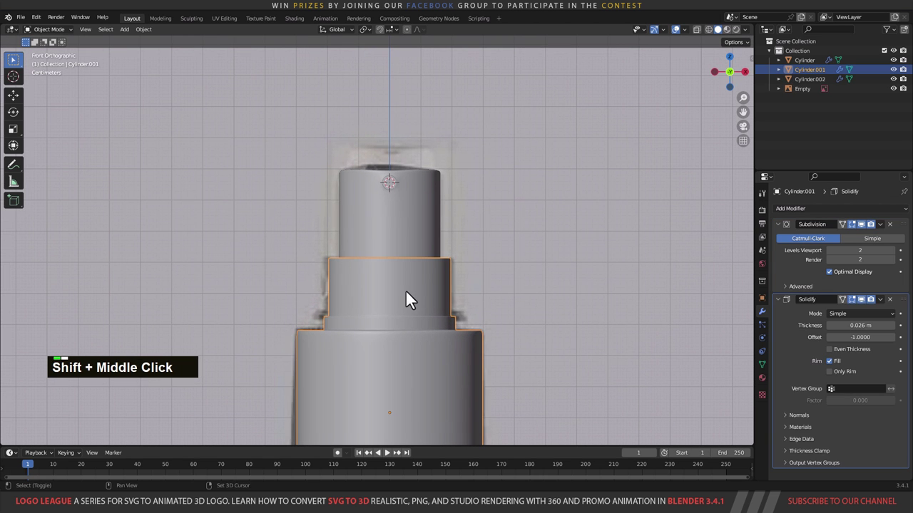
{"action": "middle_click", "coordinate": [420, 258]}
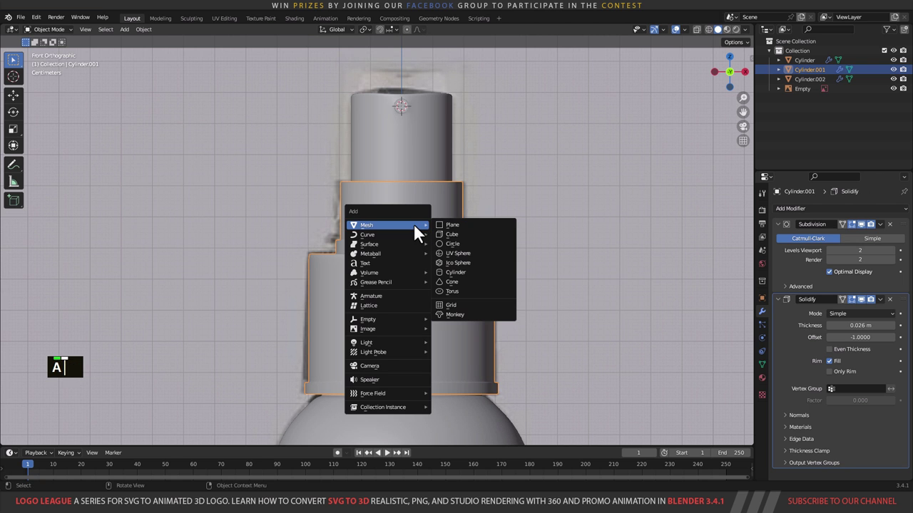
{"action": "key", "text": "a"}
{"action": "scroll", "scroll_direction": "down", "scroll_amount": 3}
{"action": "scroll", "scroll_direction": "up", "scroll_amount": 3}
{"action": "key", "text": "a"}
{"action": "middle_click", "coordinate": [454, 240]}
{"action": "scroll", "scroll_direction": "down", "scroll_amount": 3}
{"action": "middle_click", "coordinate": [472, 235]}
{"action": "scroll", "scroll_direction": "down", "scroll_amount": 3}
{"action": "middle_click", "coordinate": [449, 261]}
{"action": "type", "text": "13"}
{"action": "scroll", "scroll_direction": "down", "scroll_amount": 3}
{"action": "middle_click", "coordinate": [414, 278]}
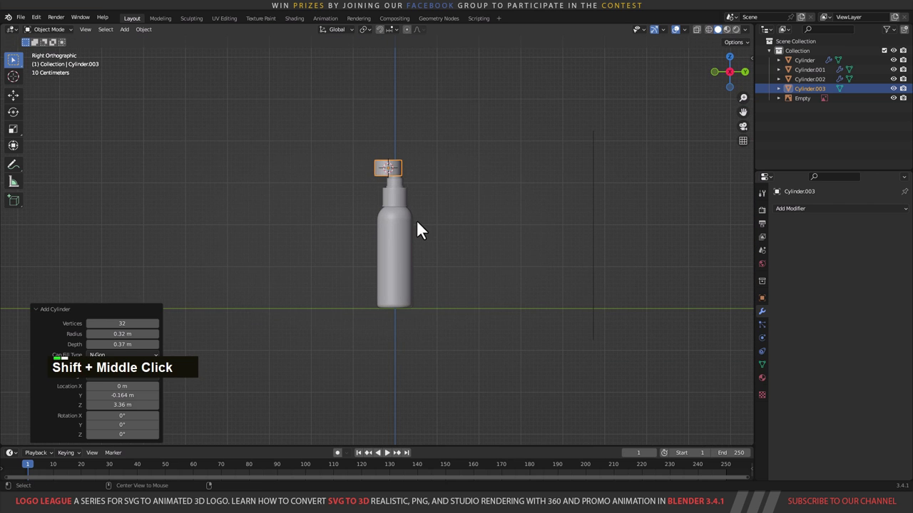
Step: Reset Cylinder.003 to the world origin and move it up along Z over the spray head
{"action": "key", "text": "alt+g"}
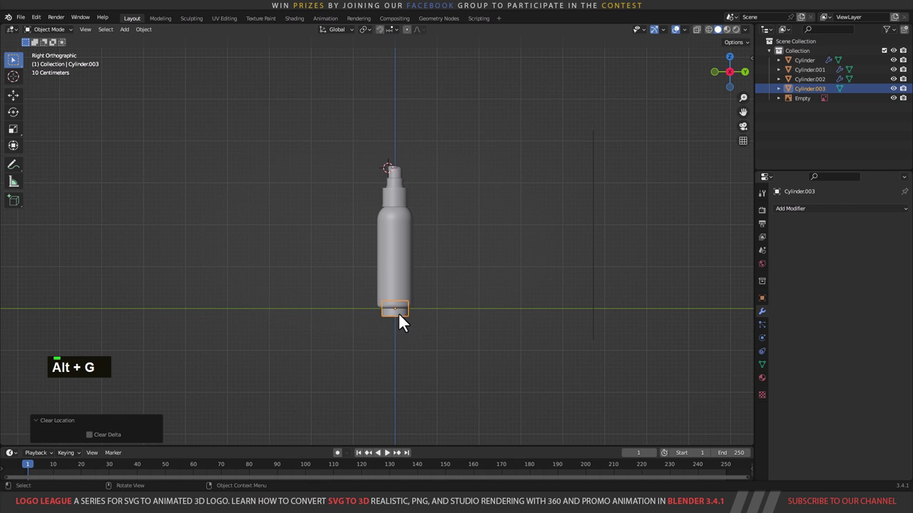
{"action": "type", "text": "gz"}
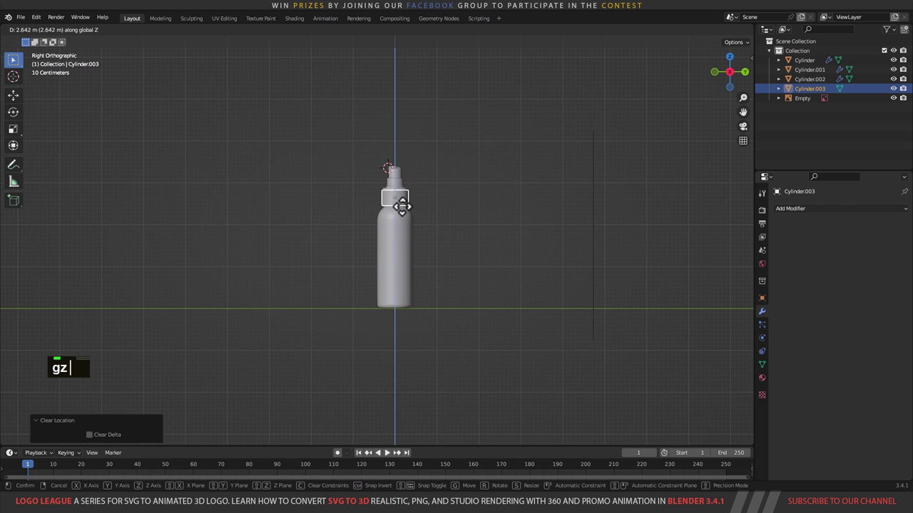
{"action": "type", "text": "1"}
{"action": "scroll", "scroll_direction": "up", "scroll_amount": 3}
{"action": "type", "text": "gz1"}
{"action": "middle_click", "coordinate": [451, 169]}
{"action": "scroll", "scroll_direction": "up", "scroll_amount": 3}
{"action": "middle_click", "coordinate": [430, 309]}
{"action": "scroll", "scroll_direction": "up", "scroll_amount": 3}
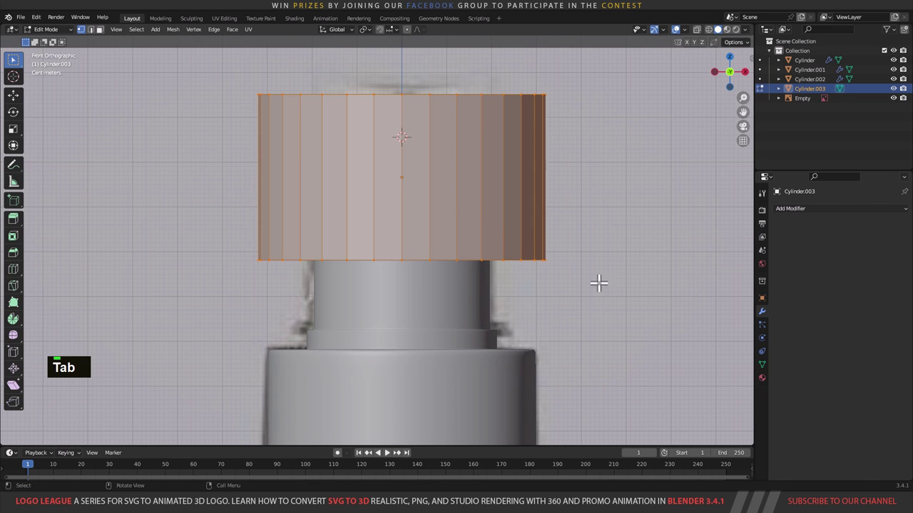
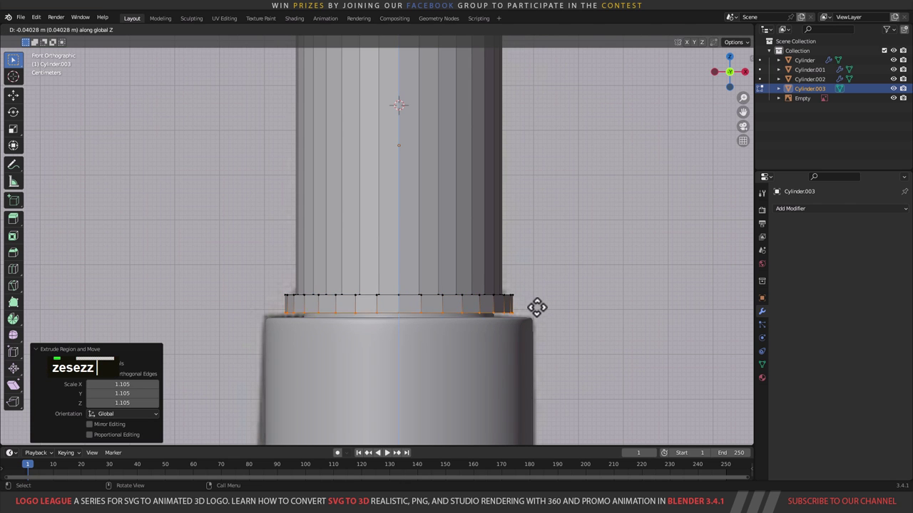
Step: Raise the cylinder's top edge ring into a tall cap and bevel it with two segments
{"action": "scroll", "scroll_direction": "down", "scroll_amount": 3}
{"action": "middle_click", "coordinate": [427, 210]}
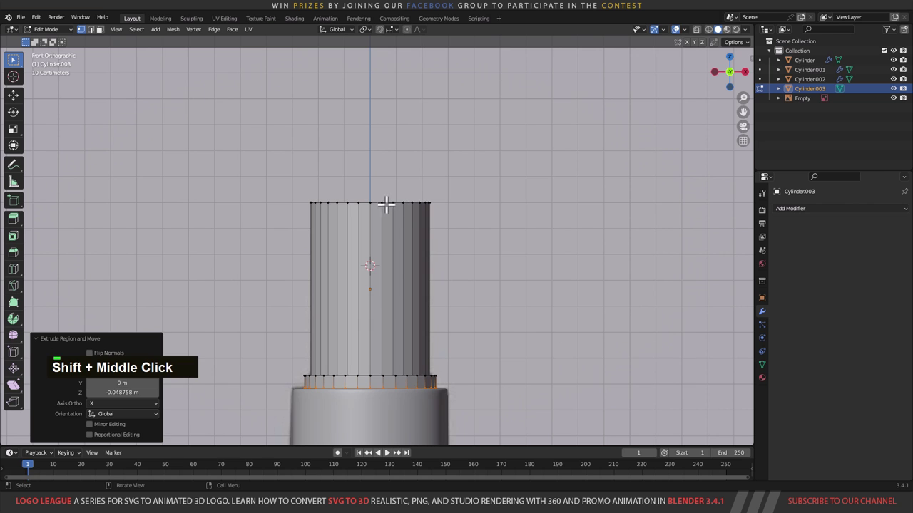
{"action": "left_click", "coordinate": [389, 192]}
{"action": "scroll", "scroll_direction": "up", "scroll_amount": 3}
{"action": "type", "text": "zgz"}
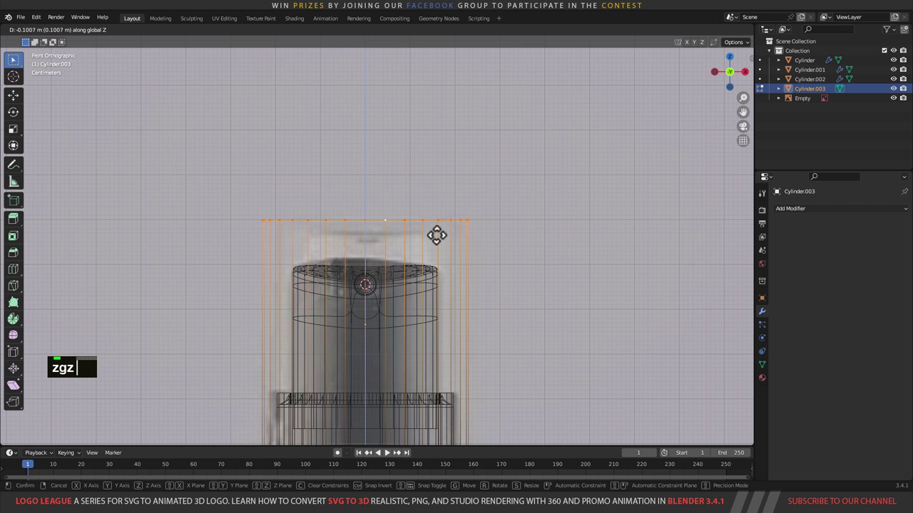
{"action": "key", "text": "ctrl+b"}
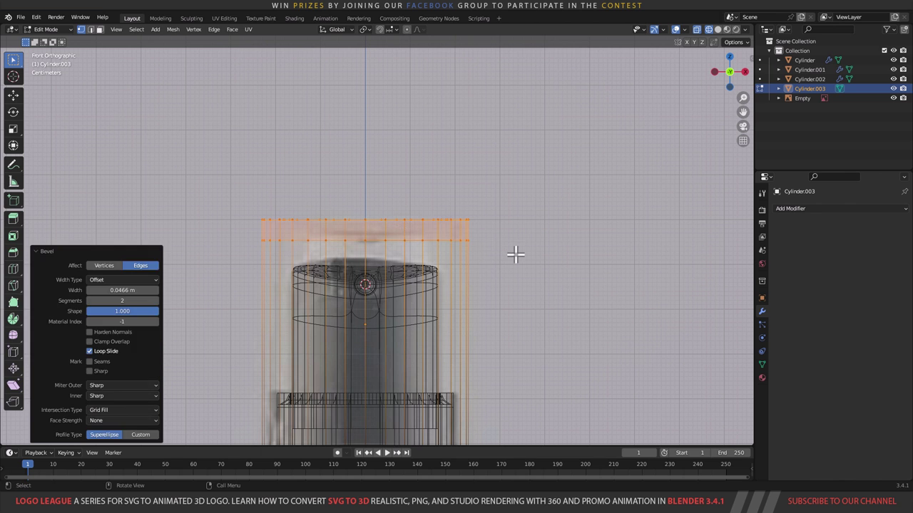
{"action": "key", "text": "Tab"}
{"action": "type", "text": "z"}
{"action": "middle_click", "coordinate": [530, 258]}
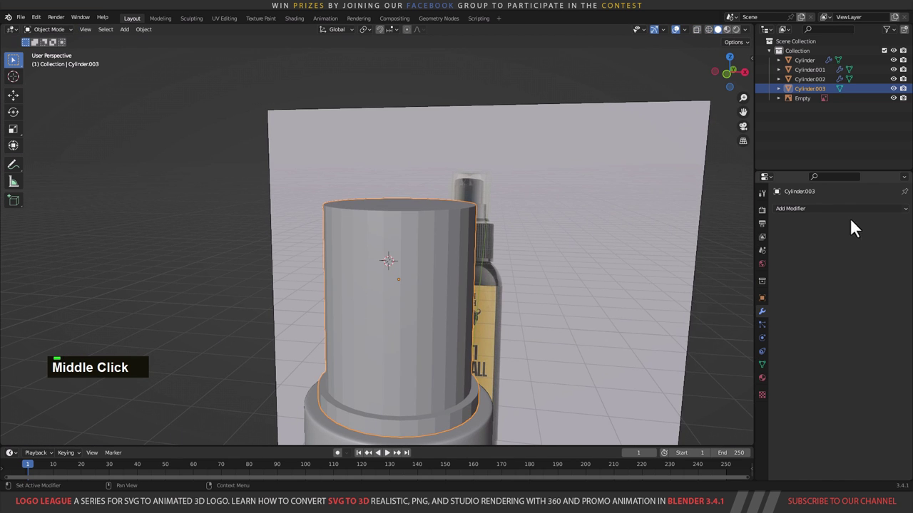
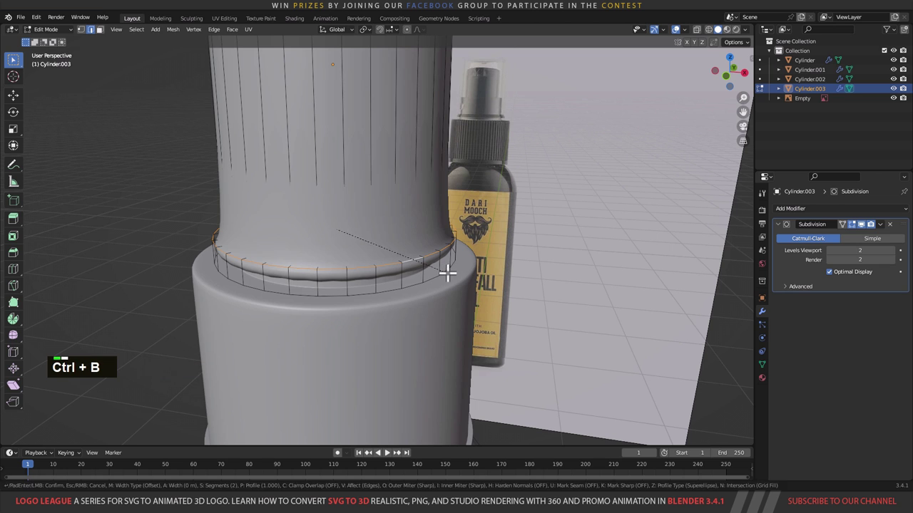
Step: Bevel the cap's lower rim with two segments and slide the new edge loop along the cap
{"action": "key", "text": "ctrl+b"}
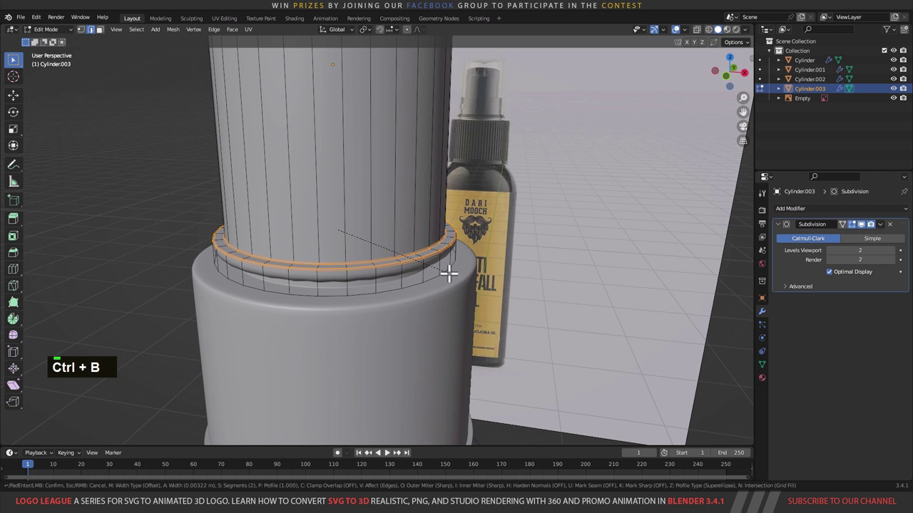
{"action": "middle_click", "coordinate": [440, 250]}
{"action": "scroll", "scroll_direction": "up", "scroll_amount": 3}
{"action": "key", "text": "ctrl+r"}
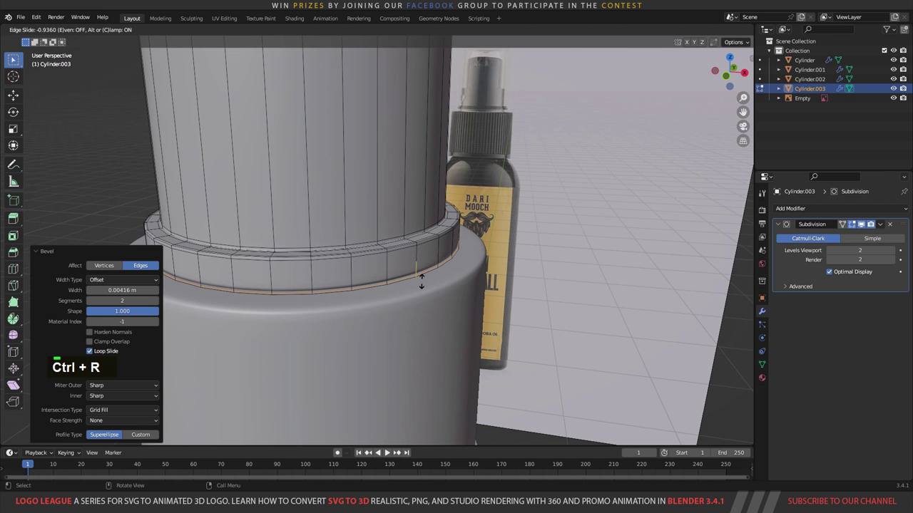
{"action": "middle_click", "coordinate": [402, 278]}
Step: Isolate the cap on its own and switch to face selection to work on its underside
{"action": "key", "text": "Tab"}
{"action": "middle_click", "coordinate": [392, 307]}
{"action": "type", "text": "/|"}
{"action": "key", "text": "Tab"}
{"action": "middle_click", "coordinate": [475, 289]}
{"action": "key", "text": "3"}
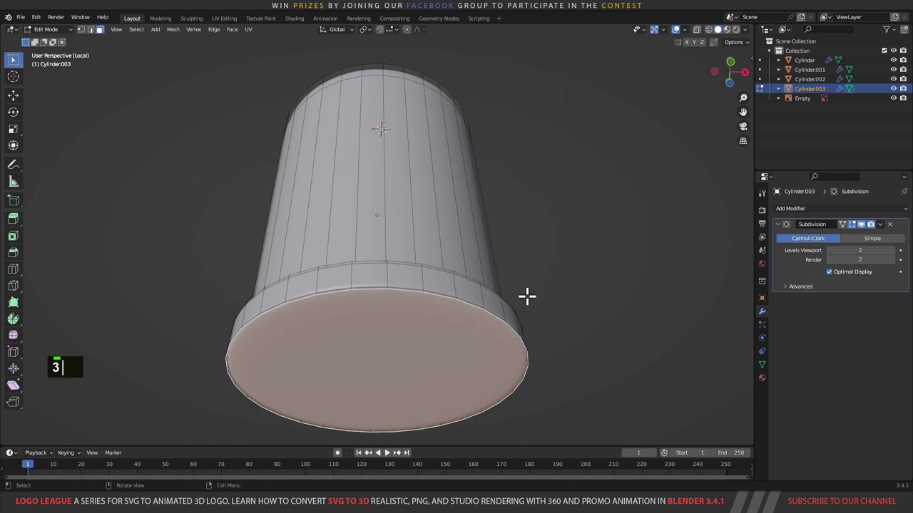
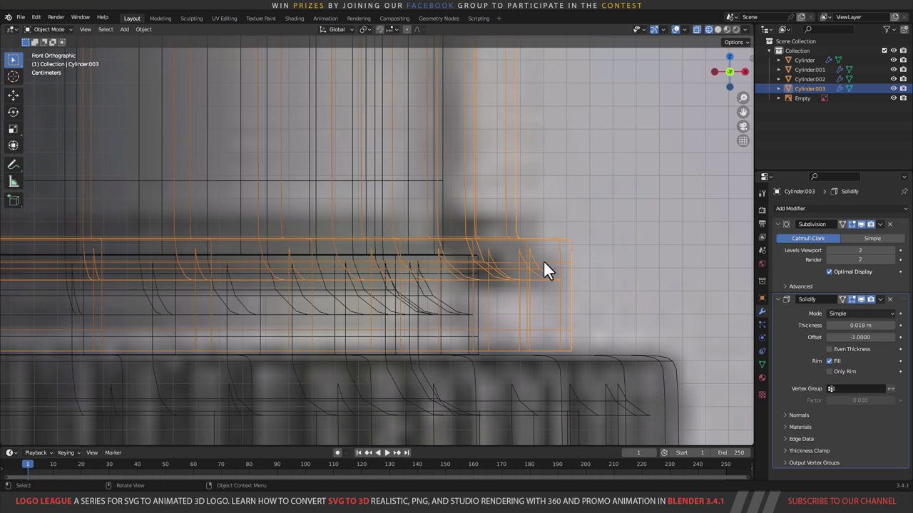
Step: Save the project as Anti Hair Fall Oil.blend
{"action": "scroll", "scroll_direction": "down", "scroll_amount": 3}
{"action": "scroll", "scroll_direction": "down", "scroll_amount": 3}
{"action": "middle_click", "coordinate": [443, 242]}
{"action": "middle_click", "coordinate": [471, 247]}
{"action": "key", "text": "z"}
{"action": "scroll", "scroll_direction": "down", "scroll_amount": 3}
{"action": "scroll", "scroll_direction": "up", "scroll_amount": 3}
{"action": "key", "text": "ctrl+s"}
{"action": "key", "text": "ctrl+s"}
Step: Switch to the Shading workspace and frame the bottle under the environment light
{"action": "key", "text": "ctrl+s"}
{"action": "middle_click", "coordinate": [437, 202]}
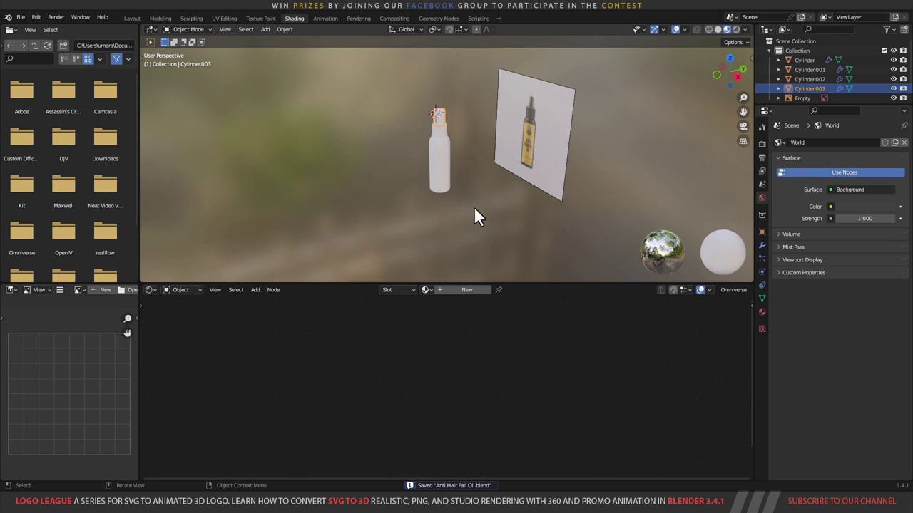
{"action": "scroll", "scroll_direction": "up", "scroll_amount": 3}
{"action": "middle_click", "coordinate": [463, 179]}
{"action": "scroll", "scroll_direction": "up", "scroll_amount": 3}
{"action": "middle_click", "coordinate": [530, 188]}
{"action": "scroll", "scroll_direction": "up", "scroll_amount": 3}
Step: Rename Cylinder.003 to Glass Cap in the Outliner
{"action": "middle_click", "coordinate": [525, 219]}
{"action": "middle_click", "coordinate": [488, 160]}
{"action": "middle_click", "coordinate": [490, 170]}
{"action": "middle_click", "coordinate": [505, 202]}
{"action": "double_click", "coordinate": [823, 94]}
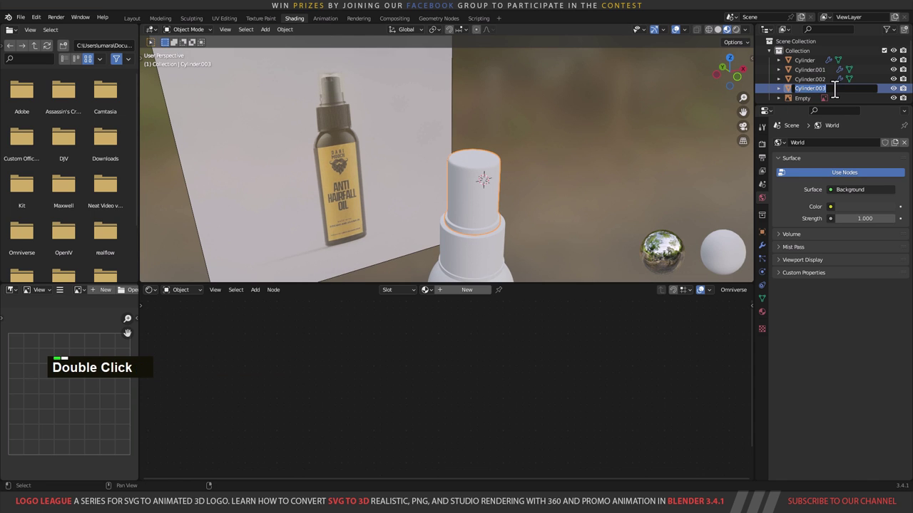
{"action": "type", "text": "Double"}
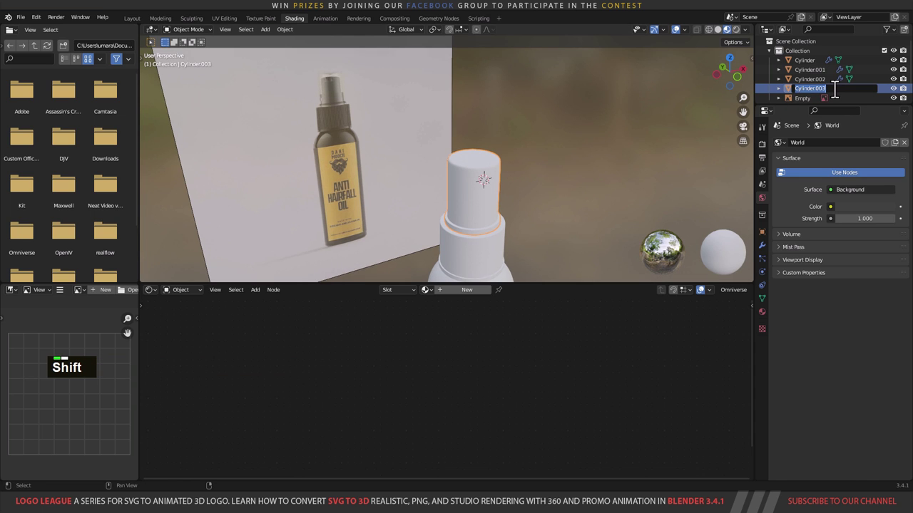
{"action": "type", "text": "lass ca"}
{"action": "key", "text": "Return"}
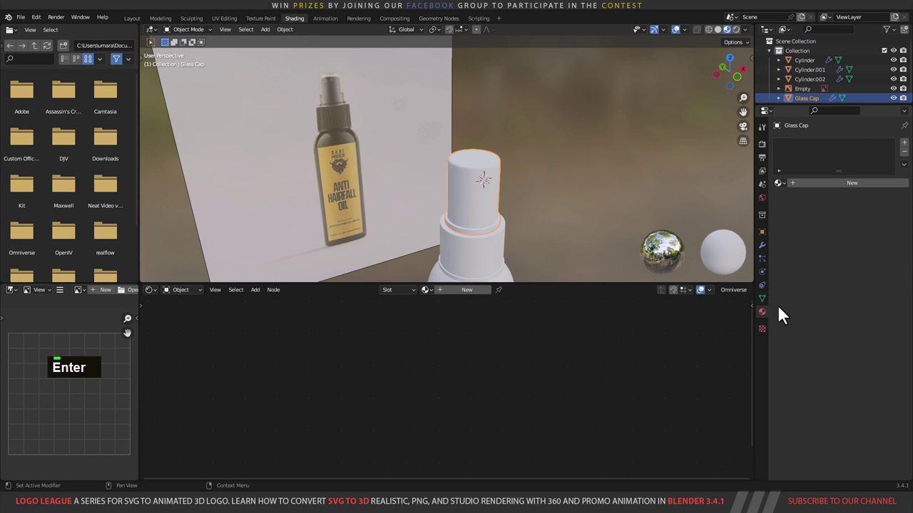
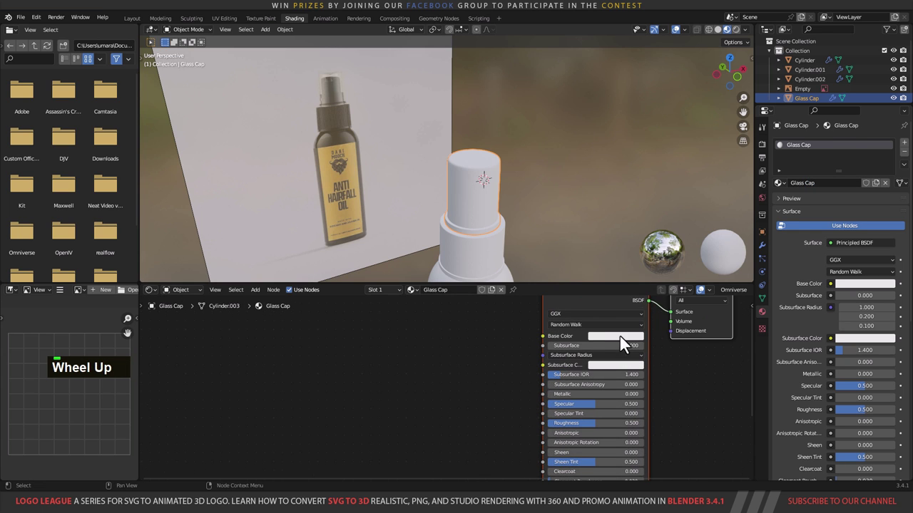
Step: Make the Glass Cap material fully transmissive and set the viewport noise threshold to 0.01
{"action": "middle_click", "coordinate": [682, 460]}
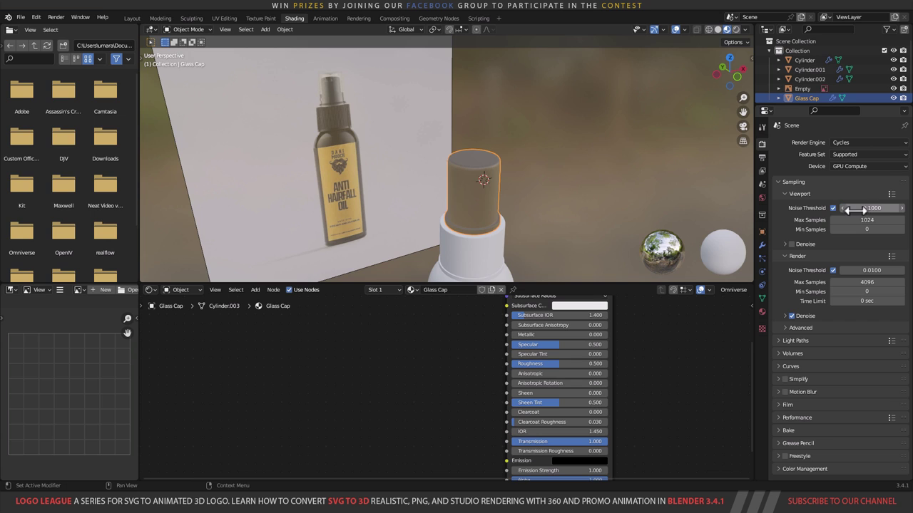
{"action": "type", "text": "0."}
{"action": "type", "text": "01"}
{"action": "key", "text": "Return"}
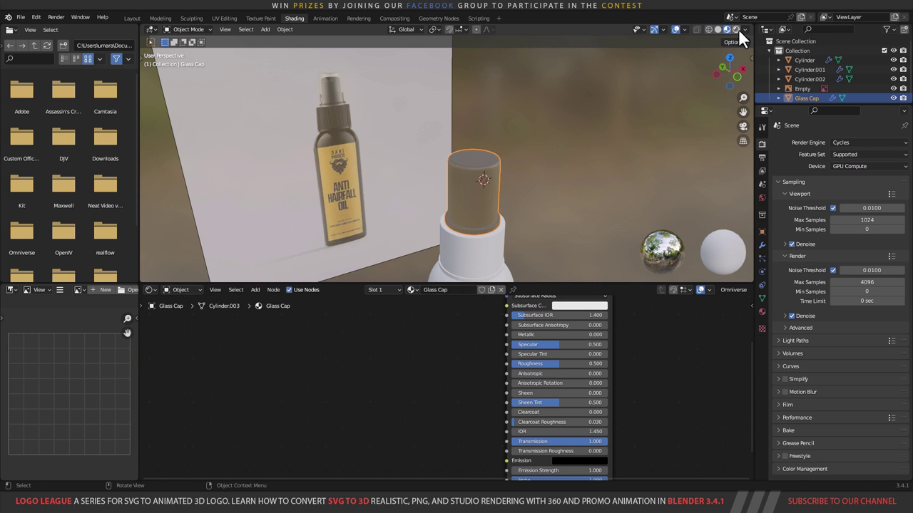
Step: Lower the Glass Cap roughness to 0.036 and check it renders as clear glass in the live preview
{"action": "middle_click", "coordinate": [537, 214]}
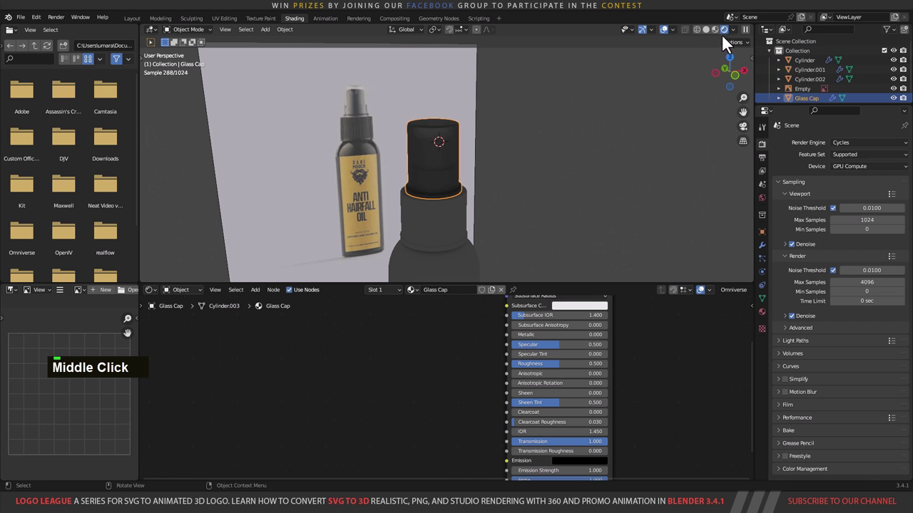
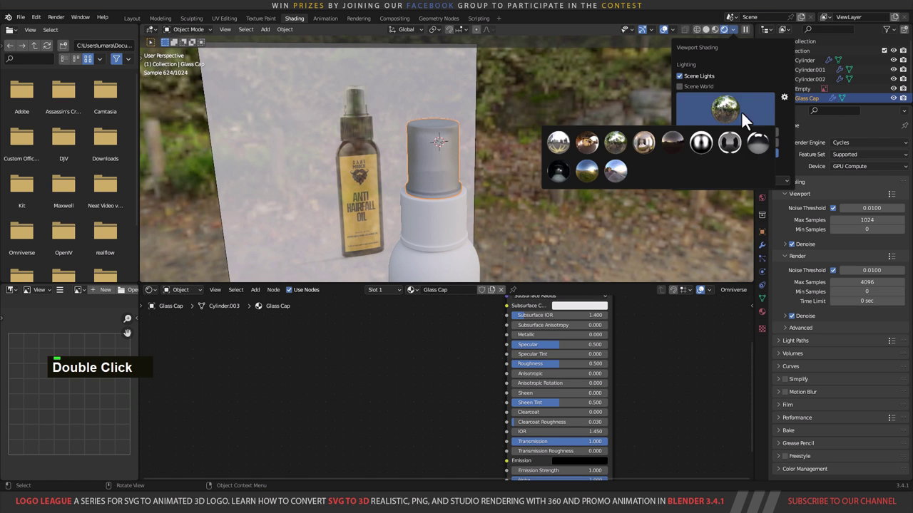
{"action": "middle_click", "coordinate": [455, 198]}
{"action": "scroll", "scroll_direction": "up", "scroll_amount": 3}
{"action": "middle_click", "coordinate": [520, 175]}
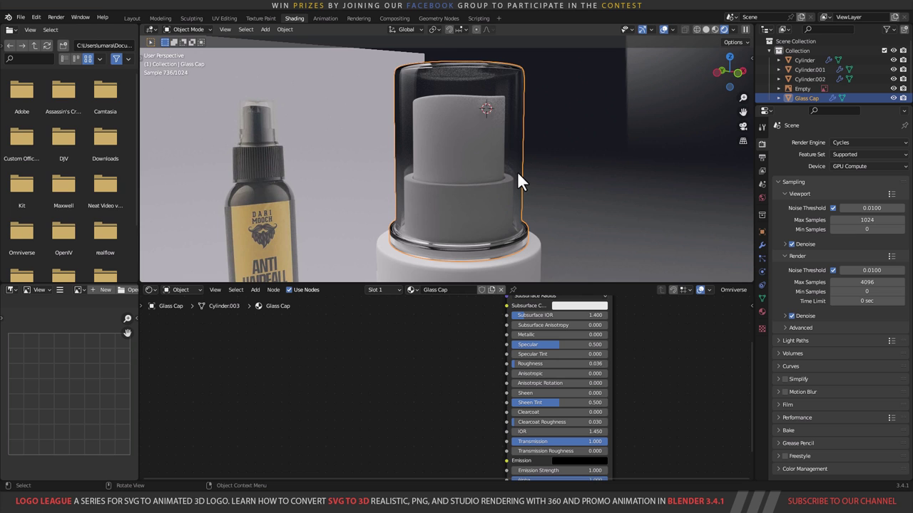
{"action": "middle_click", "coordinate": [543, 212]}
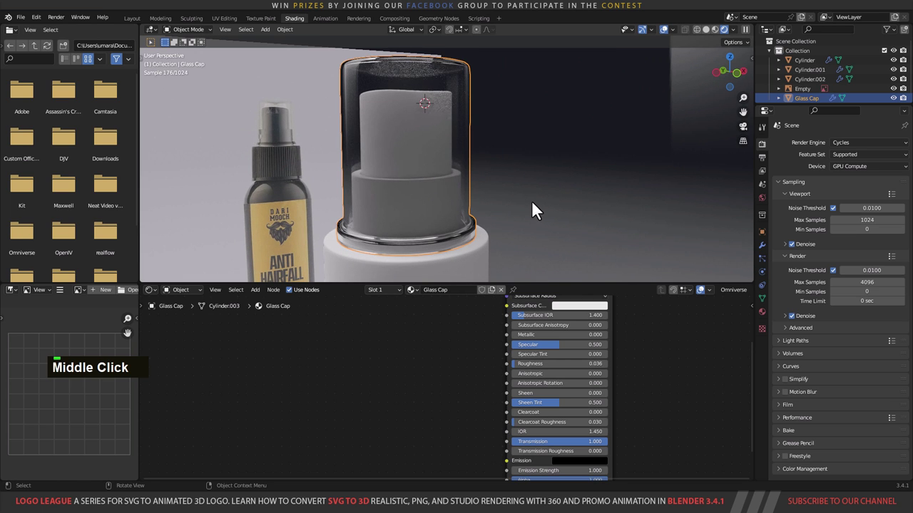
{"action": "middle_click", "coordinate": [525, 231]}
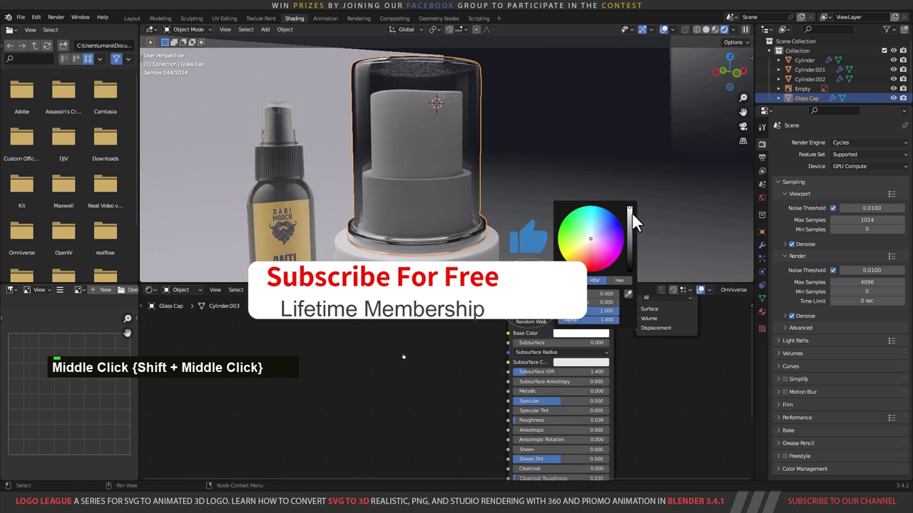
{"action": "middle_click", "coordinate": [633, 426]}
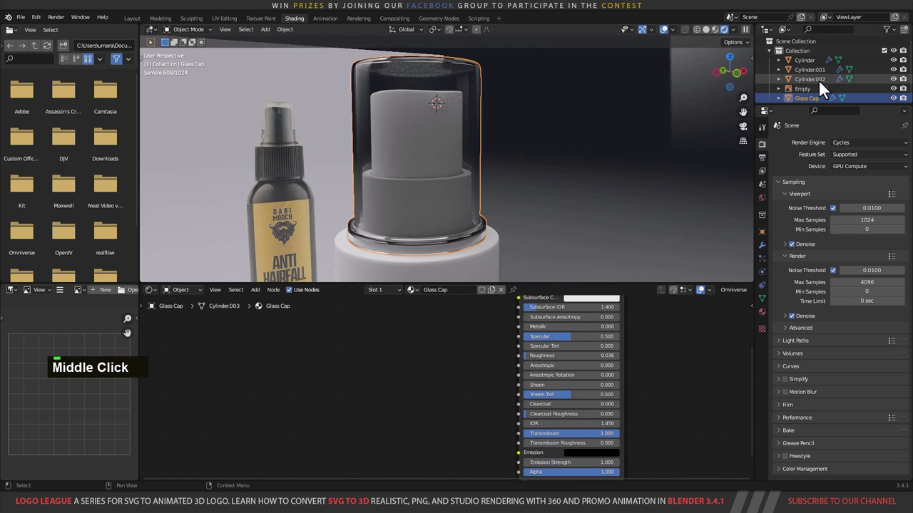
Step: Rename Cylinder.002 to Spray Cap in the Outliner
{"action": "double_click", "coordinate": [821, 88]}
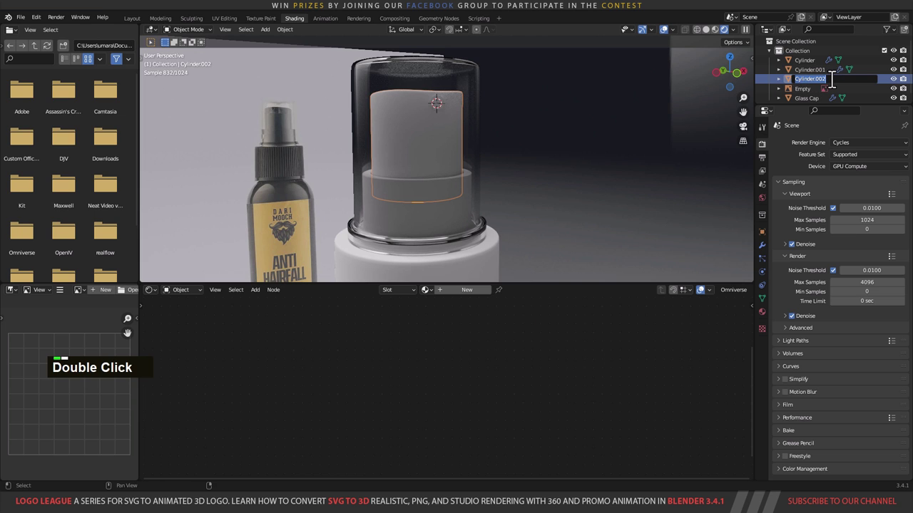
{"action": "type", "text": "spray ca"}
{"action": "key", "text": "Return"}
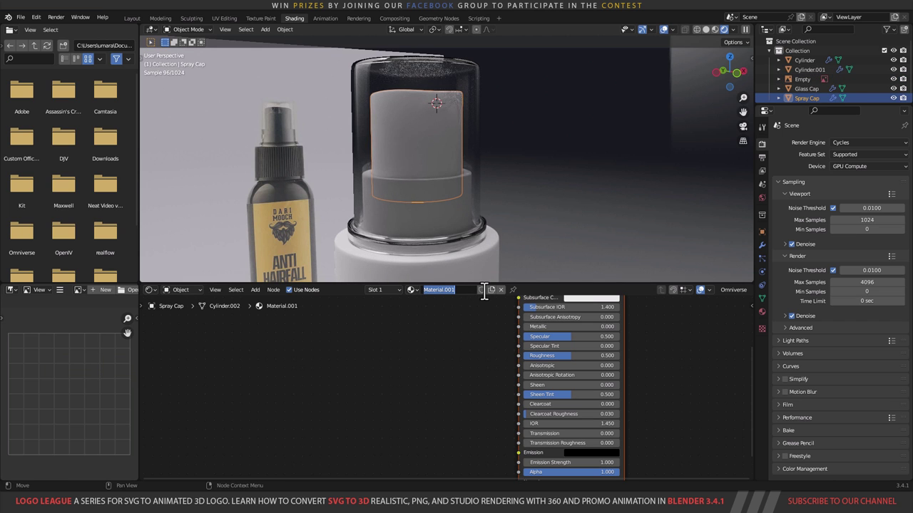
Step: Name its material Black Plastic and make it glossy black with low roughness and raised specular
{"action": "type", "text": "black plastic"}
{"action": "key", "text": "Return"}
{"action": "middle_click", "coordinate": [497, 330]}
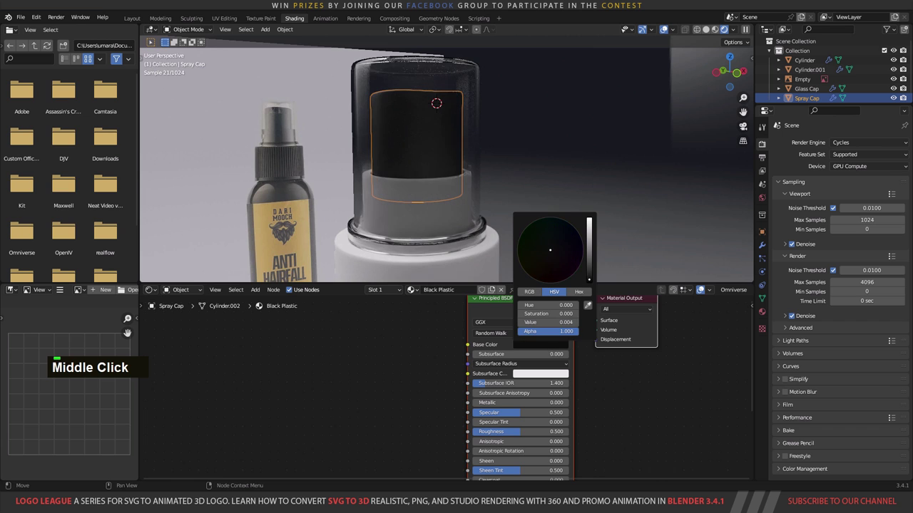
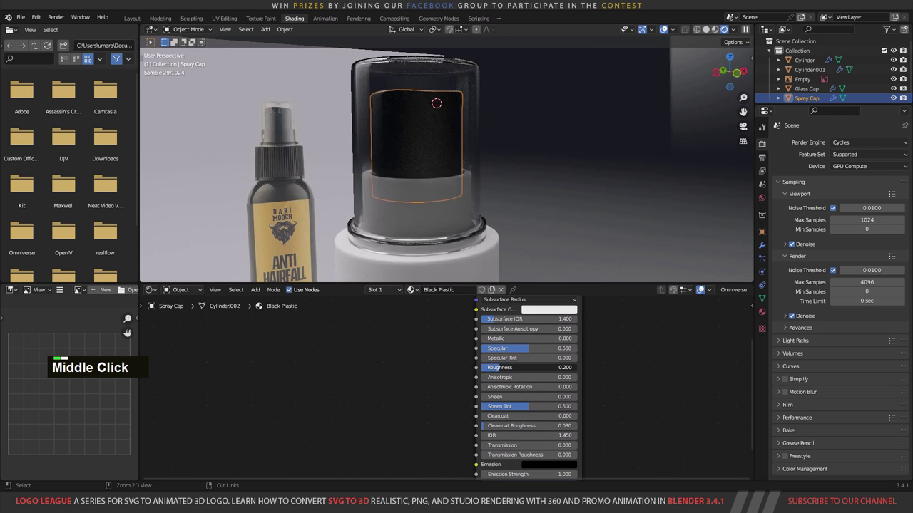
{"action": "middle_click", "coordinate": [617, 426]}
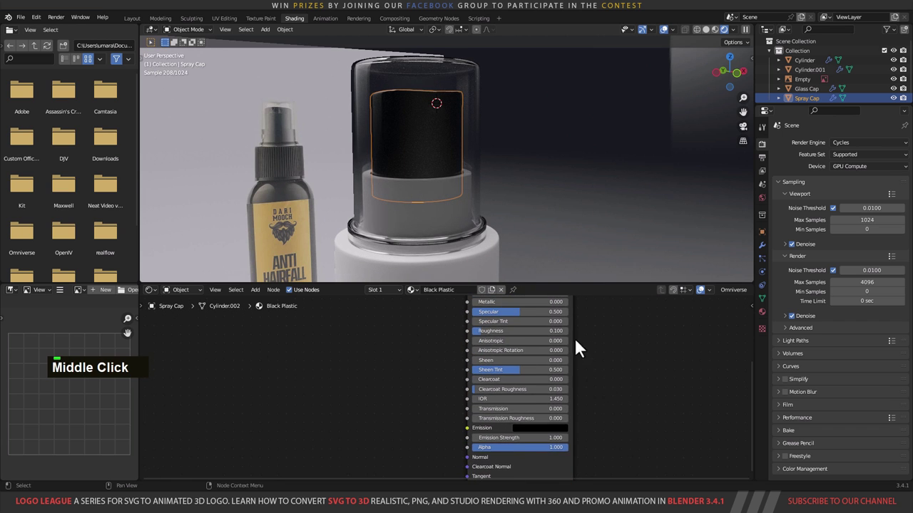
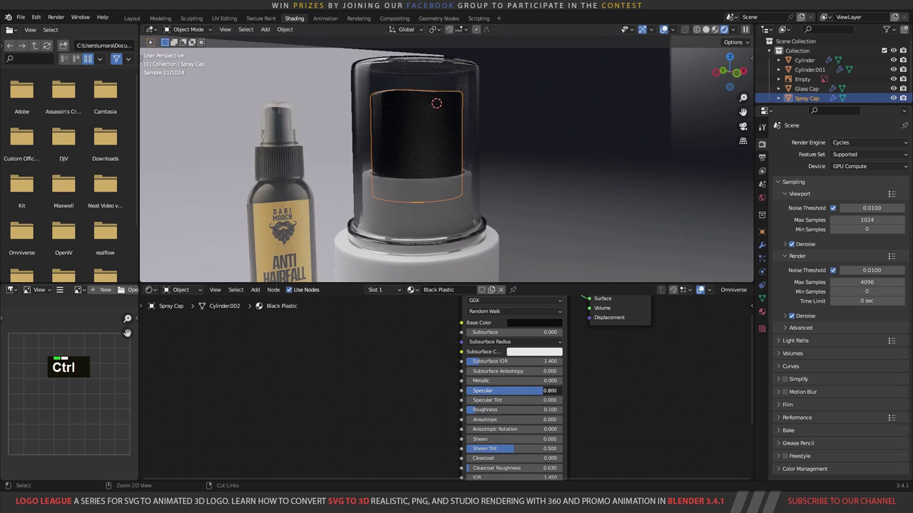
Step: Save the file and inspect the bottle top
{"action": "key", "text": "ctrl+s"}
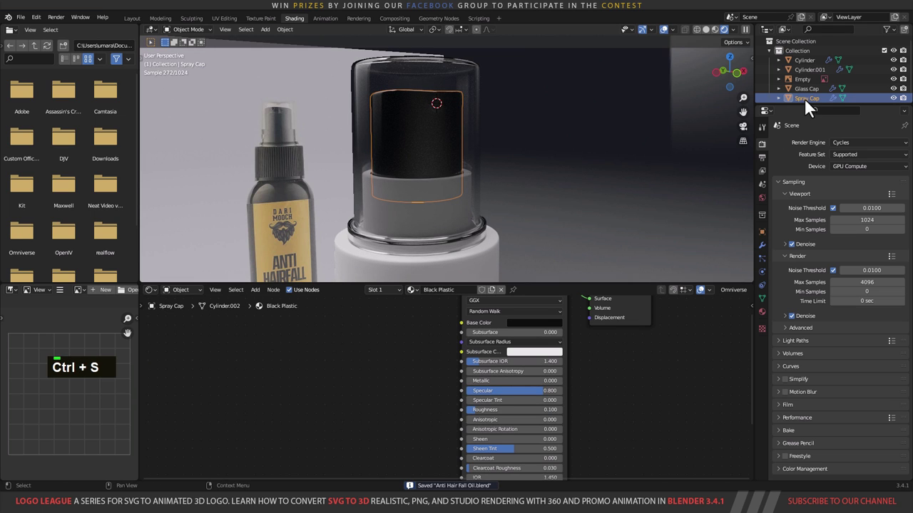
{"action": "key", "text": "ctrl+s"}
{"action": "middle_click", "coordinate": [481, 230]}
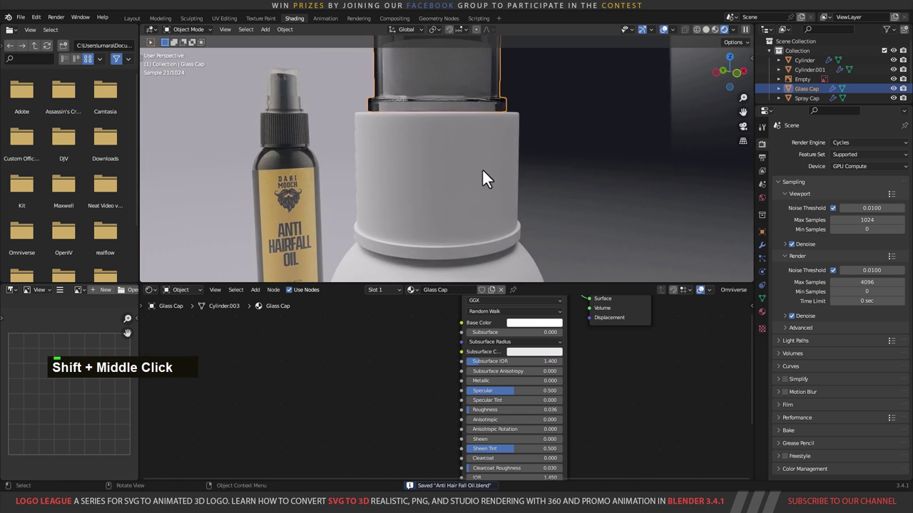
{"action": "middle_click", "coordinate": [493, 158]}
{"action": "middle_click", "coordinate": [502, 147]}
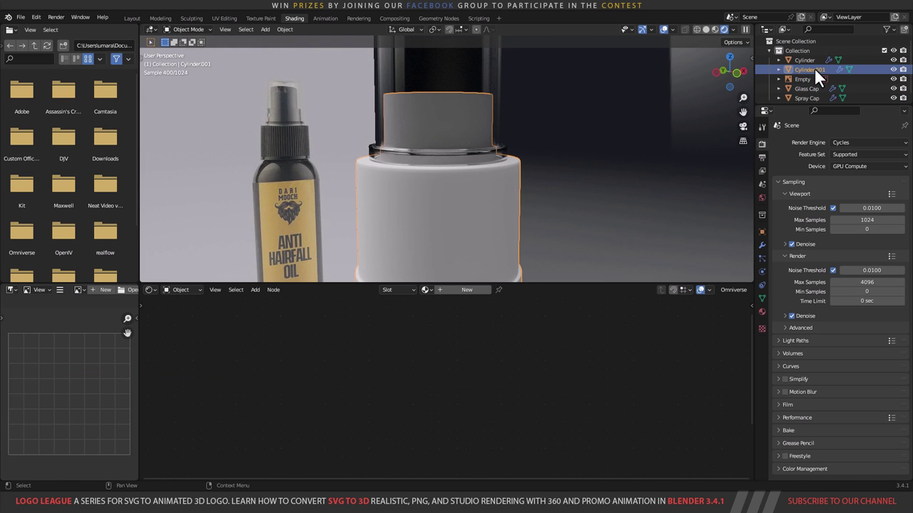
Step: Rename Cylinder.001 to Plastic Cap in the Outliner
{"action": "double_click", "coordinate": [823, 78]}
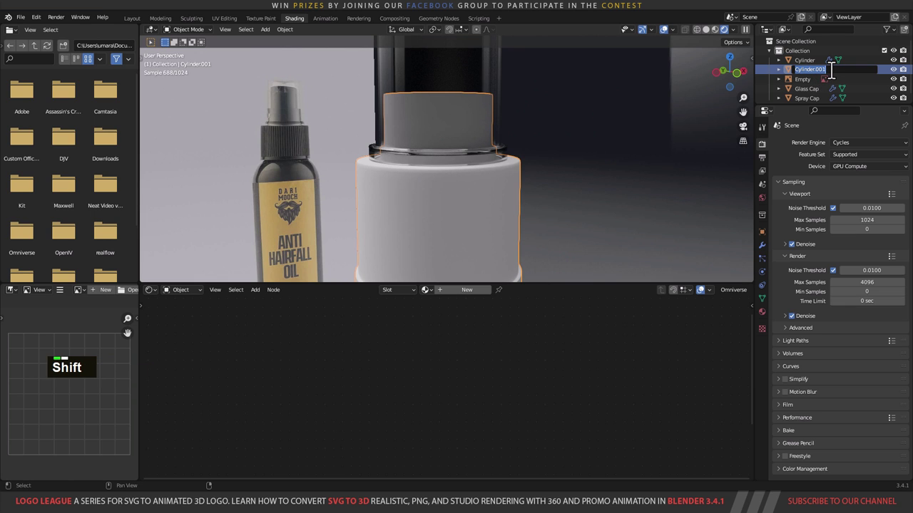
{"action": "type", "text": "plastic ca"}
{"action": "key", "text": "Return"}
Step: Link the Spray Cap's Black Plastic material onto the Plastic Cap with Ctrl+L Link Materials
{"action": "left_click", "coordinate": [818, 106]}
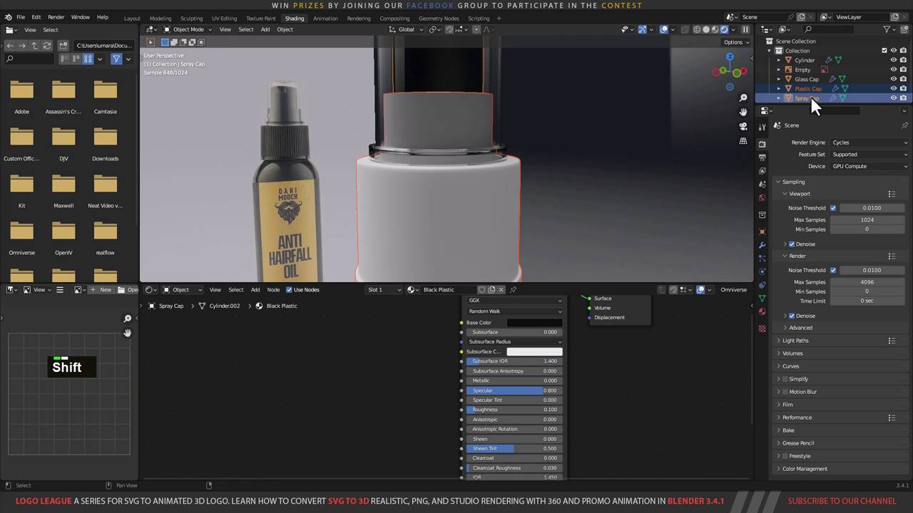
{"action": "middle_click", "coordinate": [507, 103]}
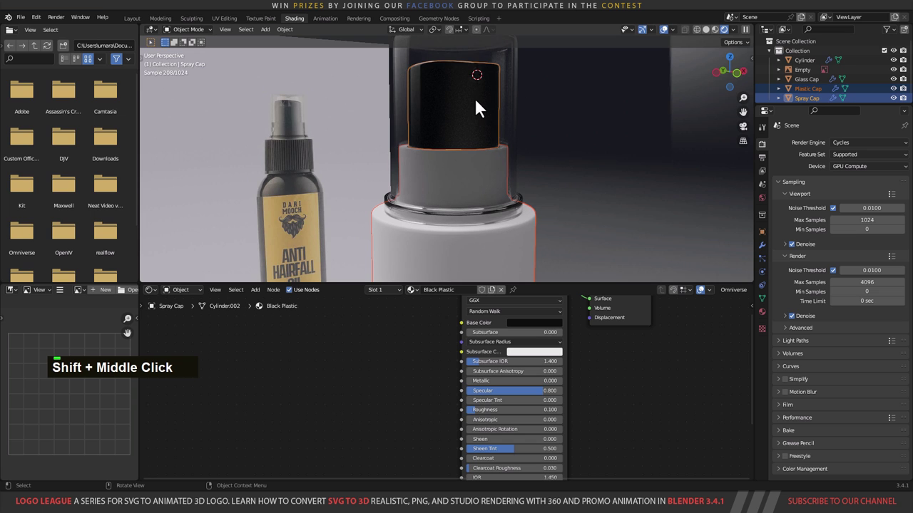
{"action": "middle_click", "coordinate": [545, 152]}
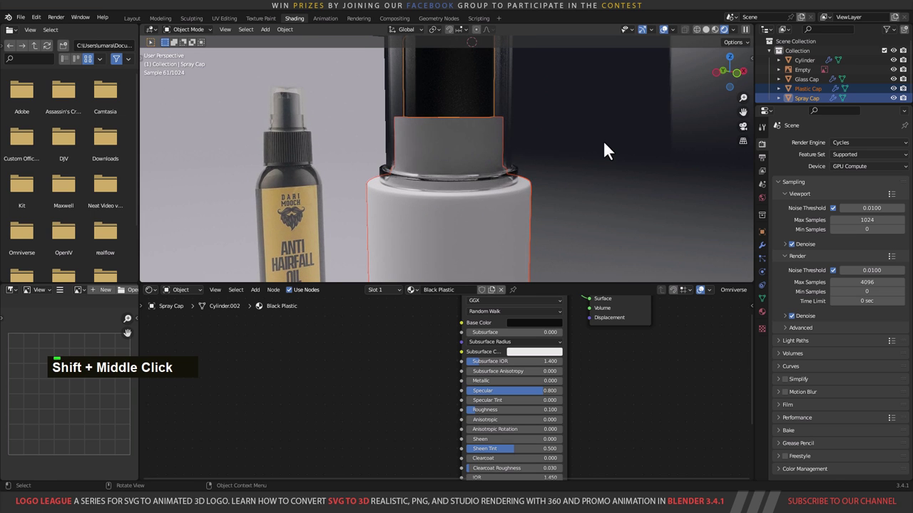
{"action": "key", "text": "ctrl+l"}
{"action": "key", "text": "Down"}
{"action": "key", "text": "Down"}
{"action": "key", "text": "Return"}
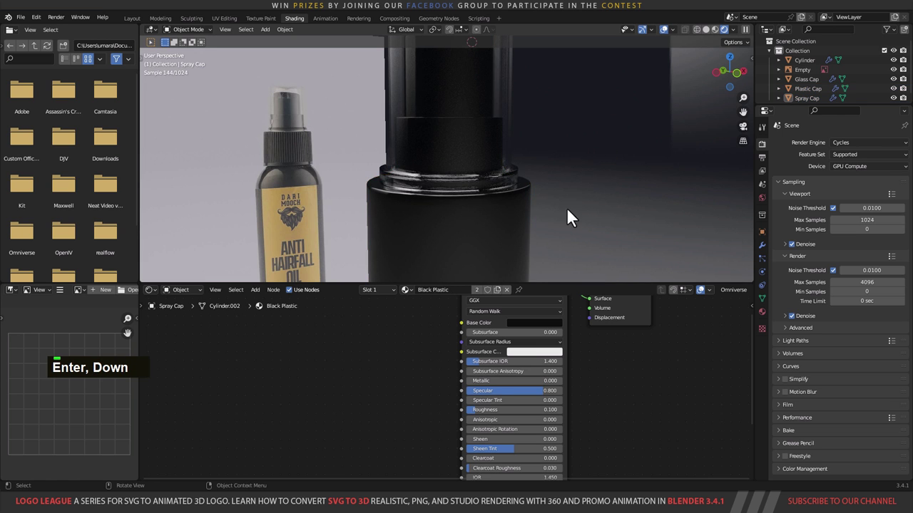
{"action": "middle_click", "coordinate": [556, 223]}
{"action": "scroll", "scroll_direction": "down", "scroll_amount": 3}
{"action": "middle_click", "coordinate": [496, 194]}
Step: Rename the bottle body's Material.001 to Anti Hair Fall Bottle
{"action": "middle_click", "coordinate": [505, 174]}
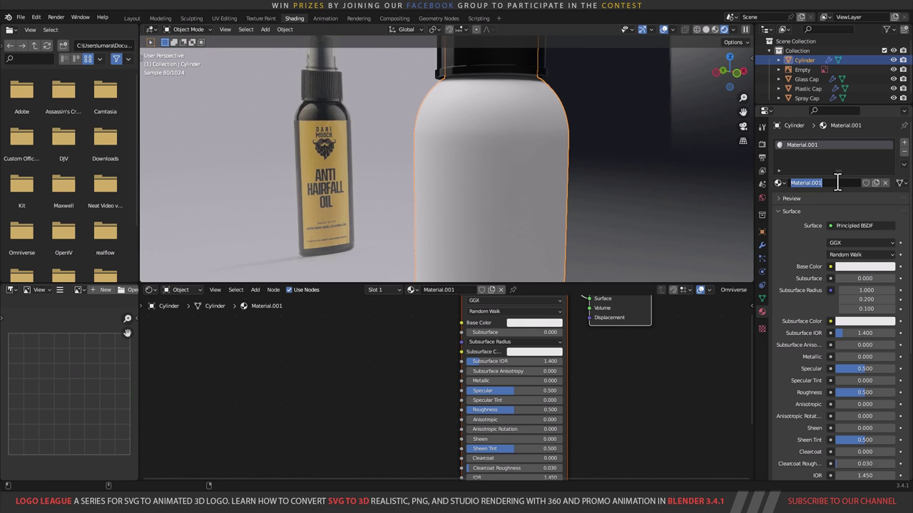
{"action": "type", "text": "bo"}
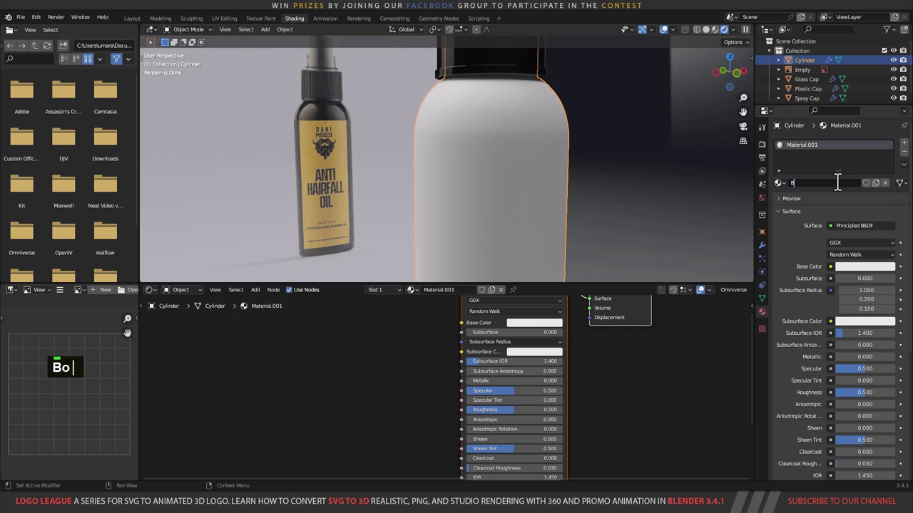
{"action": "key", "text": "BackSpace"}
{"action": "type", "text": "anti ||"}
{"action": "type", "text": "air"}
{"action": "type", "text": "fall"}
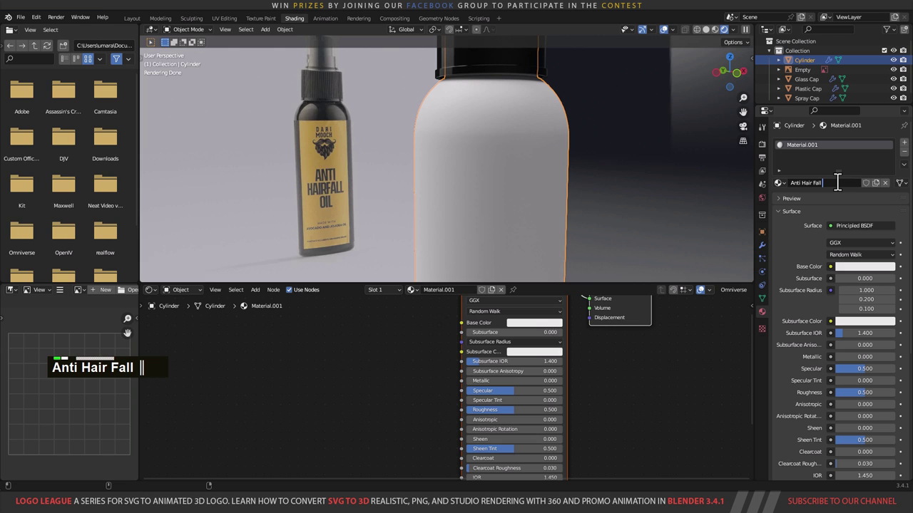
{"action": "type", "text": "bottle"}
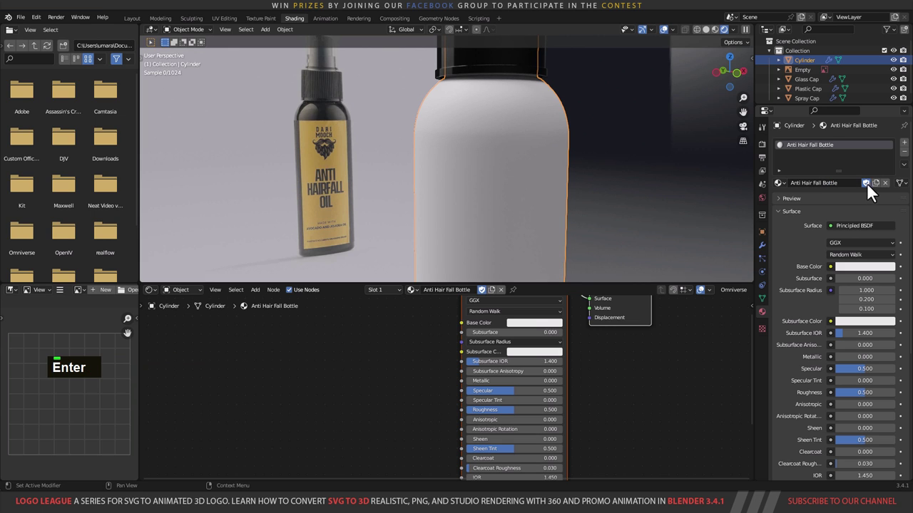
Step: Set the bottle material's base colour to black with roughness 0.1 and specular 0.7
{"action": "middle_click", "coordinate": [607, 356]}
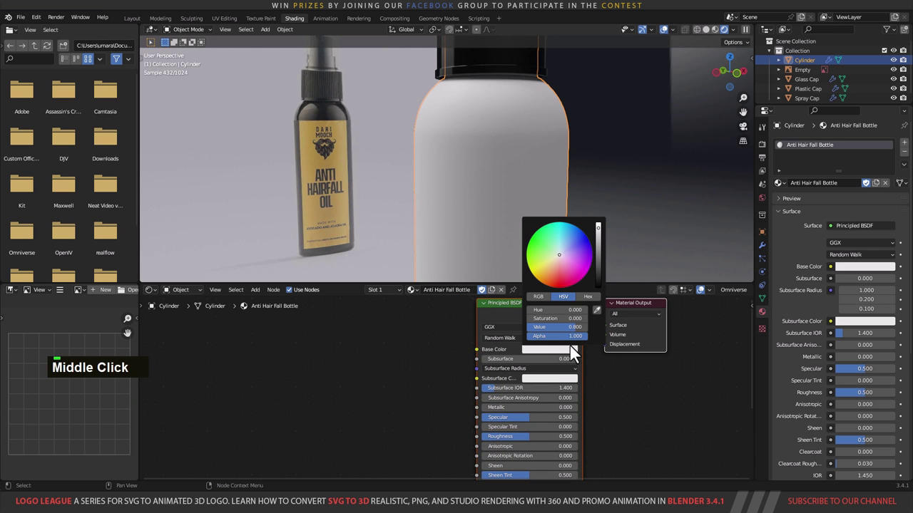
{"action": "double_click", "coordinate": [609, 291]}
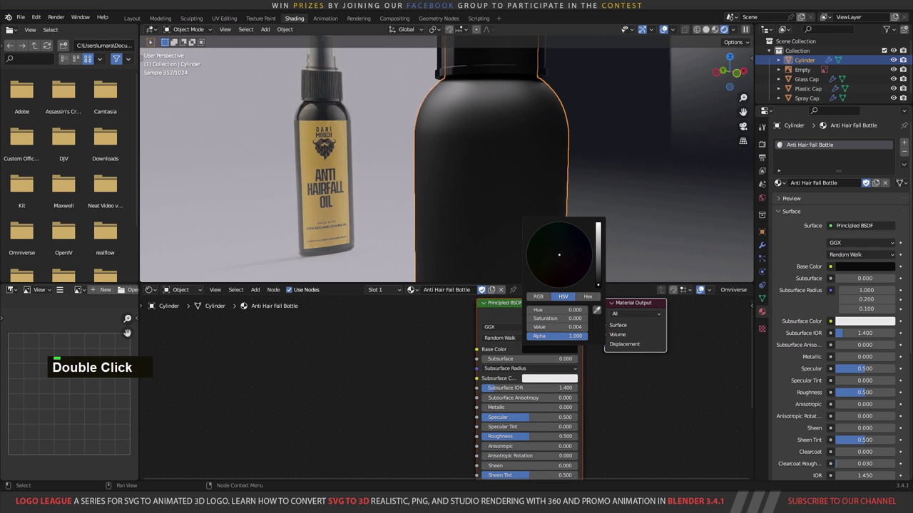
{"action": "middle_click", "coordinate": [606, 405]}
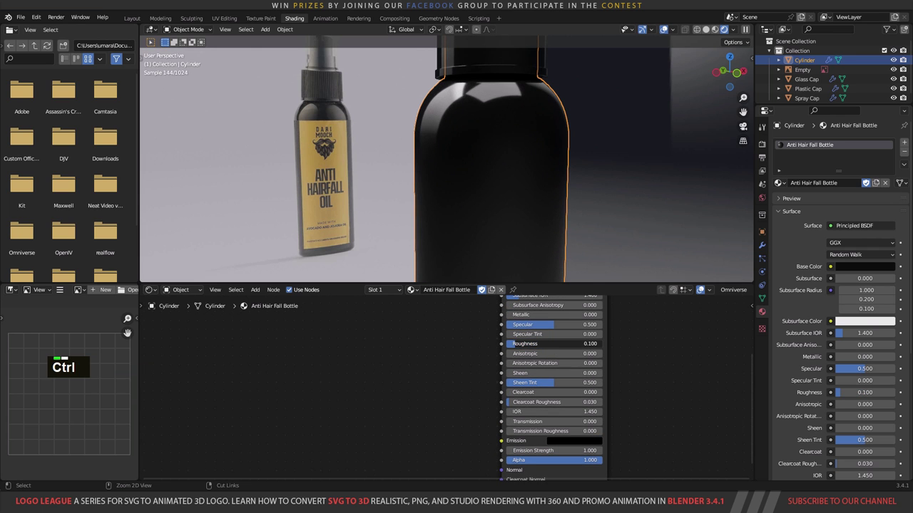
{"action": "middle_click", "coordinate": [591, 337]}
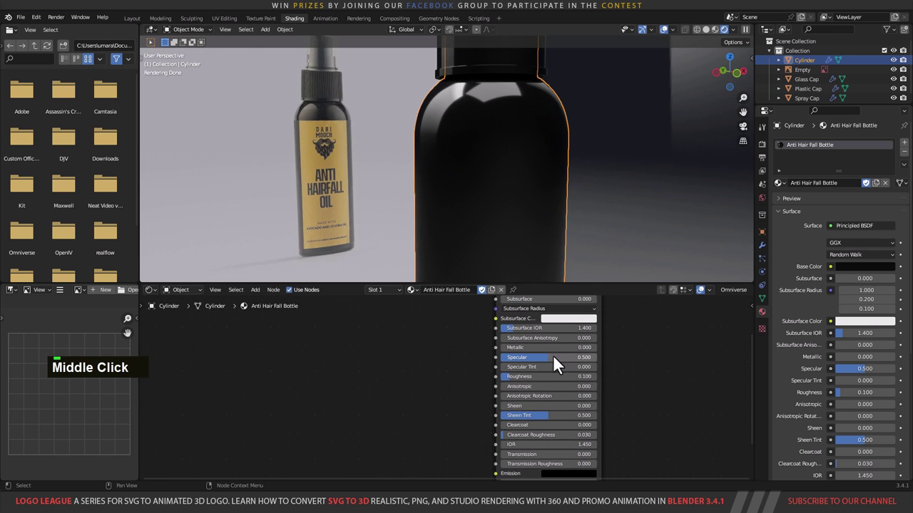
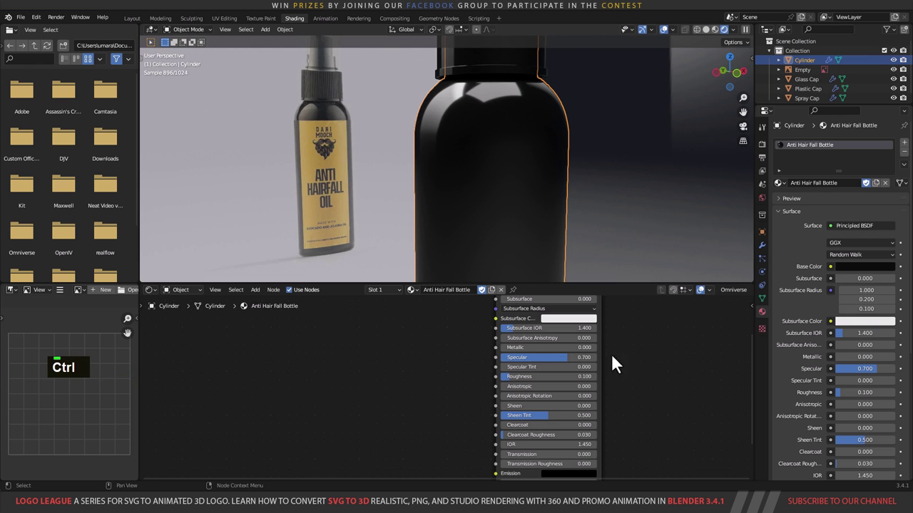
{"action": "middle_click", "coordinate": [637, 350]}
{"action": "scroll", "scroll_direction": "down", "scroll_amount": 3}
Step: Make room in the Shader Editor and add a Mix Shader node after the black Principled BSDF
{"action": "type", "text": "g"}
{"action": "middle_click", "coordinate": [596, 402]}
{"action": "type", "text": "g"}
{"action": "double_click", "coordinate": [477, 398]}
{"action": "type", "text": "a"}
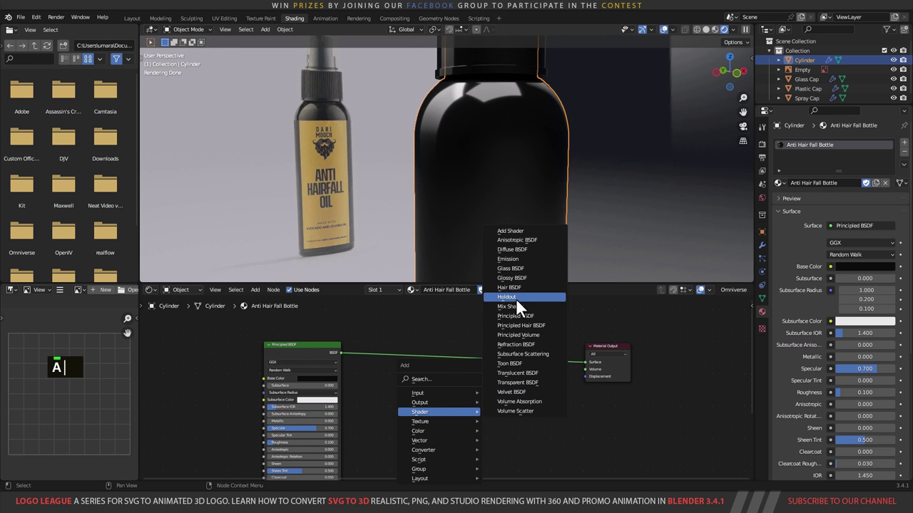
{"action": "double_click", "coordinate": [512, 341]}
Step: Add a second Principled BSDF and the Hair Fall.png image, its alpha driving the mix factor
{"action": "middle_click", "coordinate": [500, 400]}
{"action": "type", "text": "a"}
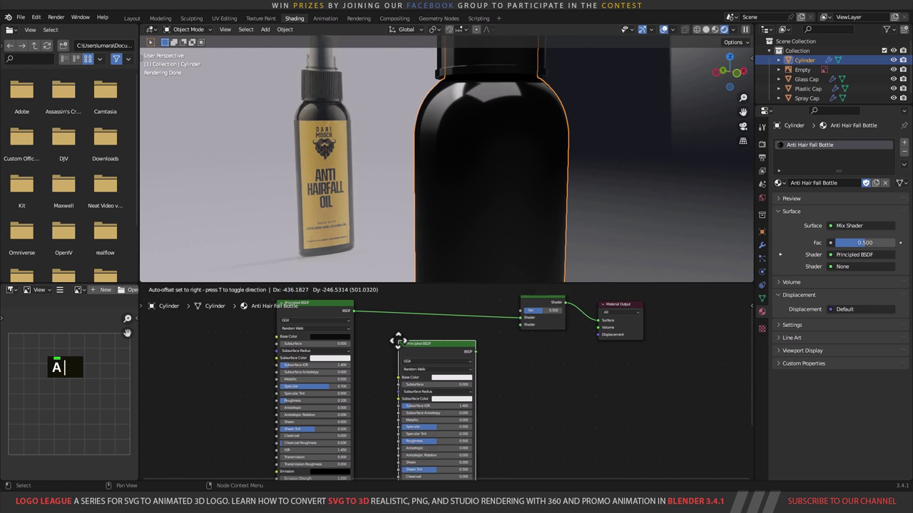
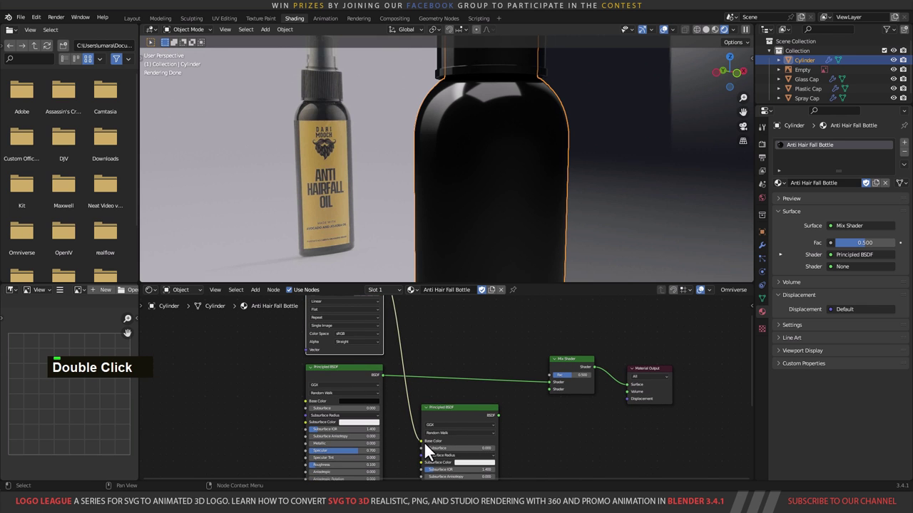
{"action": "middle_click", "coordinate": [502, 412]}
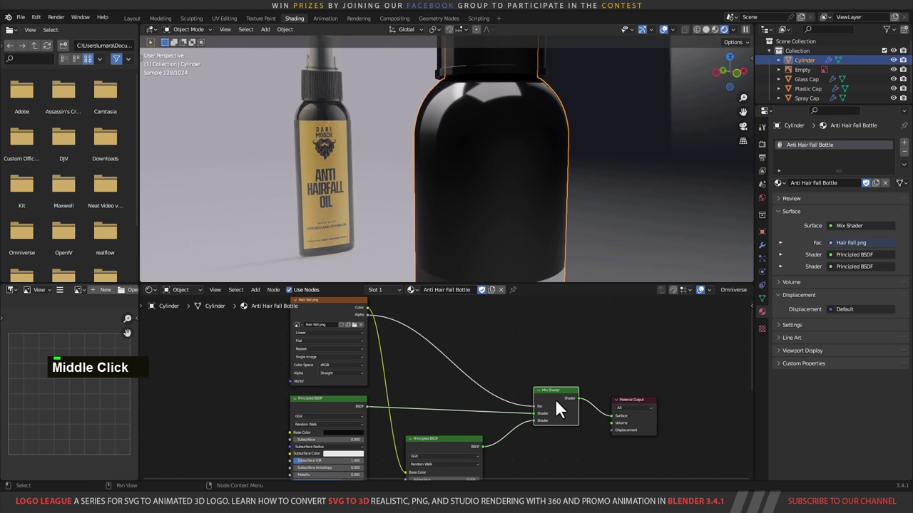
{"action": "scroll", "scroll_direction": "down", "scroll_amount": 3}
{"action": "middle_click", "coordinate": [547, 240]}
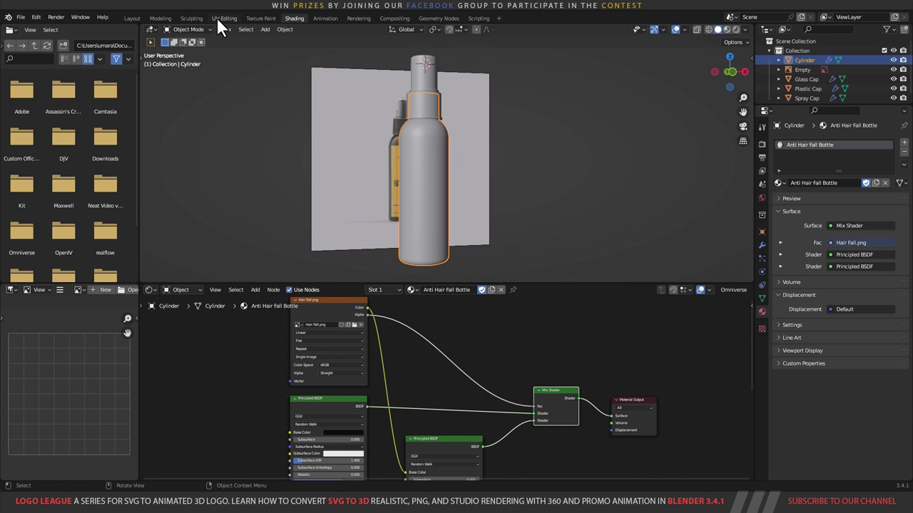
Step: In the UV Editing workspace, hide the reference empty and unwrap the bottle body faces
{"action": "middle_click", "coordinate": [745, 36]}
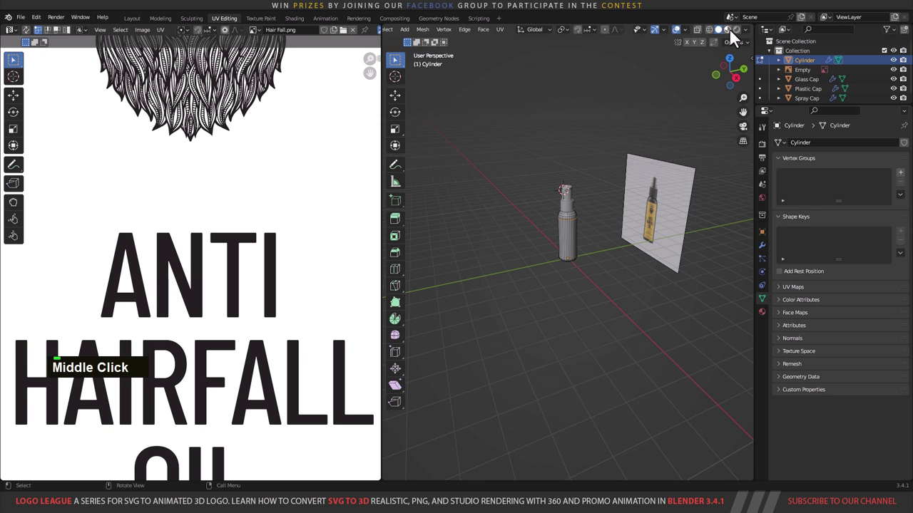
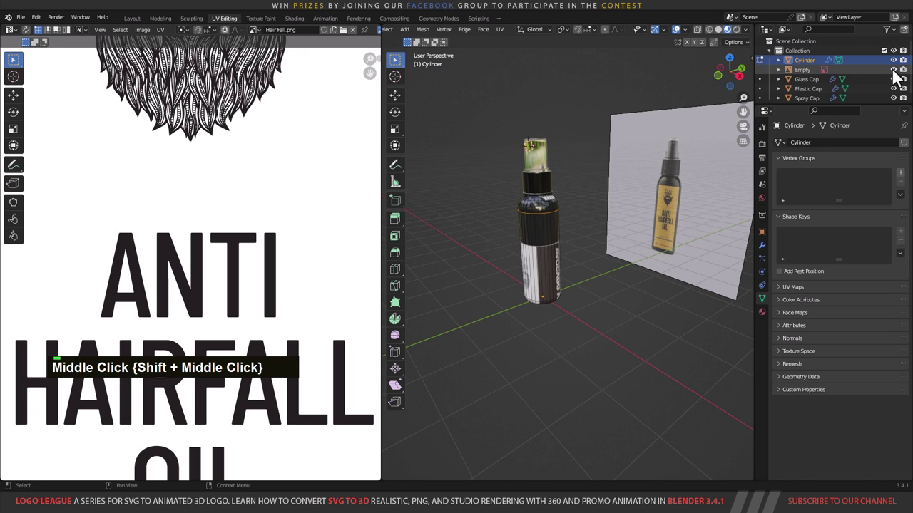
{"action": "middle_click", "coordinate": [581, 218]}
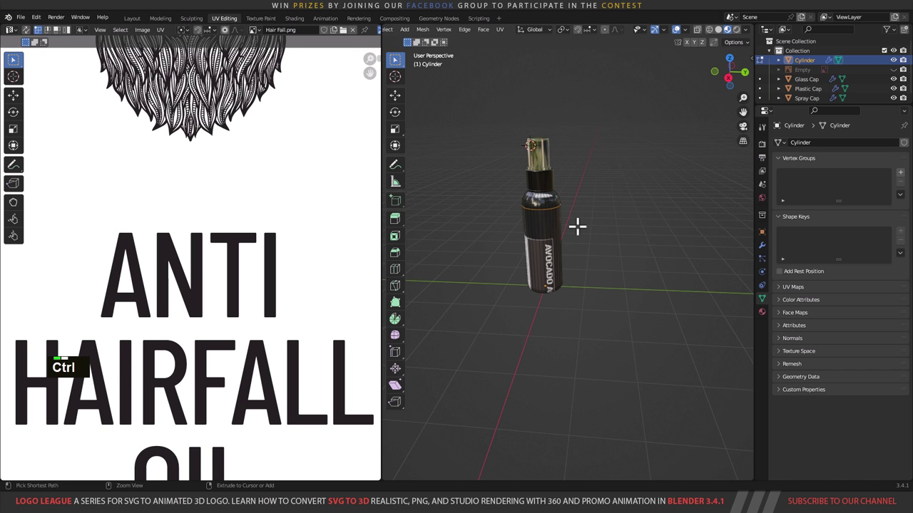
{"action": "key", "text": "ctrl+1"}
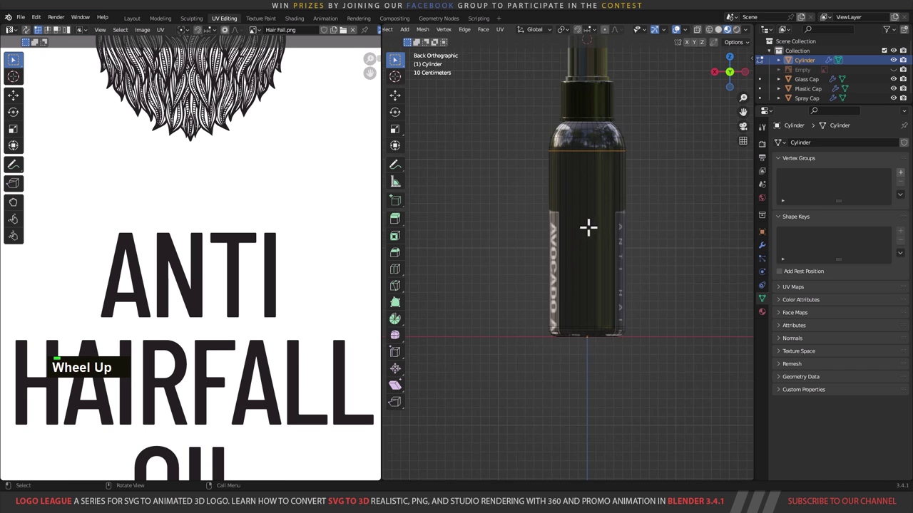
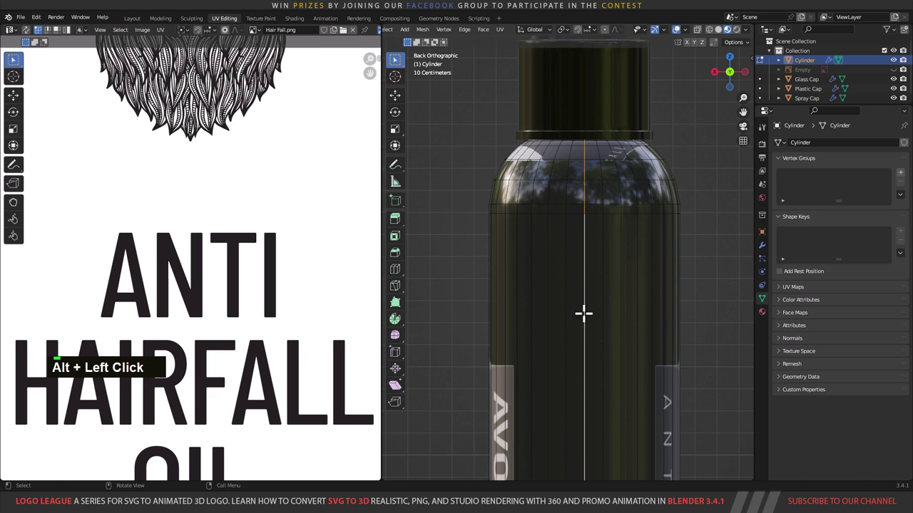
{"action": "key", "text": "ctrl+e"}
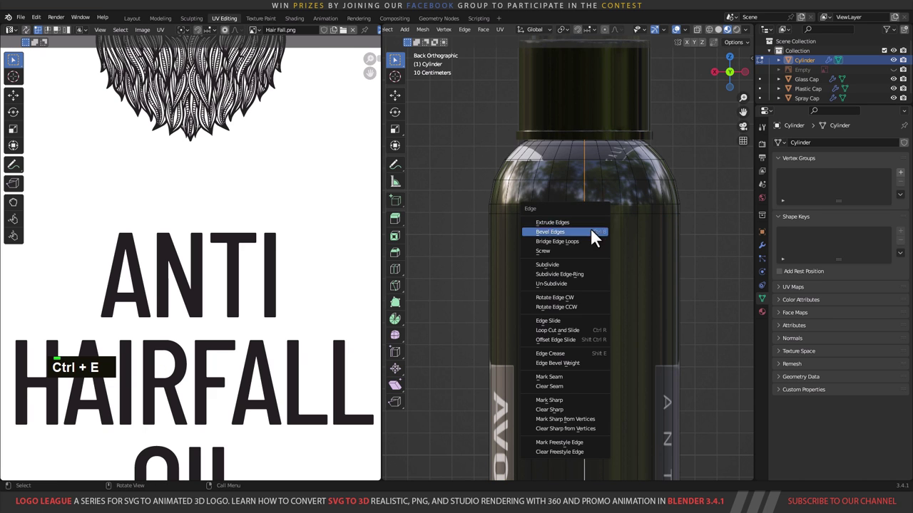
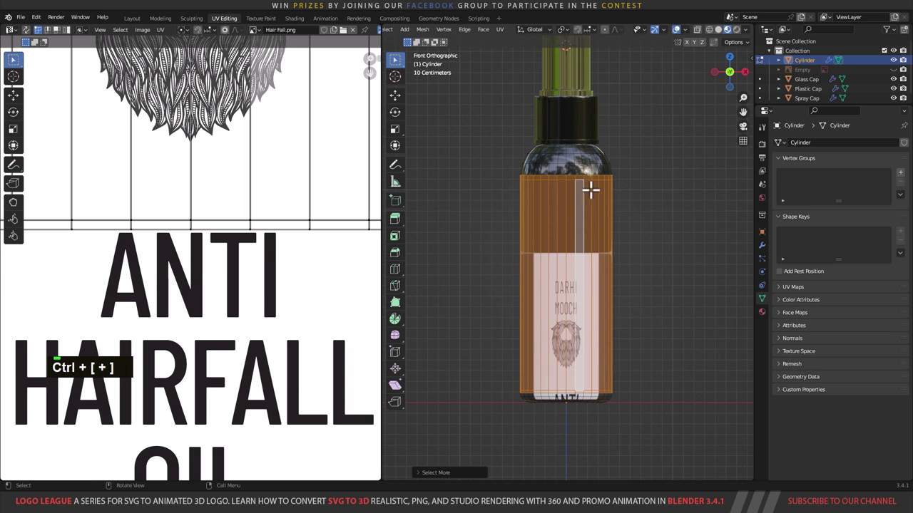
{"action": "type", "text": "u"}
{"action": "scroll", "scroll_direction": "down", "scroll_amount": 3}
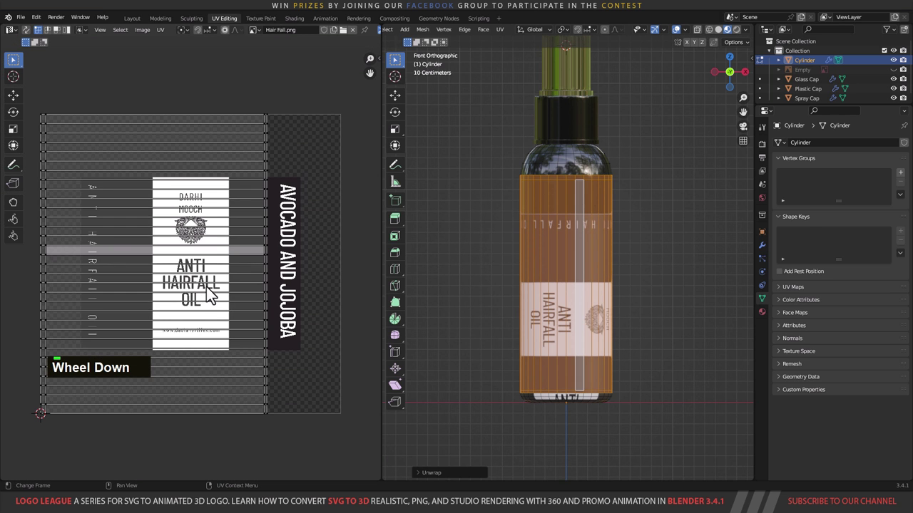
{"action": "type", "text": "ua"}
Step: Rotate the body UV island 90 degrees and start moving and scaling it along X over the label
{"action": "type", "text": "r90"}
{"action": "key", "text": "Return"}
{"action": "type", "text": "gx"}
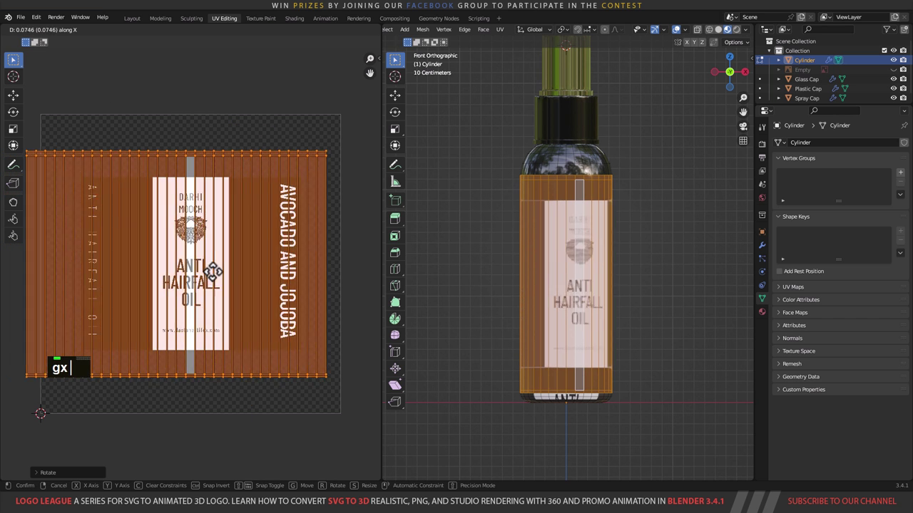
{"action": "type", "text": "s"}
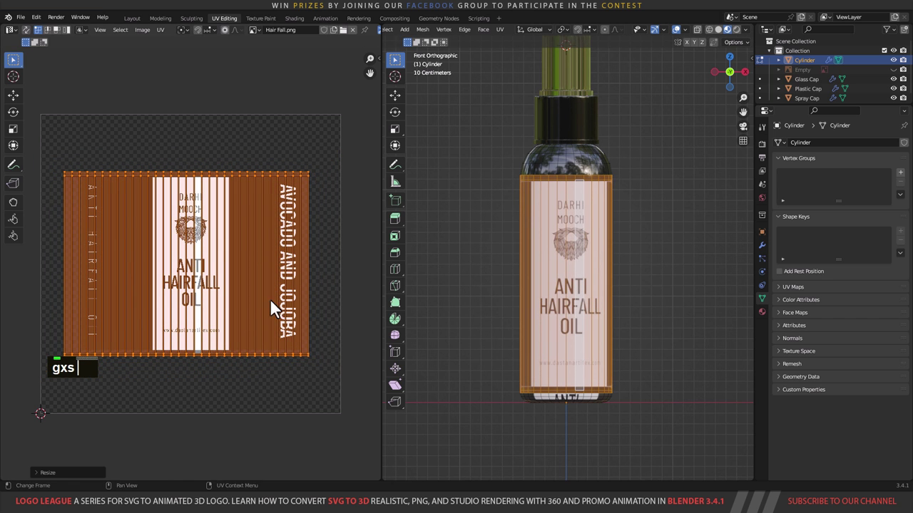
{"action": "scroll", "scroll_direction": "up", "scroll_amount": 3}
{"action": "type", "text": "gxs"}
{"action": "middle_click", "coordinate": [252, 293]}
Step: Scale and slide the island so DARHI MOOCH and ANTI HAIRFALL OIL sit upright on the front
{"action": "type", "text": "ssss"}
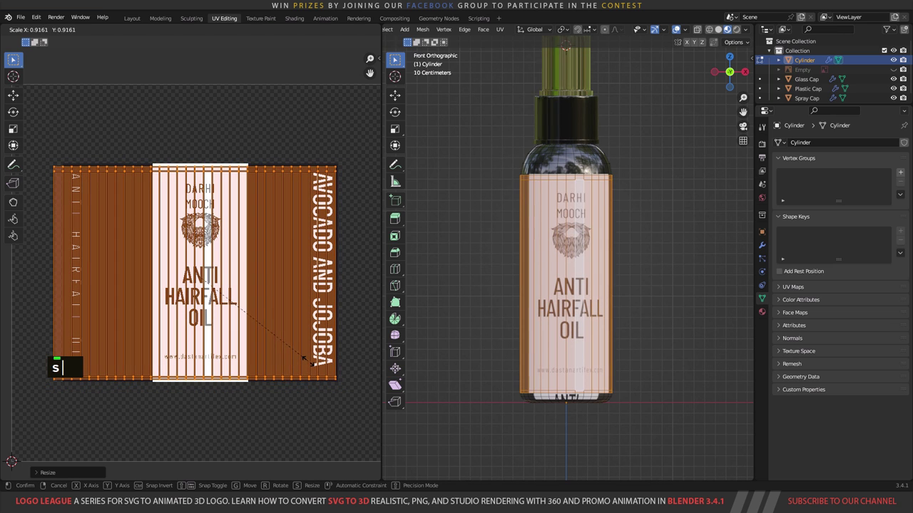
{"action": "type", "text": "gx"}
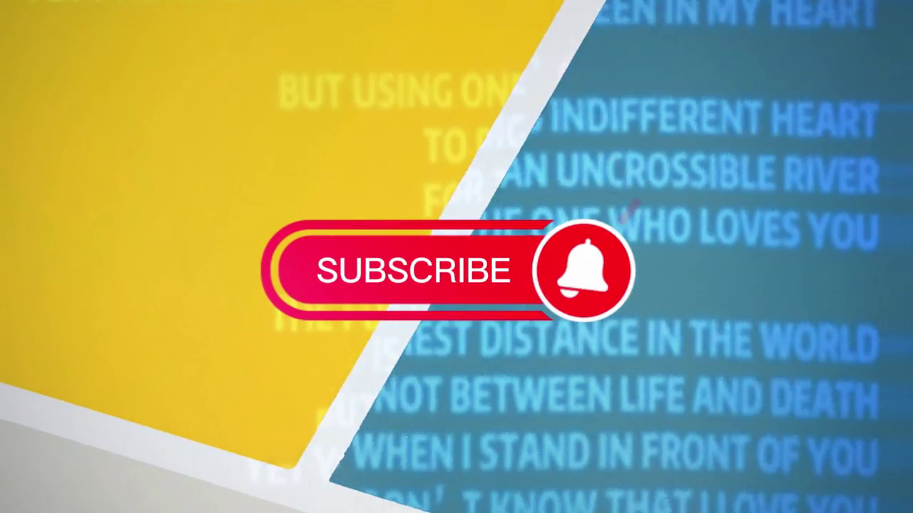
{"action": "type", "text": "sgx"}
{"action": "key", "text": "ctrl+space"}
{"action": "scroll", "scroll_direction": "up", "scroll_amount": 3}
{"action": "middle_click", "coordinate": [566, 321]}
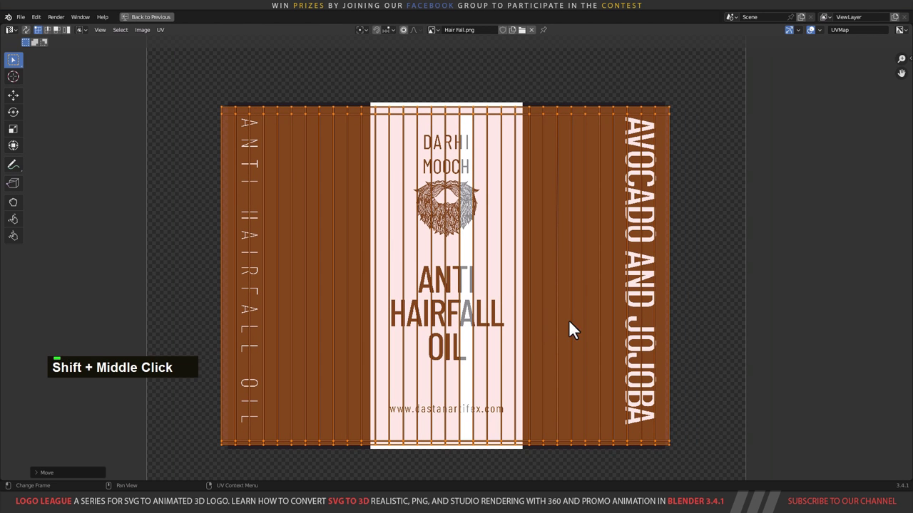
Step: Select all UV islands and scale and move them so the label with website text fits the body
{"action": "type", "text": "gxgys"}
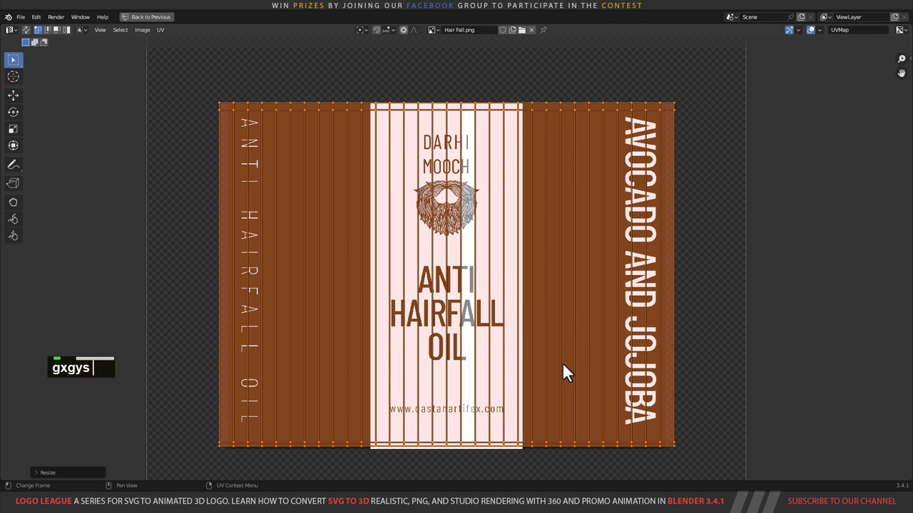
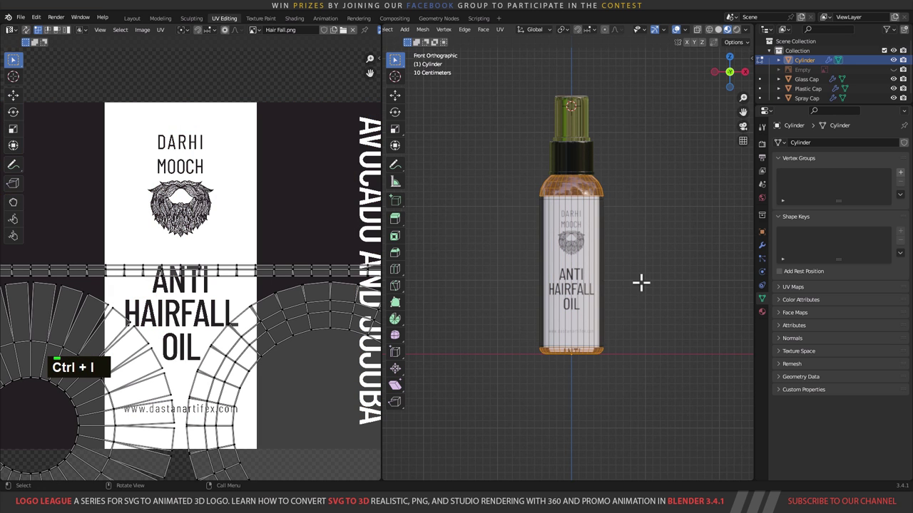
{"action": "scroll", "scroll_direction": "down", "scroll_amount": 3}
{"action": "key", "text": "a"}
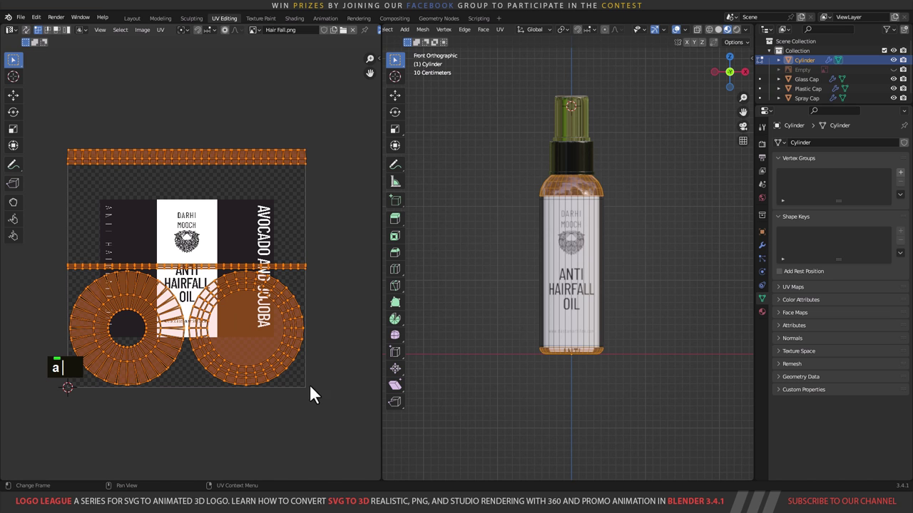
{"action": "type", "text": "s"}
{"action": "type", "text": "g"}
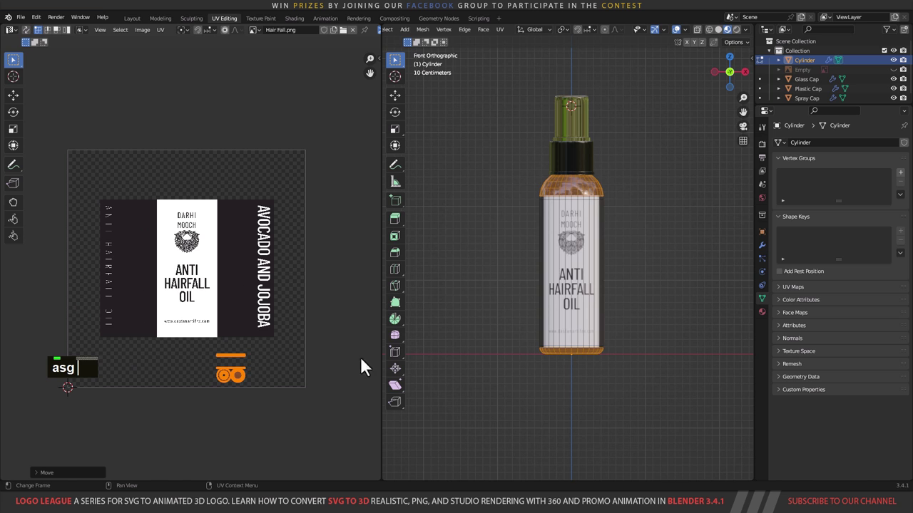
{"action": "key", "text": "Tab"}
{"action": "scroll", "scroll_direction": "up", "scroll_amount": 3}
{"action": "type", "text": "asg"}
{"action": "middle_click", "coordinate": [601, 197]}
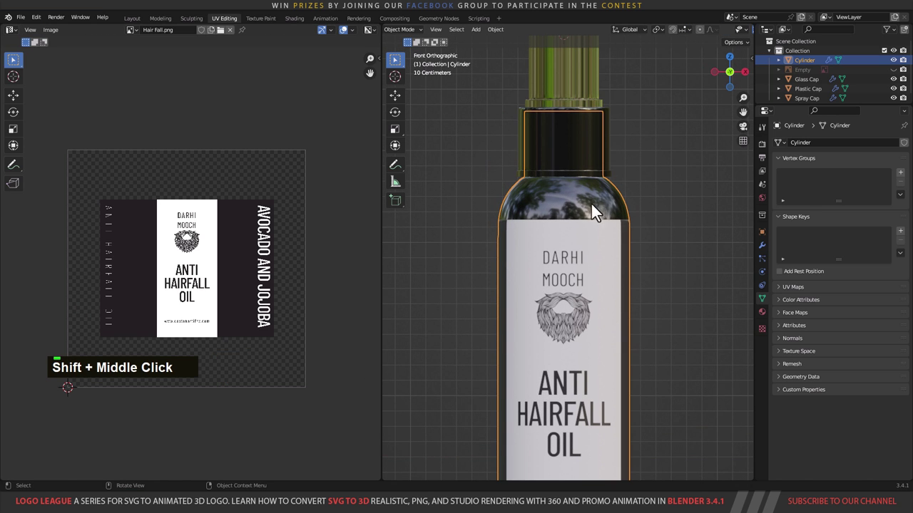
{"action": "middle_click", "coordinate": [584, 196]}
Step: Save Anti Hair Fall Oil.blend and return to the Layout workspace
{"action": "scroll", "scroll_direction": "down", "scroll_amount": 3}
{"action": "key", "text": "ctrl+s"}
{"action": "key", "text": "ctrl+s"}
{"action": "key", "text": "ctrl+s"}
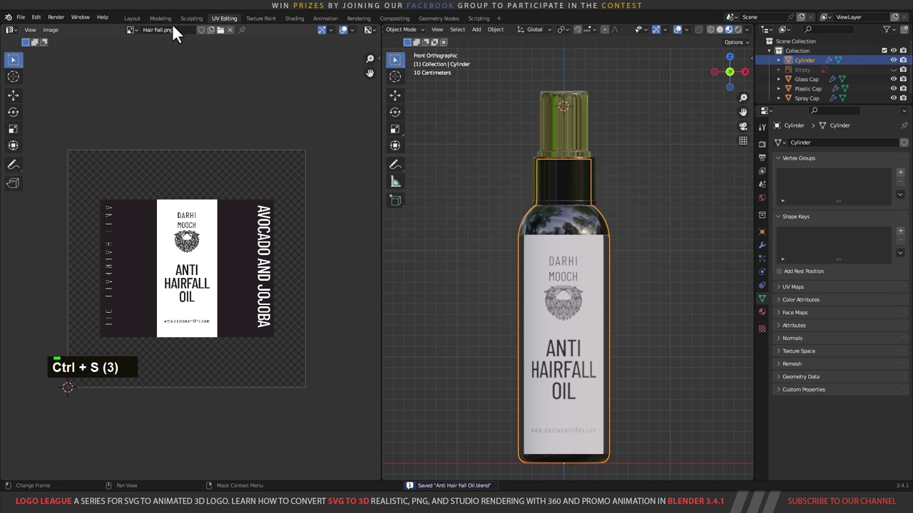
{"action": "middle_click", "coordinate": [473, 230]}
{"action": "scroll", "scroll_direction": "up", "scroll_amount": 3}
Step: Add a cube and, from side view, scale it into a thin tall strip for a grip rib
{"action": "middle_click", "coordinate": [449, 241]}
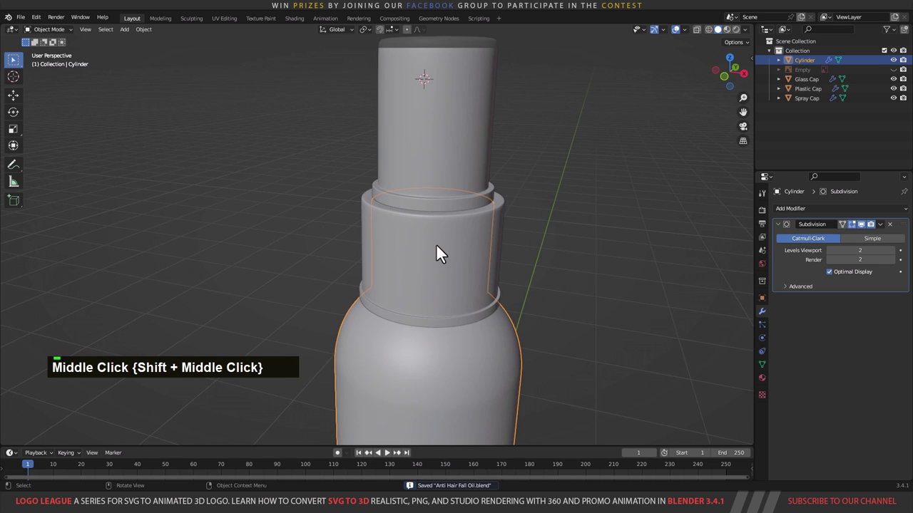
{"action": "scroll", "scroll_direction": "down", "scroll_amount": 3}
{"action": "middle_click", "coordinate": [433, 245]}
{"action": "middle_click", "coordinate": [432, 214]}
{"action": "scroll", "scroll_direction": "down", "scroll_amount": 3}
{"action": "type", "text": "ca"}
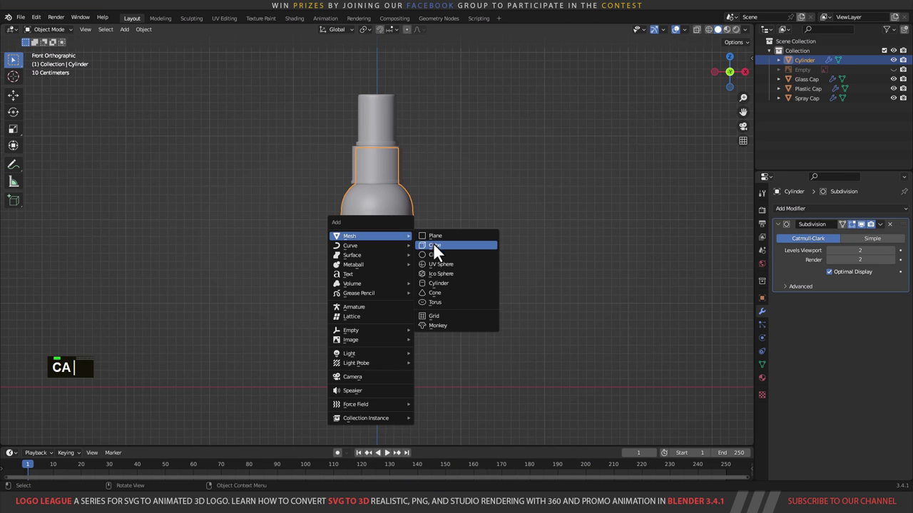
{"action": "type", "text": "3"}
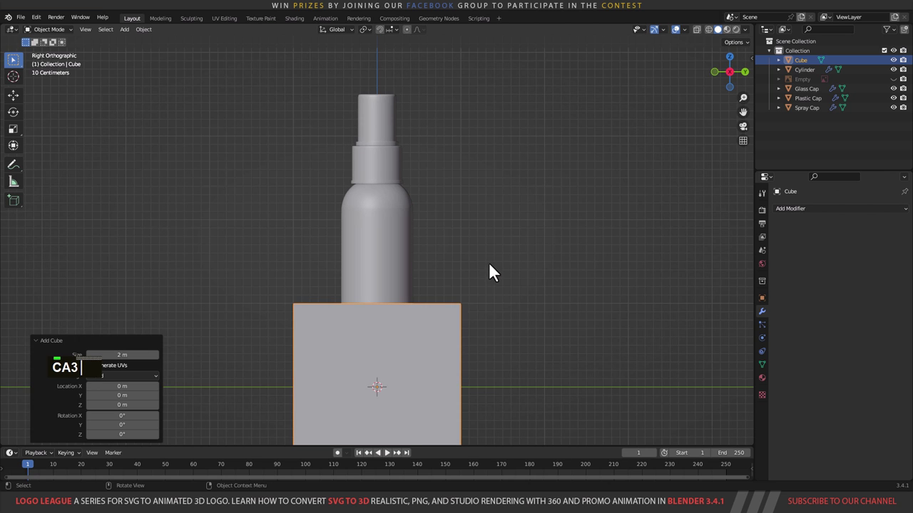
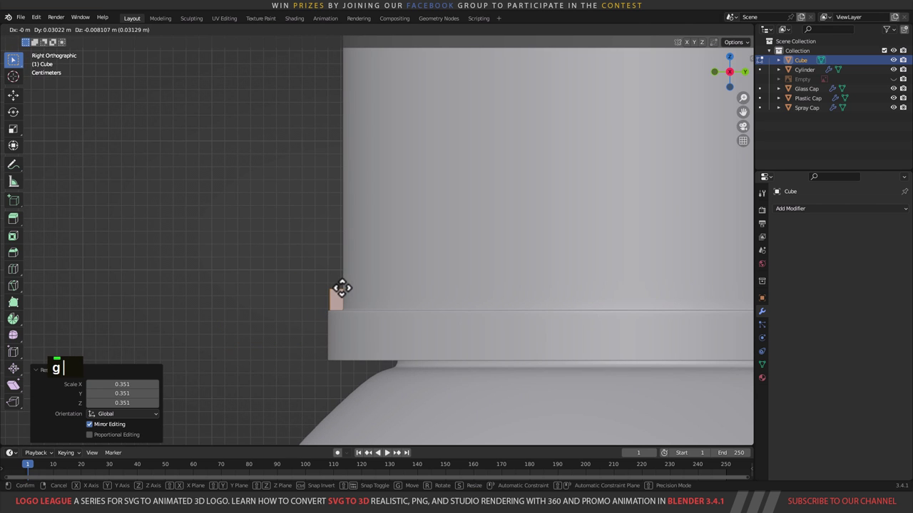
{"action": "middle_click", "coordinate": [367, 282]}
{"action": "type", "text": "z"}
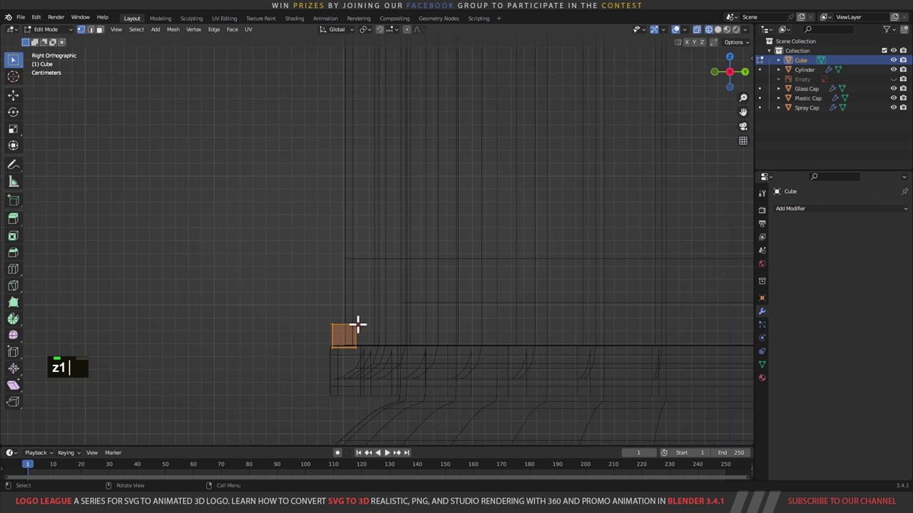
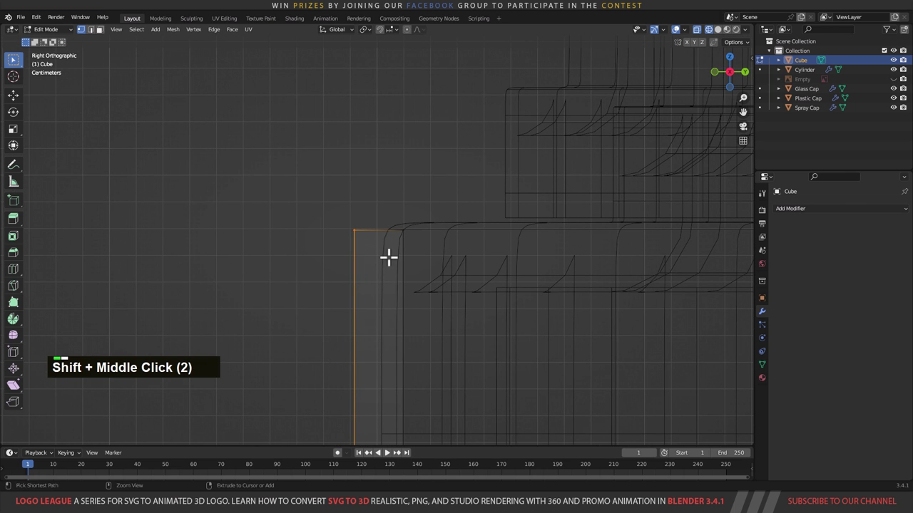
Step: Bevel the rib's edges into a rounded top and leave mesh editing
{"action": "key", "text": "ctrl+b"}
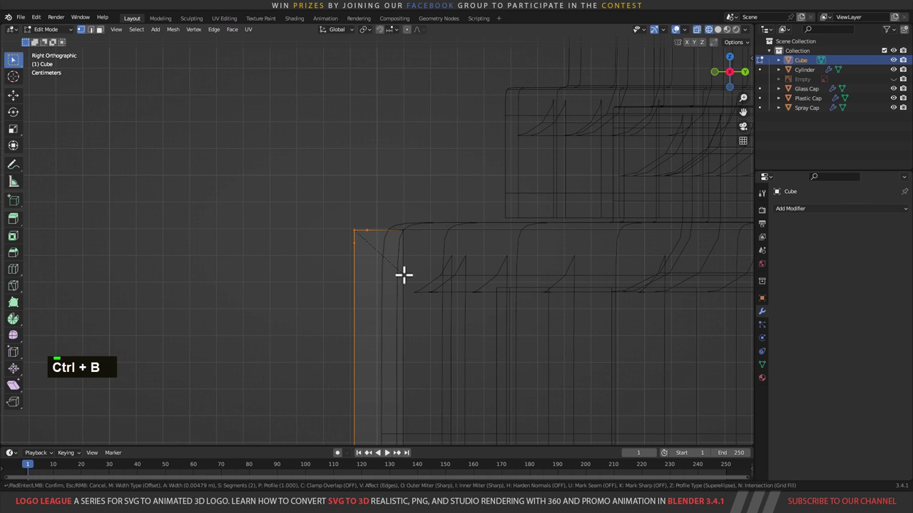
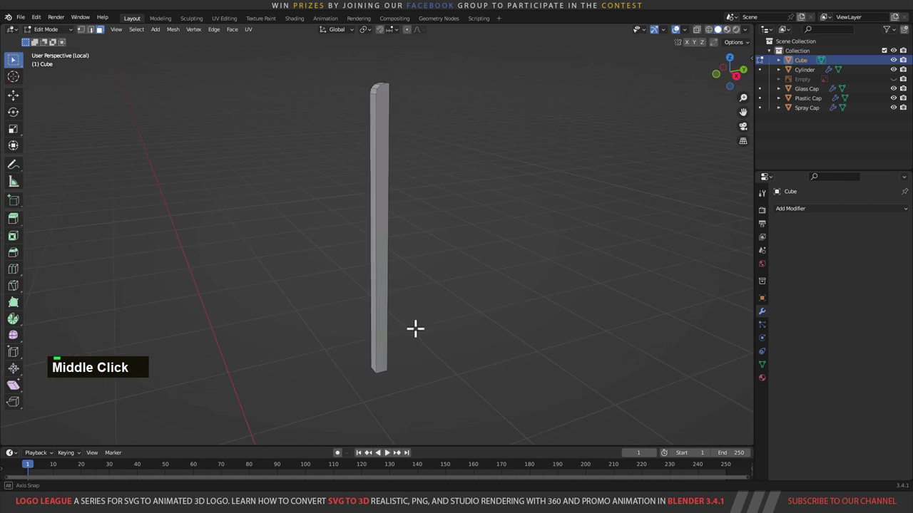
{"action": "key", "text": "Tab"}
{"action": "middle_click", "coordinate": [408, 268]}
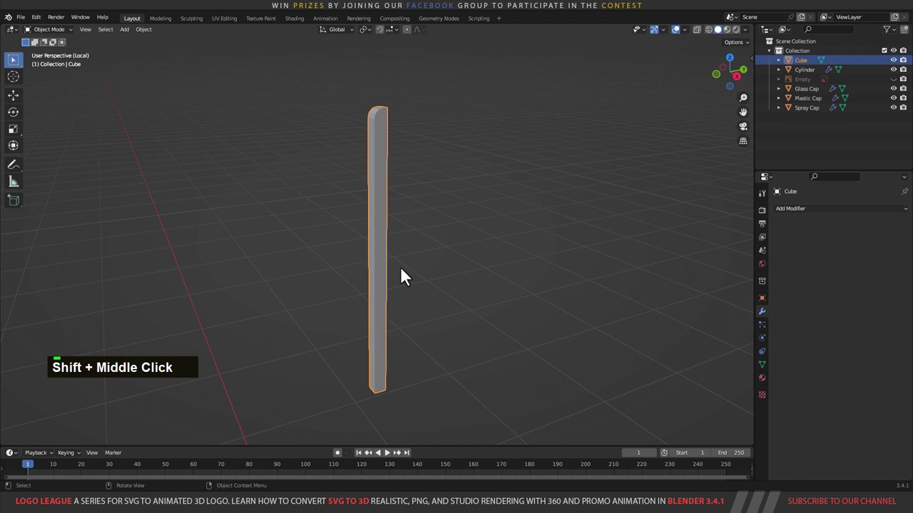
Step: Shade the rib smooth and add an Array modifier with 41 copies using Object Offset
{"action": "middle_click", "coordinate": [397, 187]}
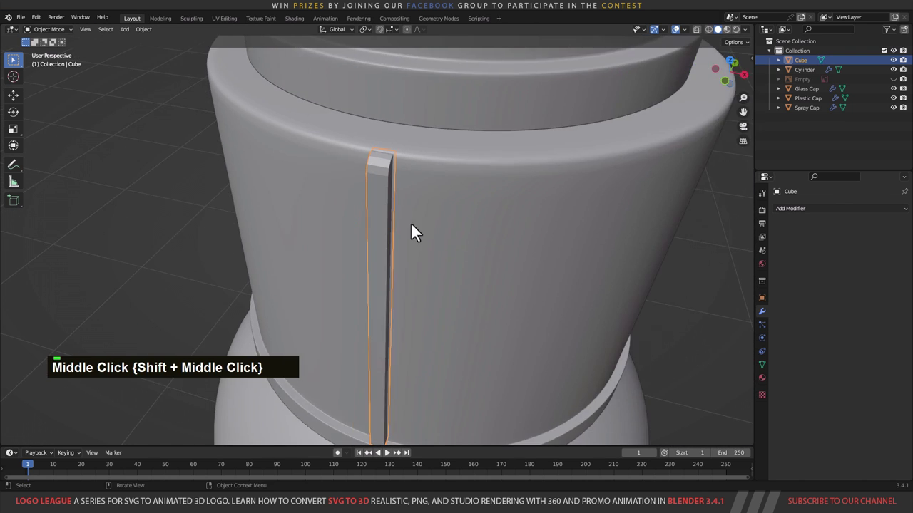
{"action": "right_click", "coordinate": [378, 165]}
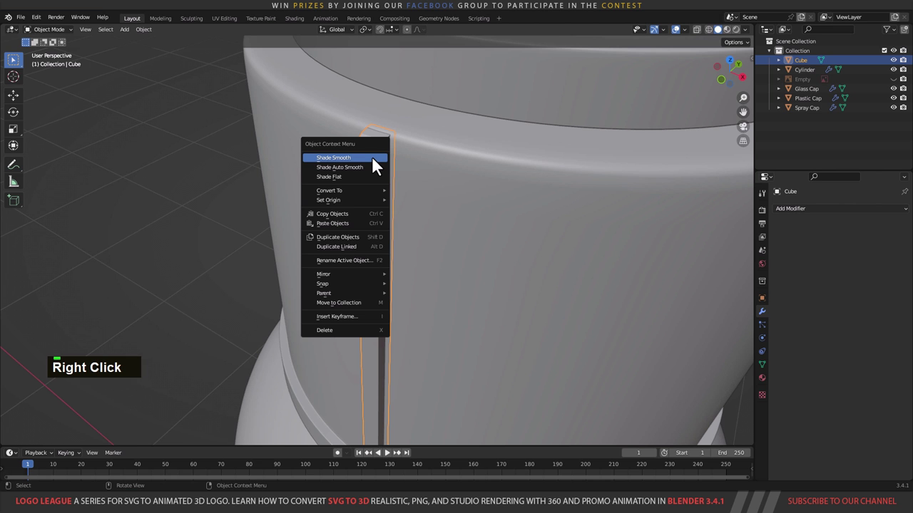
{"action": "scroll", "scroll_direction": "down", "scroll_amount": 3}
{"action": "middle_click", "coordinate": [368, 215]}
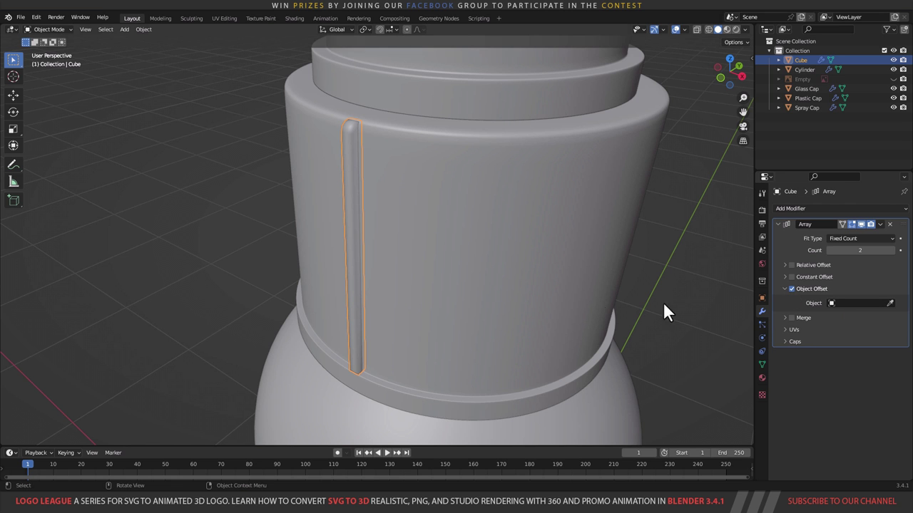
{"action": "scroll", "scroll_direction": "down", "scroll_amount": 3}
{"action": "middle_click", "coordinate": [514, 208]}
{"action": "scroll", "scroll_direction": "down", "scroll_amount": 3}
{"action": "middle_click", "coordinate": [472, 236]}
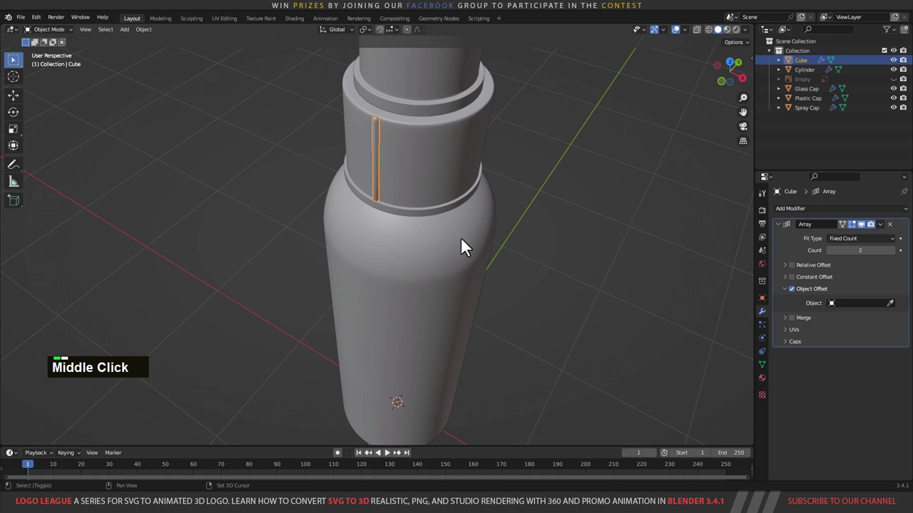
Step: Add a new empty, Empty.001, and assign it as the array's offset object
{"action": "key", "text": "a"}
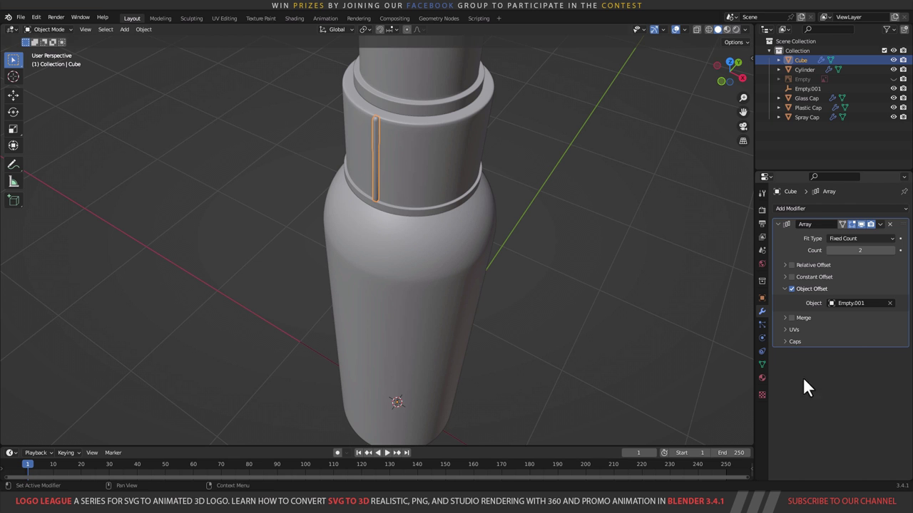
{"action": "middle_click", "coordinate": [522, 419]}
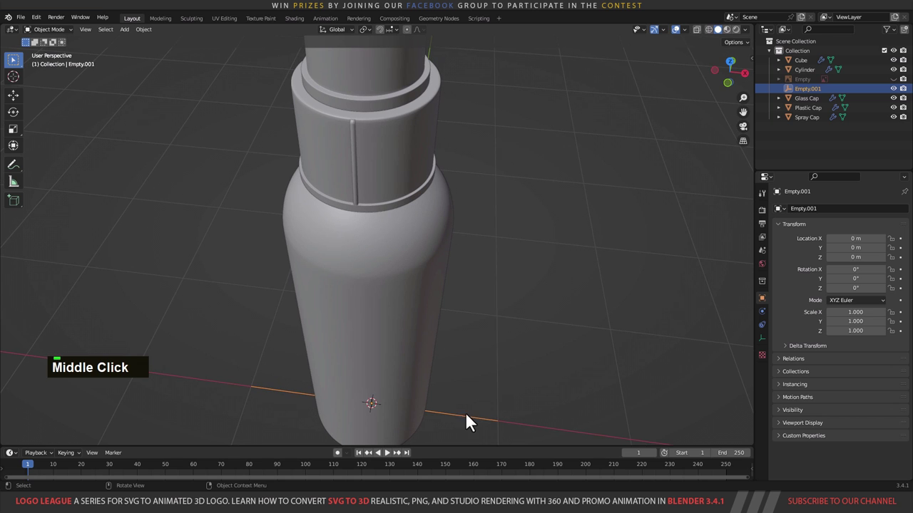
Step: Rotate Empty.001 about Z so the 41 ribs fan into a full ring around the cap
{"action": "type", "text": "r"}
{"action": "type", "text": "z"}
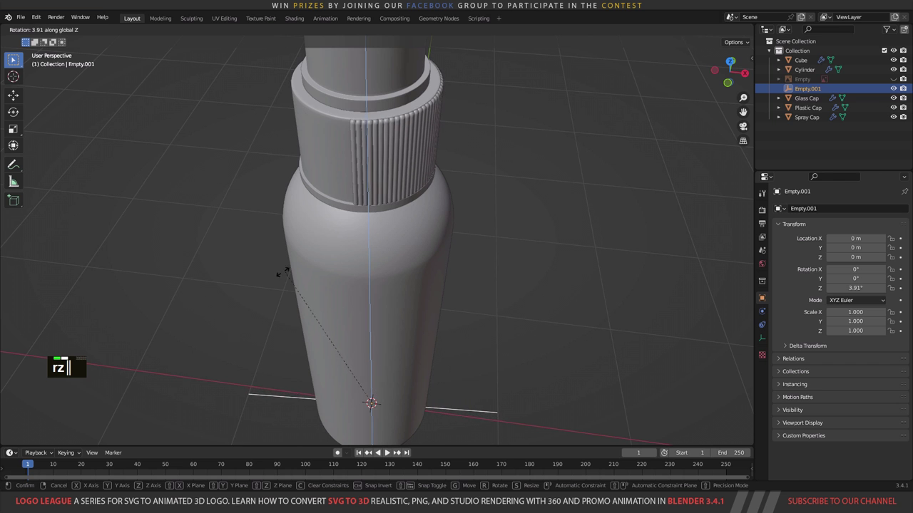
{"action": "type", "text": "rz"}
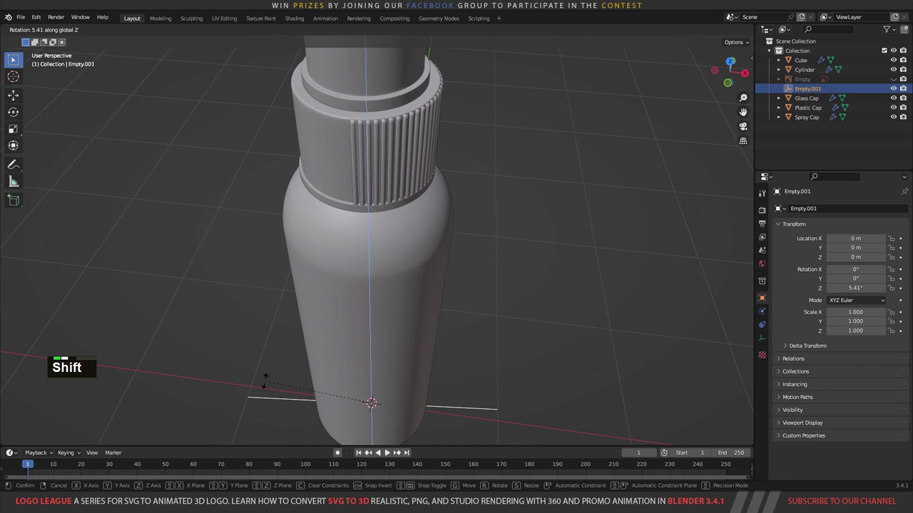
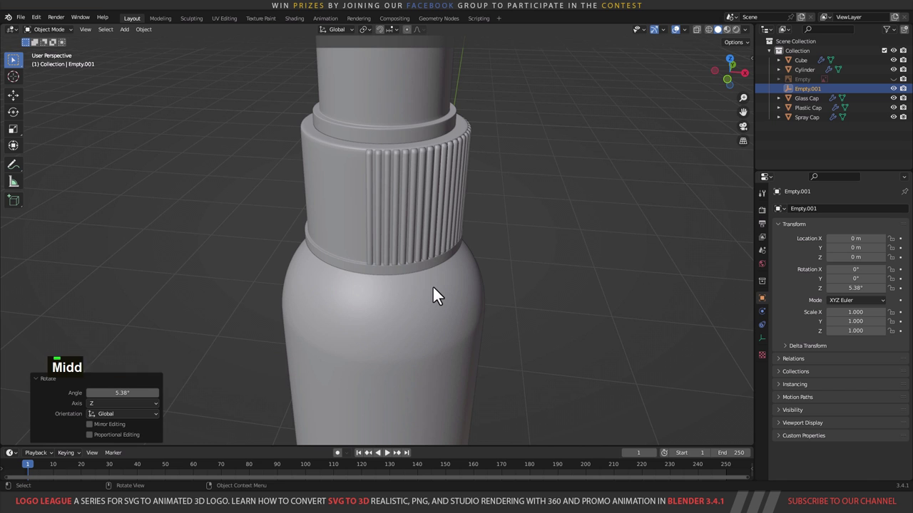
{"action": "type", "text": "01"}
{"action": "scroll", "scroll_direction": "up", "scroll_amount": 3}
{"action": "middle_click", "coordinate": [458, 256]}
{"action": "scroll", "scroll_direction": "up", "scroll_amount": 3}
{"action": "scroll", "scroll_direction": "down", "scroll_amount": 3}
{"action": "middle_click", "coordinate": [399, 241]}
{"action": "scroll", "scroll_direction": "up", "scroll_amount": 3}
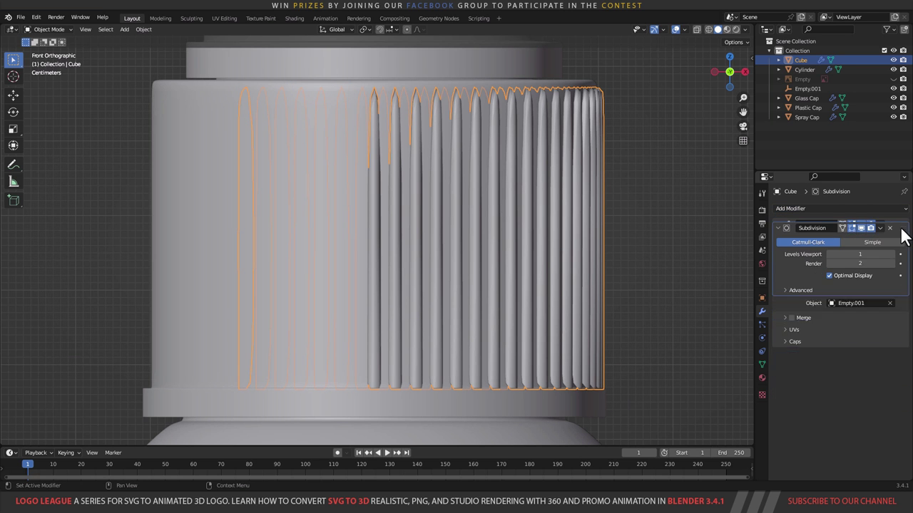
{"action": "middle_click", "coordinate": [337, 259]}
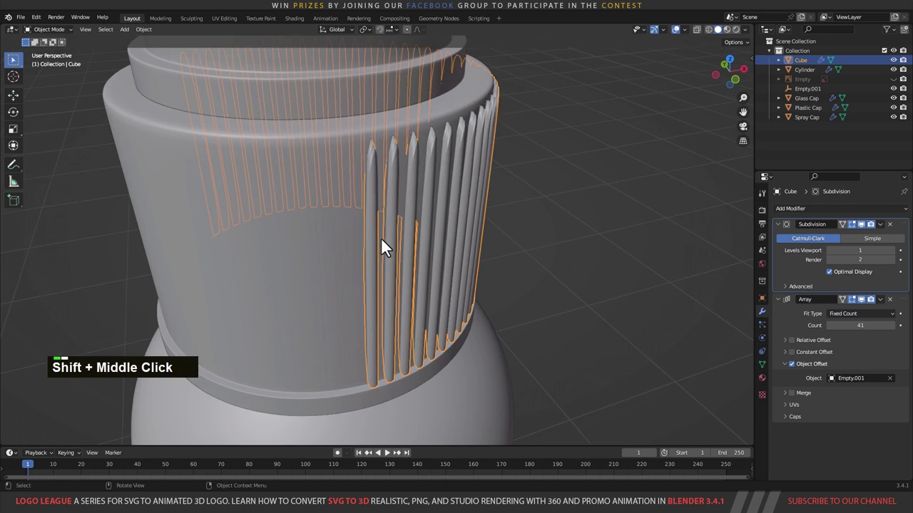
Step: Isolate the rib piece in Local View and orbit in to face the single editable rib
{"action": "key", "text": "Tab"}
{"action": "middle_click", "coordinate": [389, 188]}
{"action": "scroll", "scroll_direction": "up", "scroll_amount": 3}
{"action": "middle_click", "coordinate": [393, 191]}
{"action": "scroll", "scroll_direction": "up", "scroll_amount": 3}
{"action": "middle_click", "coordinate": [525, 207]}
{"action": "scroll", "scroll_direction": "up", "scroll_amount": 3}
{"action": "middle_click", "coordinate": [492, 206]}
Step: Knife-cut the rib near its top and bottom so every rib gets rounded, tapered tips
{"action": "type", "text": "1"}
{"action": "scroll", "scroll_direction": "up", "scroll_amount": 3}
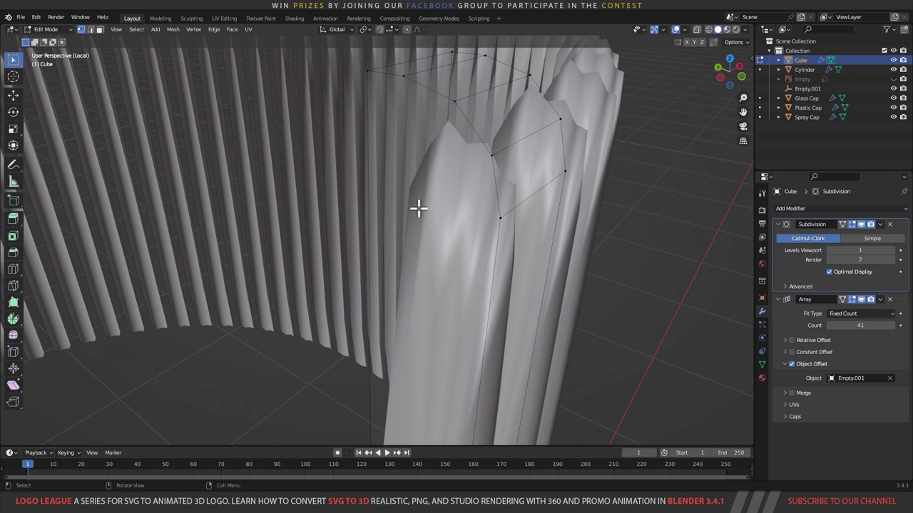
{"action": "type", "text": "k"}
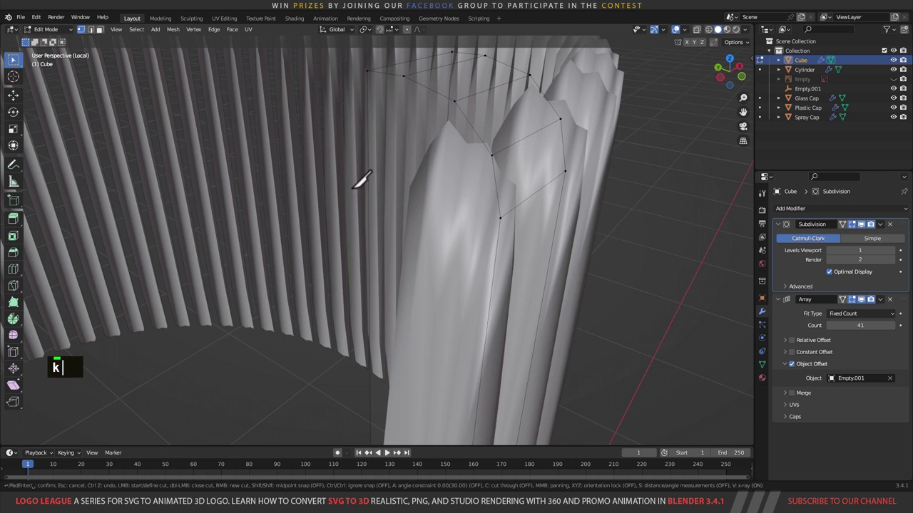
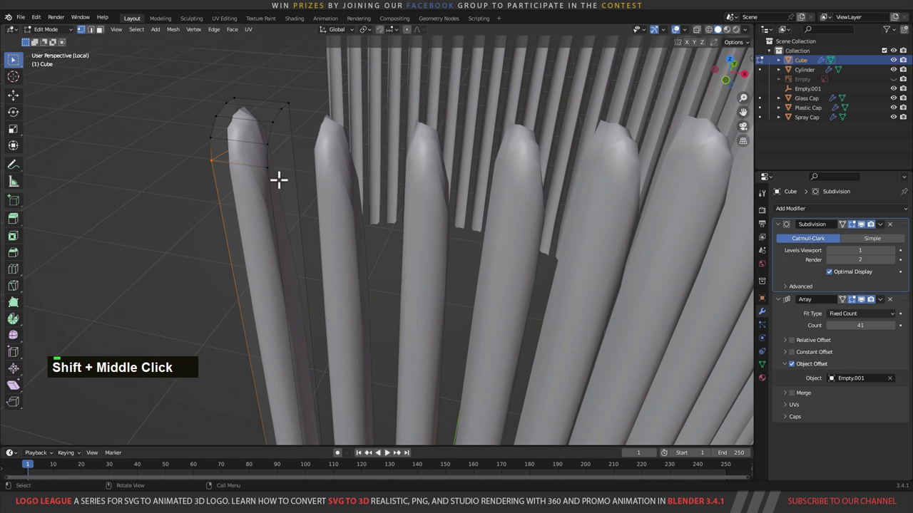
{"action": "type", "text": "k"}
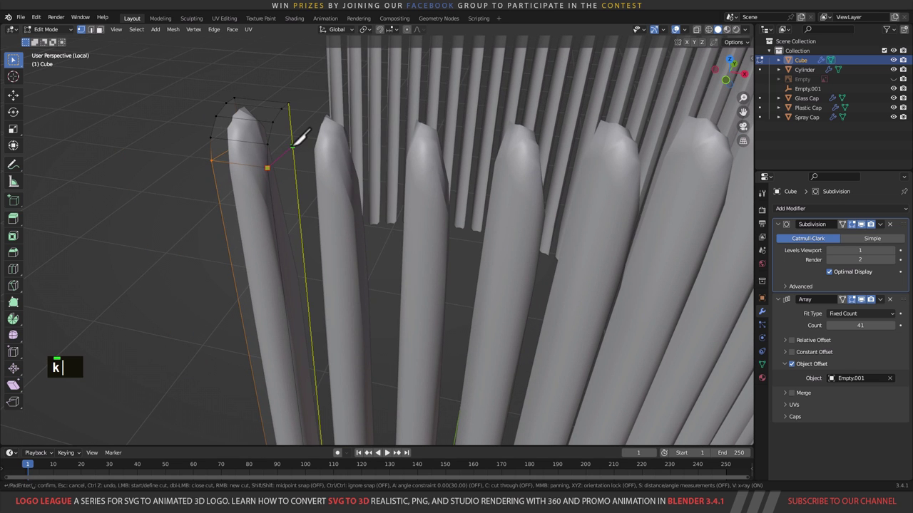
{"action": "key", "text": "Return"}
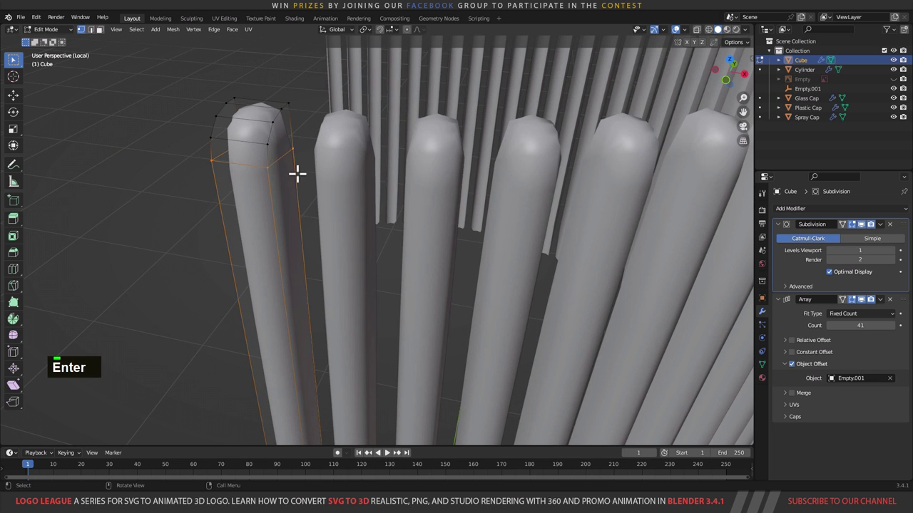
{"action": "key", "text": "k"}
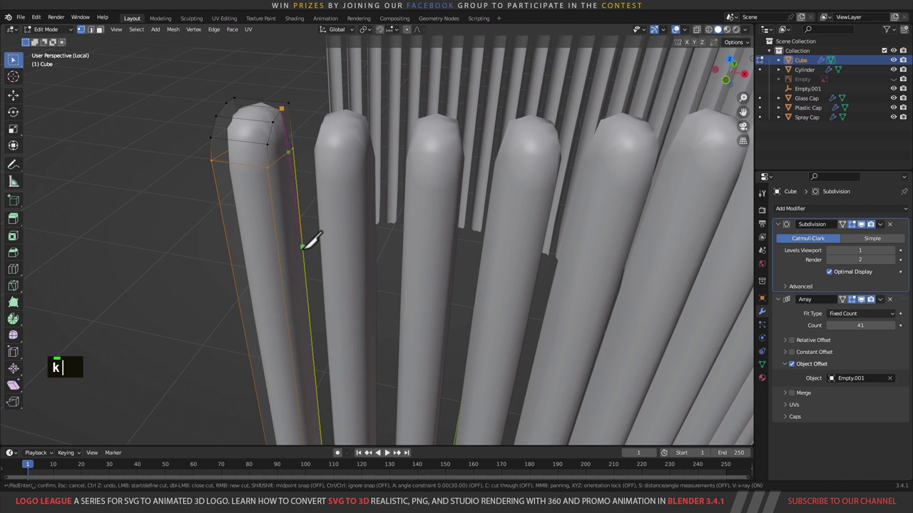
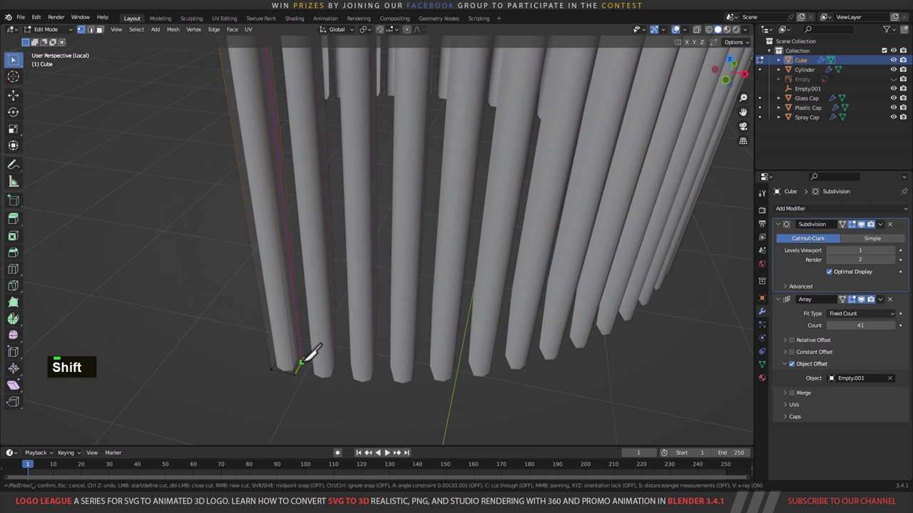
{"action": "key", "text": "Return"}
{"action": "middle_click", "coordinate": [301, 309]}
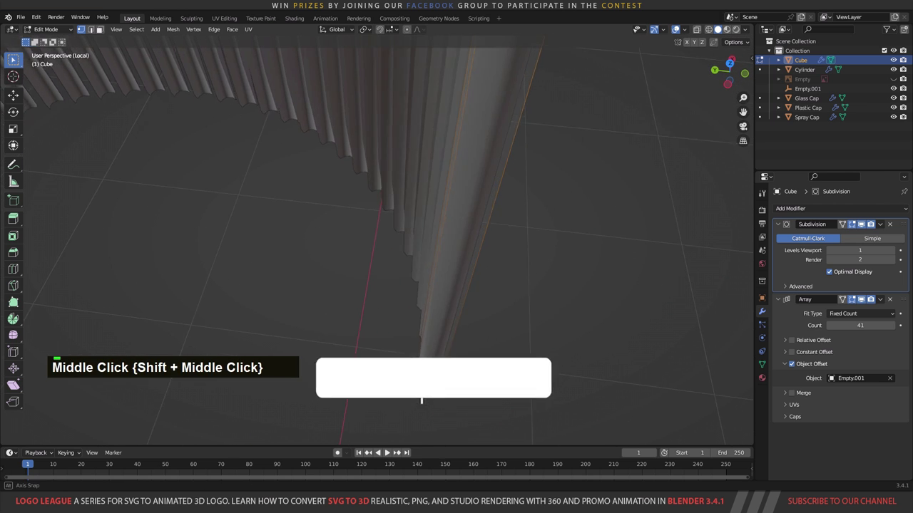
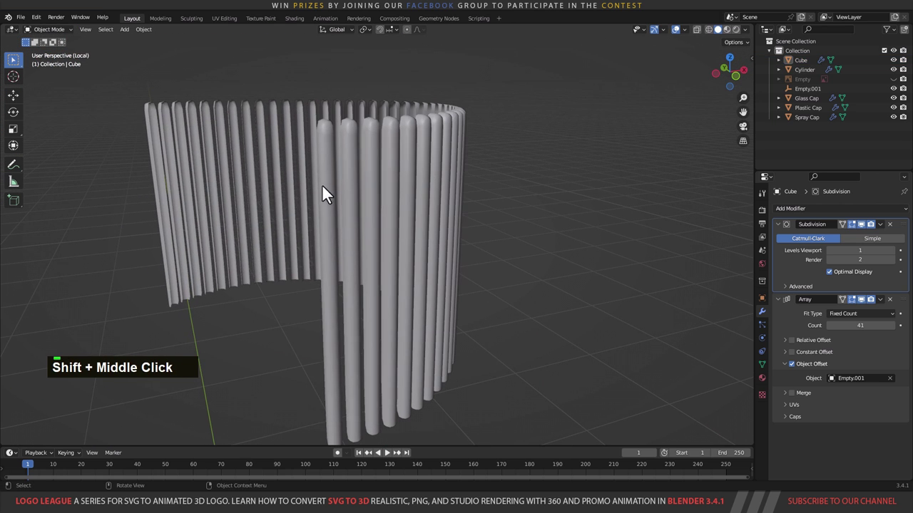
Step: Leave Local View, lower Subdivision render levels to 1 and check the rib tips on the cap
{"action": "right_click", "coordinate": [334, 161]}
{"action": "middle_click", "coordinate": [371, 231]}
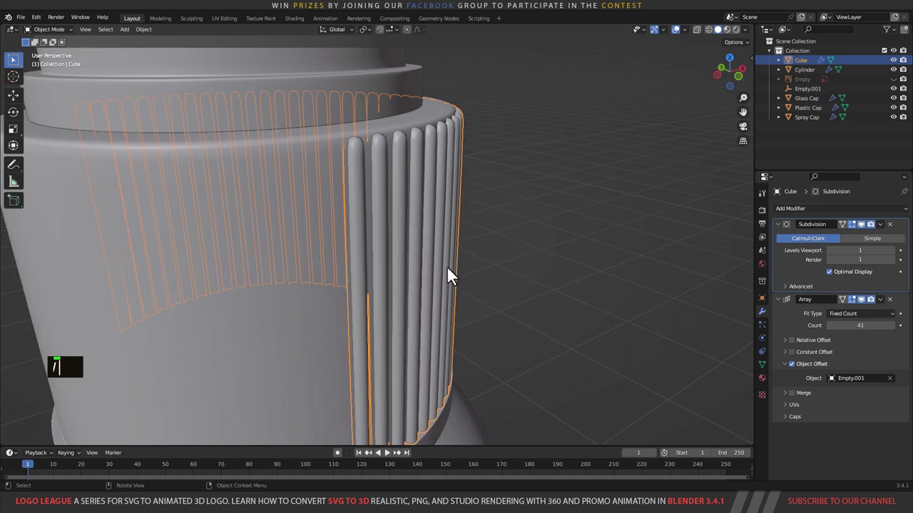
{"action": "middle_click", "coordinate": [392, 268]}
{"action": "scroll", "scroll_direction": "down", "scroll_amount": 3}
{"action": "middle_click", "coordinate": [379, 270]}
{"action": "type", "text": "1"}
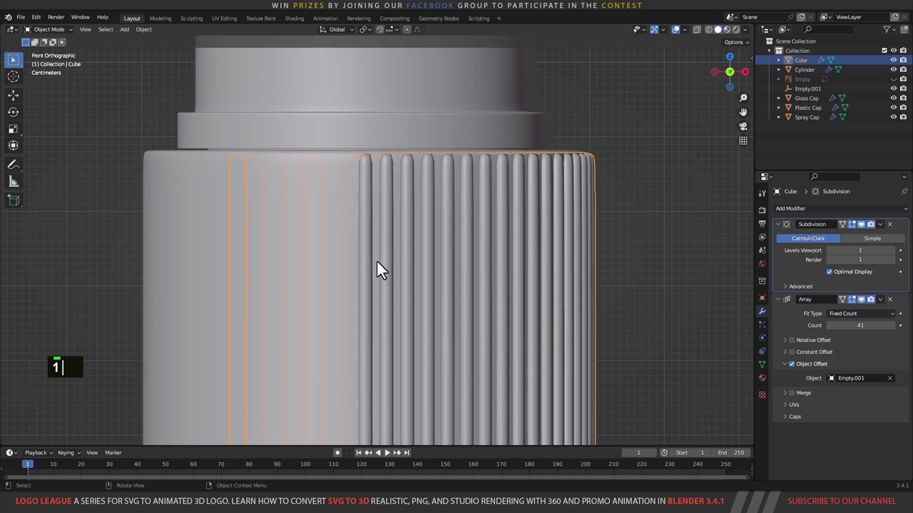
{"action": "middle_click", "coordinate": [384, 290]}
Step: Select the whole rib mesh and scale it slimmer across X
{"action": "key", "text": "Tab"}
{"action": "key", "text": "Tab"}
{"action": "type", "text": "a"}
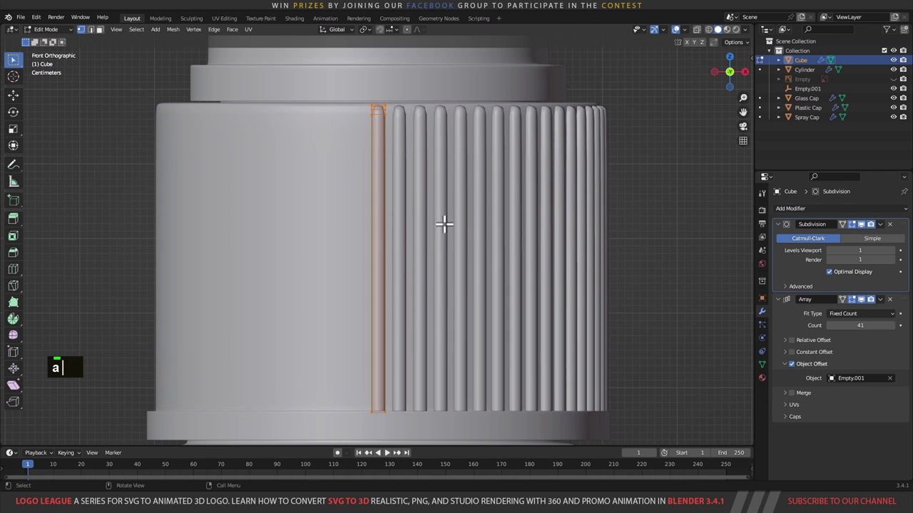
{"action": "type", "text": "s"}
{"action": "type", "text": "c"}
{"action": "type", "text": "x"}
{"action": "key", "text": "Tab"}
{"action": "scroll", "scroll_direction": "down", "scroll_amount": 3}
{"action": "type", "text": "ascx"}
Step: Orbit around the bottle to inspect the gap left in the ring of ribs
{"action": "middle_click", "coordinate": [415, 249]}
{"action": "scroll", "scroll_direction": "down", "scroll_amount": 3}
{"action": "middle_click", "coordinate": [505, 236]}
{"action": "scroll", "scroll_direction": "down", "scroll_amount": 3}
{"action": "middle_click", "coordinate": [496, 216]}
{"action": "scroll", "scroll_direction": "down", "scroll_amount": 3}
{"action": "middle_click", "coordinate": [471, 262]}
{"action": "middle_click", "coordinate": [445, 371]}
{"action": "scroll", "scroll_direction": "up", "scroll_amount": 3}
{"action": "middle_click", "coordinate": [483, 198]}
{"action": "scroll", "scroll_direction": "up", "scroll_amount": 3}
{"action": "middle_click", "coordinate": [475, 212]}
{"action": "scroll", "scroll_direction": "up", "scroll_amount": 3}
Step: Raise the Array count to 86 and nudge Empty.001's Z rotation so the denser ribs wrap the grip
{"action": "type", "text": "rz ||"}
{"action": "key", "text": "BackSpace"}
{"action": "type", "text": "|"}
{"action": "key", "text": "BackSpace"}
{"action": "type", "text": "|"}
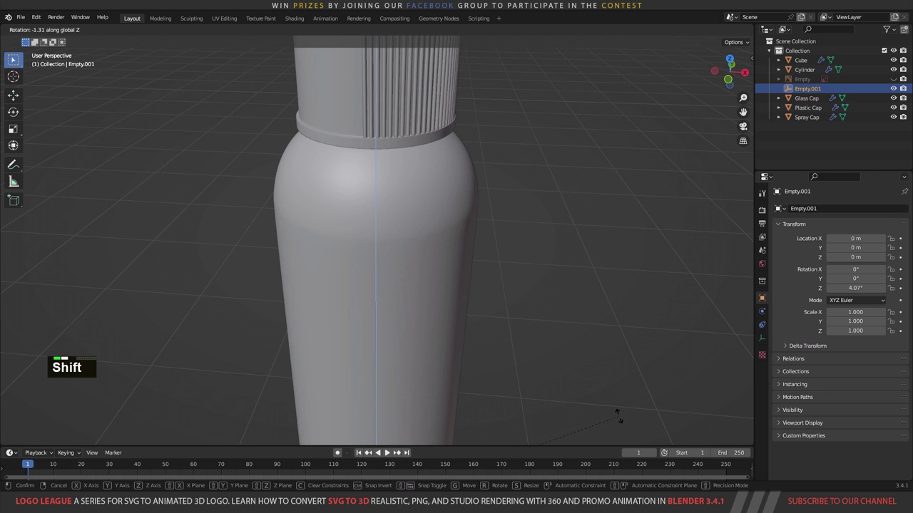
{"action": "type", "text": "rz |"}
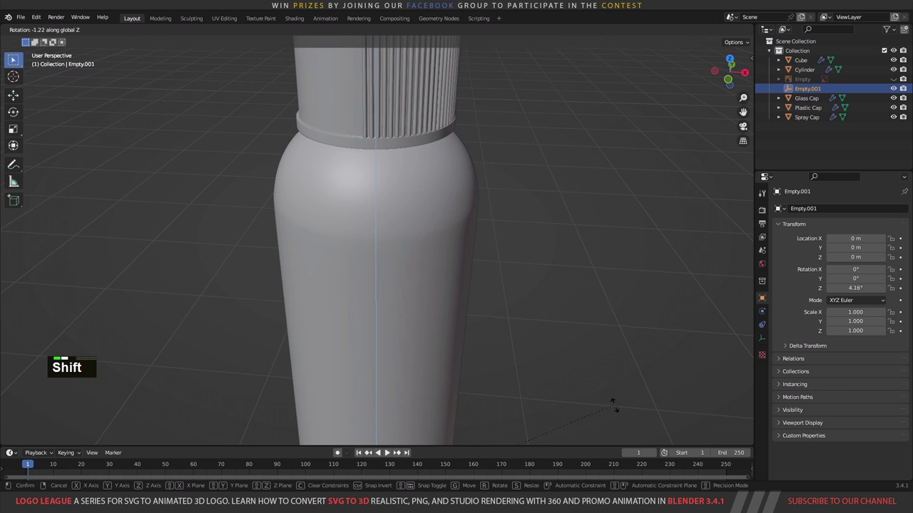
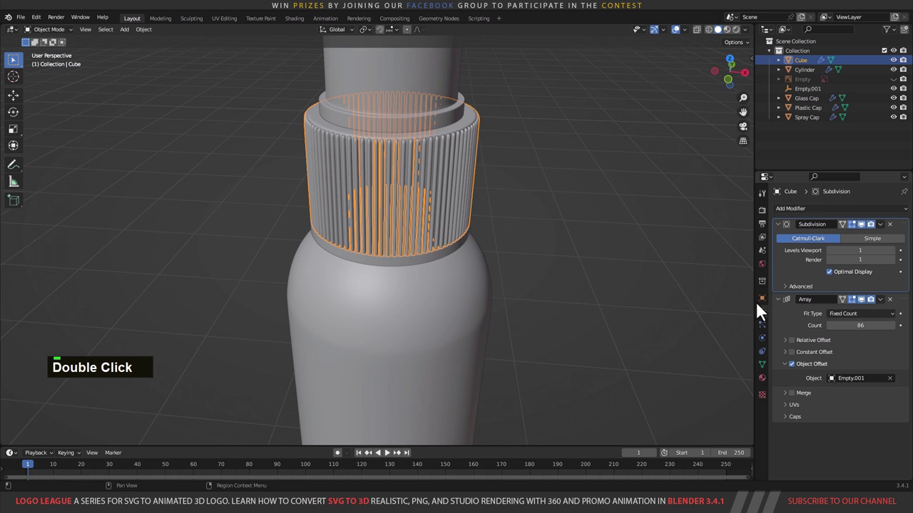
{"action": "scroll", "scroll_direction": "up", "scroll_amount": 3}
{"action": "middle_click", "coordinate": [554, 173]}
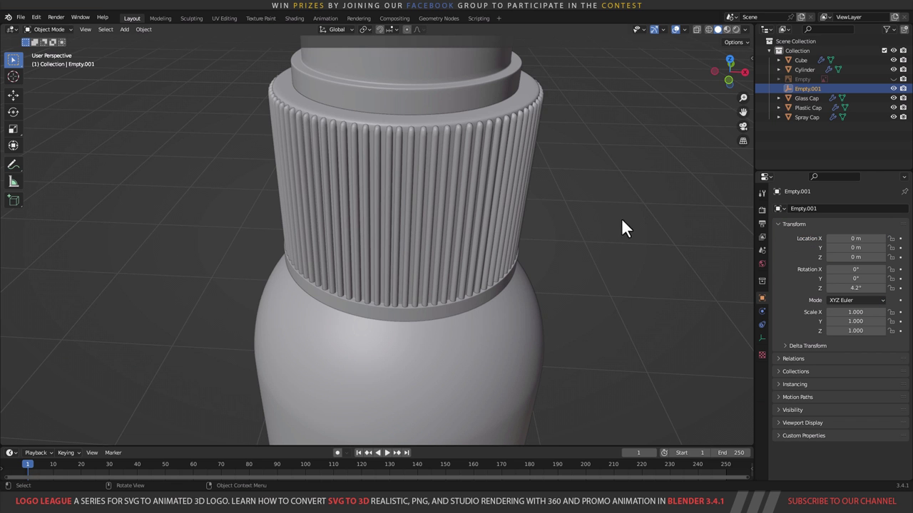
{"action": "scroll", "scroll_direction": "down", "scroll_amount": 3}
{"action": "middle_click", "coordinate": [557, 253]}
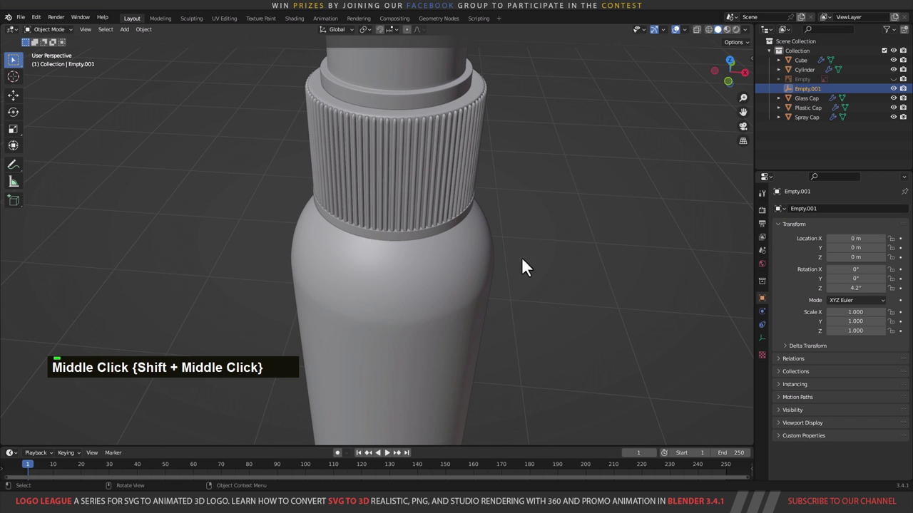
Step: Settle Empty.001 at about 4.19° Z rotation and inspect the rib seam around the cap
{"action": "type", "text": "rz"}
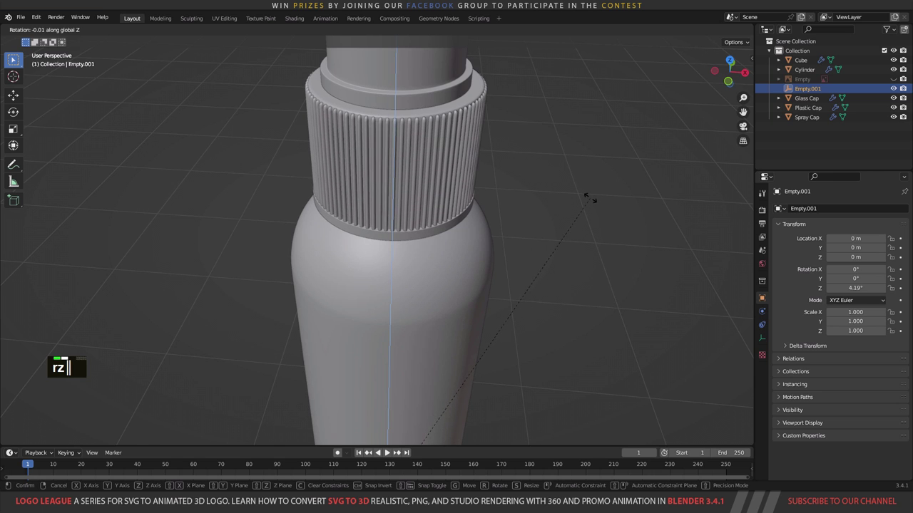
{"action": "left_click", "coordinate": [596, 208]}
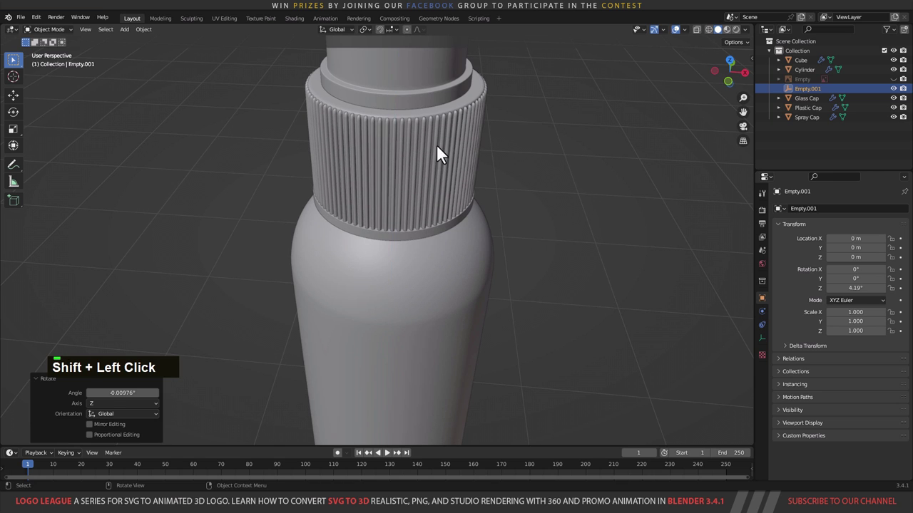
{"action": "scroll", "scroll_direction": "down", "scroll_amount": 3}
{"action": "middle_click", "coordinate": [500, 221]}
{"action": "scroll", "scroll_direction": "down", "scroll_amount": 3}
{"action": "middle_click", "coordinate": [447, 209]}
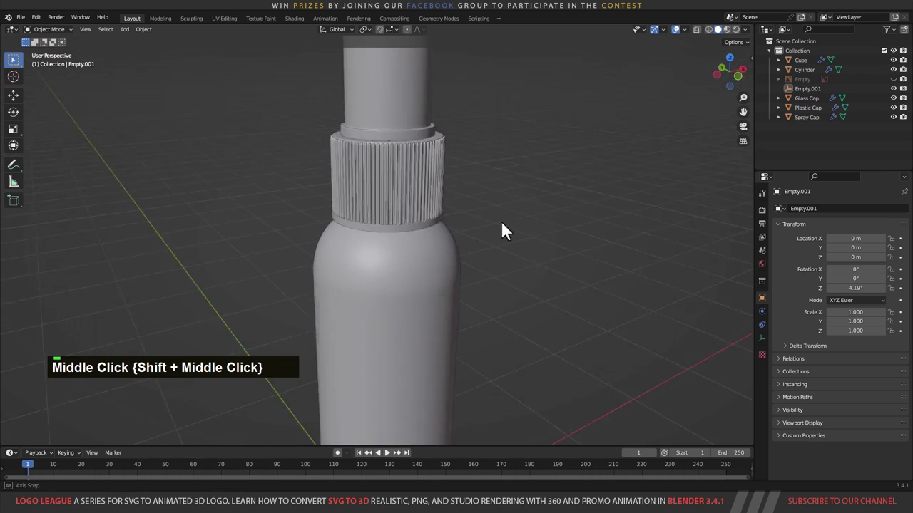
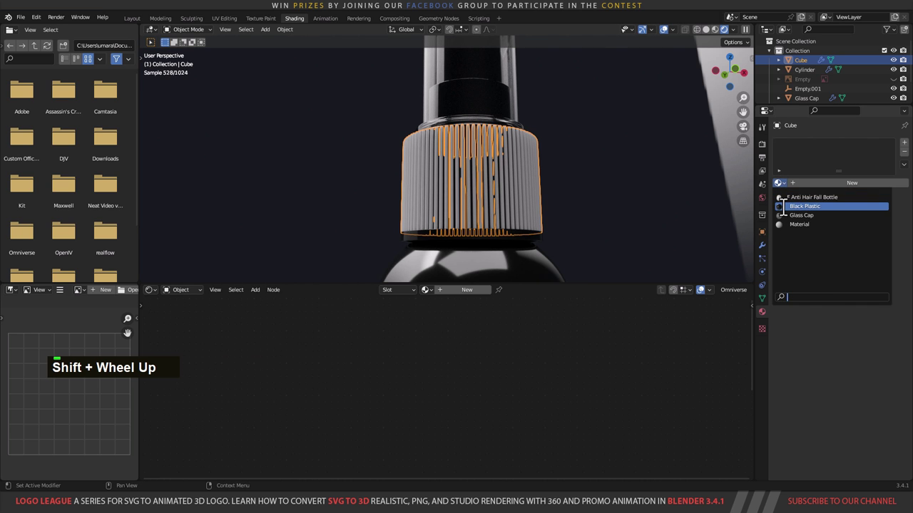
Step: Inspect the rendered grip and caps, then set the black plastic roughness to 0.18
{"action": "middle_click", "coordinate": [556, 208]}
{"action": "scroll", "scroll_direction": "down", "scroll_amount": 3}
{"action": "middle_click", "coordinate": [446, 203]}
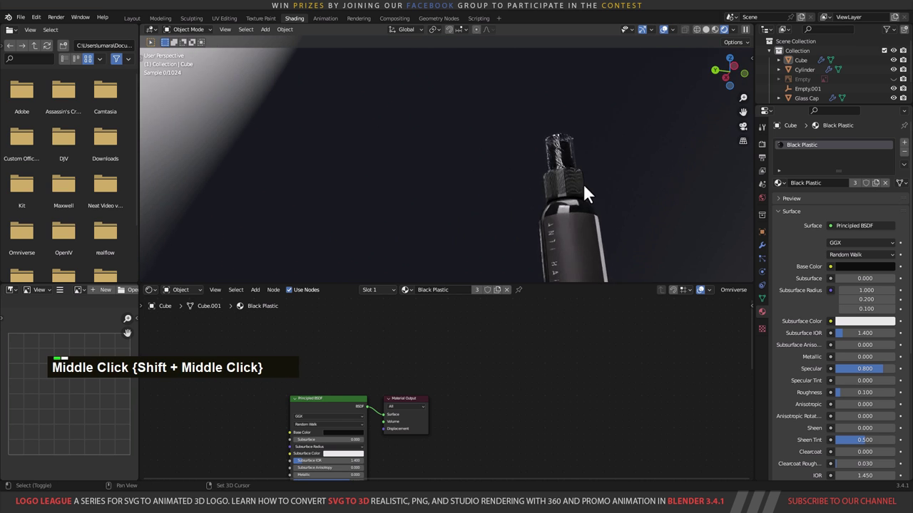
{"action": "scroll", "scroll_direction": "up", "scroll_amount": 3}
{"action": "middle_click", "coordinate": [477, 140]}
{"action": "scroll", "scroll_direction": "up", "scroll_amount": 3}
{"action": "middle_click", "coordinate": [557, 211]}
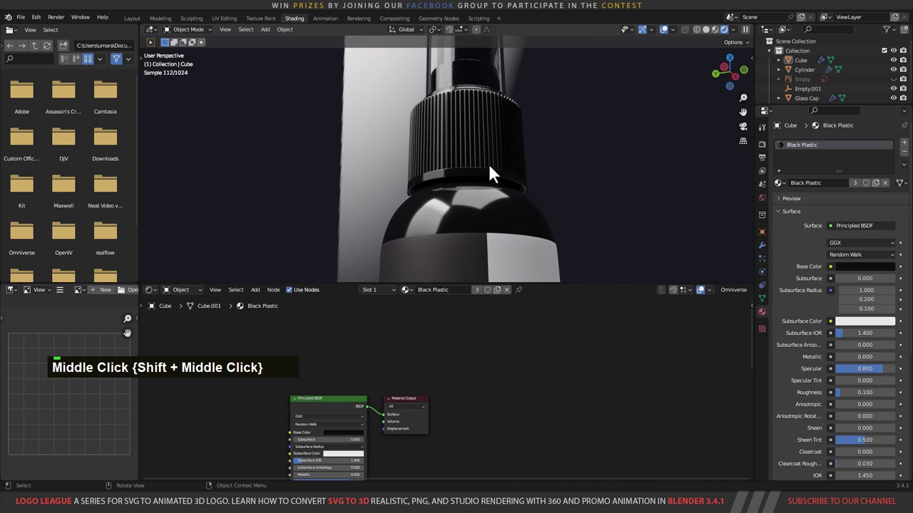
{"action": "scroll", "scroll_direction": "down", "scroll_amount": 3}
{"action": "middle_click", "coordinate": [479, 187]}
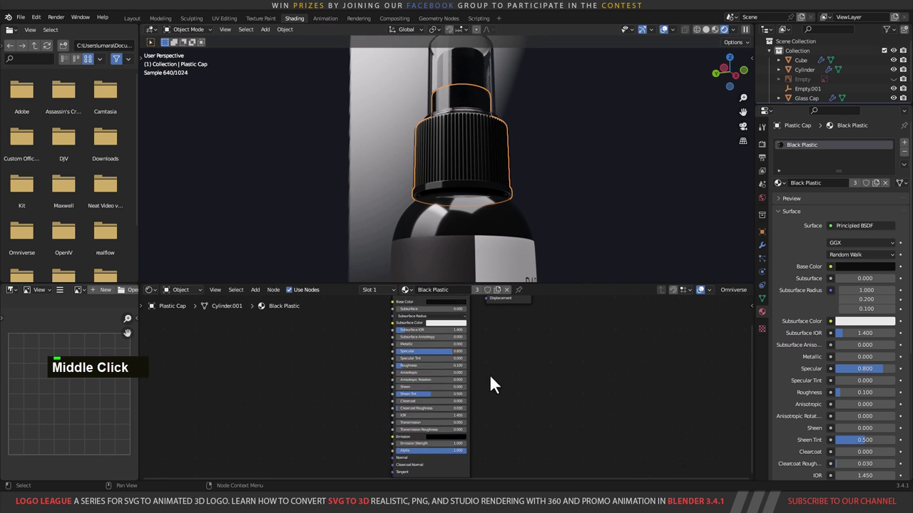
{"action": "scroll", "scroll_direction": "up", "scroll_amount": 3}
{"action": "middle_click", "coordinate": [477, 355]}
{"action": "scroll", "scroll_direction": "up", "scroll_amount": 3}
{"action": "type", "text": "0.18"}
{"action": "key", "text": "Return"}
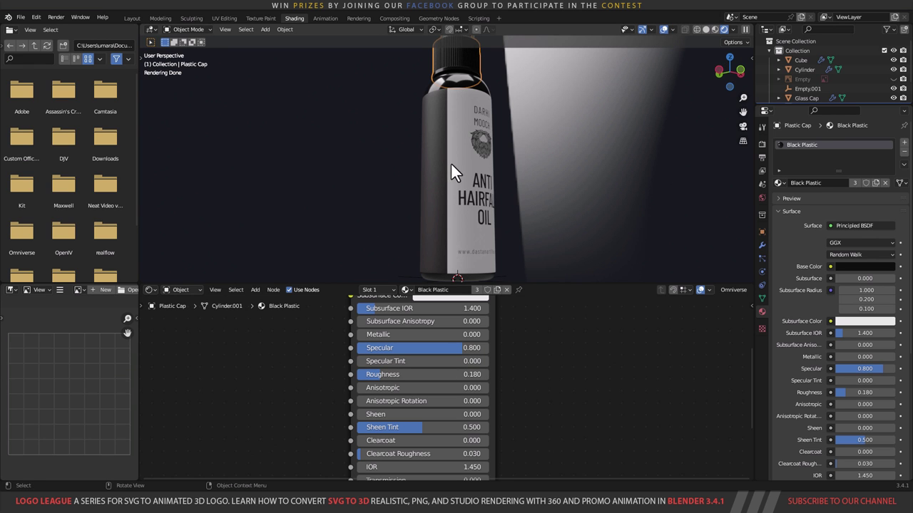
Step: Orbit the rendered bottle to check the label and materials from all sides
{"action": "middle_click", "coordinate": [497, 226]}
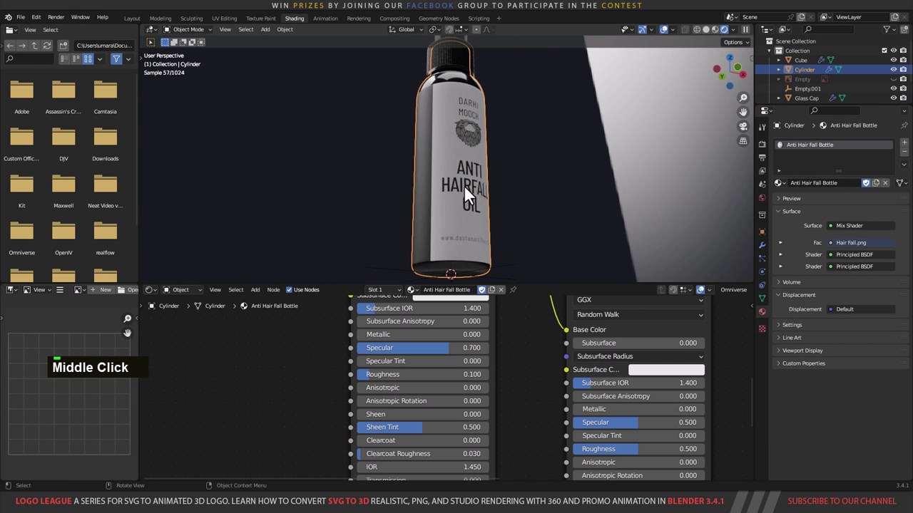
{"action": "scroll", "scroll_direction": "up", "scroll_amount": 3}
{"action": "middle_click", "coordinate": [550, 437]}
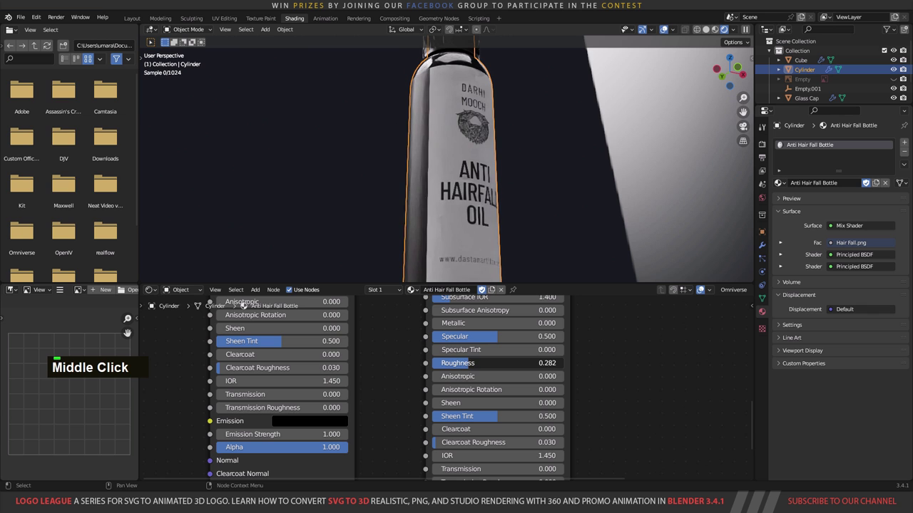
{"action": "scroll", "scroll_direction": "down", "scroll_amount": 3}
{"action": "middle_click", "coordinate": [458, 183]}
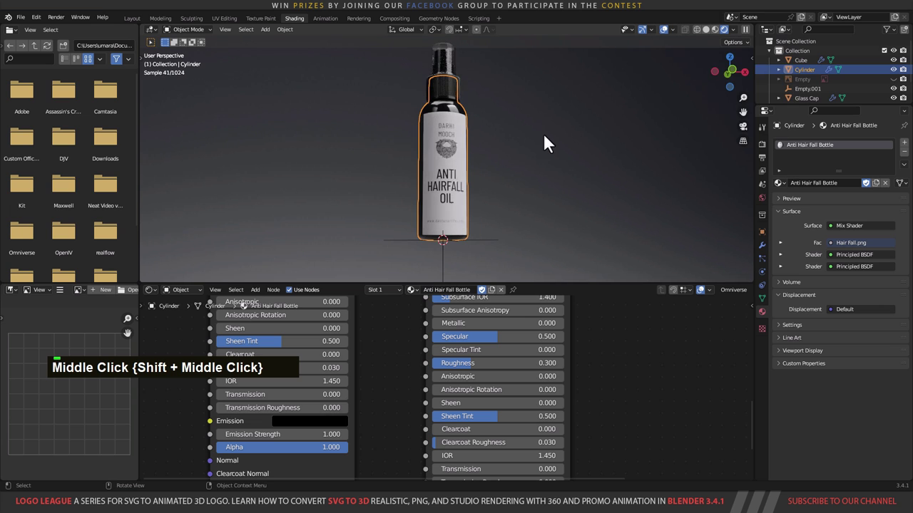
{"action": "middle_click", "coordinate": [504, 166]}
{"action": "scroll", "scroll_direction": "up", "scroll_amount": 3}
{"action": "middle_click", "coordinate": [498, 190]}
{"action": "scroll", "scroll_direction": "up", "scroll_amount": 3}
{"action": "middle_click", "coordinate": [489, 186]}
{"action": "middle_click", "coordinate": [477, 185]}
{"action": "middle_click", "coordinate": [495, 139]}
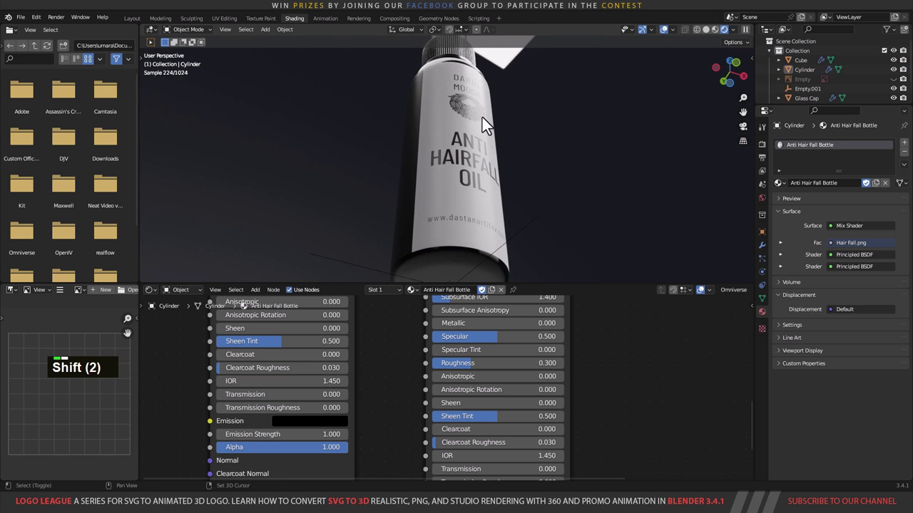
{"action": "middle_click", "coordinate": [490, 115]}
{"action": "scroll", "scroll_direction": "up", "scroll_amount": 3}
{"action": "middle_click", "coordinate": [472, 163]}
{"action": "middle_click", "coordinate": [467, 182]}
{"action": "scroll", "scroll_direction": "up", "scroll_amount": 3}
{"action": "scroll", "scroll_direction": "down", "scroll_amount": 3}
{"action": "middle_click", "coordinate": [464, 186]}
{"action": "scroll", "scroll_direction": "down", "scroll_amount": 3}
{"action": "middle_click", "coordinate": [467, 168]}
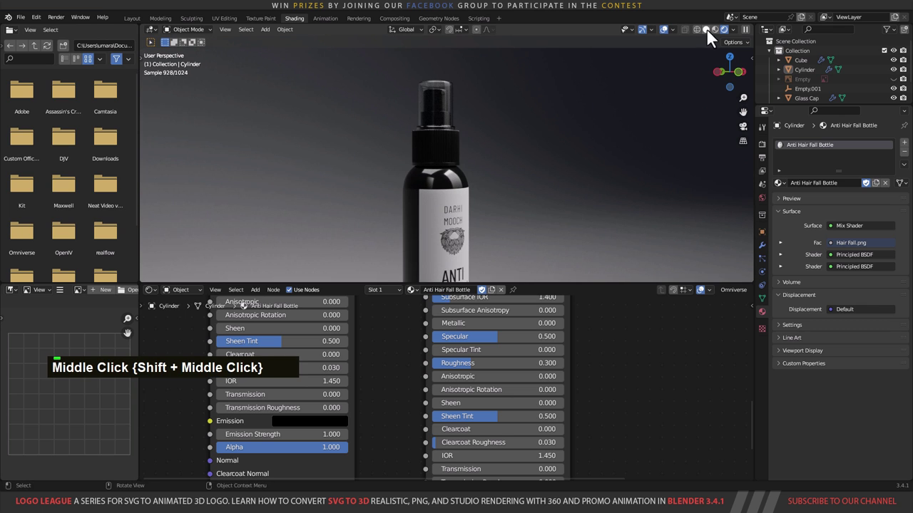
Step: Save the project and return to the modelling layout, viewing the ribbed ring
{"action": "key", "text": "ctrl+s"}
{"action": "key", "text": "ctrl+s"}
{"action": "key", "text": "ctrl+s"}
{"action": "scroll", "scroll_direction": "down", "scroll_amount": 3}
{"action": "scroll", "scroll_direction": "up", "scroll_amount": 3}
{"action": "scroll", "scroll_direction": "down", "scroll_amount": 3}
{"action": "middle_click", "coordinate": [469, 222]}
{"action": "scroll", "scroll_direction": "down", "scroll_amount": 3}
{"action": "middle_click", "coordinate": [427, 207]}
{"action": "scroll", "scroll_direction": "up", "scroll_amount": 3}
{"action": "middle_click", "coordinate": [448, 188]}
{"action": "scroll", "scroll_direction": "up", "scroll_amount": 3}
{"action": "middle_click", "coordinate": [474, 240]}
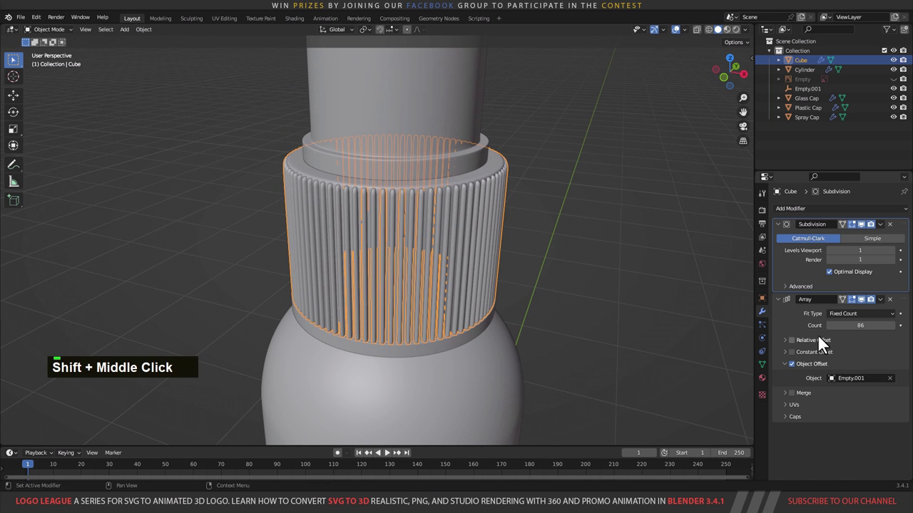
Step: Apply the ring's Array modifier so the ribs become real geometry
{"action": "key", "text": "ctrl+a"}
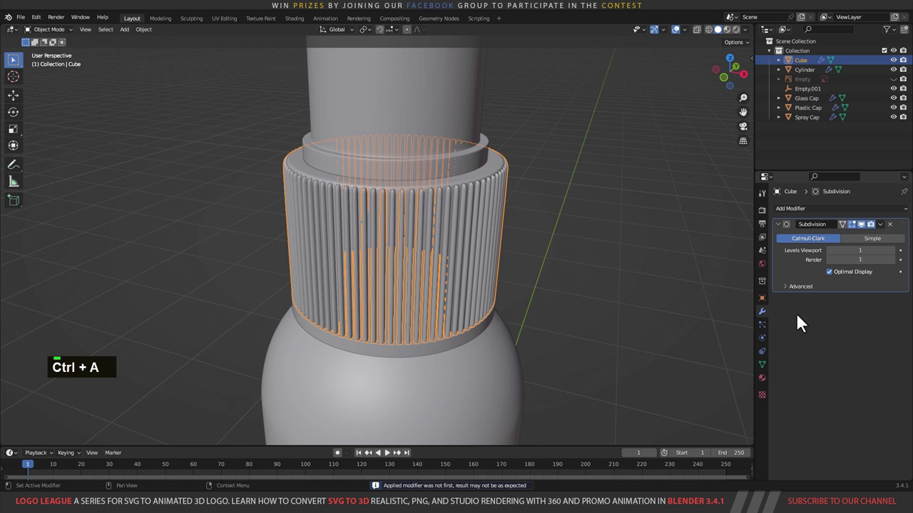
{"action": "scroll", "scroll_direction": "up", "scroll_amount": 3}
{"action": "middle_click", "coordinate": [477, 242]}
{"action": "left_click", "coordinate": [524, 179]}
{"action": "middle_click", "coordinate": [556, 202]}
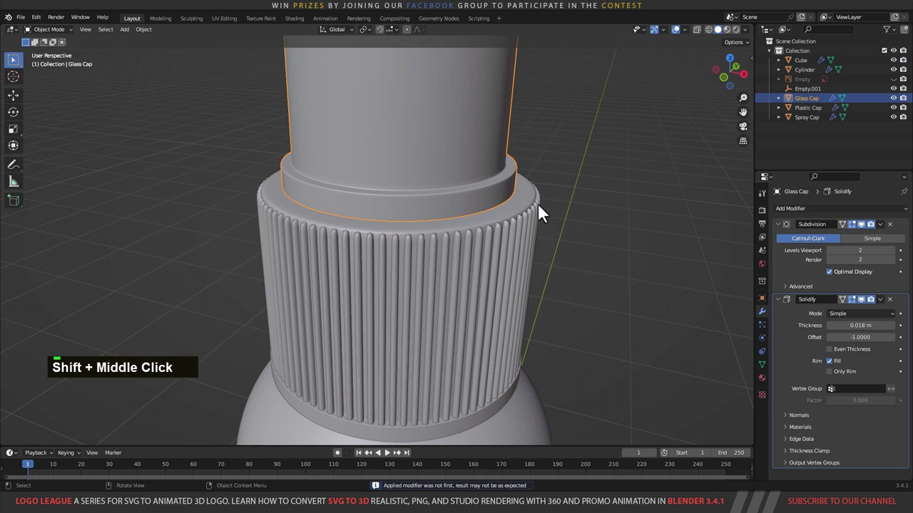
{"action": "middle_click", "coordinate": [515, 235]}
{"action": "middle_click", "coordinate": [585, 222]}
Step: Rename the ribbed ring object to Grip and delete the unused Empty.001
{"action": "double_click", "coordinate": [806, 68]}
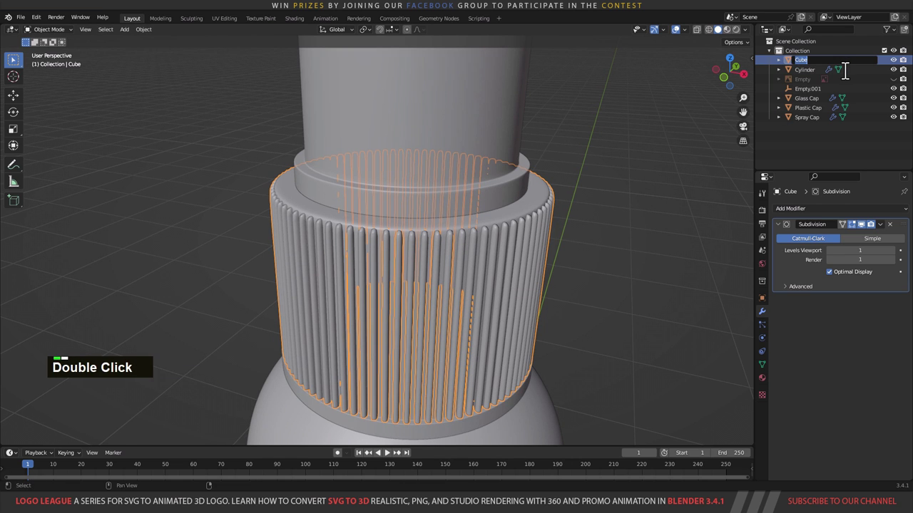
{"action": "type", "text": "grip"}
{"action": "key", "text": "Return"}
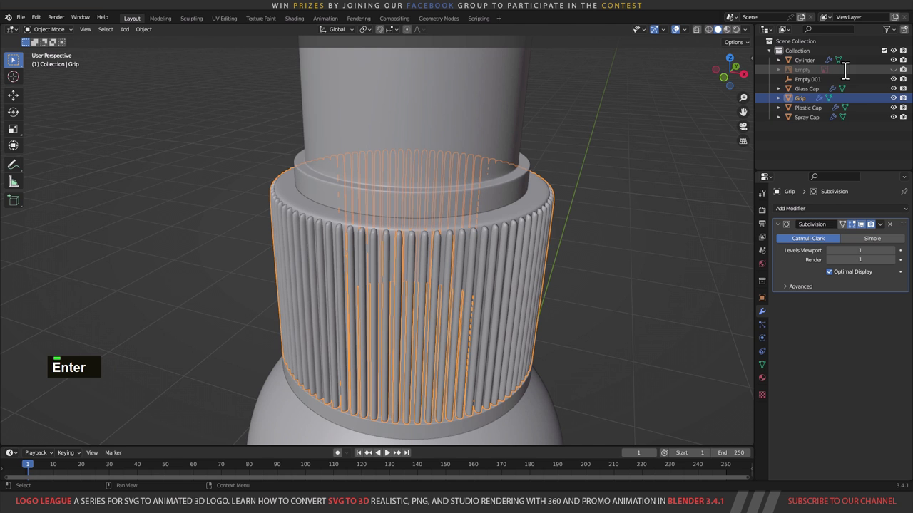
{"action": "scroll", "scroll_direction": "down", "scroll_amount": 3}
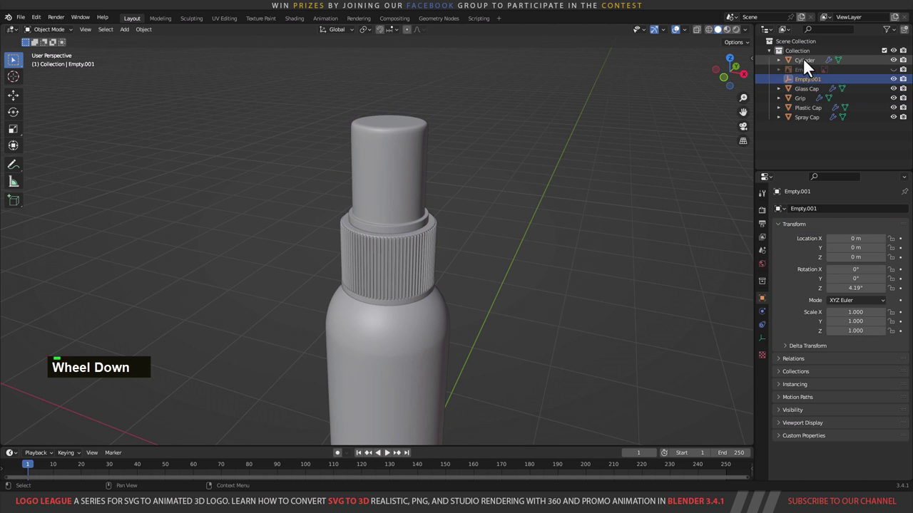
{"action": "key", "text": "Delete"}
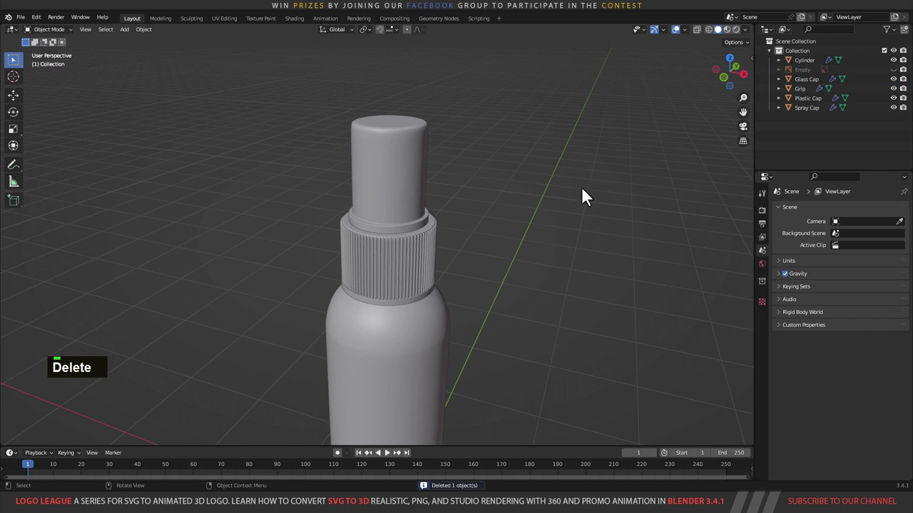
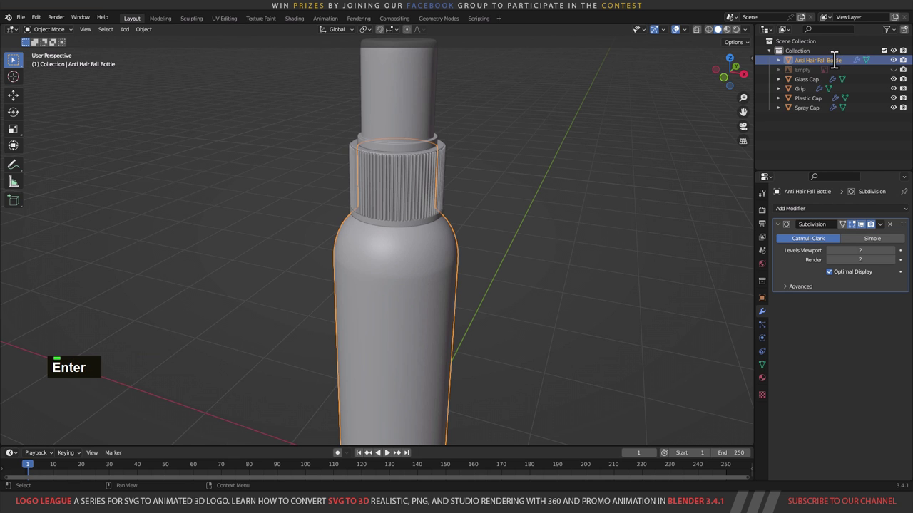
Step: Select all parts and parent them to the bottle body with Object (Keep Transform)
{"action": "scroll", "scroll_direction": "down", "scroll_amount": 3}
{"action": "middle_click", "coordinate": [442, 270]}
{"action": "scroll", "scroll_direction": "down", "scroll_amount": 3}
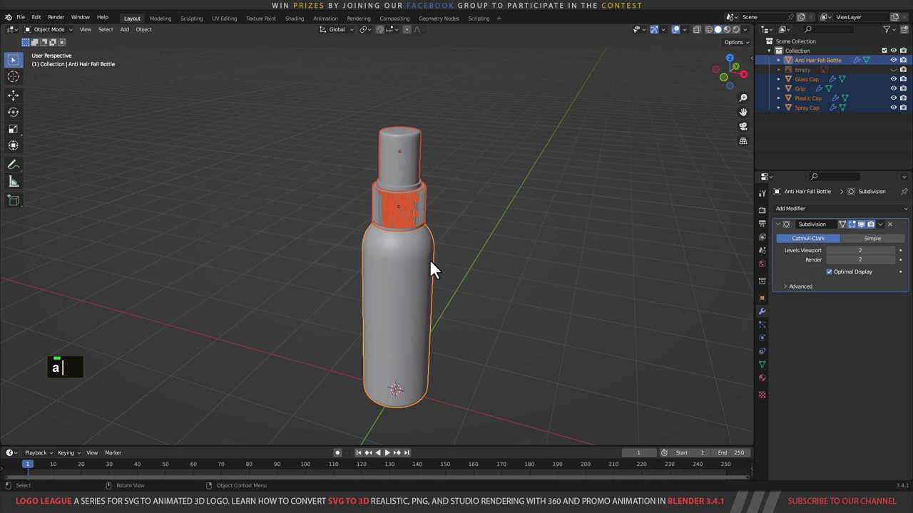
{"action": "key", "text": "a"}
{"action": "left_click", "coordinate": [419, 286]}
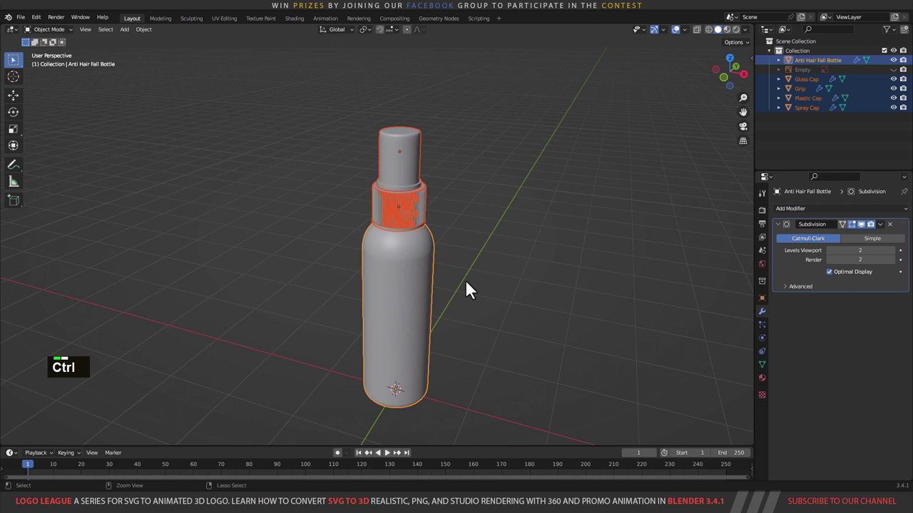
{"action": "key", "text": "ctrl+p"}
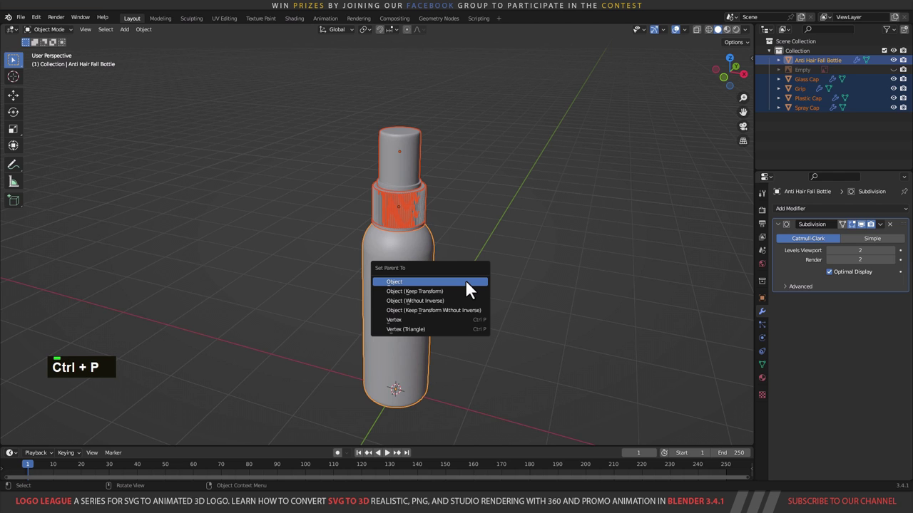
{"action": "key", "text": "Down"}
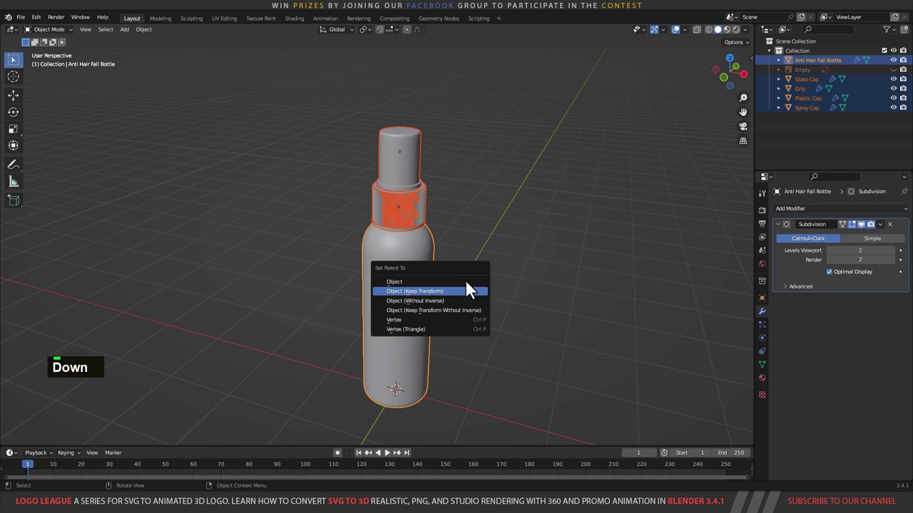
{"action": "key", "text": "Return"}
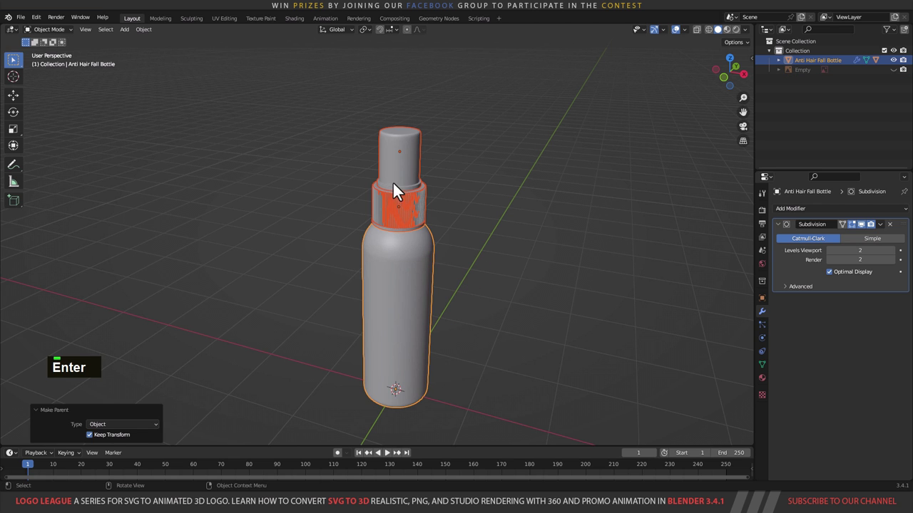
Step: Test-move the bottle to confirm all parts follow, cancelling each move
{"action": "key", "text": "g"}
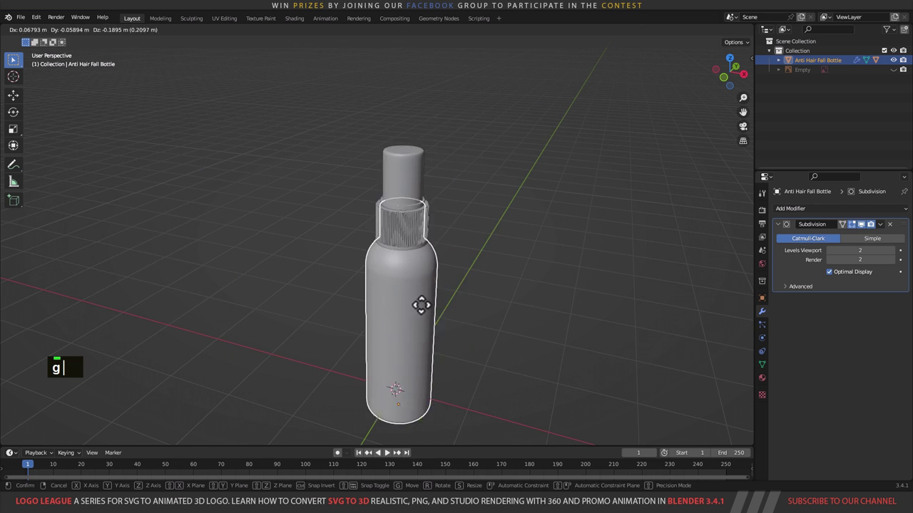
{"action": "right_click", "coordinate": [430, 251]}
{"action": "key", "text": "g"}
{"action": "right_click", "coordinate": [439, 259]}
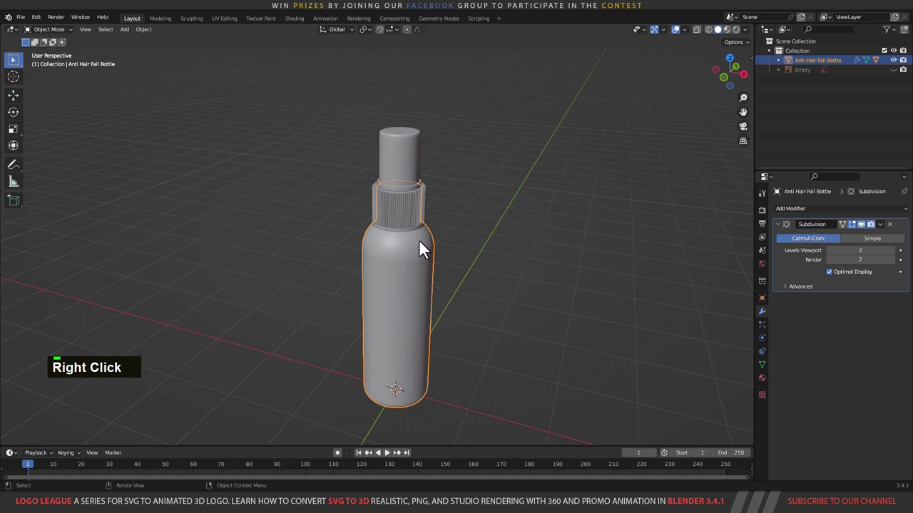
{"action": "scroll", "scroll_direction": "up", "scroll_amount": 3}
{"action": "middle_click", "coordinate": [431, 256]}
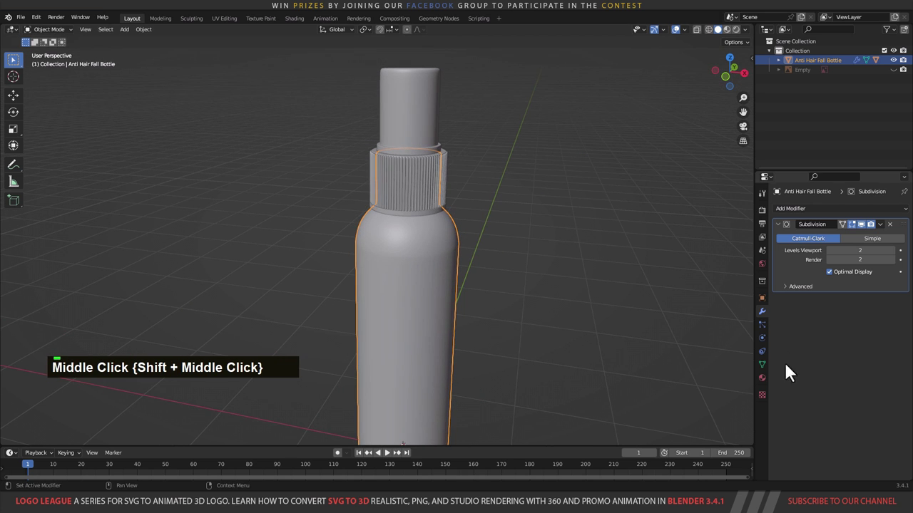
Step: Orbit around the bottle neck and cap to review the viewport display
{"action": "middle_click", "coordinate": [597, 285]}
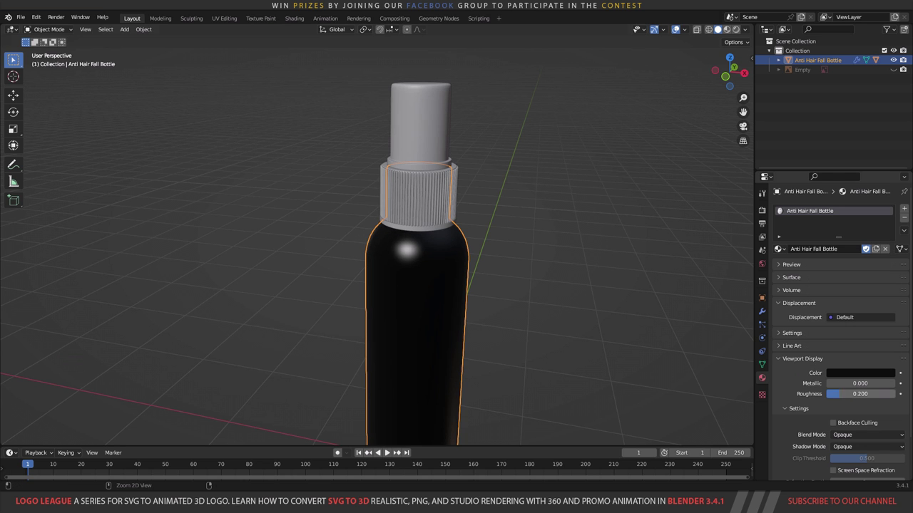
{"action": "middle_click", "coordinate": [424, 239]}
{"action": "scroll", "scroll_direction": "up", "scroll_amount": 3}
{"action": "middle_click", "coordinate": [527, 224]}
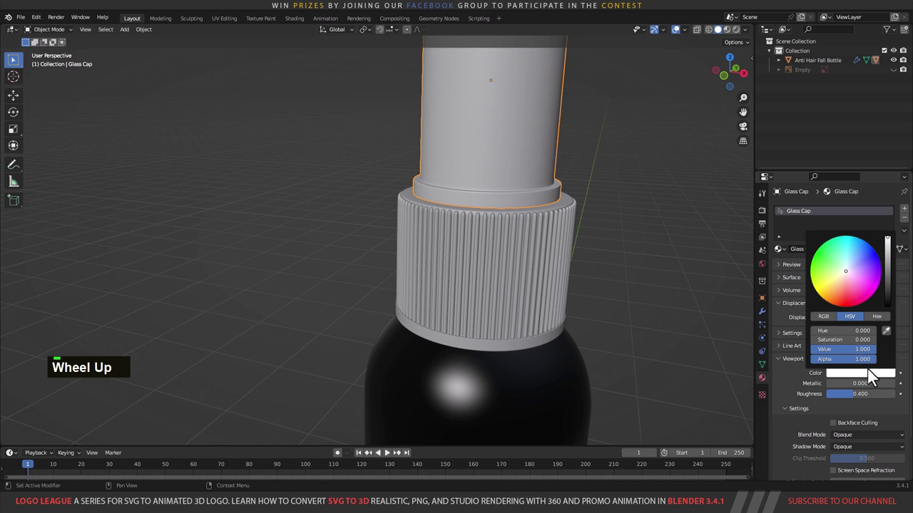
{"action": "scroll", "scroll_direction": "down", "scroll_amount": 3}
{"action": "middle_click", "coordinate": [492, 270]}
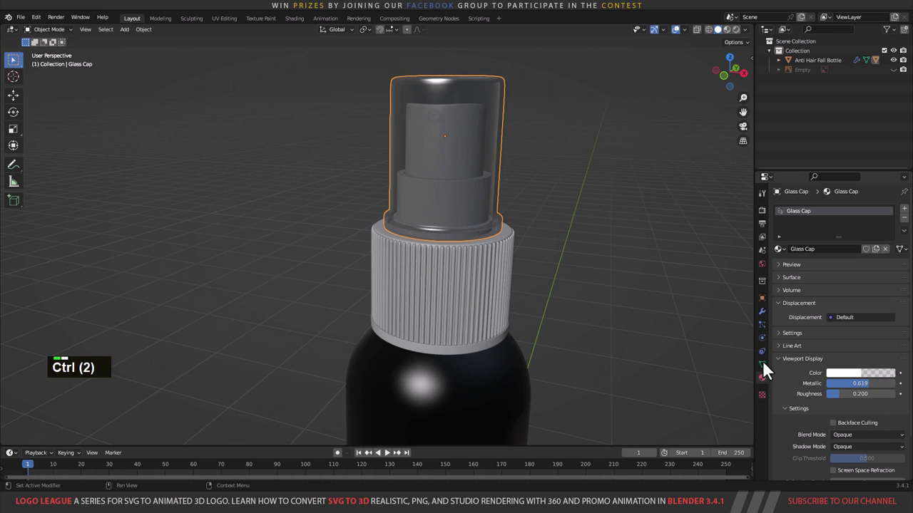
{"action": "middle_click", "coordinate": [509, 231]}
Step: Select the Grip ring, view the bottle from the front and save the project
{"action": "double_click", "coordinate": [471, 286]}
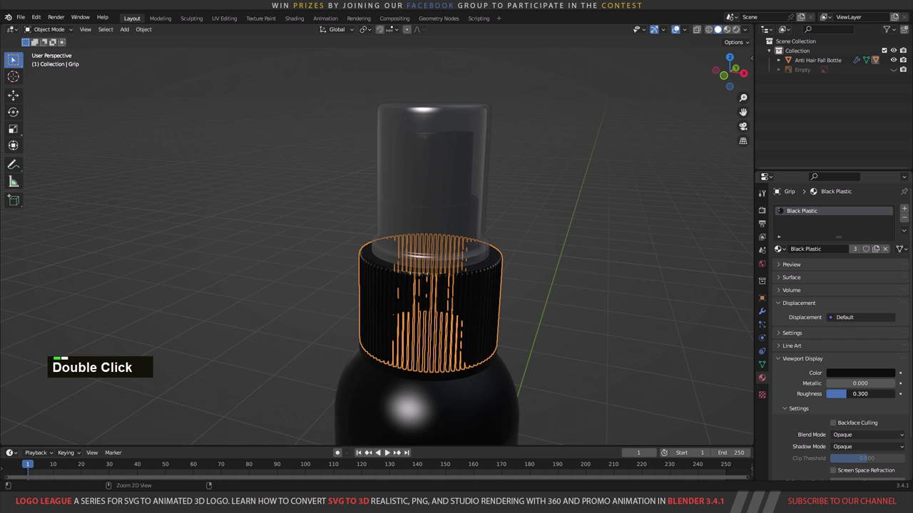
{"action": "scroll", "scroll_direction": "down", "scroll_amount": 3}
{"action": "middle_click", "coordinate": [504, 324]}
{"action": "scroll", "scroll_direction": "down", "scroll_amount": 3}
{"action": "middle_click", "coordinate": [498, 295]}
{"action": "key", "text": "1"}
{"action": "middle_click", "coordinate": [501, 264]}
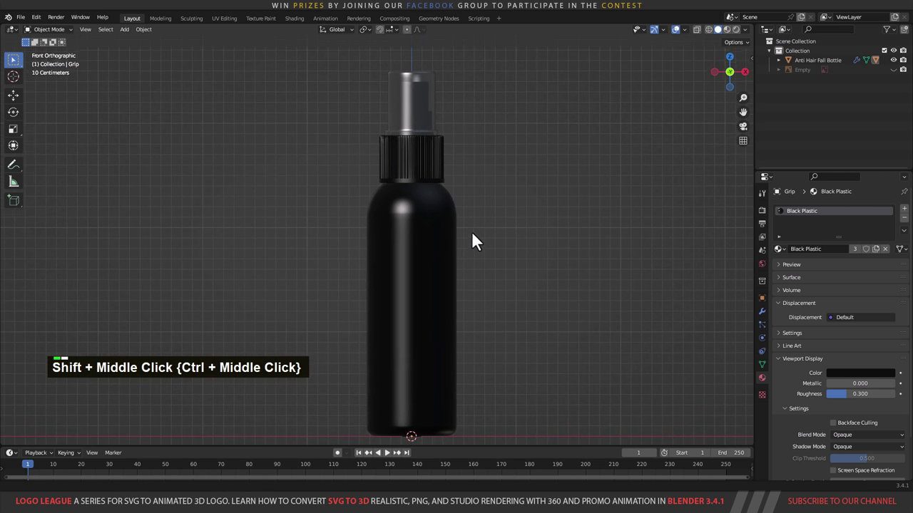
{"action": "key", "text": "ctrl+s"}
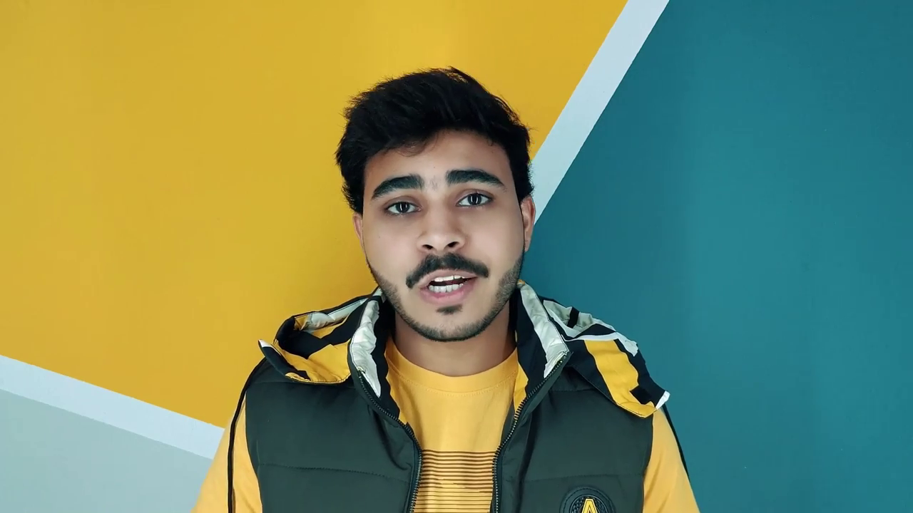